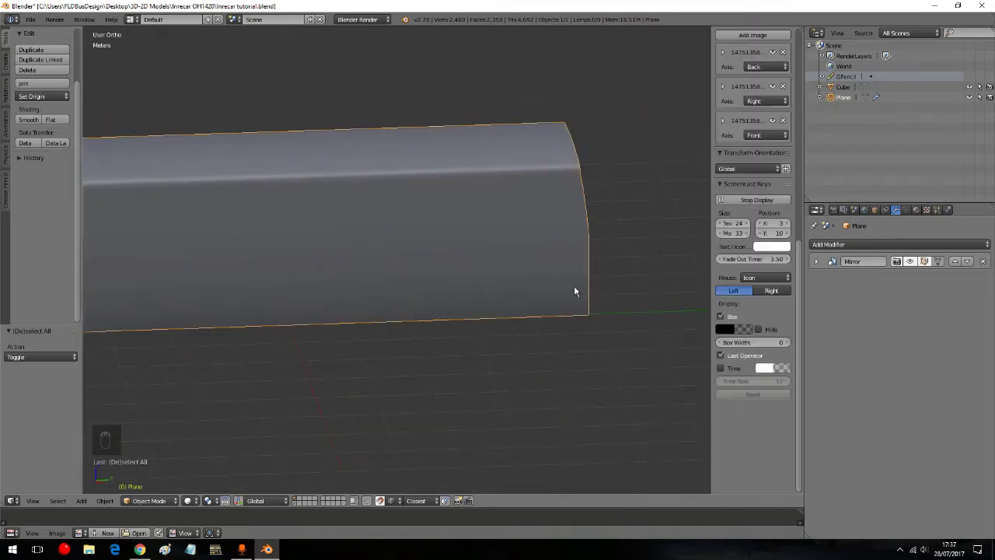
# Step: Frame the rear of the bus body in side orthographic view, ready to edit its corner vertices
pyautogui.moveTo(729, 186); pyautogui.dragTo(107, 471)
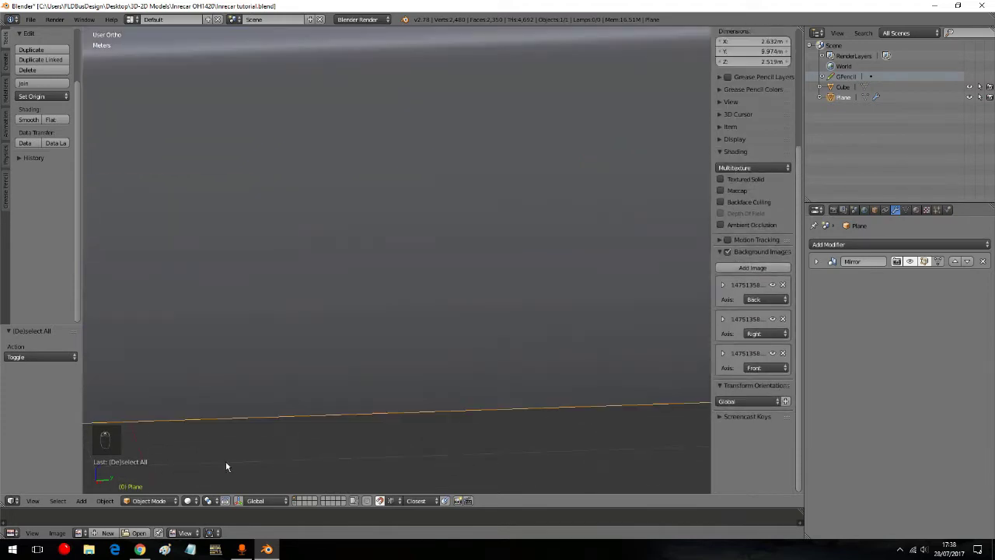
pyautogui.press('a')
pyautogui.press('s')
pyautogui.press('d')
pyautogui.press('s')
pyautogui.press('a')
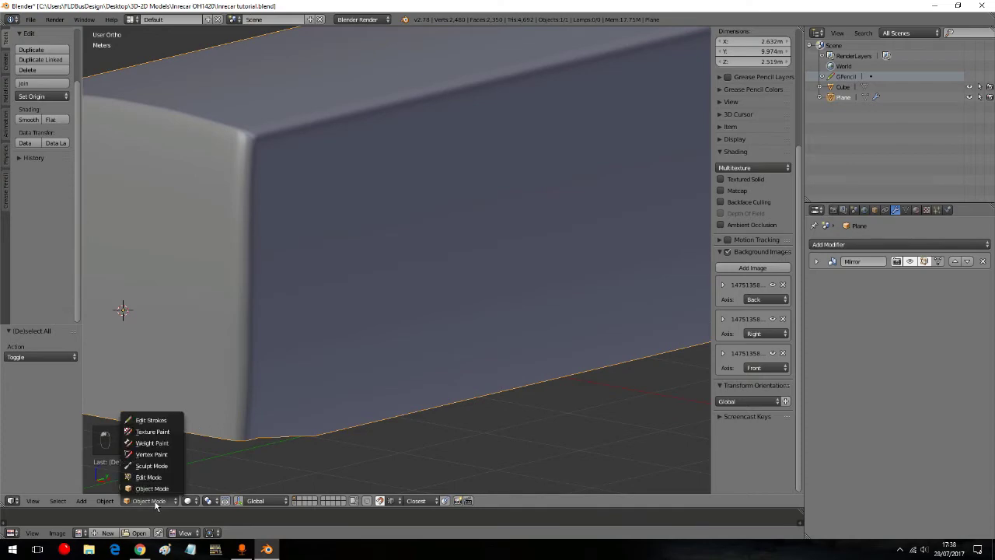
pyautogui.middleClick(161, 478)
pyautogui.press('KP_5')
pyautogui.press('KP_3')
pyautogui.press('KP_5')
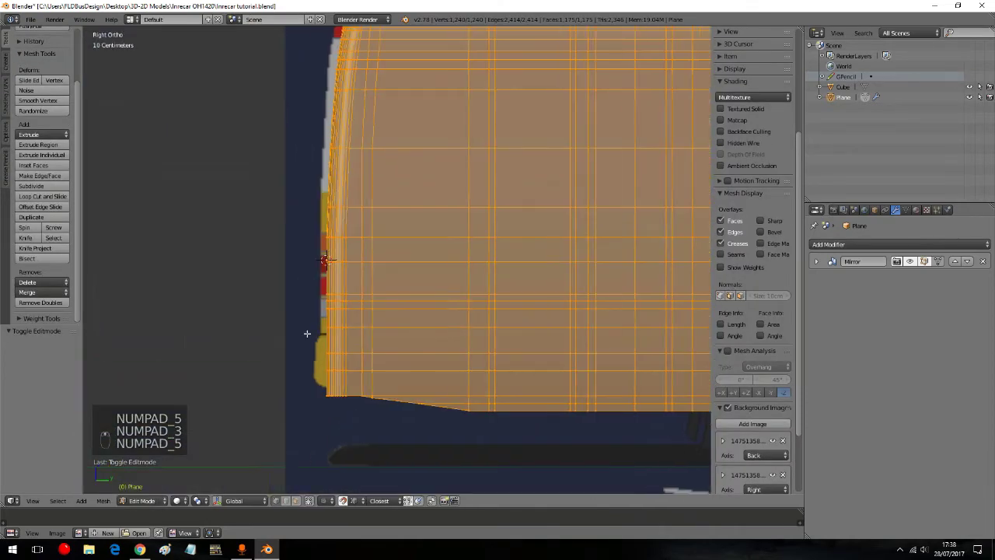
# Step: Move successive vertex groups of the rear bottom corner onto the reference outline
pyautogui.press('a')
pyautogui.press('a')
pyautogui.press('a')
pyautogui.press('b')
pyautogui.press('g')
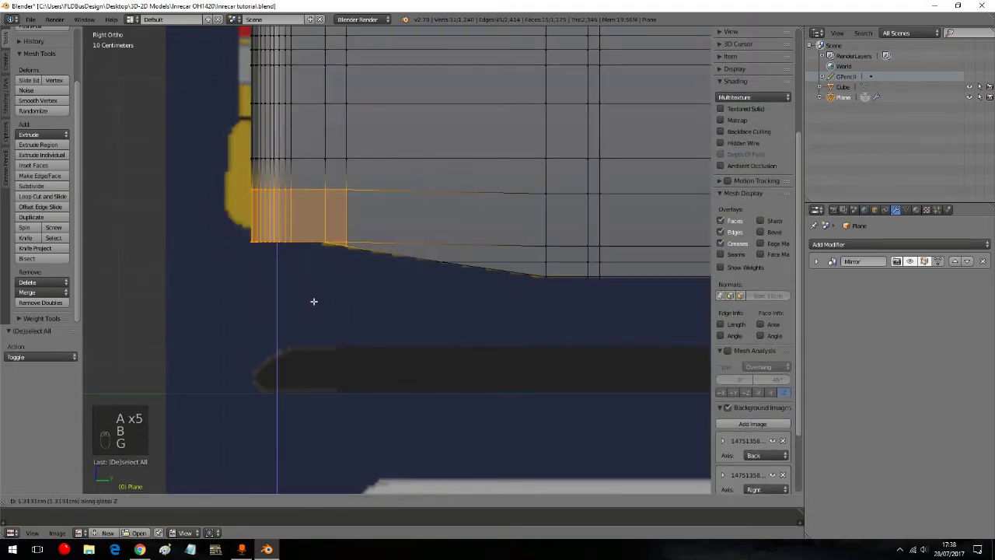
pyautogui.press('a')
pyautogui.press('a')
pyautogui.press('a')
pyautogui.press('b')
pyautogui.press('g')
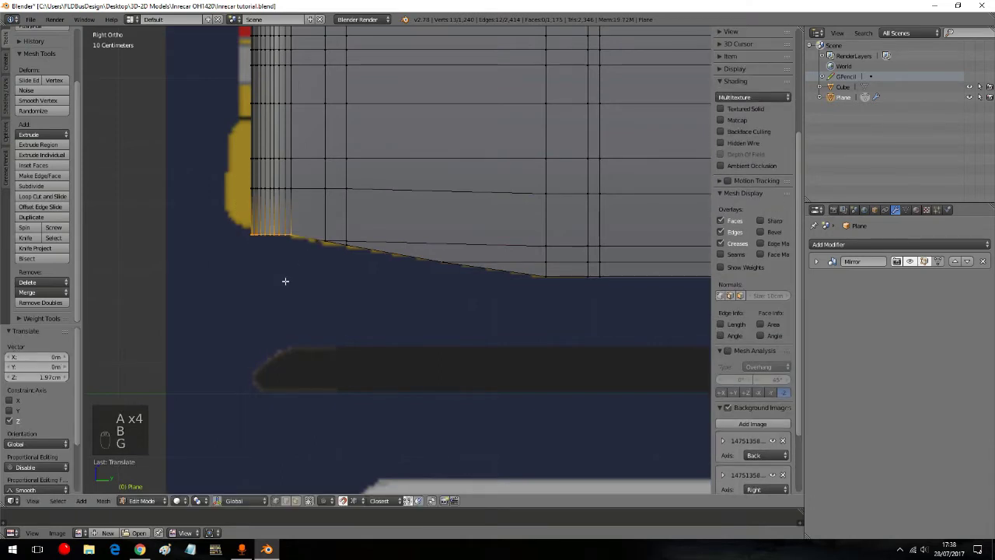
pyautogui.press('a')
pyautogui.press('a')
pyautogui.press('a')
pyautogui.press('b')
pyautogui.moveTo(348, 320); pyautogui.dragTo(338, 317)
pyautogui.press('g')
pyautogui.press('b')
pyautogui.moveTo(273, 310); pyautogui.dragTo(251, 306)
pyautogui.press('g')
pyautogui.press('b')
pyautogui.press('g')
# Step: Continue nudging the remaining rear bottom corner vertices until the curve follows the reference
pyautogui.press('a')
pyautogui.press('a')
pyautogui.press('b')
pyautogui.press('a')
pyautogui.press('g')
pyautogui.press('a')
pyautogui.moveTo(307, 297); pyautogui.dragTo(308, 312)
pyautogui.press('a')
pyautogui.press('a')
pyautogui.press('b')
pyautogui.press('g')
pyautogui.press('a')
pyautogui.press('a')
pyautogui.press('a')
pyautogui.press('b')
pyautogui.press('g')
pyautogui.press('a')
pyautogui.press('a')
pyautogui.press('b')
pyautogui.press('a')
pyautogui.moveTo(316, 279); pyautogui.dragTo(303, 321)
pyautogui.press('b')
pyautogui.press('g')
pyautogui.press('a')
pyautogui.press('a')
pyautogui.press('a')
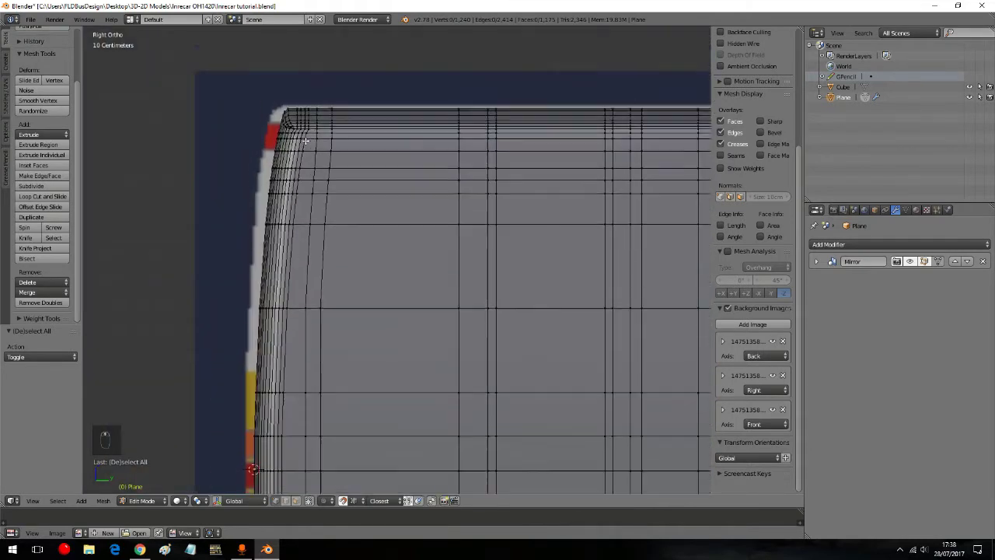
# Step: Pull the rear top corner vertices into line with the reference outline, group by group
pyautogui.press('a')
pyautogui.press('a')
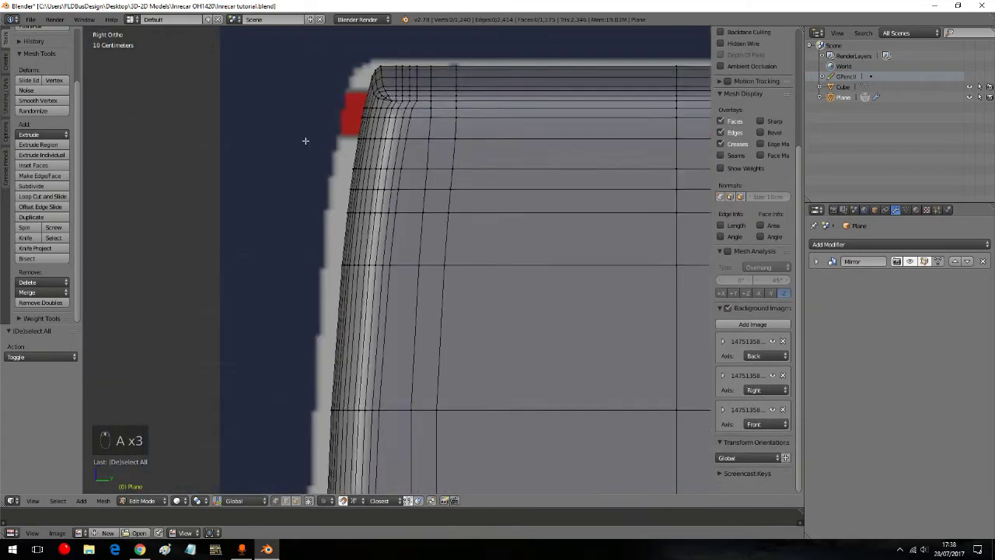
pyautogui.press('a')
pyautogui.press('a')
pyautogui.press('b')
pyautogui.press('g')
pyautogui.press('g')
pyautogui.press('a')
pyautogui.press('a')
pyautogui.press('a')
pyautogui.press('b')
pyautogui.press('a')
pyautogui.press('a')
pyautogui.press('a')
pyautogui.press('a')
pyautogui.press('a')
pyautogui.press('b')
pyautogui.press('a')
pyautogui.press('b')
pyautogui.press('g')
pyautogui.press('g')
pyautogui.press('g')
pyautogui.press('g')
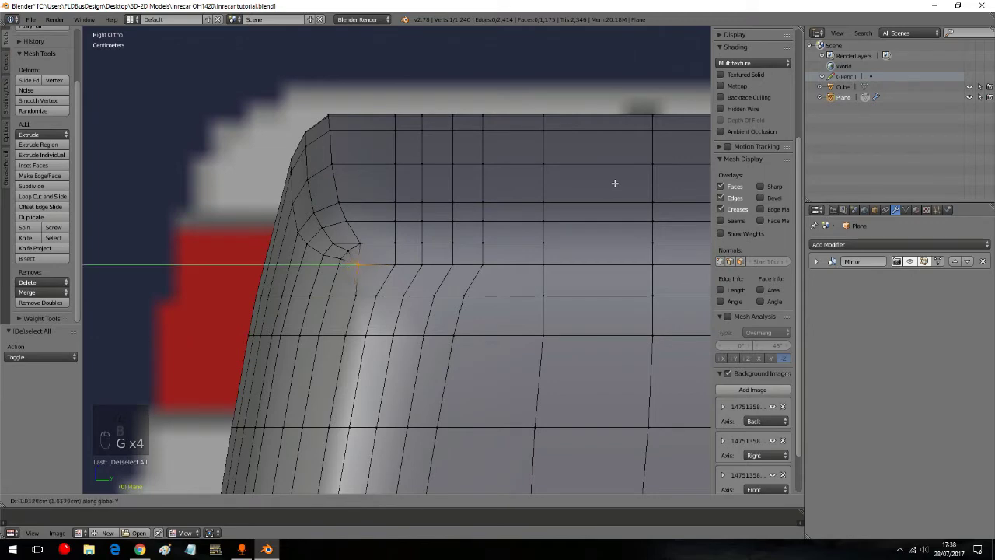
# Step: Move one vertex at the rounded upper corner for a smoother curve, deselect and check from front and side
pyautogui.press('a')
pyautogui.press('a')
pyautogui.press('a')
pyautogui.press('b')
pyautogui.press('g')
pyautogui.press('a')
pyautogui.click(516, 185)
pyautogui.press('a')
pyautogui.press('a')
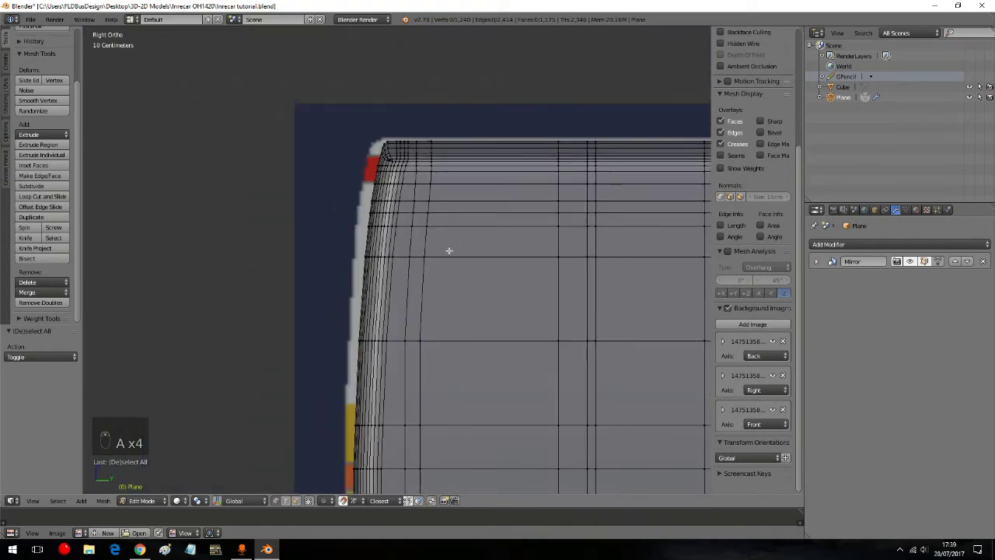
pyautogui.press('KP_1')
pyautogui.press('KP_3')
pyautogui.press('KP_5')
pyautogui.press('KP_5')
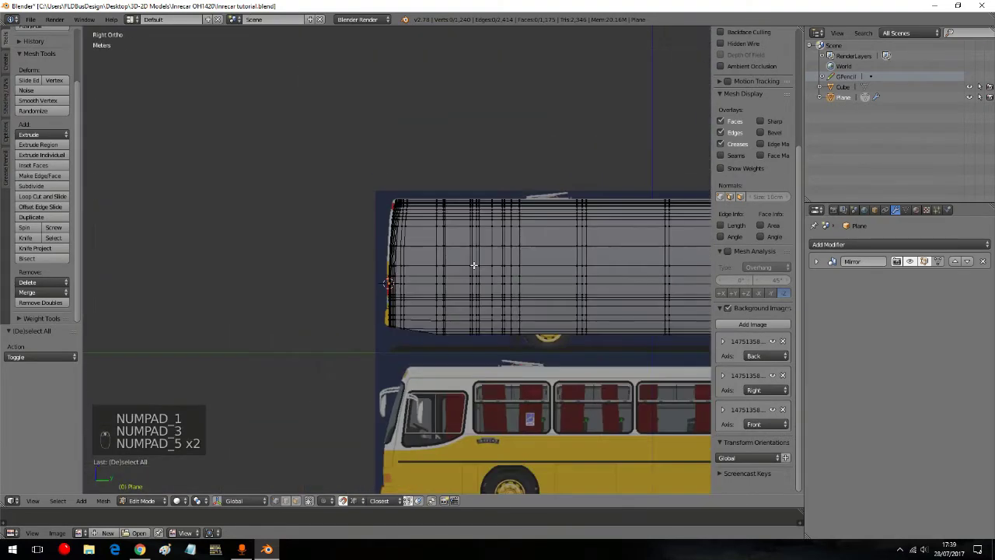
# Step: Deselect the mesh and enable X-ray so the side reference image shows through it
pyautogui.press('a')
pyautogui.press('a')
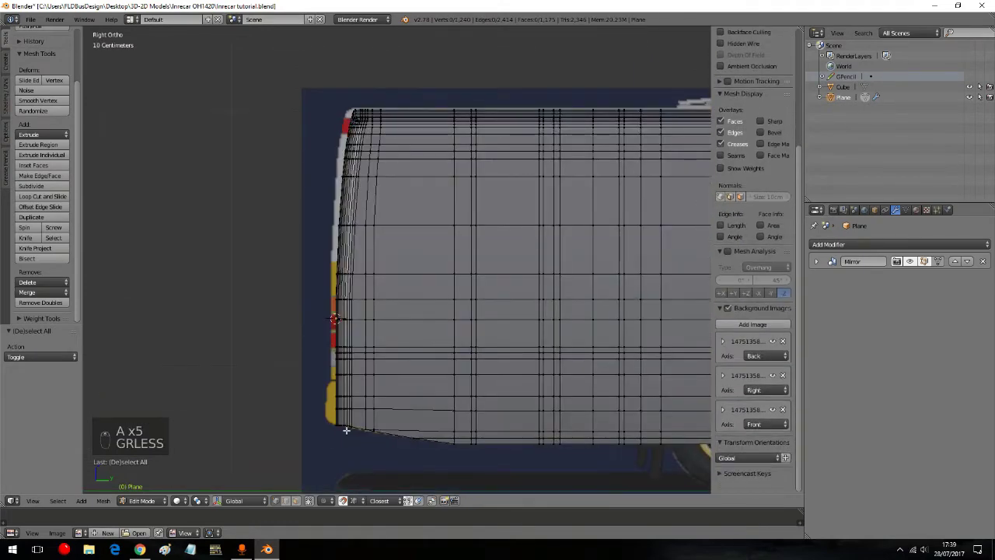
pyautogui.press('z')
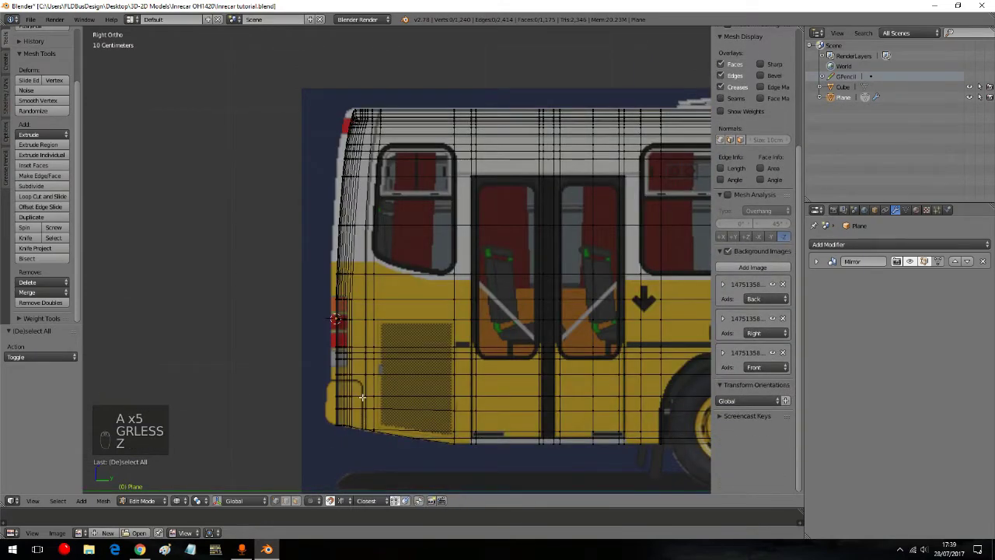
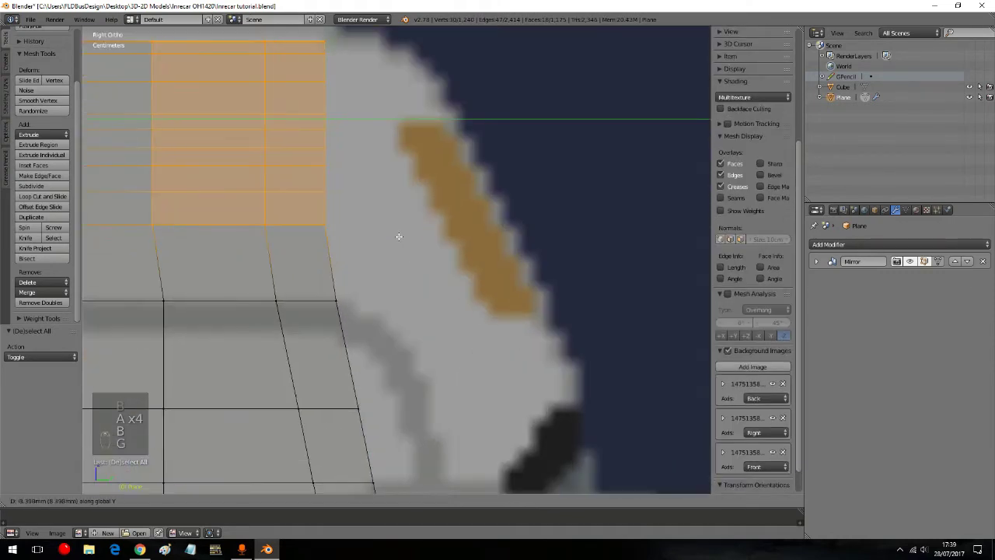
# Step: Box-select groups of roof vertices in Back ortho and move them onto the rear reference's curved top
pyautogui.press('b')
pyautogui.press('g')
pyautogui.press('b')
pyautogui.press('g')
pyautogui.press('b')
pyautogui.press('g')
pyautogui.press('b')
pyautogui.press('g')
pyautogui.press('b')
pyautogui.press('g')
pyautogui.press('g')
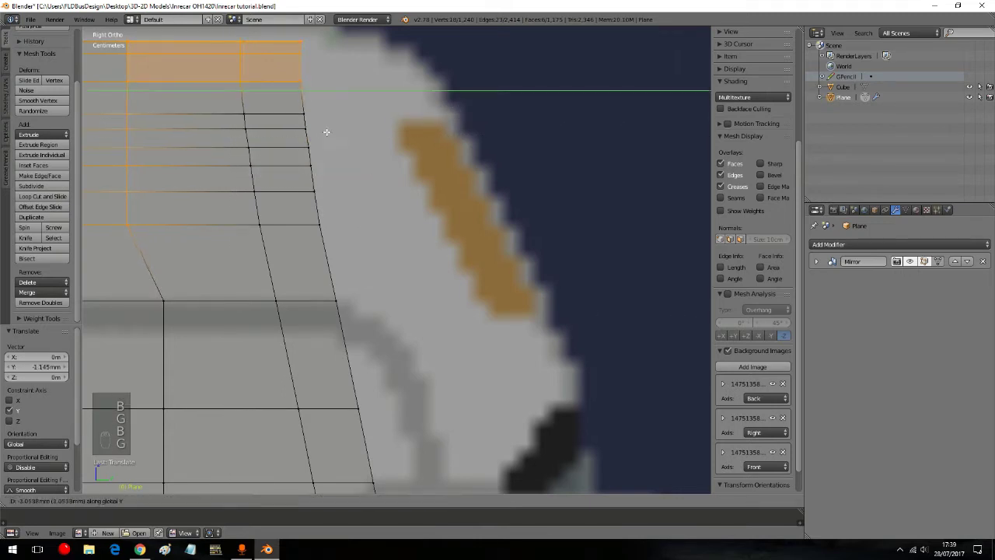
pyautogui.press('b')
pyautogui.press('g')
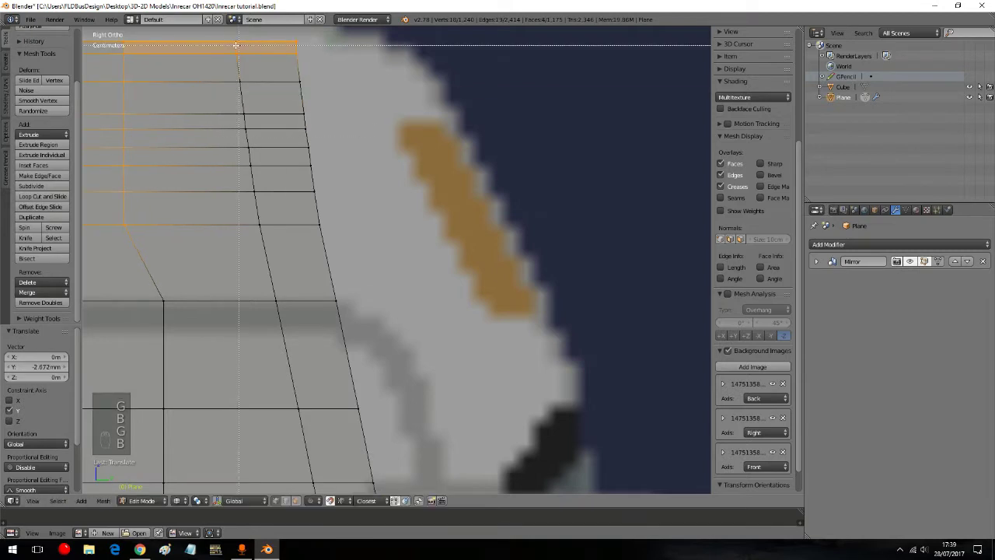
# Step: Reselect successive top-edge vertex groups and slide them sideways to smooth the roof curve
pyautogui.press('a')
pyautogui.press('a')
pyautogui.press('a')
pyautogui.press('b')
pyautogui.press('g')
pyautogui.press('a')
pyautogui.press('a')
pyautogui.press('b')
pyautogui.press('g')
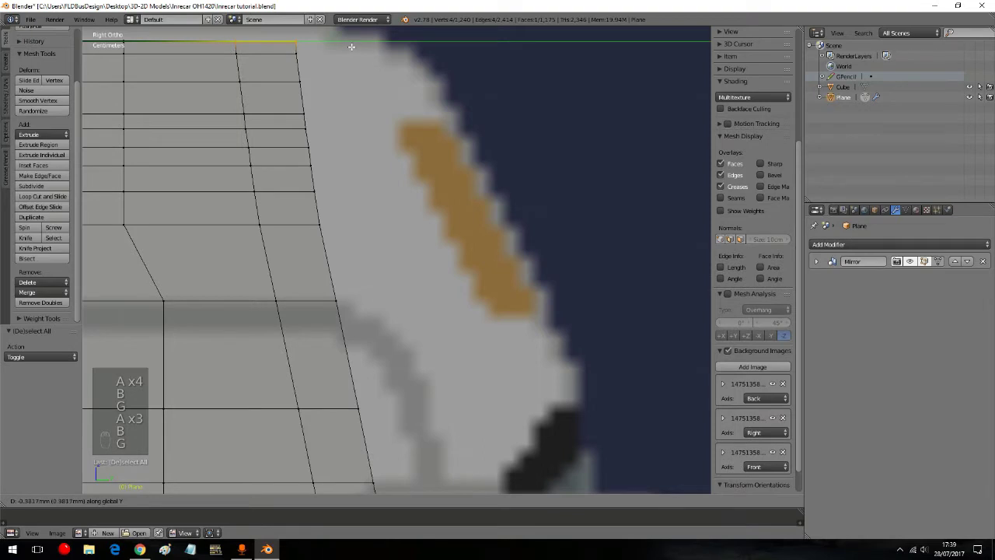
pyautogui.press('a')
pyautogui.press('a')
pyautogui.press('a')
pyautogui.press('b')
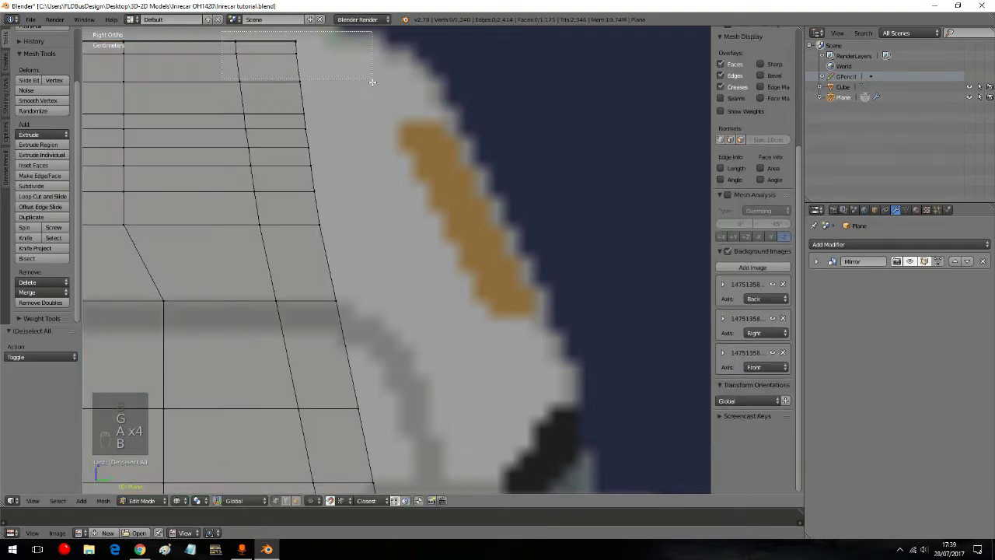
pyautogui.press('a')
pyautogui.press('a')
pyautogui.press('a')
pyautogui.press('b')
pyautogui.press('b')
pyautogui.press('g')
pyautogui.press('a')
pyautogui.press('b')
pyautogui.press('g')
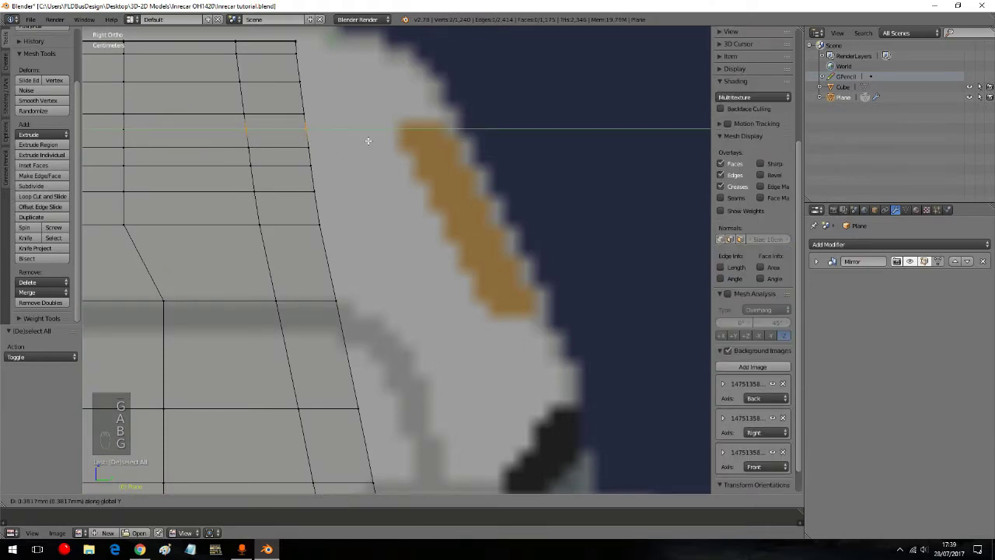
pyautogui.press('a')
pyautogui.press('a')
pyautogui.press('a')
pyautogui.press('b')
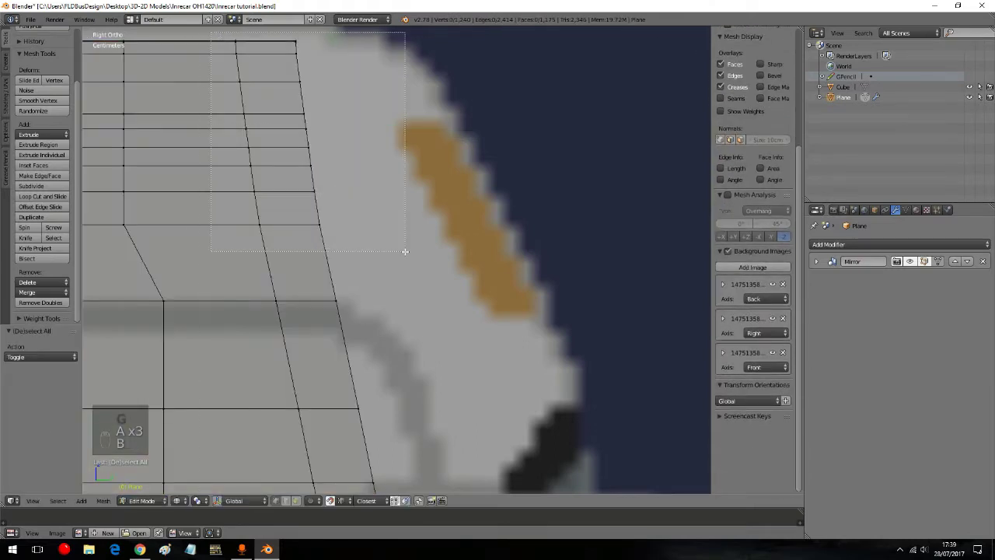
pyautogui.press('g')
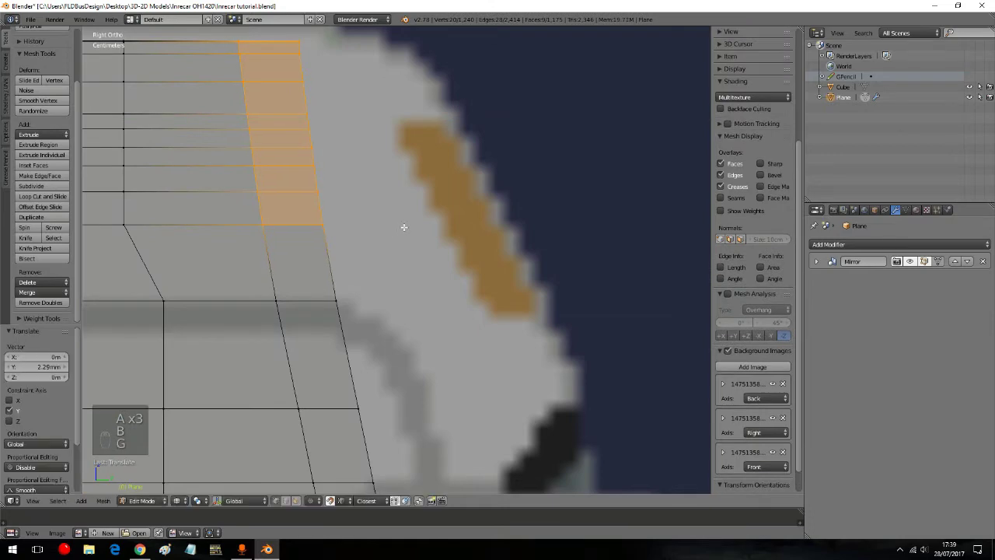
# Step: Clear the selection, then in Right ortho box-select the front corner vertices along the windscreen pillar
pyautogui.press('a')
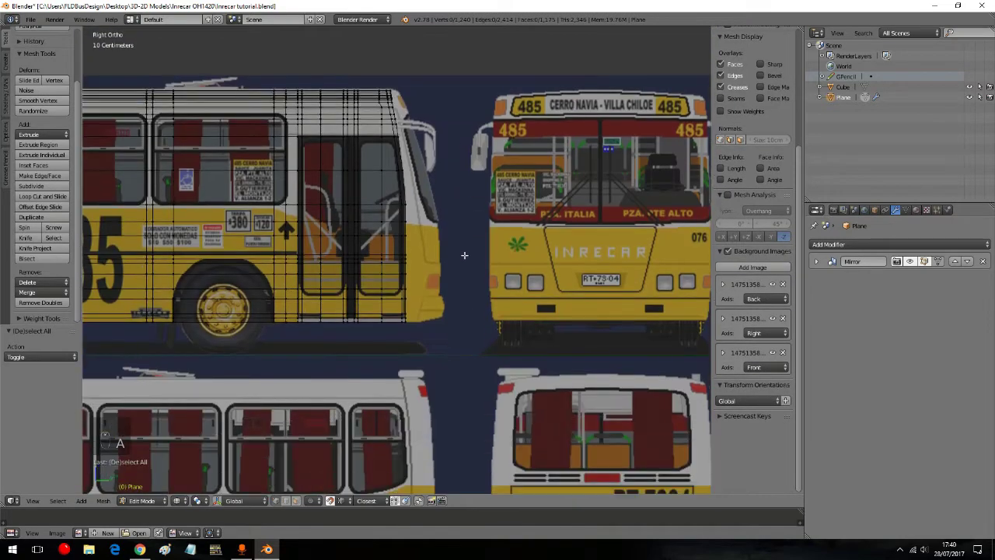
pyautogui.press('a')
pyautogui.press('a')
pyautogui.press('a')
pyautogui.press('a')
pyautogui.press('b')
pyautogui.press('b')
pyautogui.press('b')
pyautogui.press('b')
pyautogui.press('b')
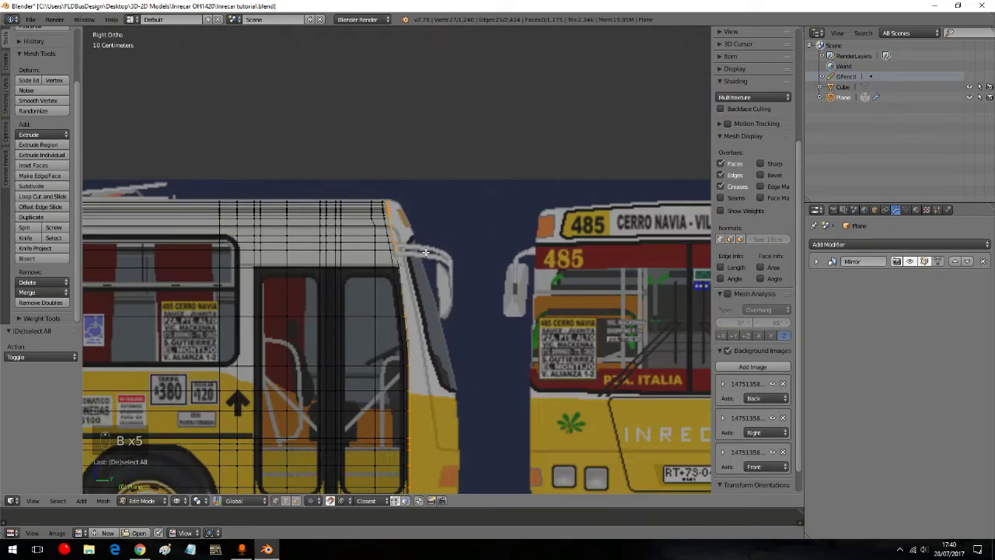
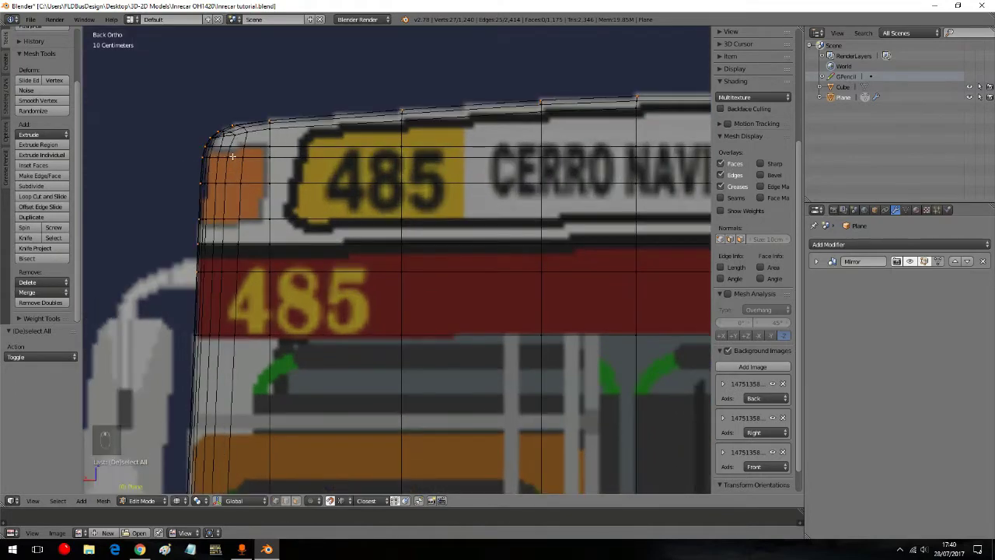
pyautogui.press('b')
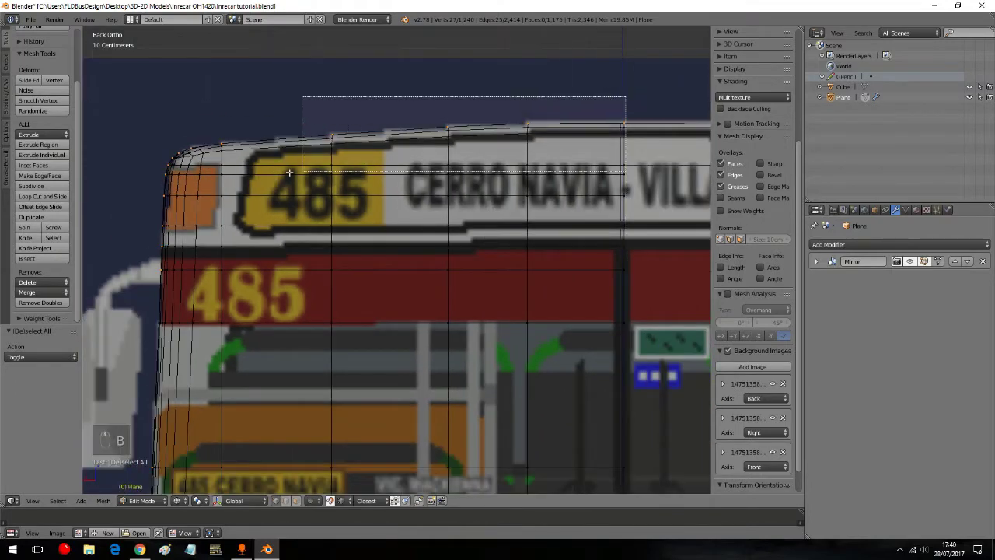
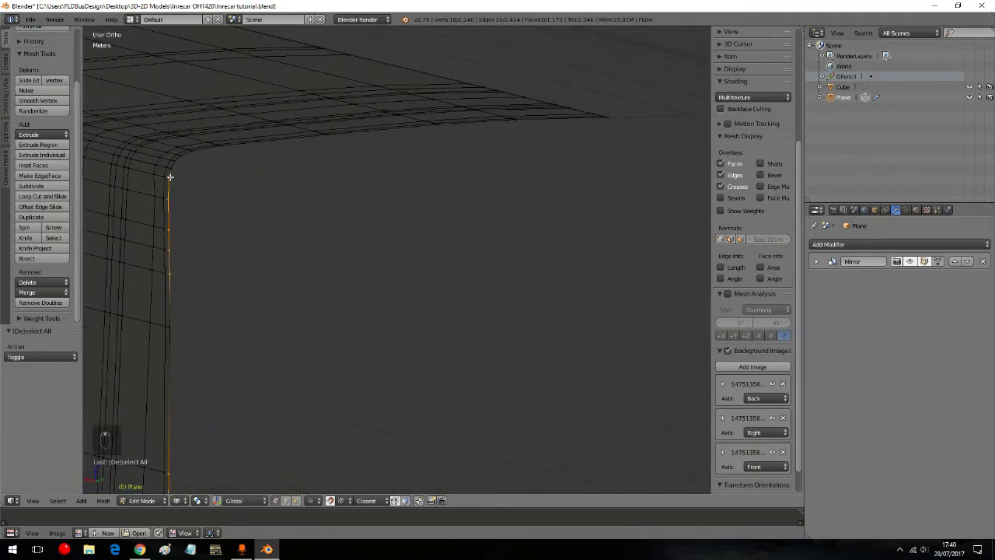
pyautogui.press('KP_3')
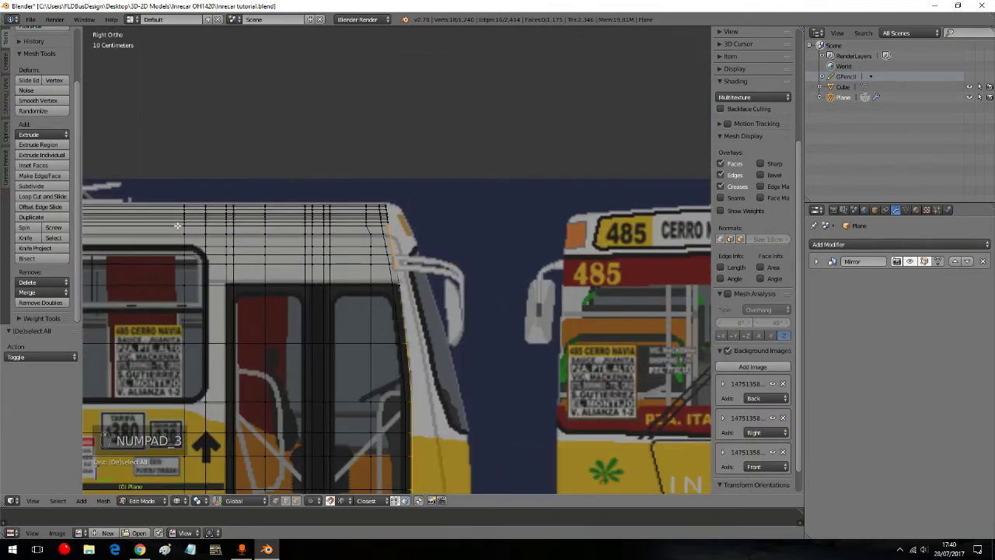
pyautogui.press('b')
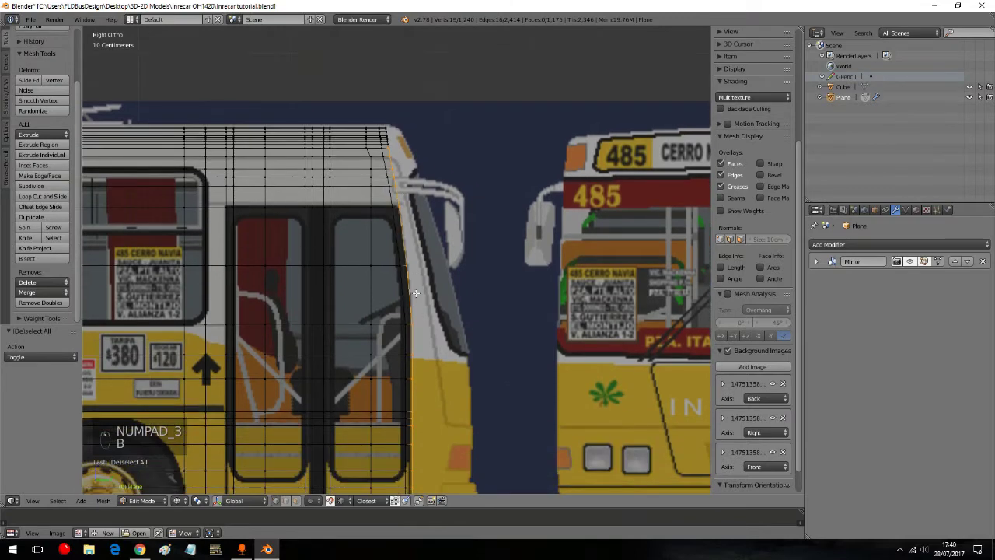
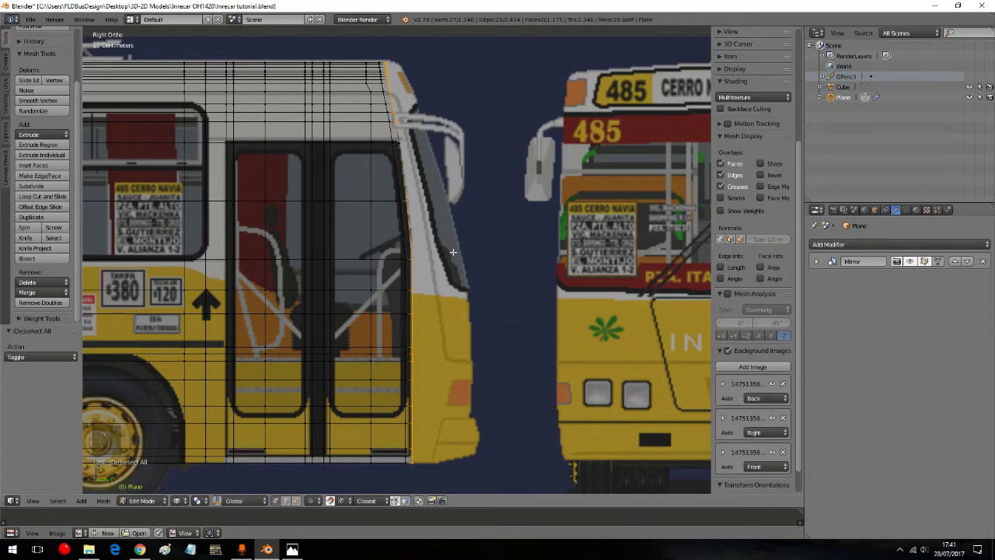
# Step: Move the front edge's bottom vertices vertically to match the windscreen pillar in the drawing
pyautogui.press('e')
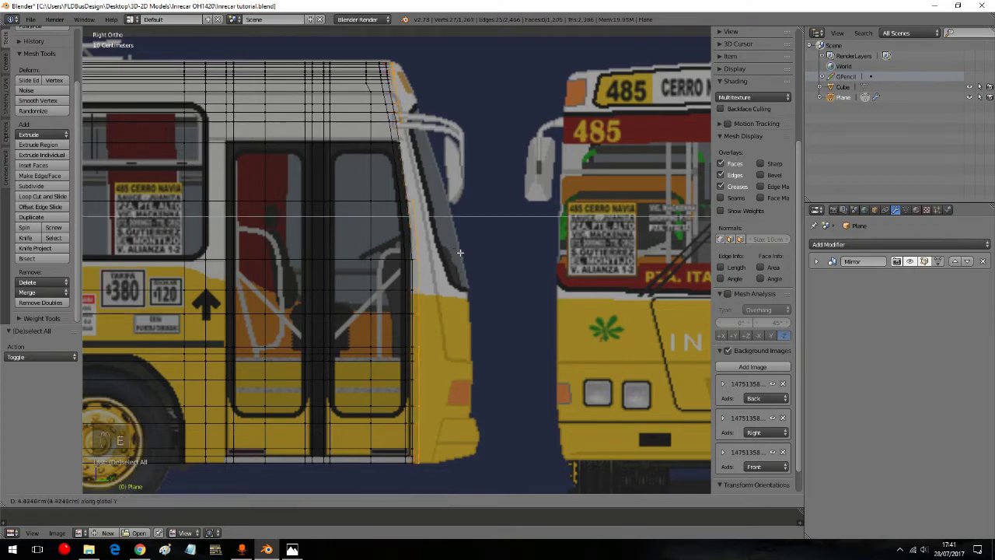
pyautogui.press('ctrl+z')
pyautogui.press('b')
pyautogui.press('e')
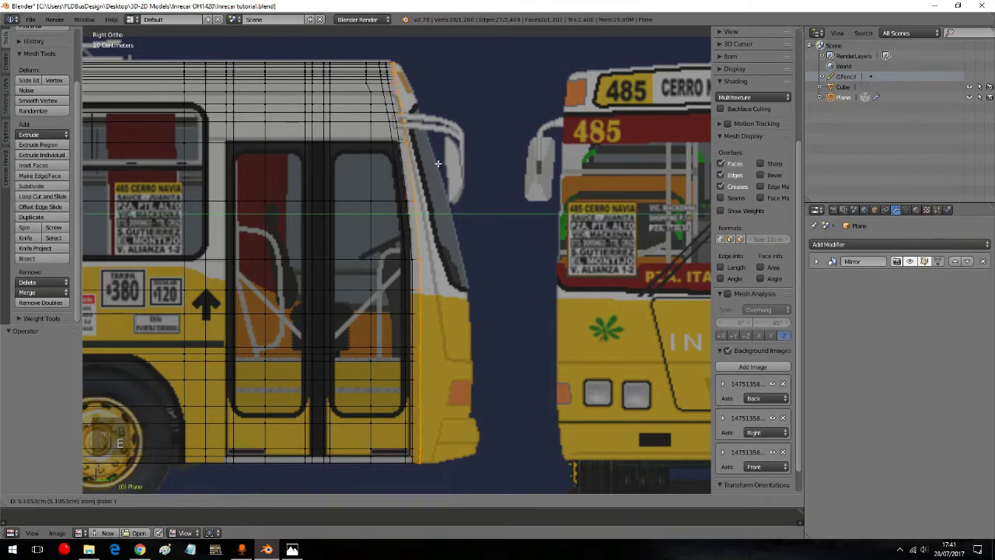
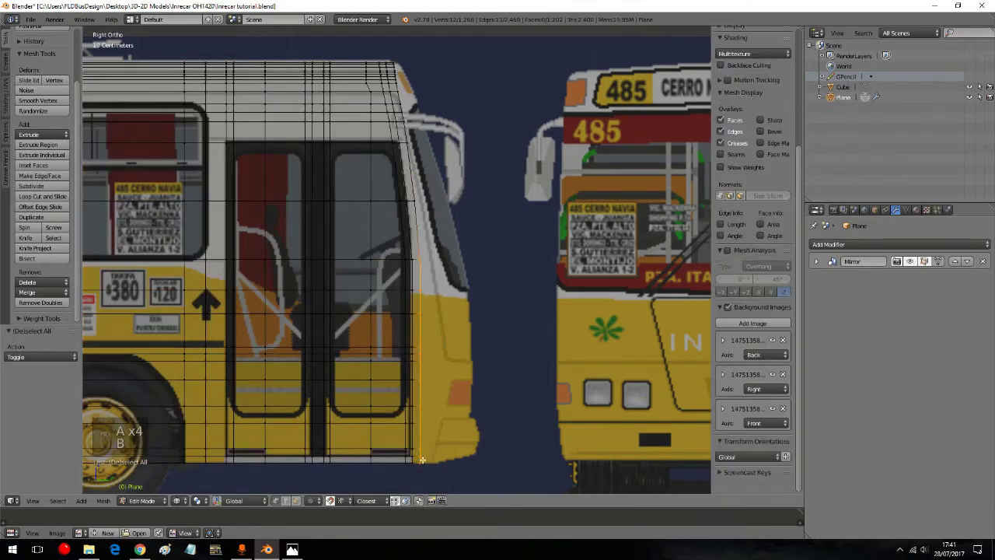
pyautogui.press('g')
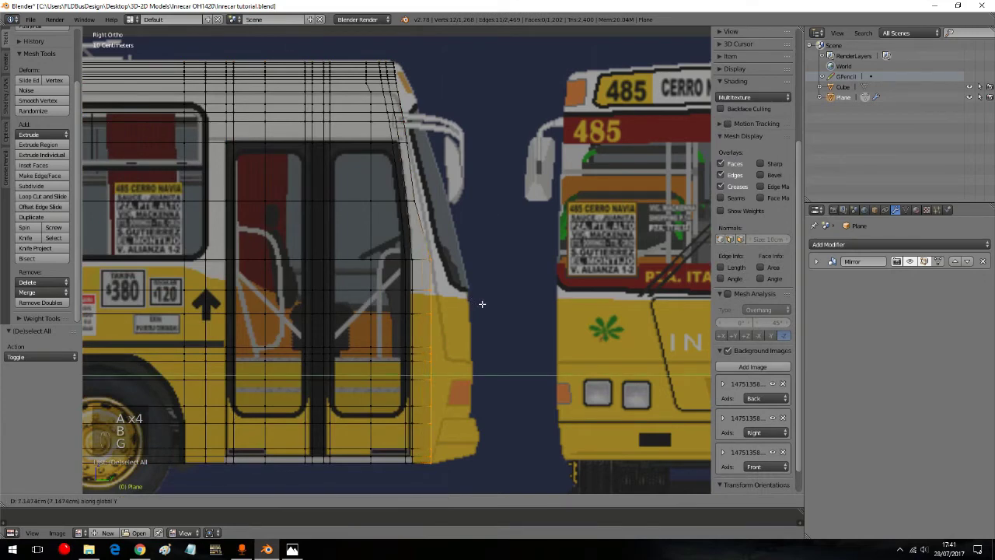
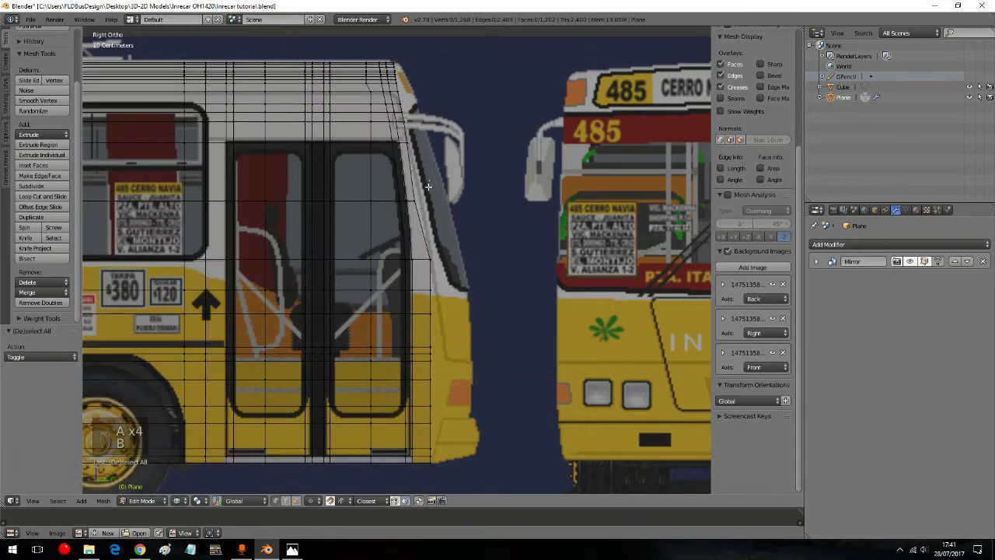
pyautogui.press('g')
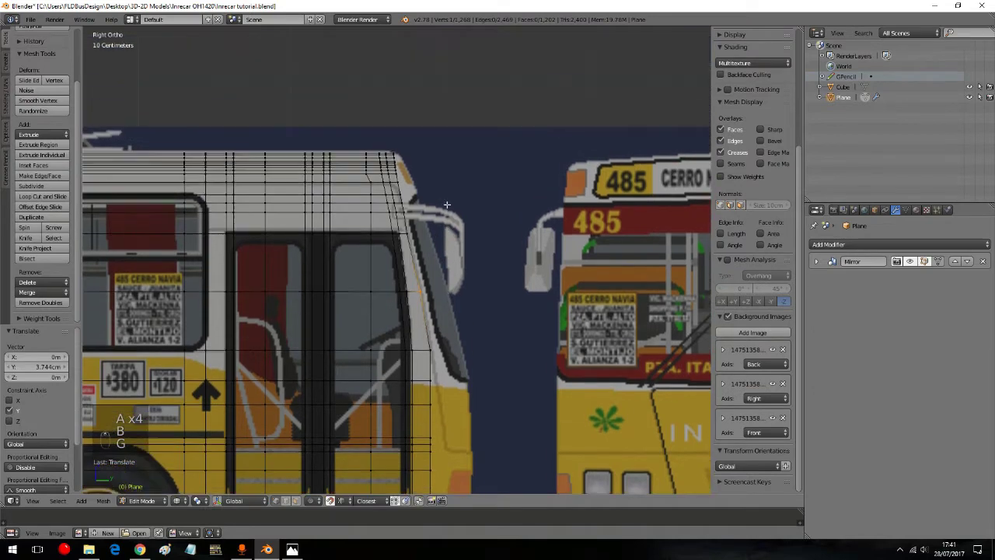
# Step: Shift the remaining front-edge vertices vertically into a smooth curve following the windscreen outline
pyautogui.press('a')
pyautogui.press('a')
pyautogui.press('a')
pyautogui.press('b')
pyautogui.press('g')
pyautogui.press('a')
pyautogui.press('a')
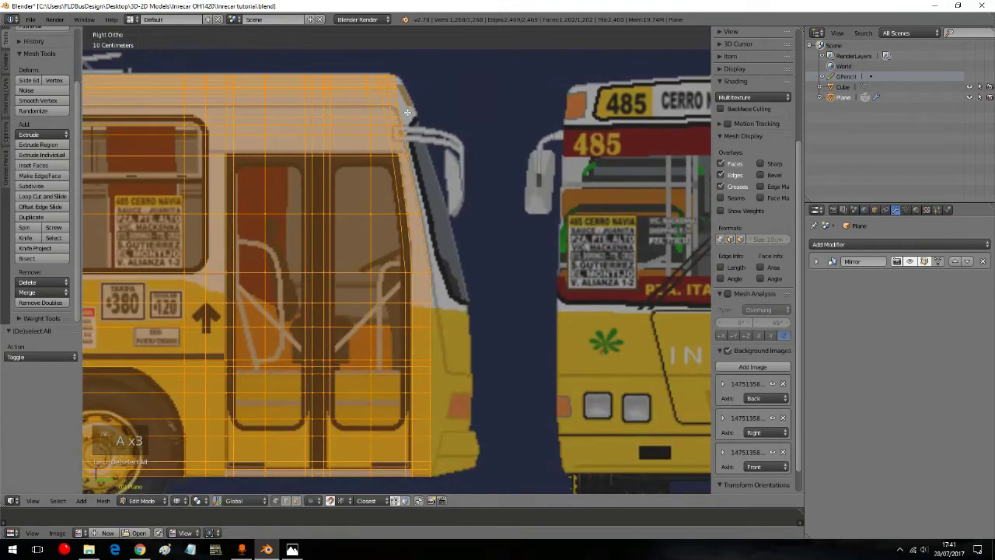
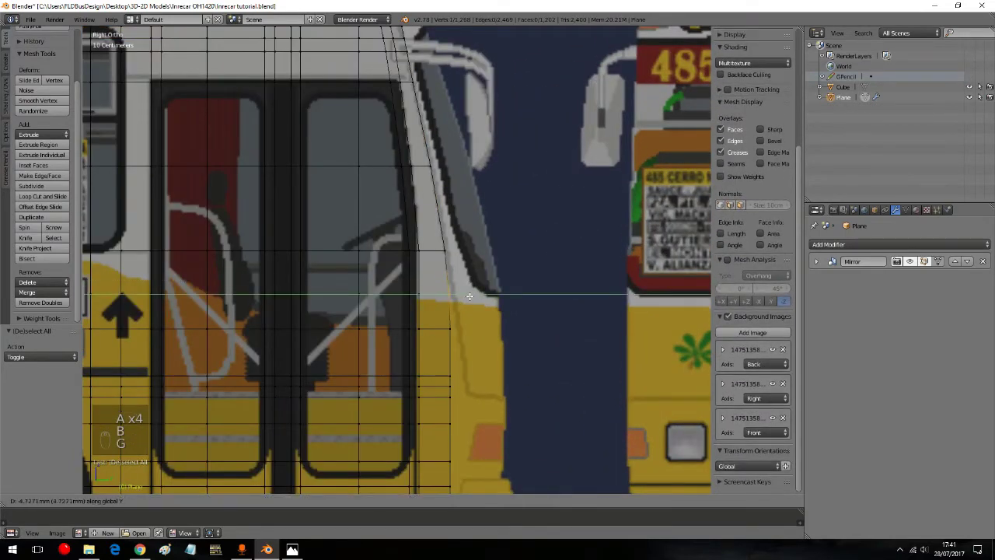
pyautogui.press('a')
pyautogui.press('a')
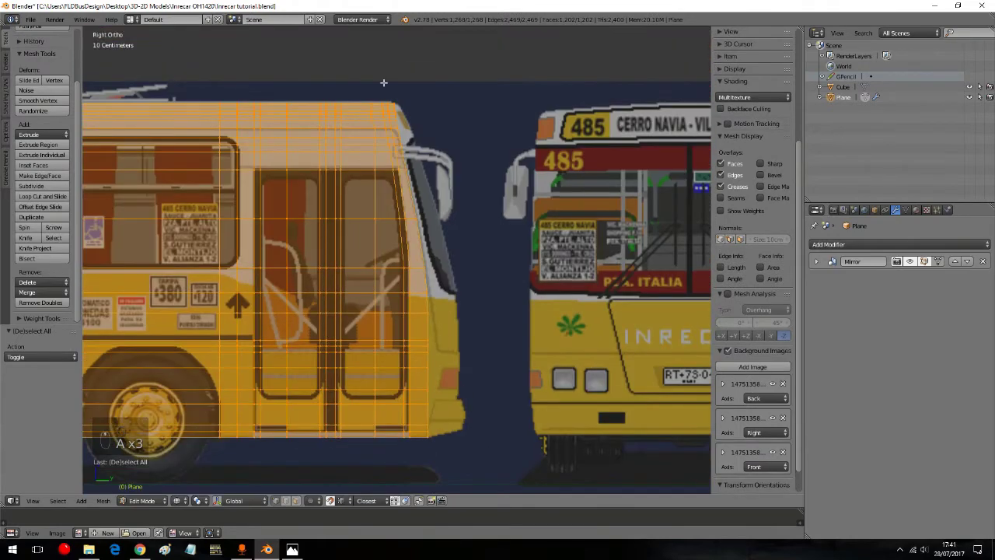
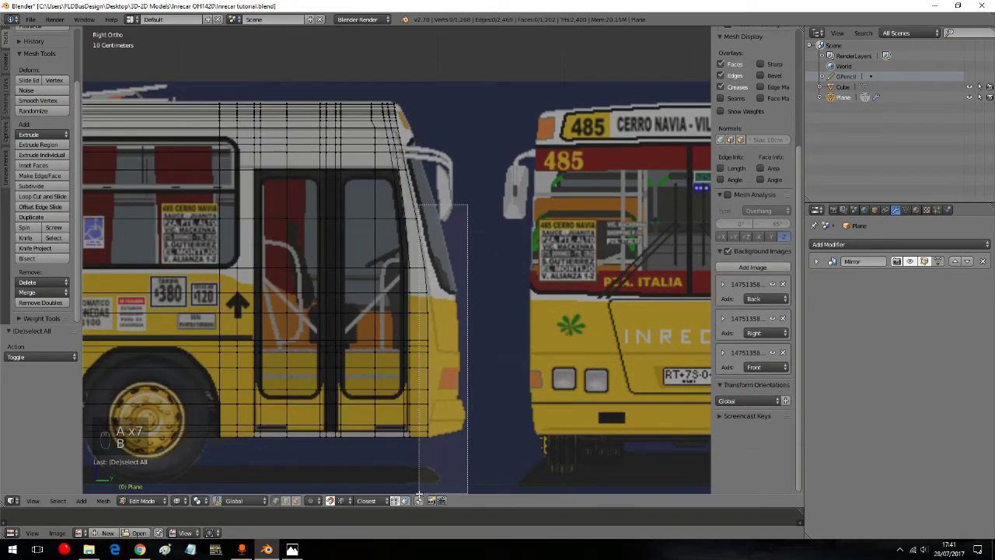
# Step: Box-select the front edge vertex column and orbit around the front corner to check it
pyautogui.press('b')
pyautogui.press('b')
pyautogui.press('b')
pyautogui.press('b')
pyautogui.press('b')
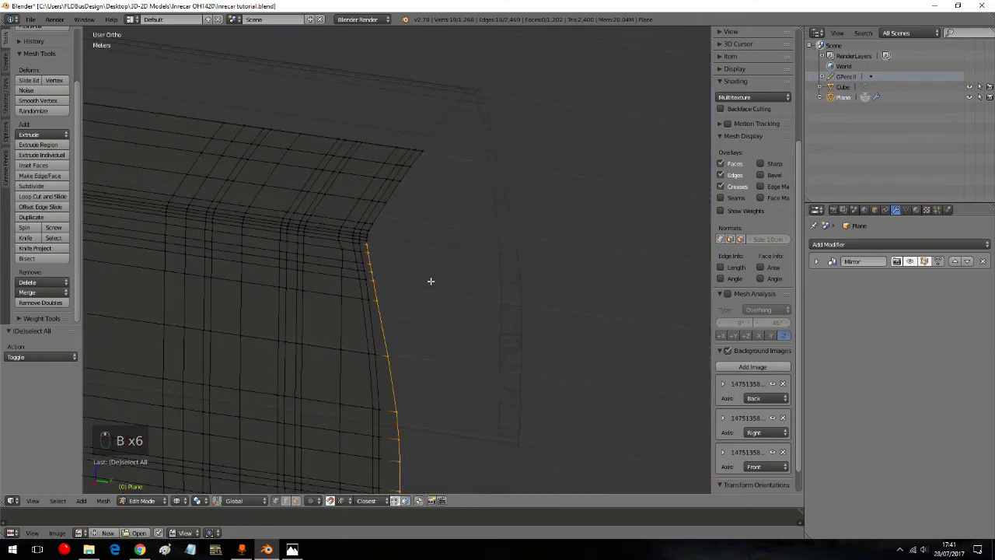
# Step: From Top ortho, extrude the front edge forward in several sections to start the corner
pyautogui.press('KP_7')
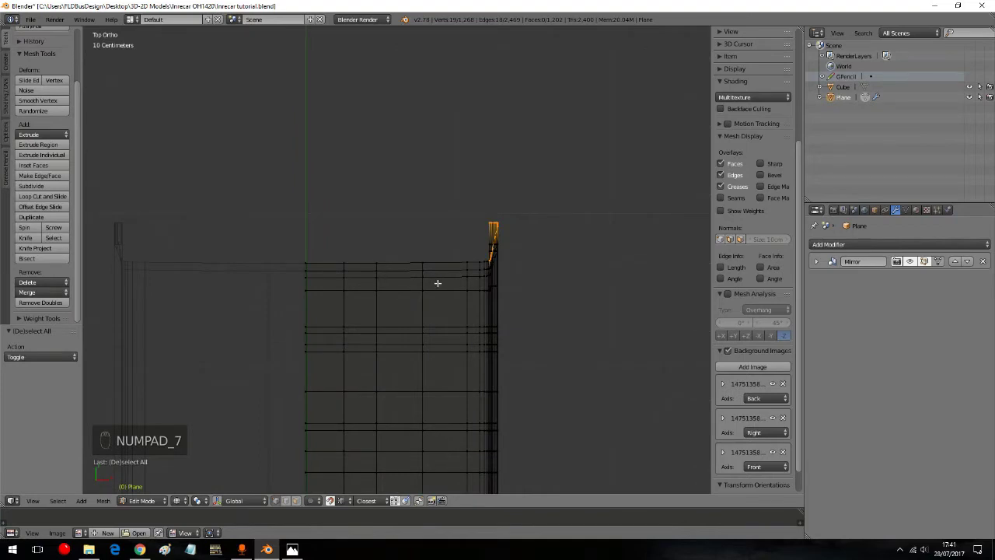
pyautogui.middleClick(382, 273)
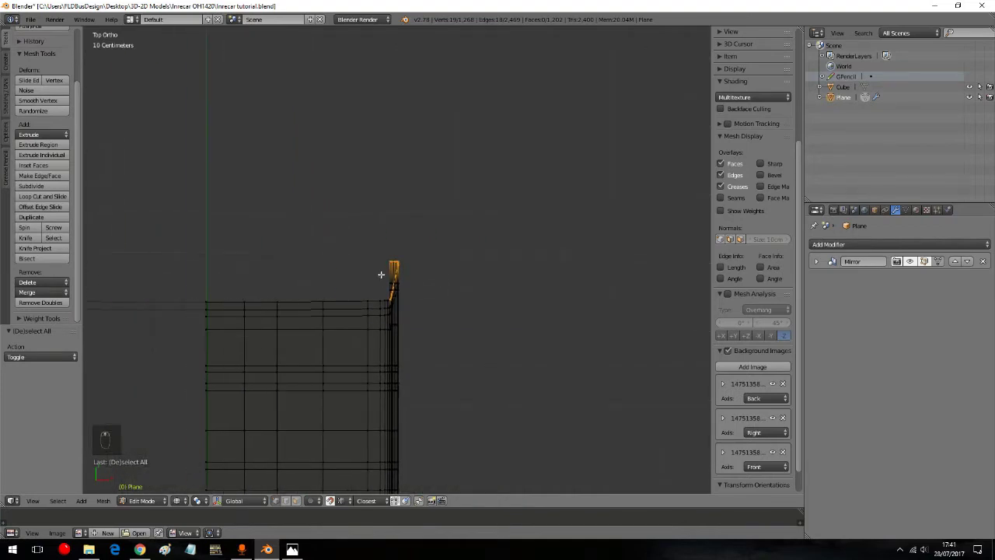
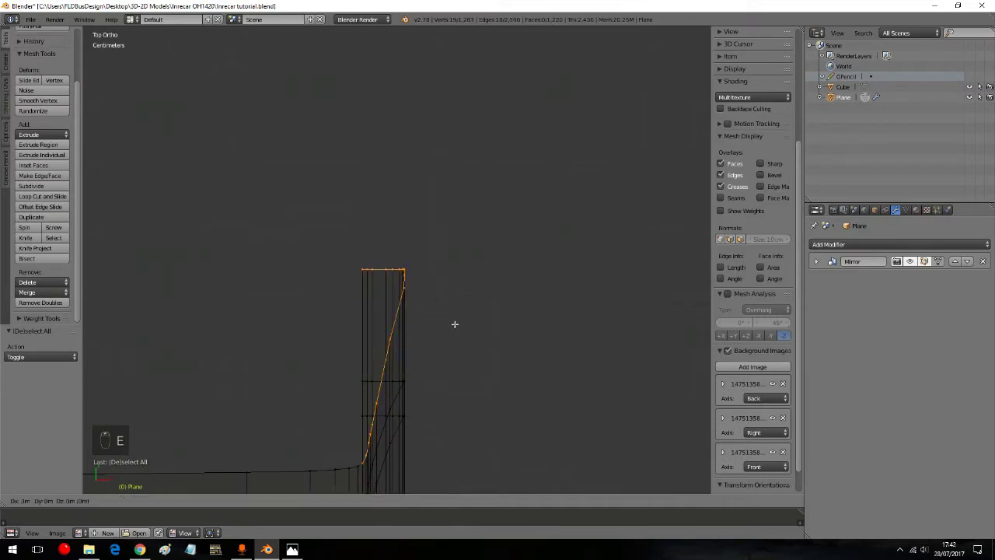
pyautogui.press('e')
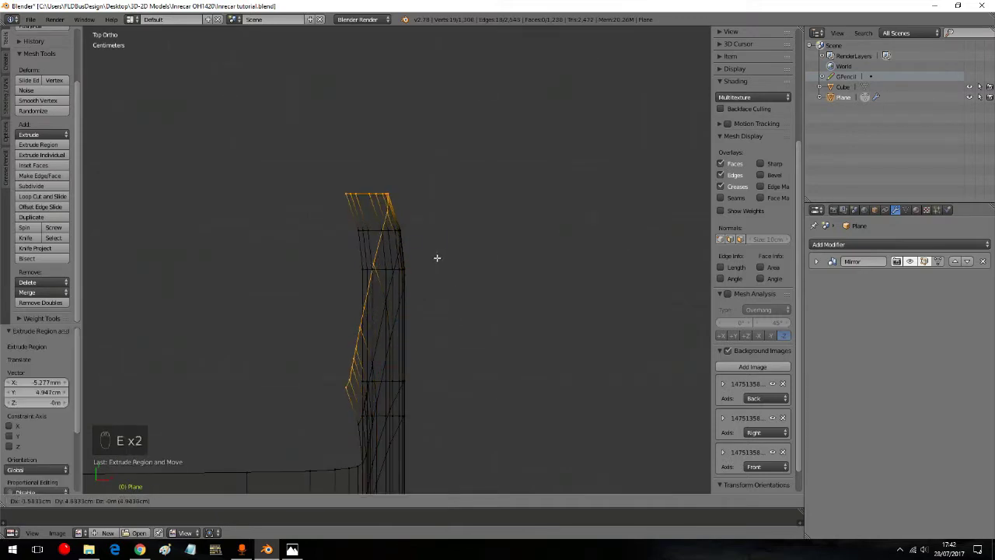
pyautogui.press('e')
pyautogui.press('e')
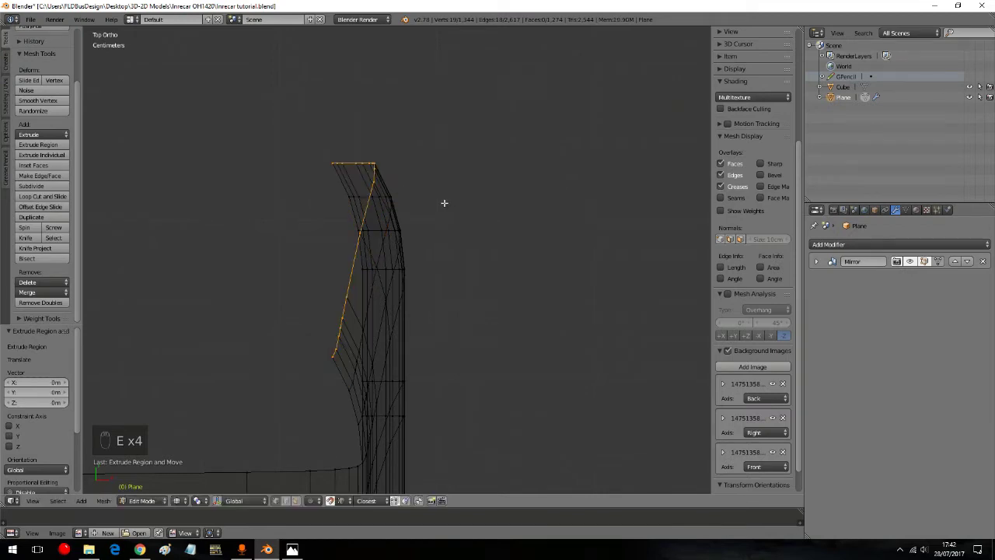
pyautogui.press('shift+Tab')
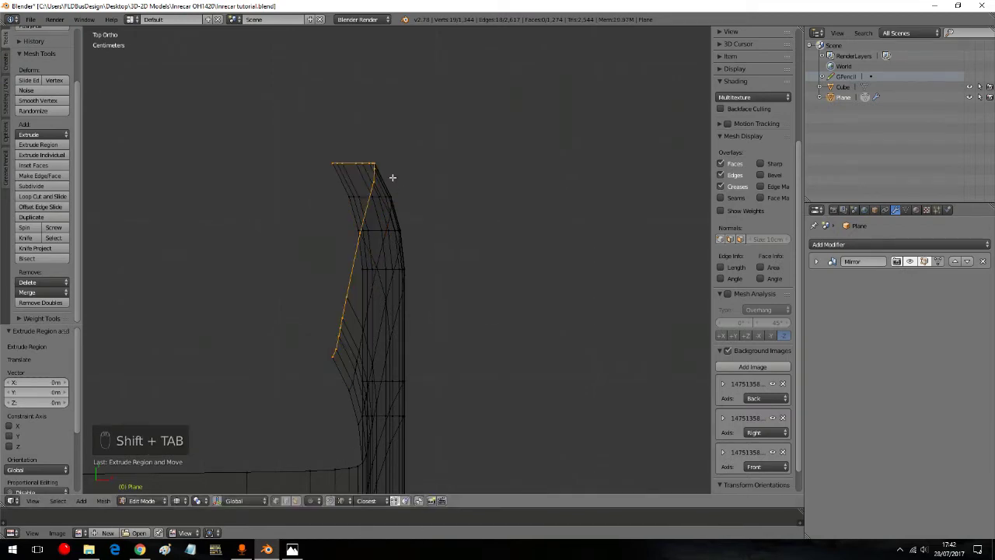
pyautogui.press('shift+Tab')
# Step: Move the new edges inward with face snapping, pulling the front strip toward the lower body corner
pyautogui.press('g')
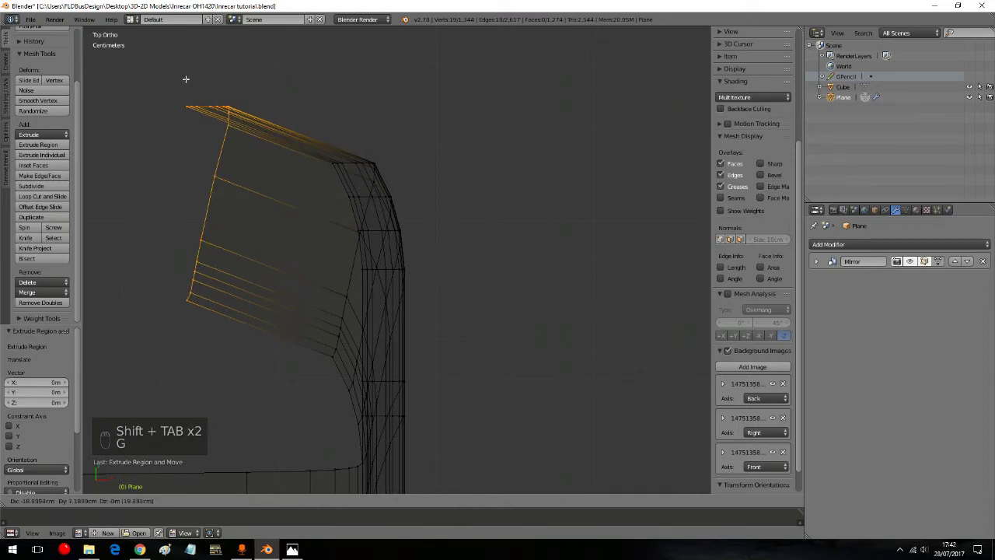
pyautogui.press('g')
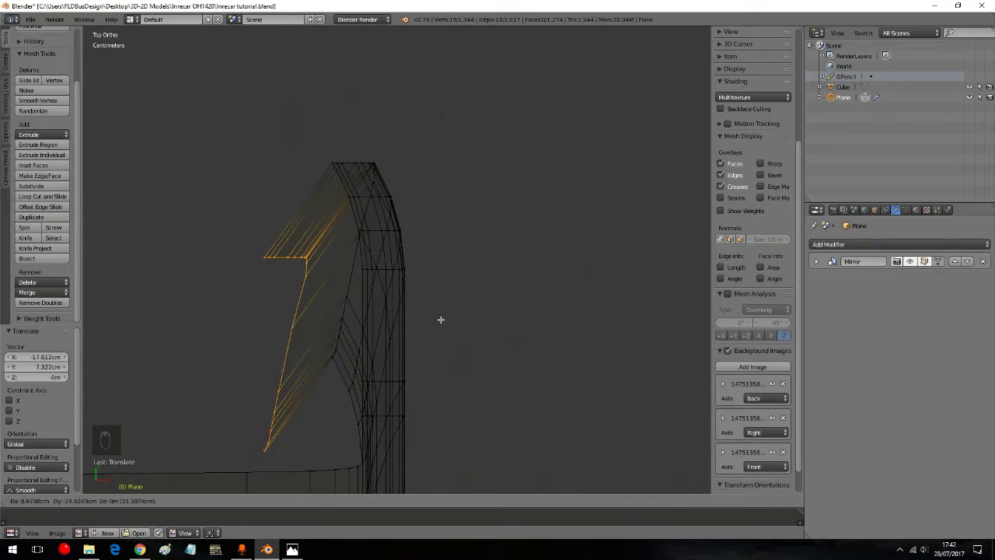
pyautogui.press('g')
pyautogui.press('ctrl+z')
pyautogui.press('shift+Tab')
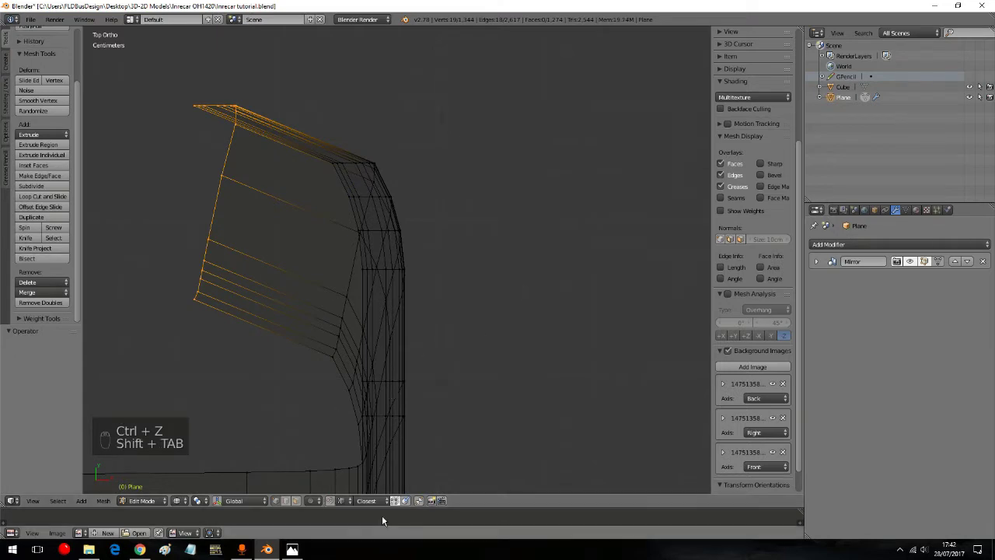
pyautogui.moveTo(349, 507); pyautogui.dragTo(299, 474)
pyautogui.press('g')
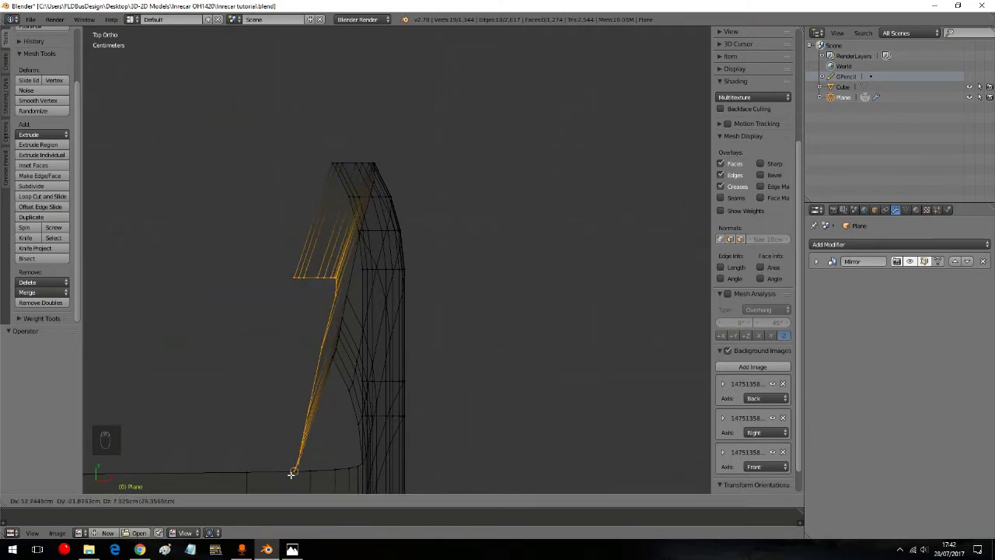
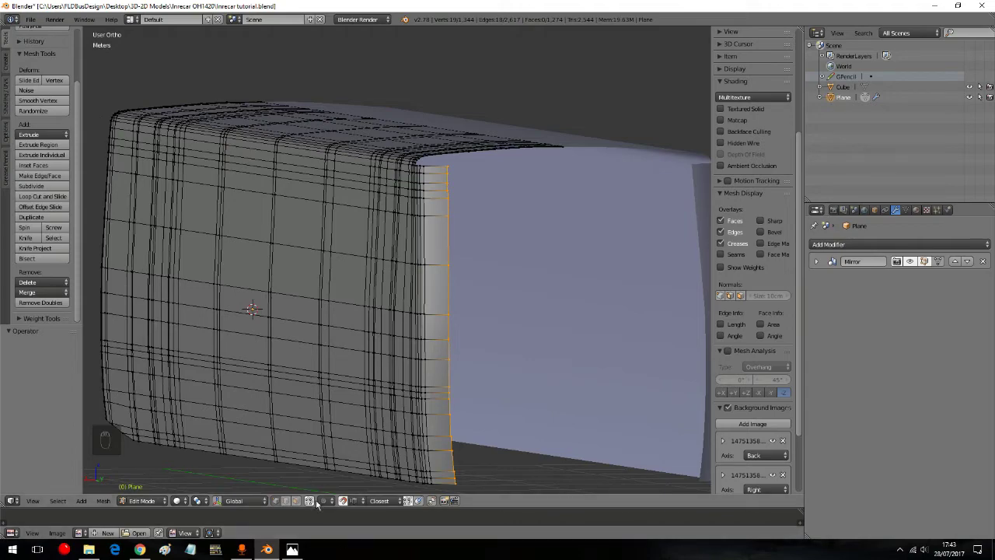
# Step: In Top ortho, move the corner's leading edge strip sideways to reshape the curved front corner
pyautogui.moveTo(373, 271); pyautogui.dragTo(438, 308)
pyautogui.press('KP_7')
pyautogui.moveTo(437, 307); pyautogui.dragTo(270, 205)
pyautogui.press('shift+Tab')
pyautogui.press('g')
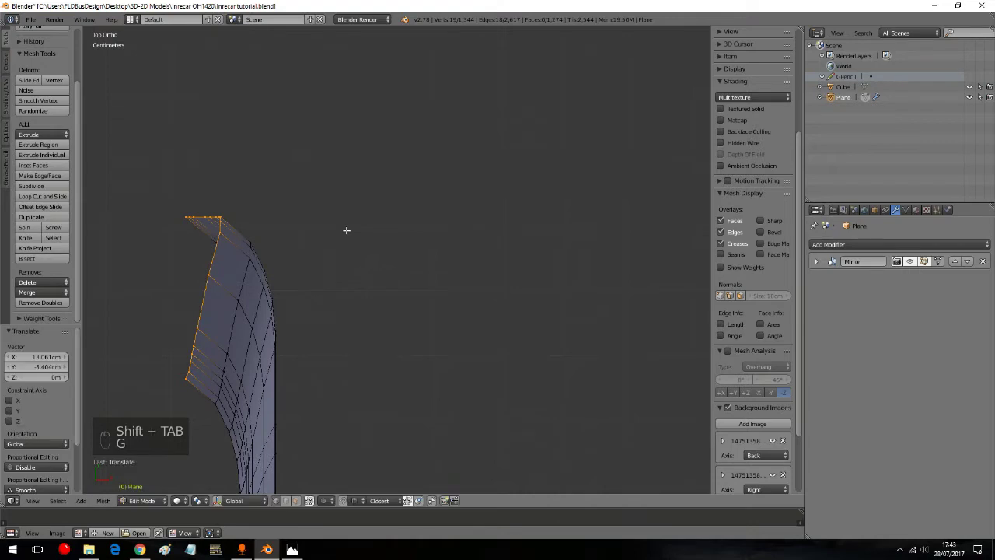
# Step: Extrude the front edge in several X-constrained sections until it reaches the centre line
pyautogui.press('e')
pyautogui.press('e')
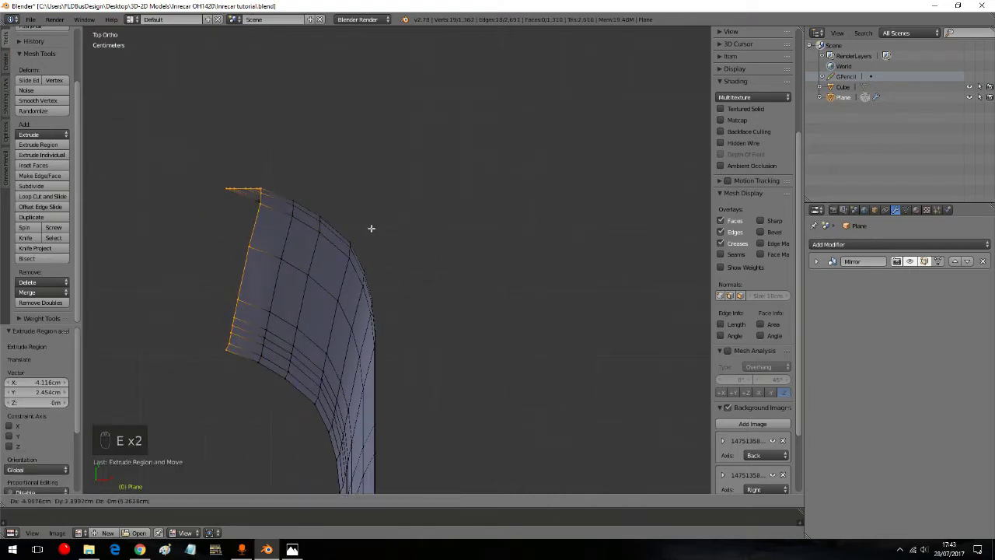
pyautogui.press('e')
pyautogui.press('e')
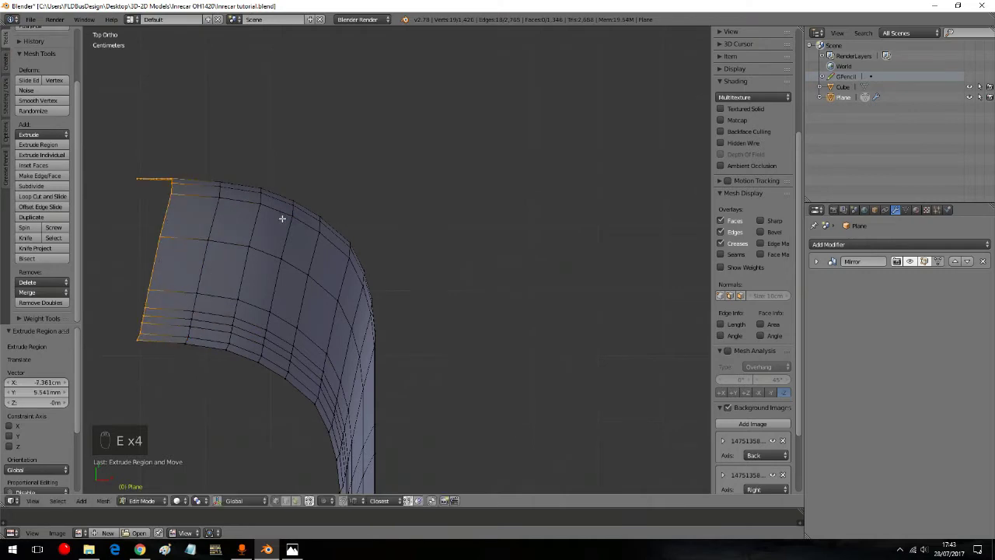
pyautogui.press('e')
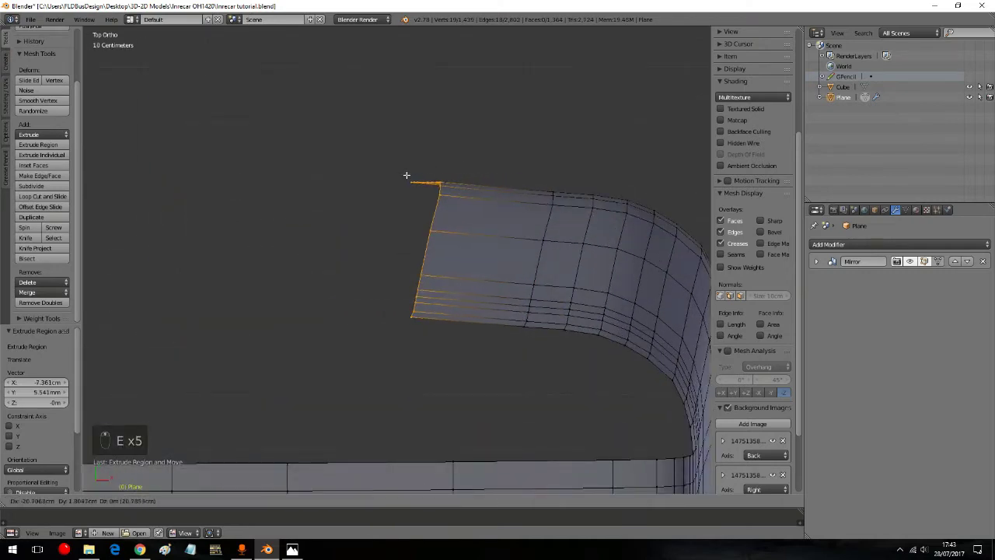
pyautogui.press('e')
pyautogui.press('e')
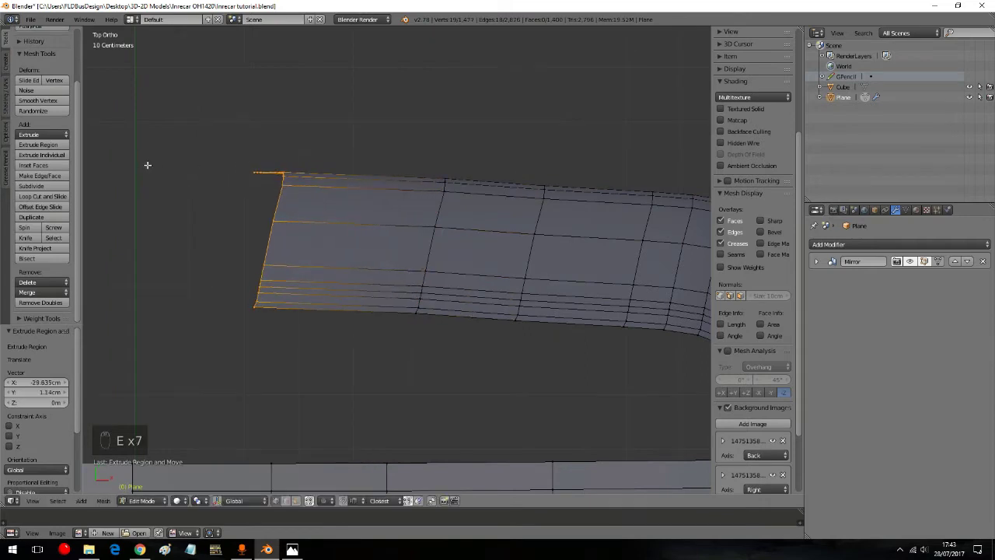
# Step: Extrude the front faces sideways toward the centre line and flatten the end vertices straight
pyautogui.press('e')
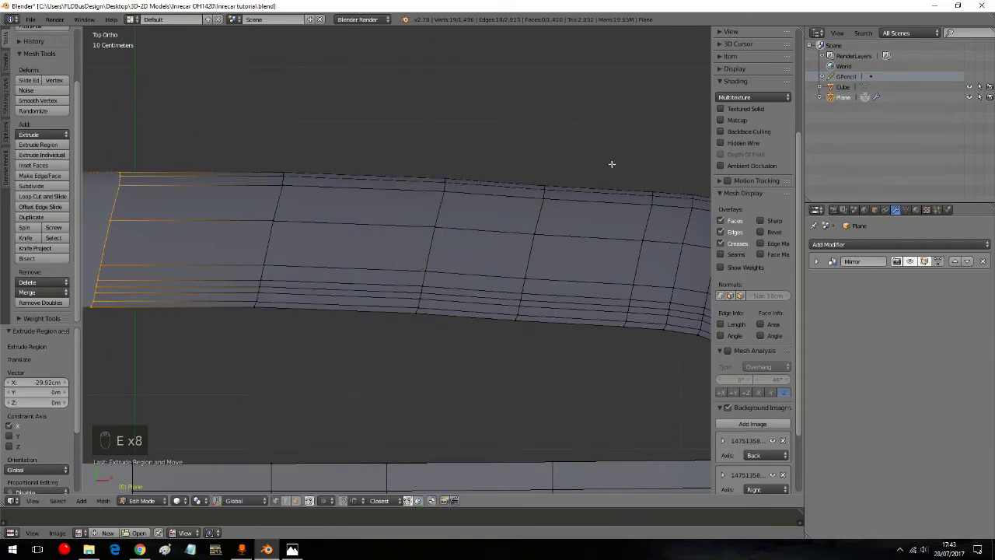
pyautogui.press('s')
pyautogui.press('g')
pyautogui.press('a')
pyautogui.press('a')
pyautogui.press('a')
pyautogui.press('b')
pyautogui.press('s')
pyautogui.press('s')
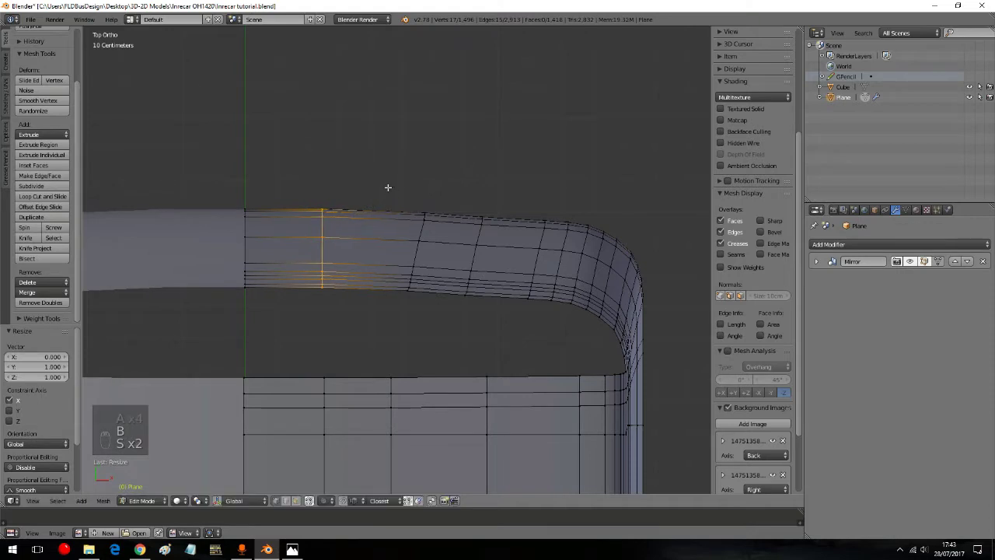
pyautogui.press('s')
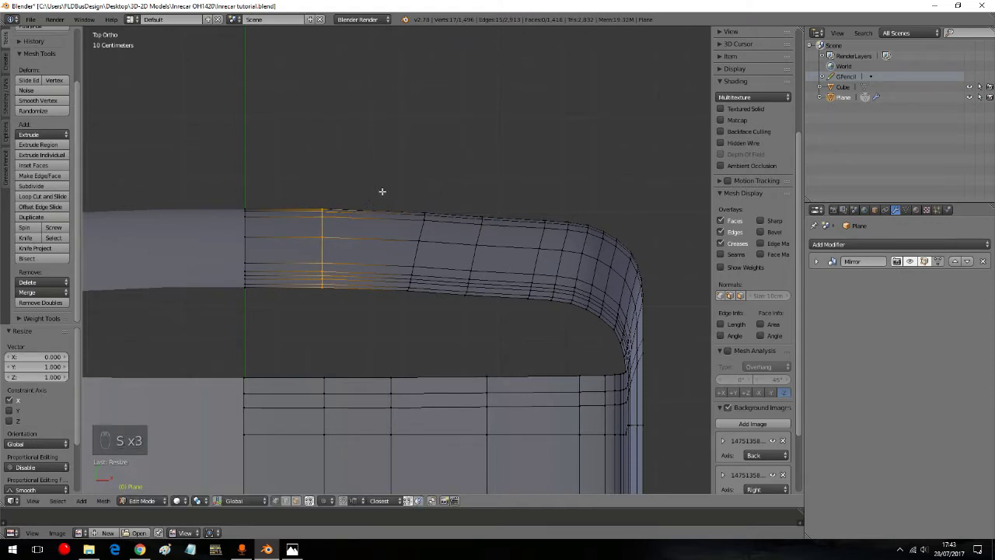
# Step: Flatten the first slanted vertical edge loop to zero width along X so it runs straight
pyautogui.press('ctrl+z')
pyautogui.press('b')
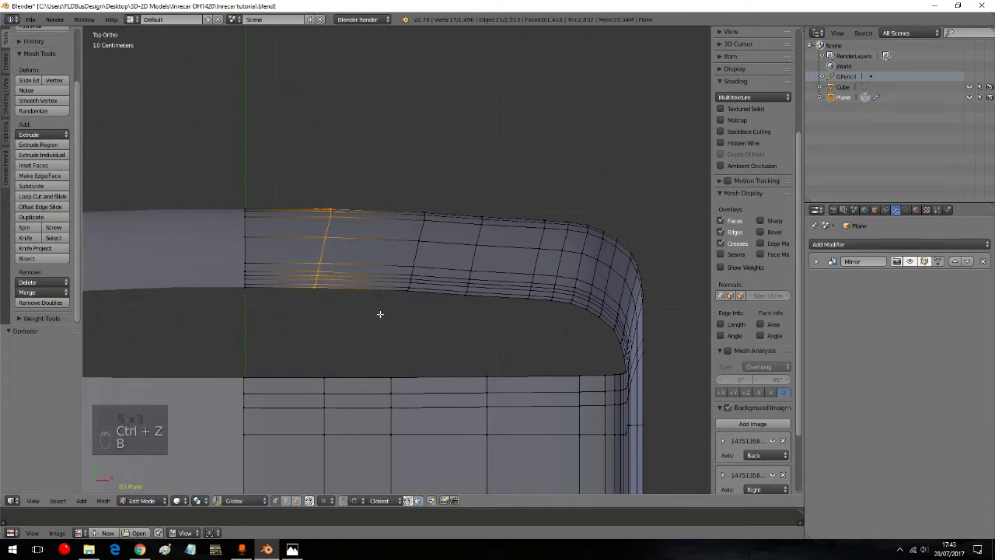
pyautogui.press('s')
pyautogui.press('a')
pyautogui.press('a')
pyautogui.press('a')
pyautogui.press('b')
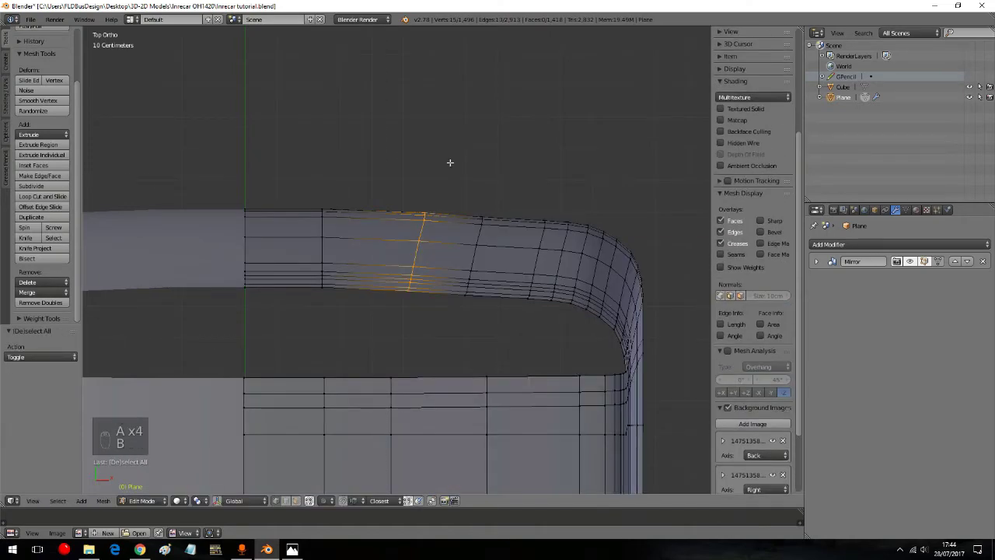
pyautogui.press('b')
pyautogui.press('ctrl+z')
pyautogui.press('ctrl+z')
pyautogui.press('ctrl+z')
pyautogui.press('ctrl+z')
pyautogui.press('ctrl+z')
pyautogui.press('b')
pyautogui.press('s')
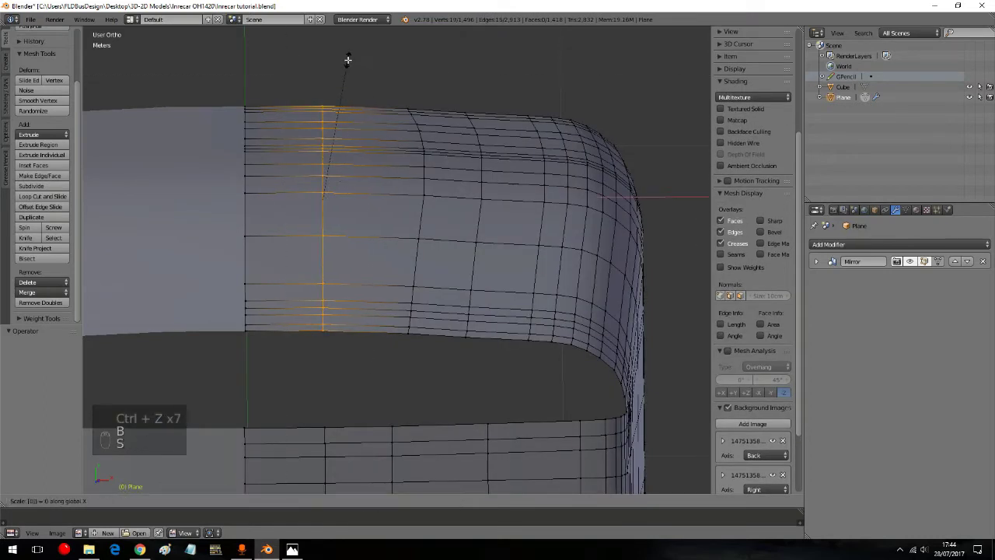
# Step: Straighten the next two slanted vertical edge loops along X the same way
pyautogui.press('a')
pyautogui.press('b')
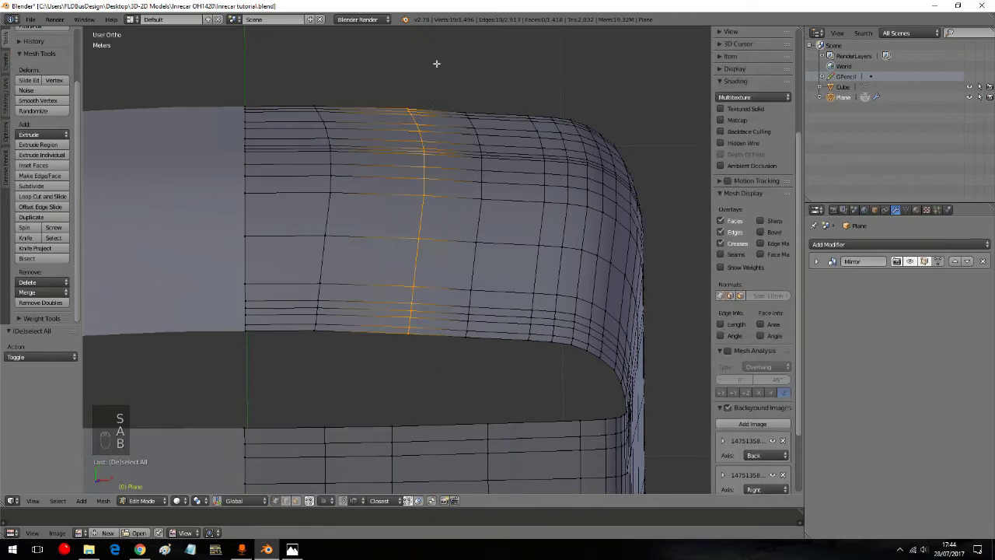
pyautogui.press('s')
pyautogui.press('a')
pyautogui.press('b')
pyautogui.press('s')
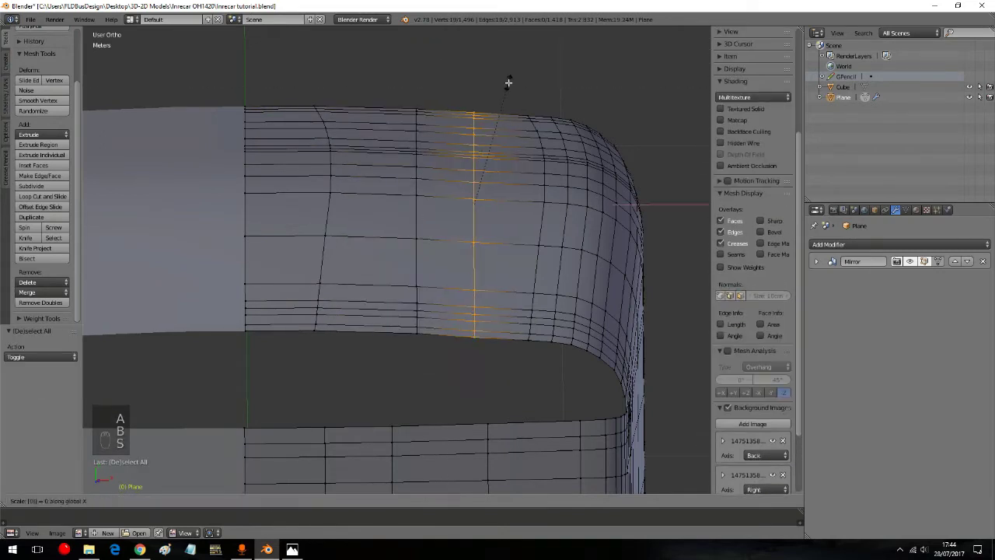
pyautogui.press('a')
pyautogui.press('b')
pyautogui.press('b')
pyautogui.press('s')
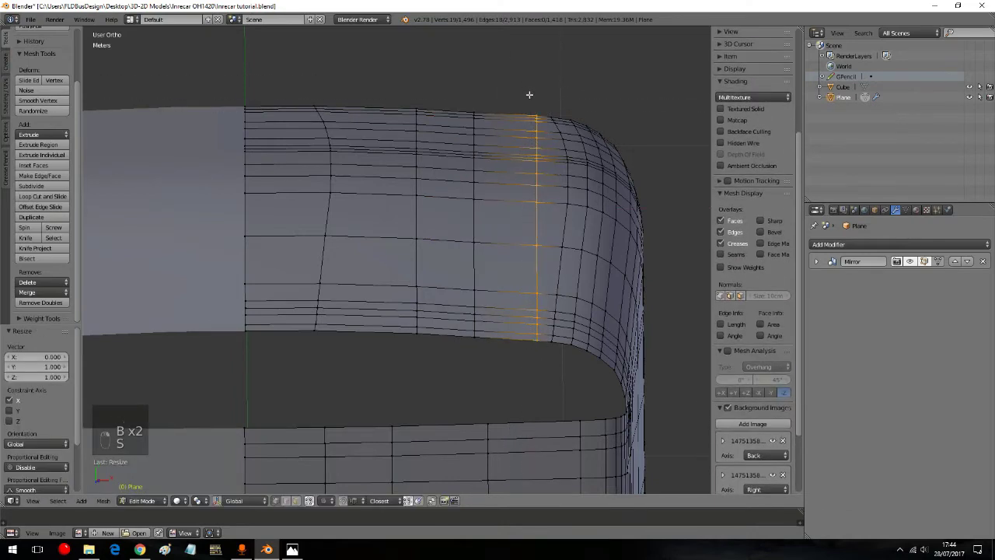
# Step: From the top view of the roof, try nudging an edge loop along Y and cancel the move
pyautogui.press('KP_7')
pyautogui.press('h')
pyautogui.press('z')
pyautogui.press('ctrl+z')
pyautogui.press('ctrl+z')
pyautogui.press('g')
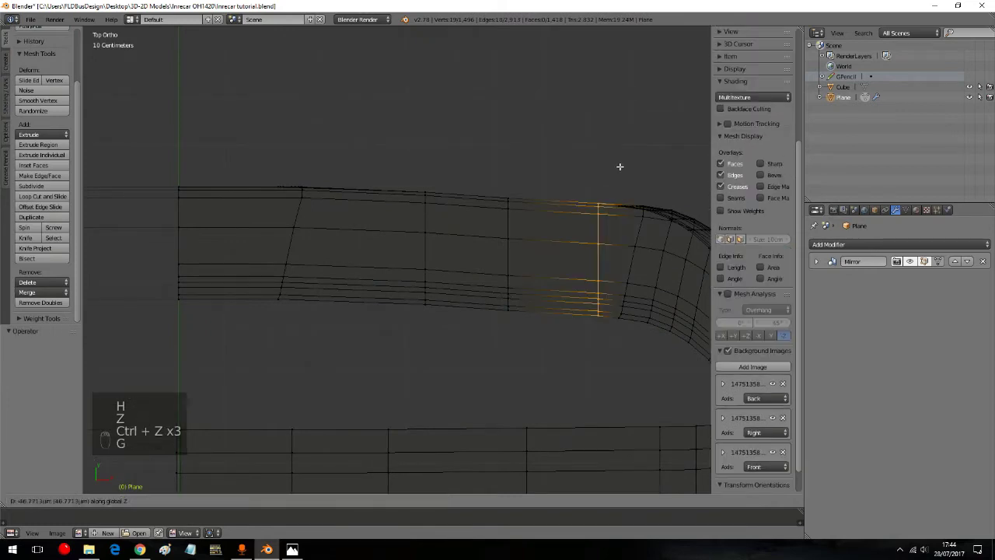
pyautogui.press('g')
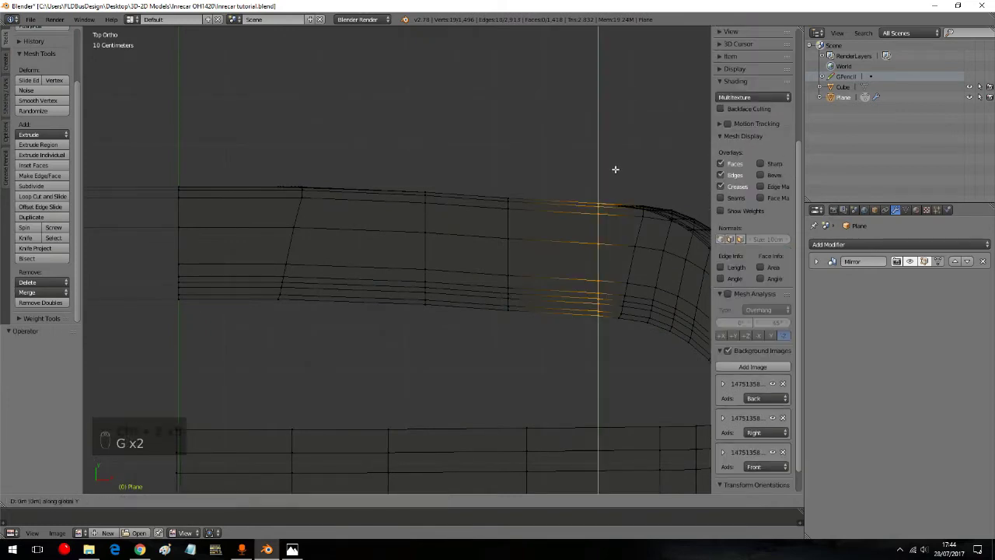
pyautogui.press('a')
pyautogui.press('a')
pyautogui.press('a')
# Step: Move another roof edge loop along Y and nudge the middle face strip forward along Y
pyautogui.press('n')
pyautogui.press('n')
pyautogui.press('b')
pyautogui.press('n')
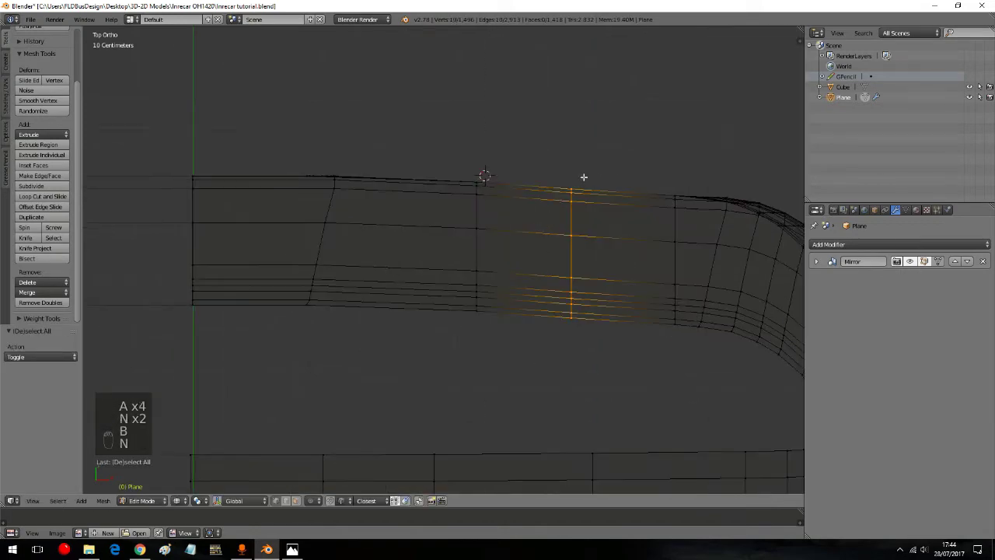
pyautogui.press('g')
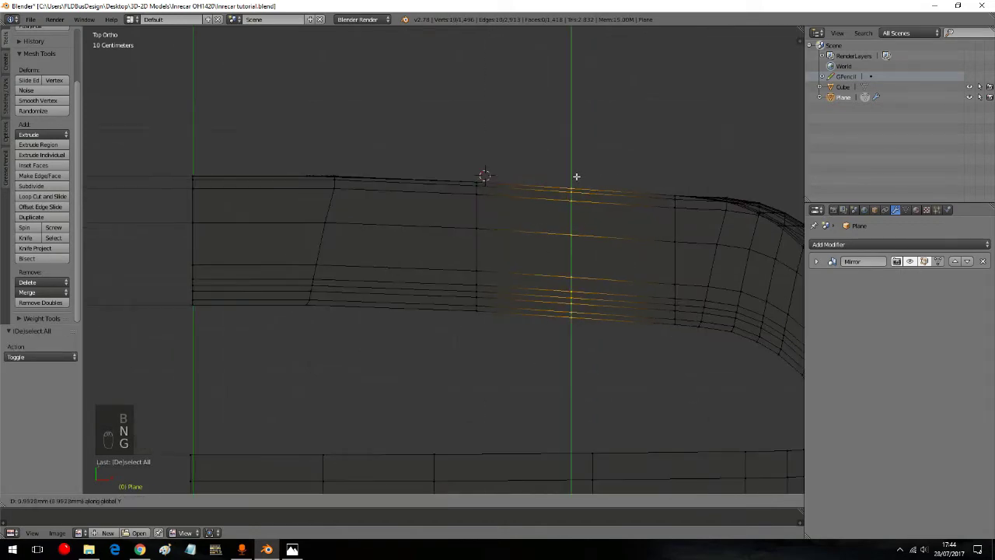
pyautogui.press('a')
pyautogui.press('a')
pyautogui.press('a')
pyautogui.press('b')
pyautogui.press('g')
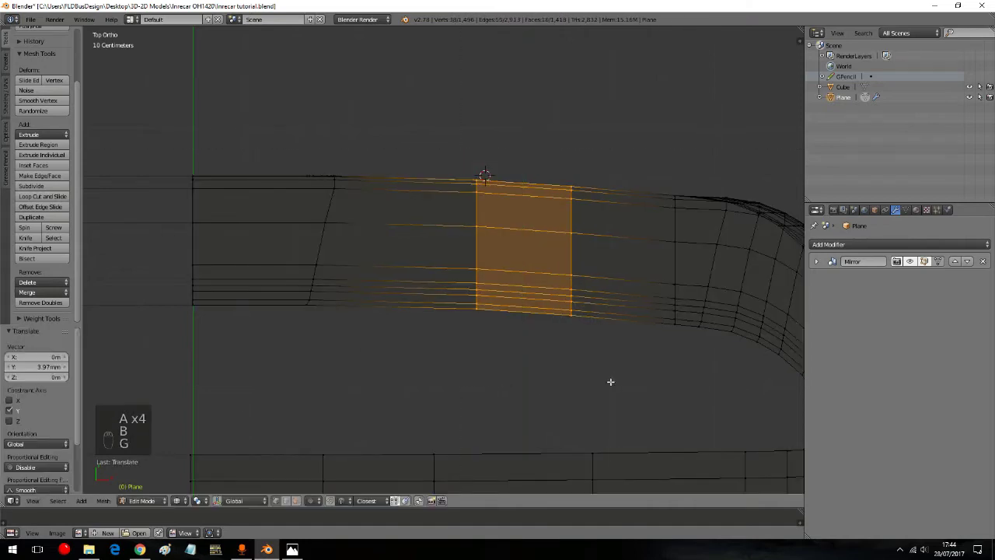
# Step: Straighten the leftmost slanted edge loop along X, then select the whole mesh
pyautogui.press('a')
pyautogui.press('b')
pyautogui.press('s')
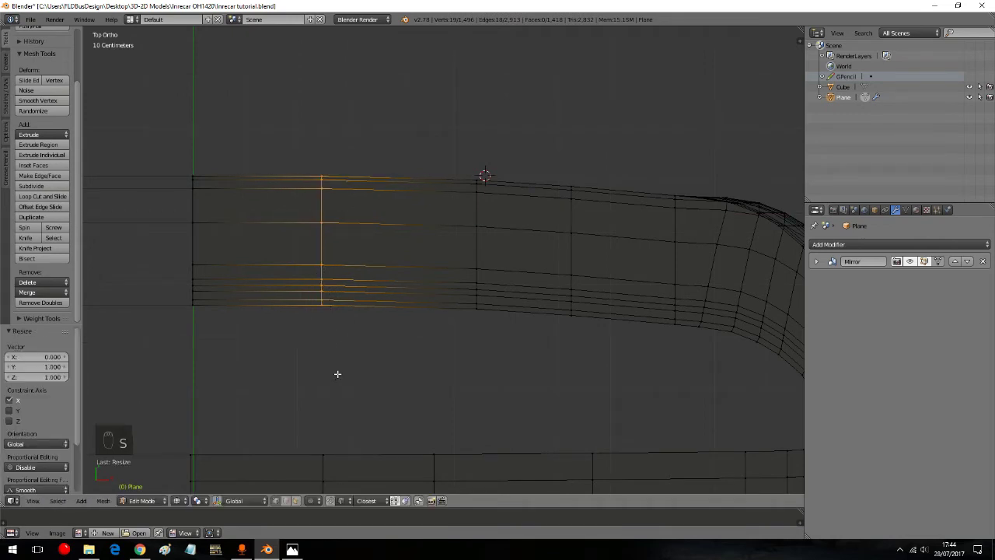
pyautogui.press('a')
pyautogui.press('a')
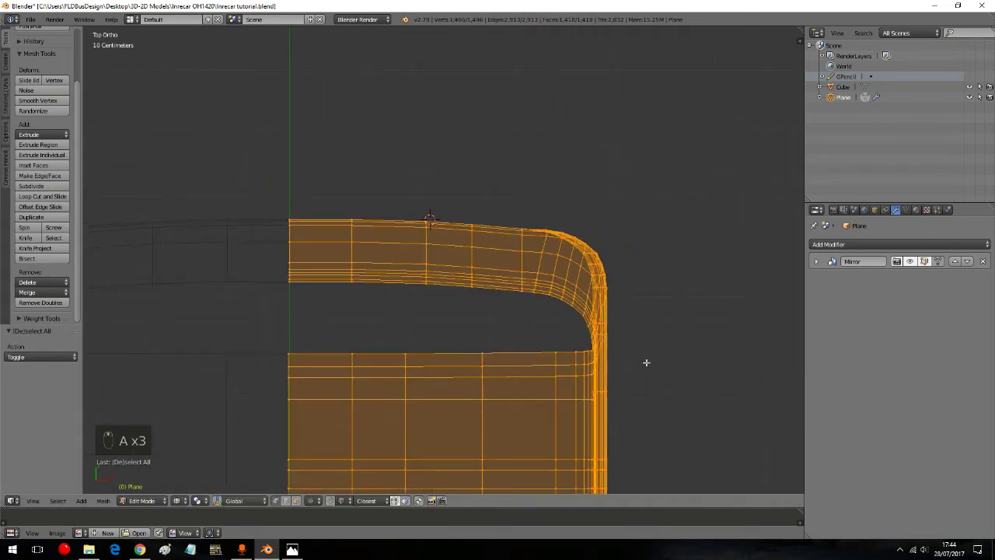
# Step: Zoom to the rounded roof corner and move its roof-edge vertices into line along Y
pyautogui.press('a')
pyautogui.press('a')
pyautogui.press('a')
pyautogui.press('b')
pyautogui.press('g')
pyautogui.press('a')
pyautogui.press('a')
pyautogui.press('a')
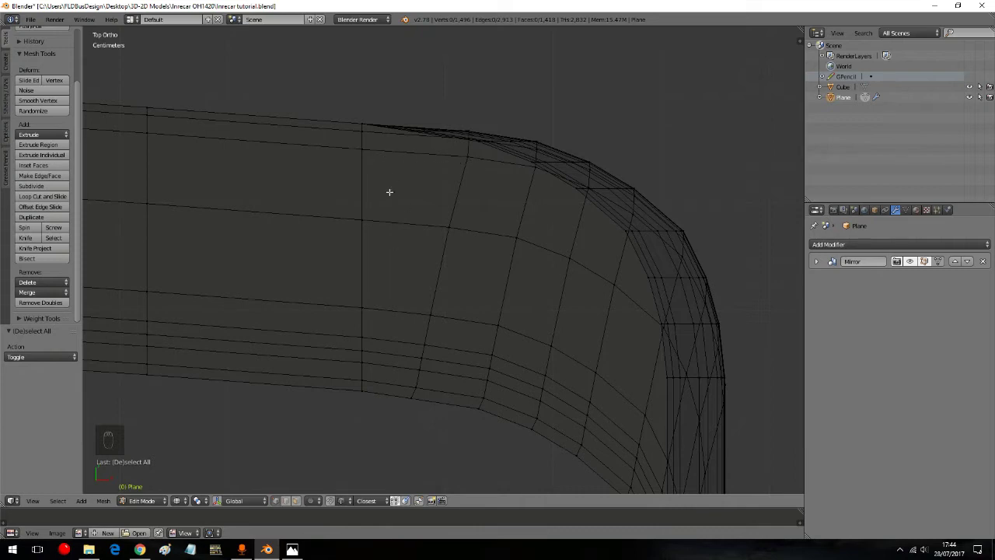
pyautogui.press('a')
pyautogui.press('a')
pyautogui.press('b')
pyautogui.press('g')
pyautogui.press('g')
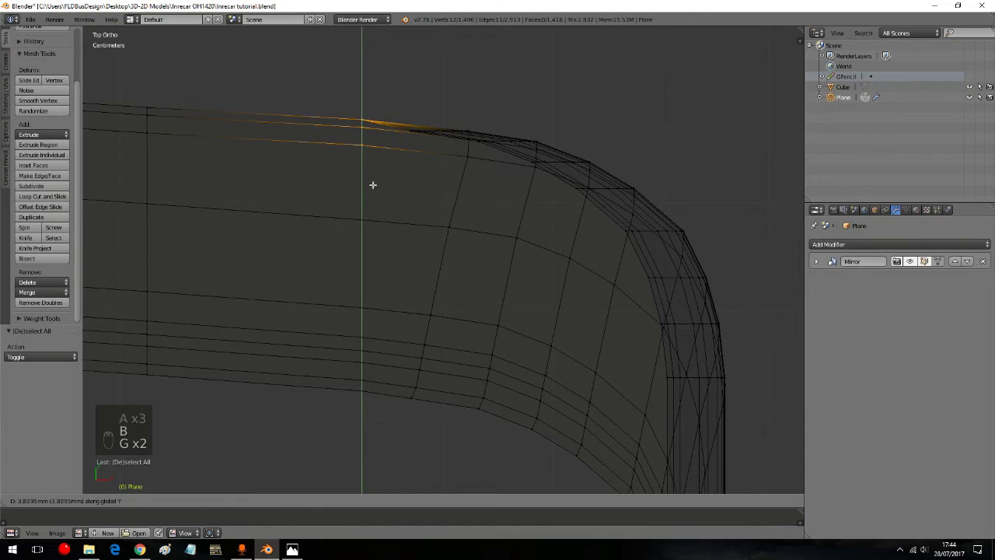
pyautogui.press('a')
# Step: Box-select further corner vertices and align them along Y as well
pyautogui.press('a')
pyautogui.press('a')
pyautogui.press('b')
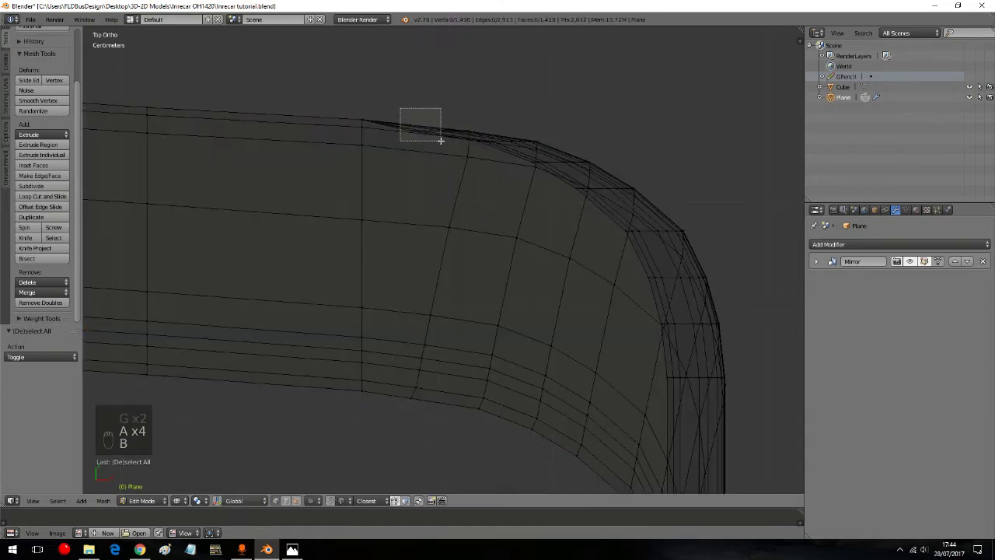
pyautogui.press('g')
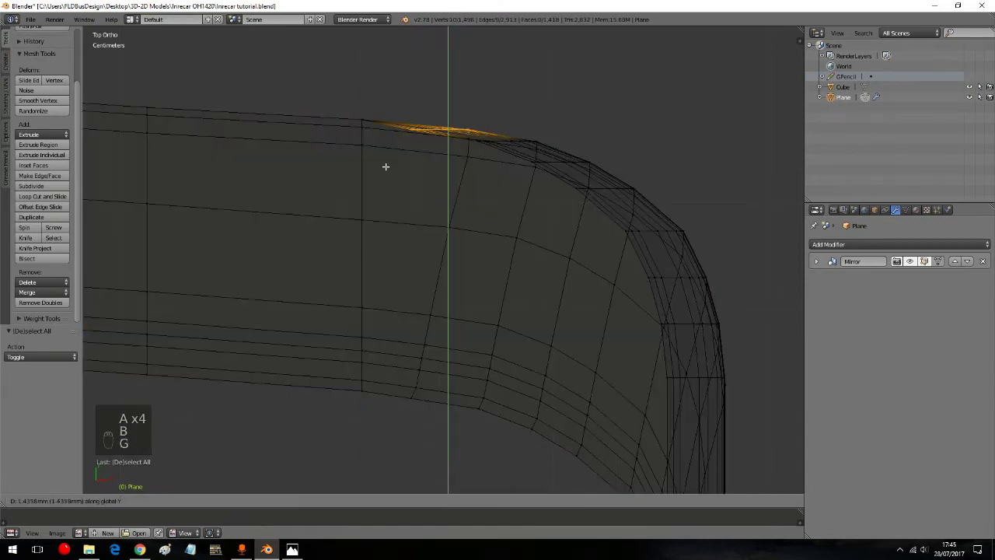
pyautogui.press('g')
pyautogui.press('a')
pyautogui.press('a')
pyautogui.press('a')
pyautogui.press('a')
pyautogui.press('a')
pyautogui.press('b')
pyautogui.press('g')
# Step: Slide two corner vertices along X so the rounded corner lines up
pyautogui.press('a')
pyautogui.press('a')
pyautogui.press('a')
pyautogui.press('b')
pyautogui.press('g')
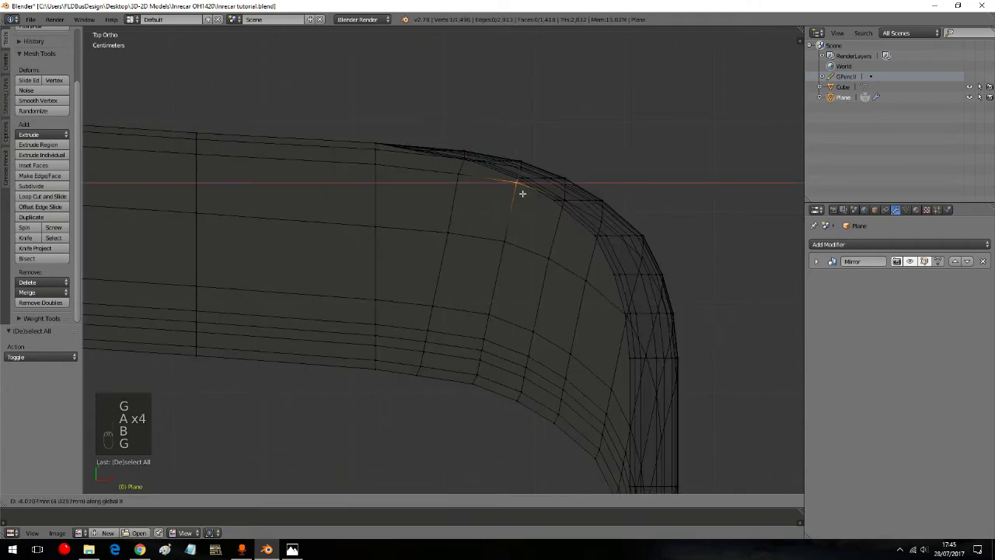
pyautogui.press('a')
pyautogui.press('a')
pyautogui.press('a')
pyautogui.press('b')
pyautogui.press('g')
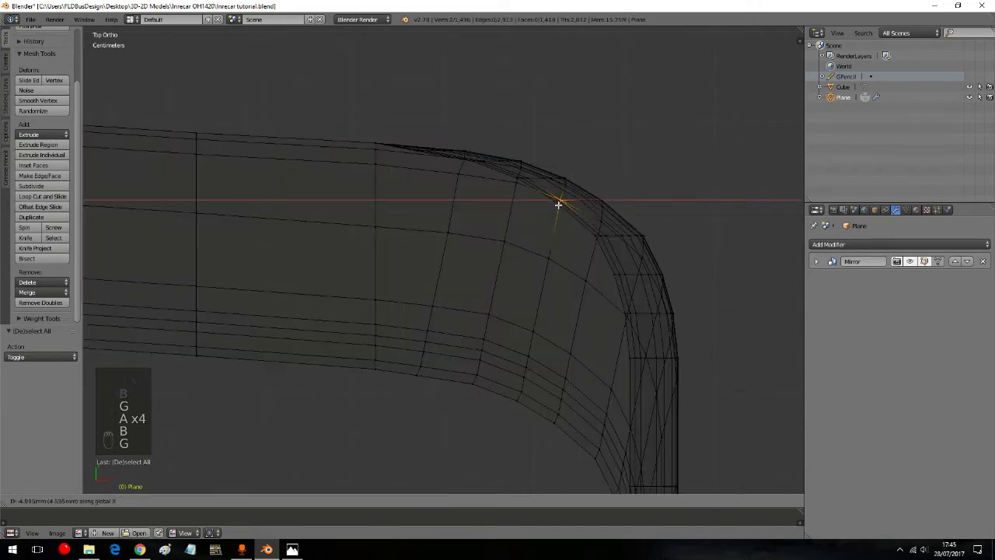
pyautogui.press('a')
# Step: Box-select one more corner vertex group and move it into alignment
pyautogui.press('a')
pyautogui.press('a')
pyautogui.press('a')
pyautogui.press('a')
pyautogui.press('b')
pyautogui.press('g')
pyautogui.press('g')
# Step: Leave mesh editing and switch to the Right Ortho side view with the bus reference image, zoomed on the front
pyautogui.press('a')
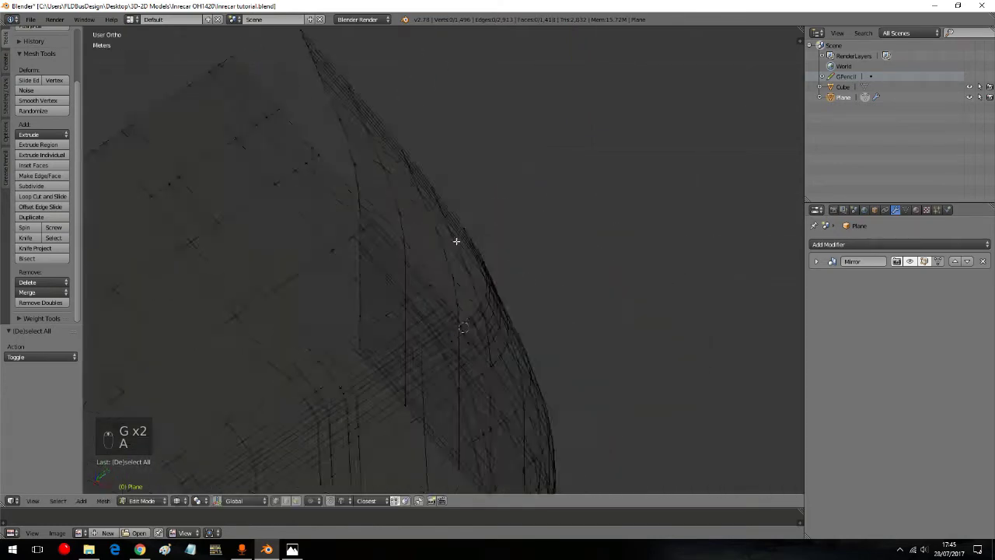
pyautogui.moveTo(157, 487); pyautogui.dragTo(312, 395)
pyautogui.press('KP_5')
pyautogui.click(311, 396)
pyautogui.press('z')
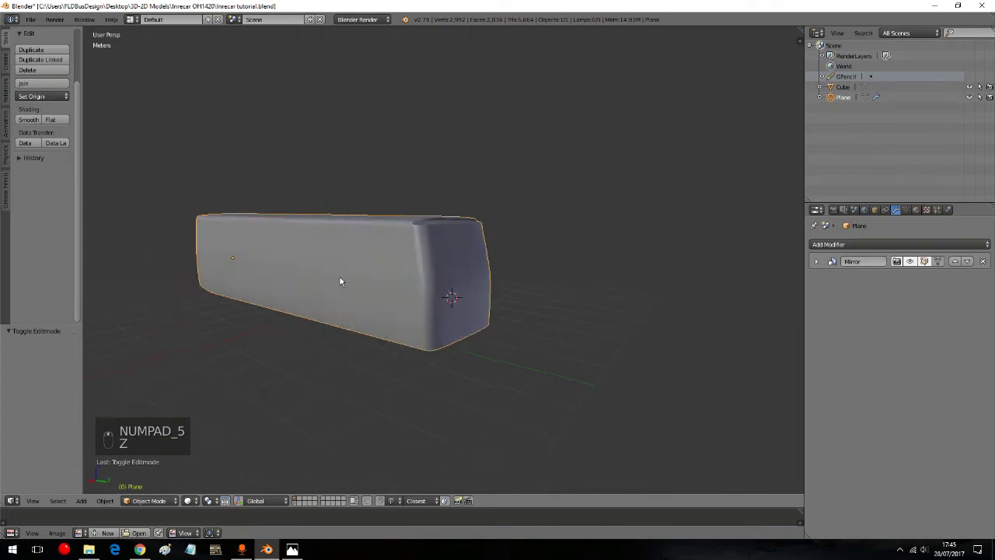
pyautogui.press('KP_3')
pyautogui.press('KP_5')
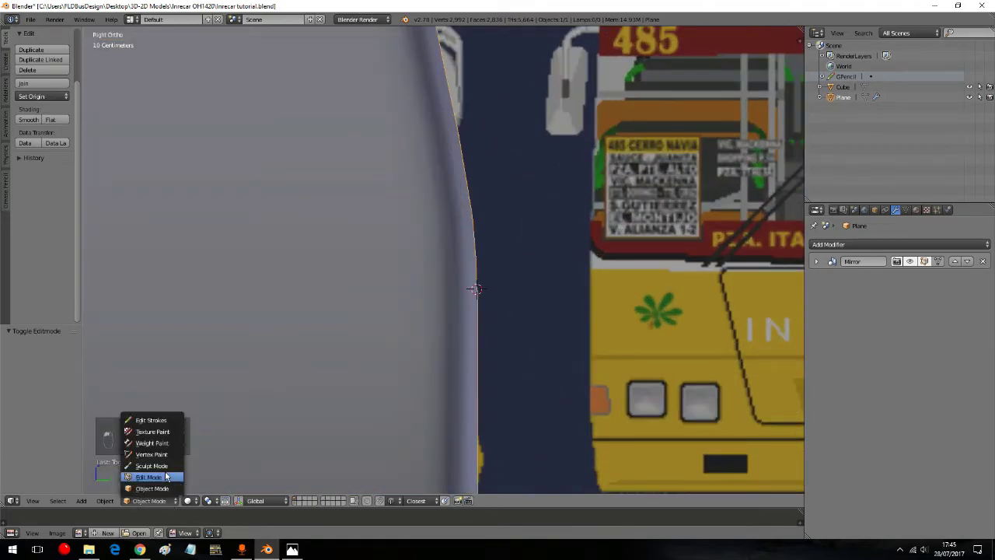
pyautogui.moveTo(163, 473); pyautogui.dragTo(497, 326)
# Step: Back in Edit Mode, scale and shift the front corner strip along Y onto the reference outline
pyautogui.press('z')
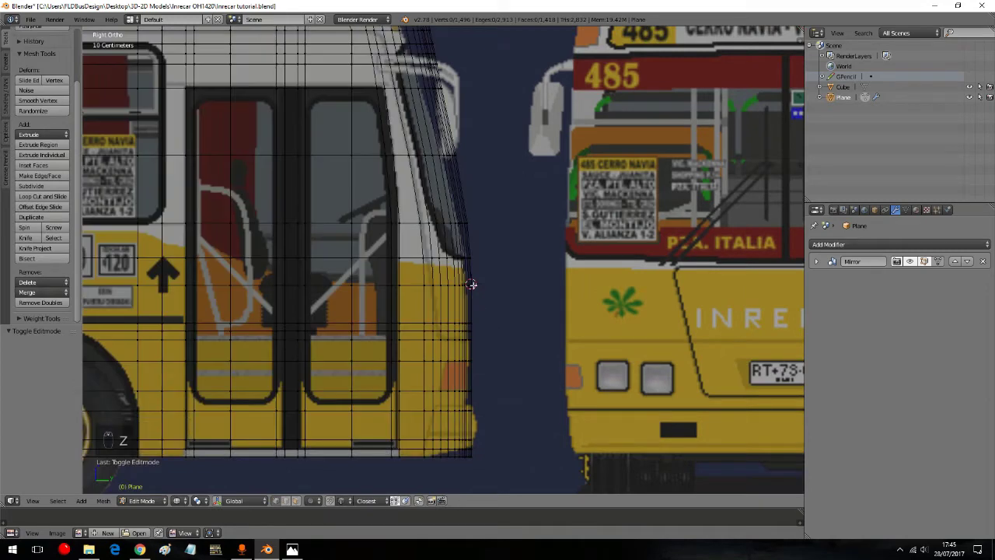
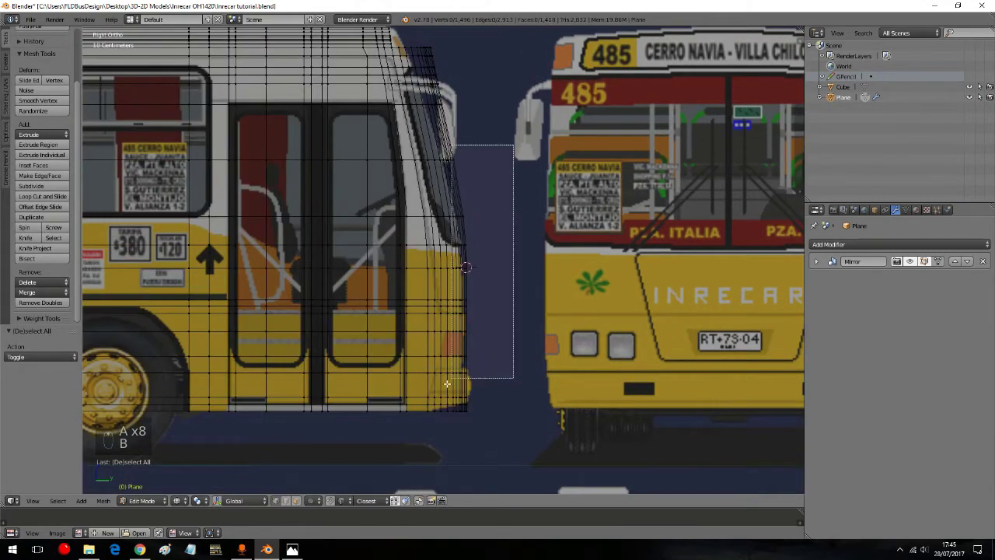
pyautogui.press('b')
pyautogui.press('b')
pyautogui.press('b')
pyautogui.press('b')
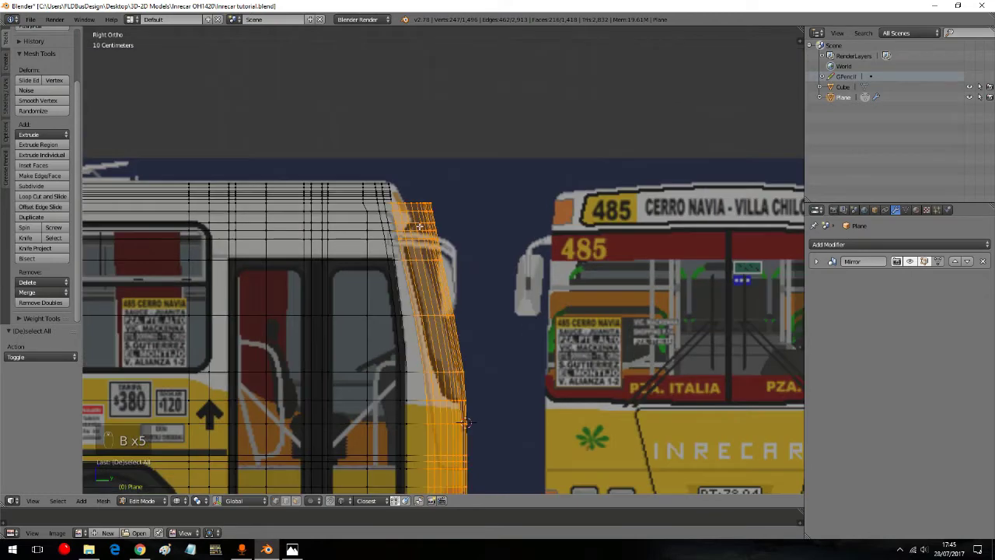
pyautogui.press('s')
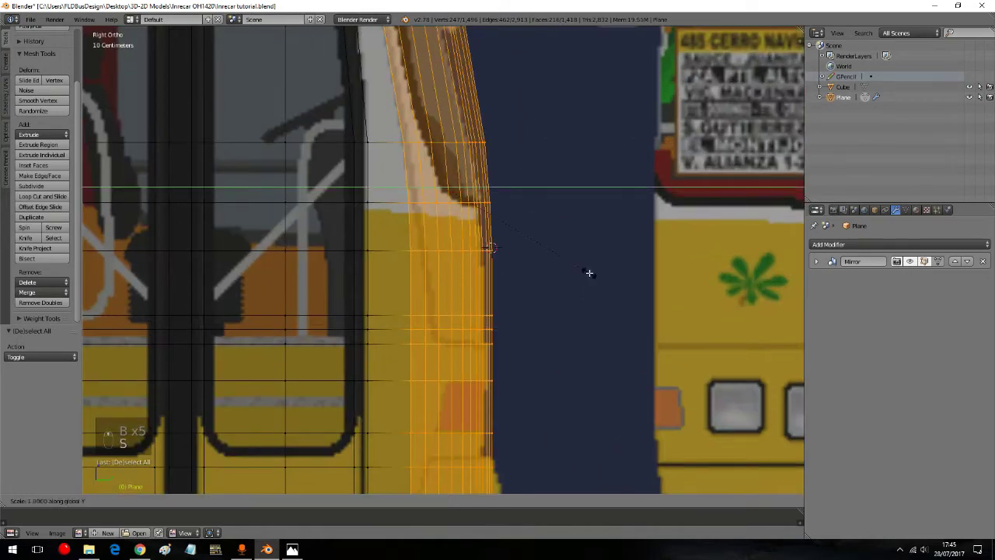
pyautogui.press('g')
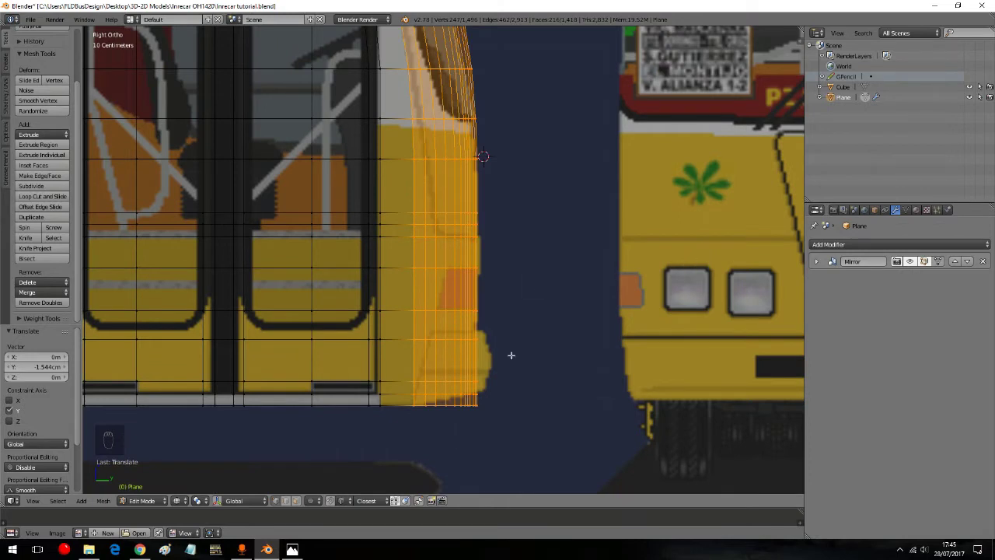
# Step: Select the lower horizontal edge loop and raise it along Z toward the outline
pyautogui.press('a')
pyautogui.press('a')
pyautogui.press('a')
pyautogui.press('b')
pyautogui.press('g')
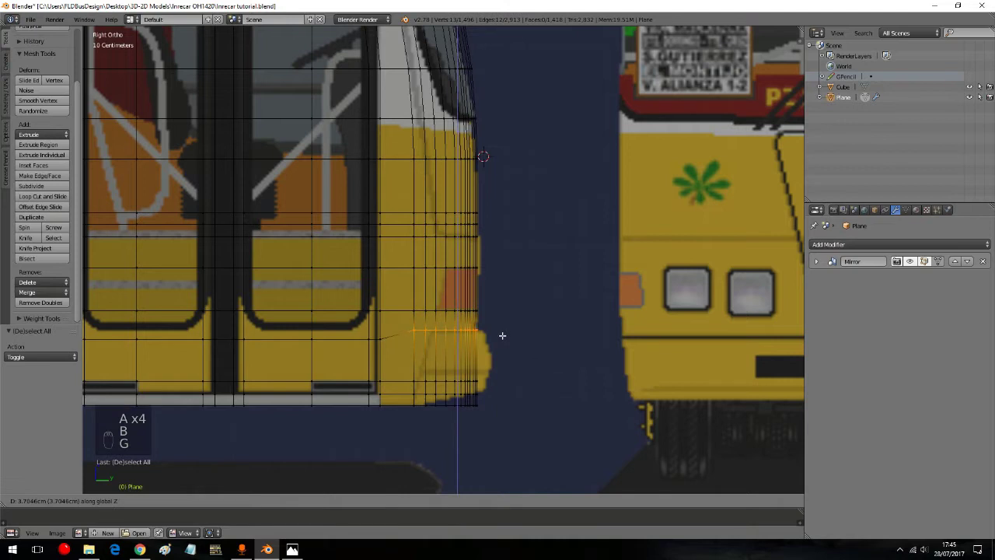
# Step: Confirm raising the lower edge loop, then box-select the lower front-corner vertices
pyautogui.press('g')
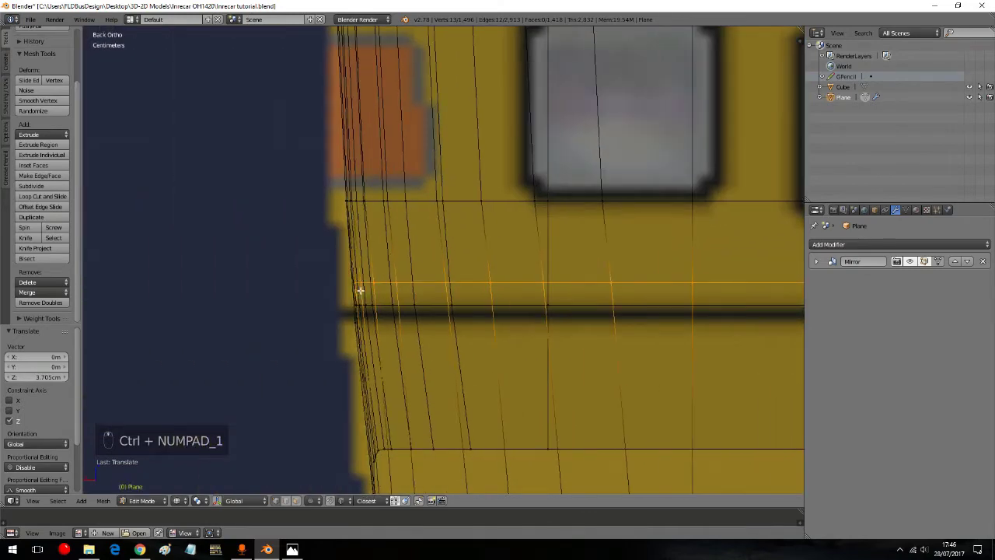
pyautogui.press('g')
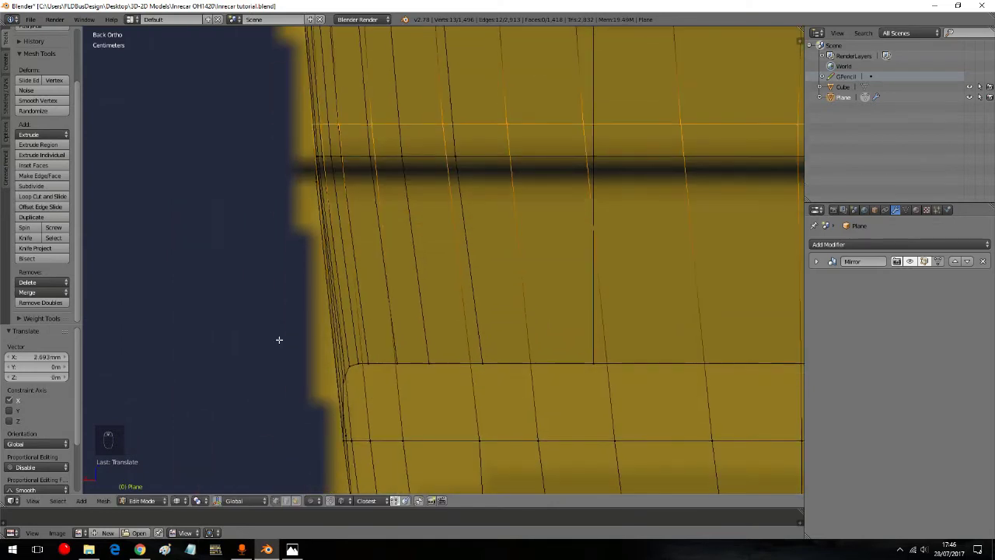
pyautogui.press('a')
pyautogui.press('a')
pyautogui.press('a')
pyautogui.press('b')
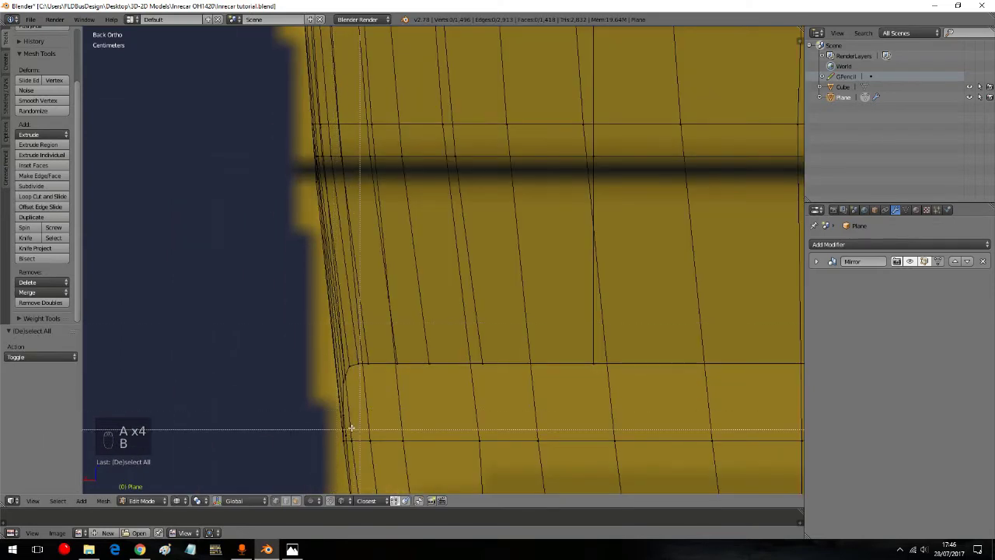
pyautogui.press('b')
pyautogui.press('g')
# Step: Nudge the selected corner vertices a fraction along the X axis, then select the whole bus body
pyautogui.press('a')
pyautogui.press('a')
pyautogui.press('a')
pyautogui.press('b')
pyautogui.press('g')
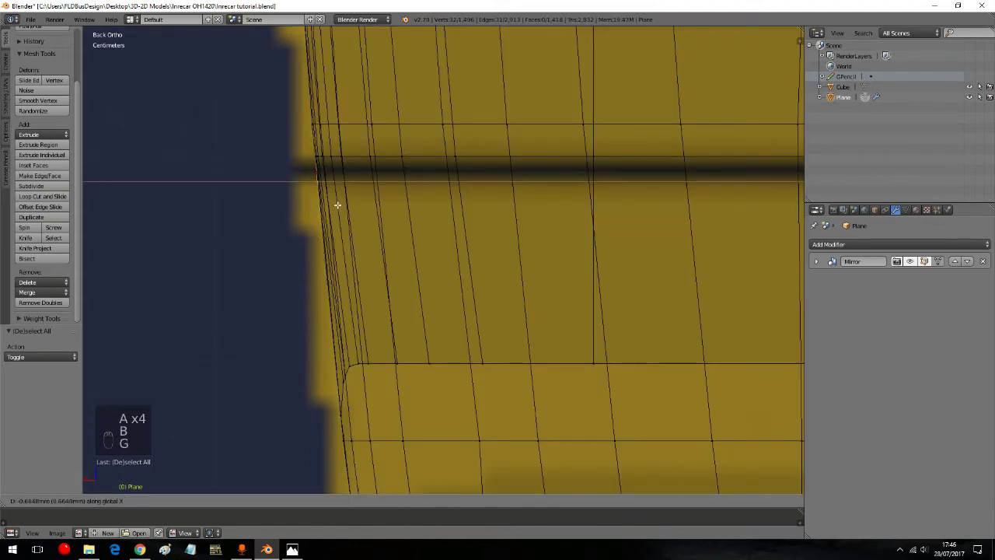
pyautogui.press('a')
pyautogui.press('a')
pyautogui.press('KP_5')
pyautogui.press('z')
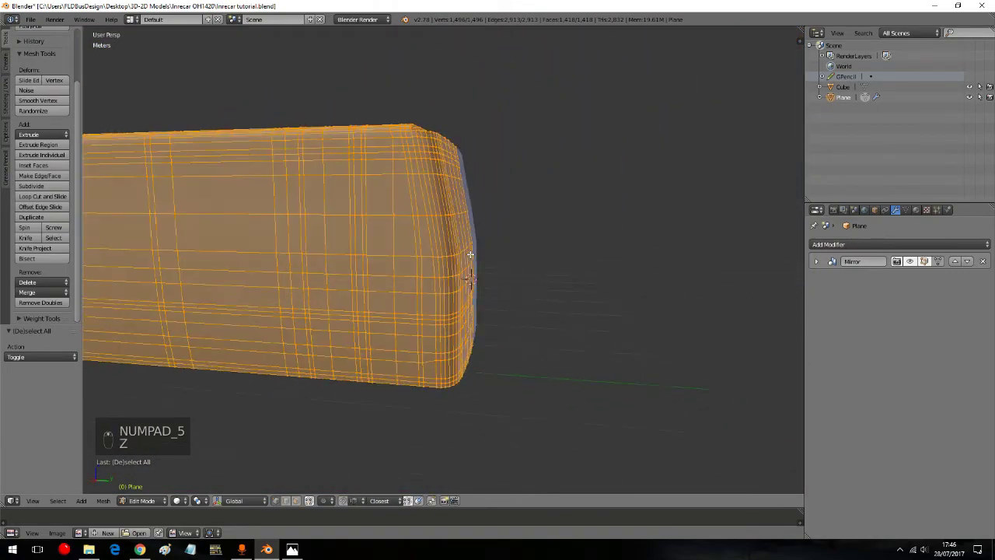
# Step: Switch to Right Ortho, zoom toward the front pillar and deselect all vertices
pyautogui.press('KP_3')
pyautogui.press('KP_5')
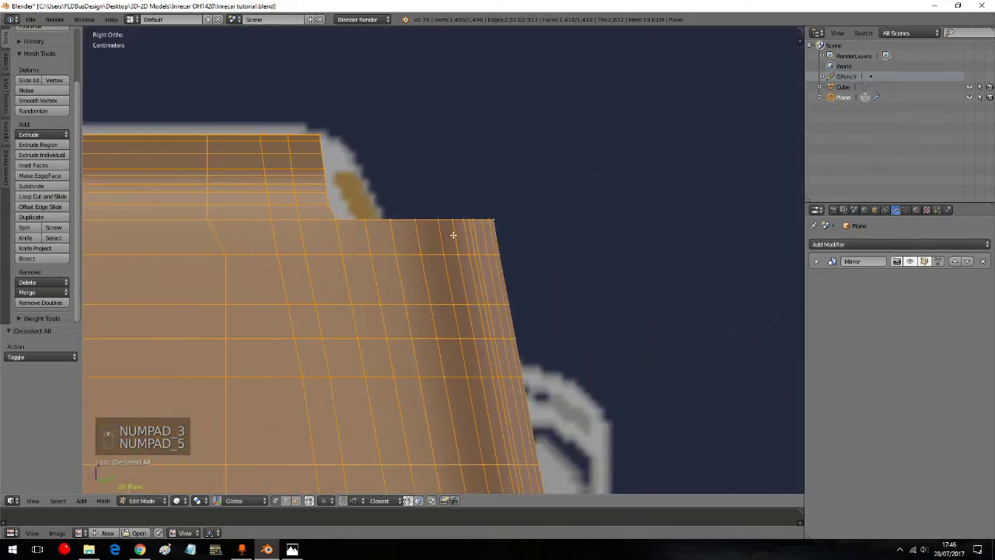
pyautogui.press('z')
pyautogui.press('a')
pyautogui.press('a')
pyautogui.press('a')
pyautogui.press('b')
pyautogui.press('b')
pyautogui.click(420, 291)
# Step: Box-select the front pillar vertices, scale them flat along Y and move them onto the windscreen pillar
pyautogui.press('b')
pyautogui.press('b')
pyautogui.press('b')
pyautogui.press('b')
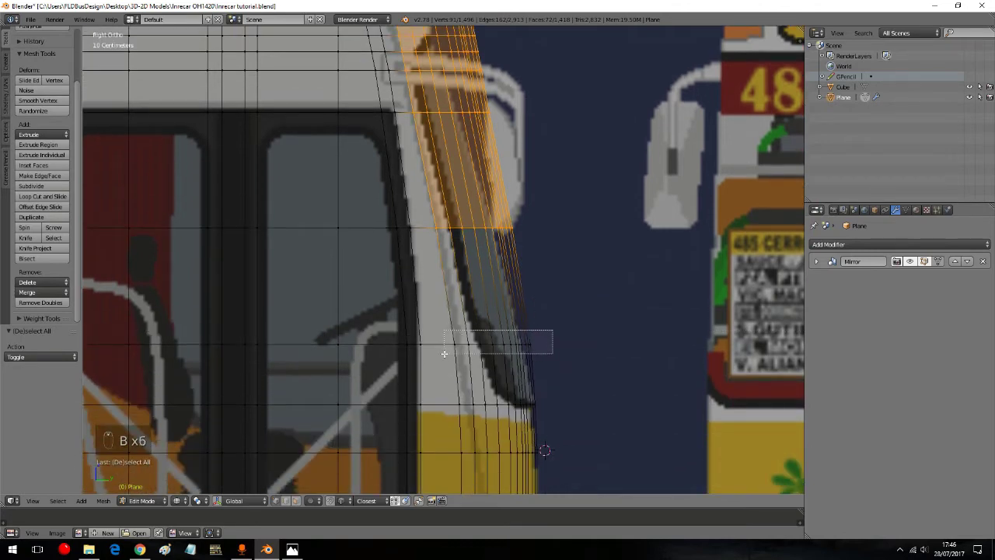
pyautogui.press('s')
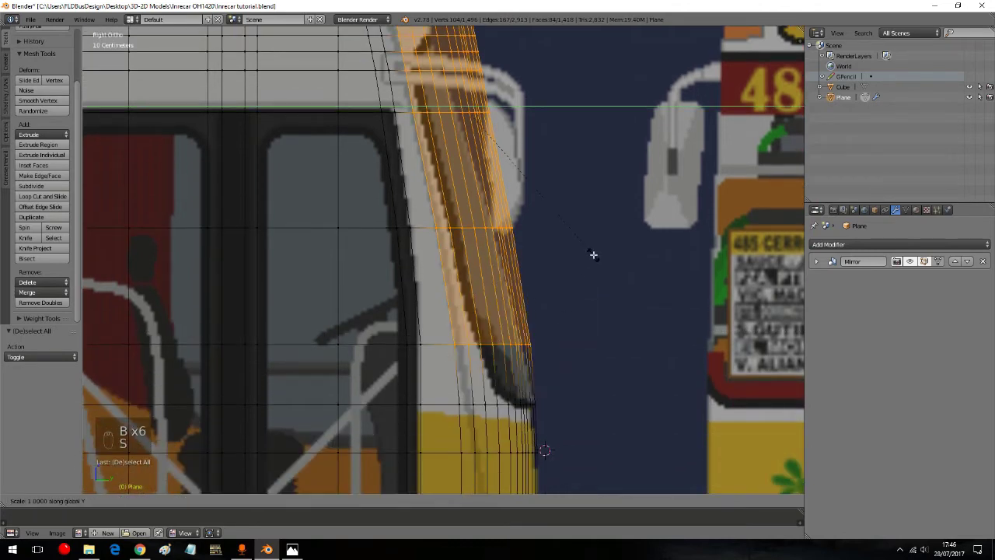
pyautogui.press('s')
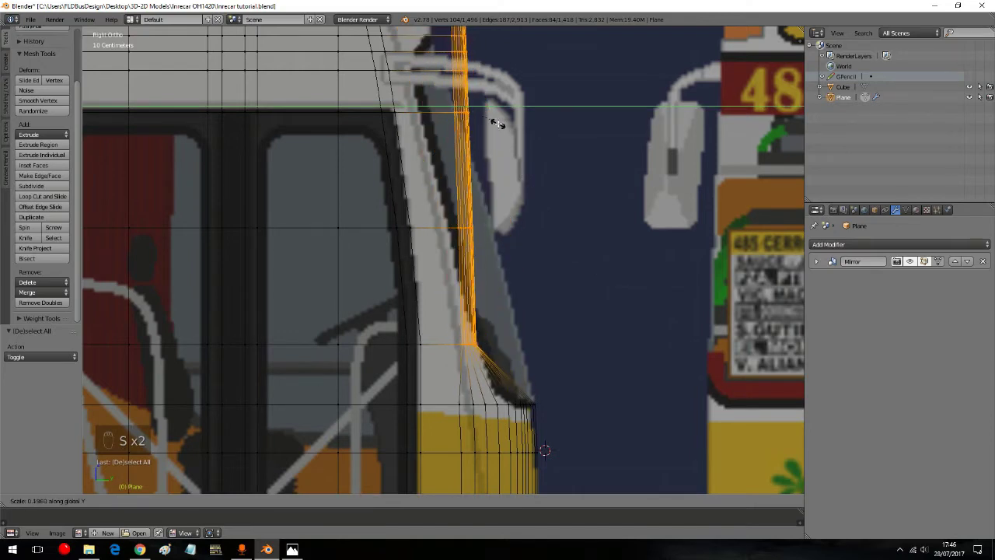
pyautogui.press('s')
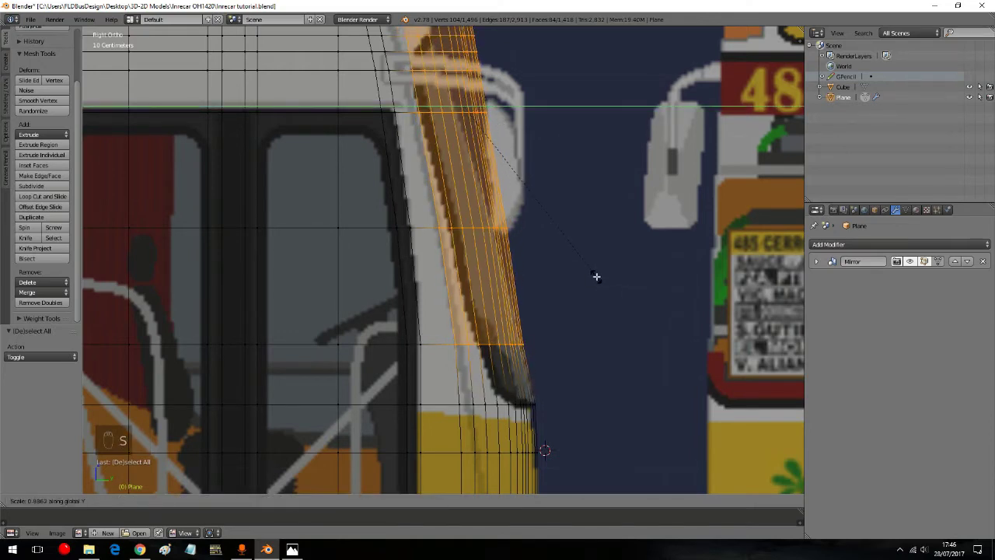
pyautogui.press('g')
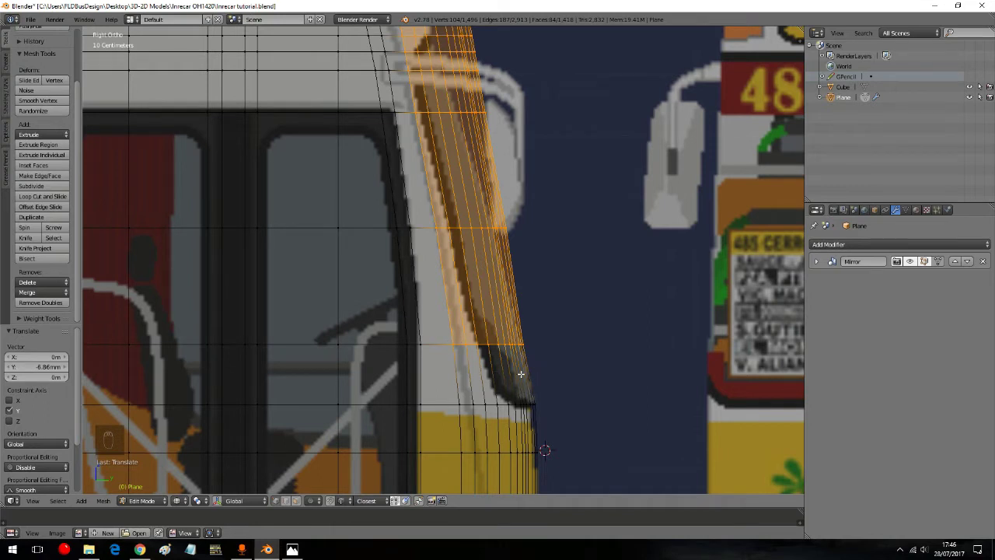
# Step: Narrow the remaining pillar vertices along Y and scale the upper pillar rows toward the reference outline
pyautogui.press('b')
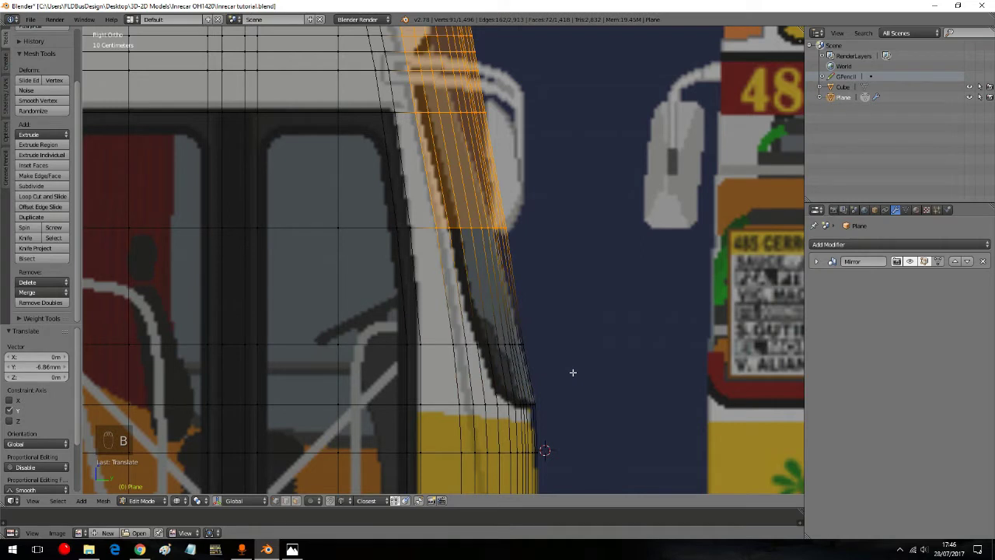
pyautogui.press('s')
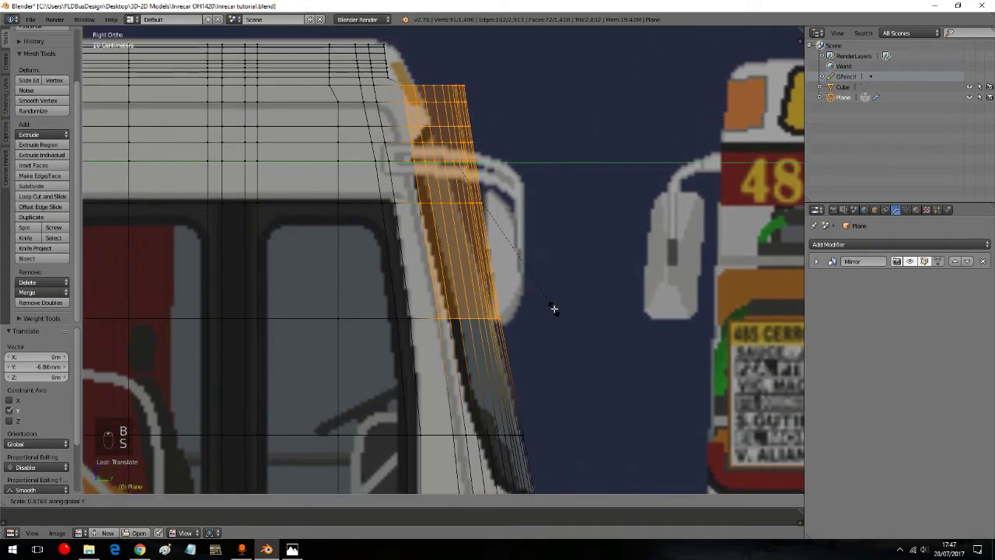
pyautogui.press('g')
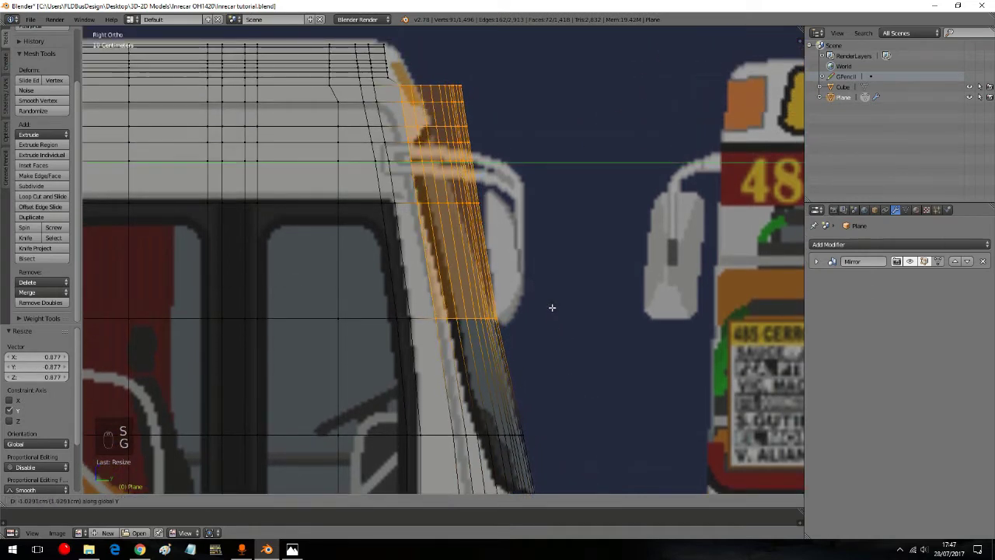
pyautogui.press('b')
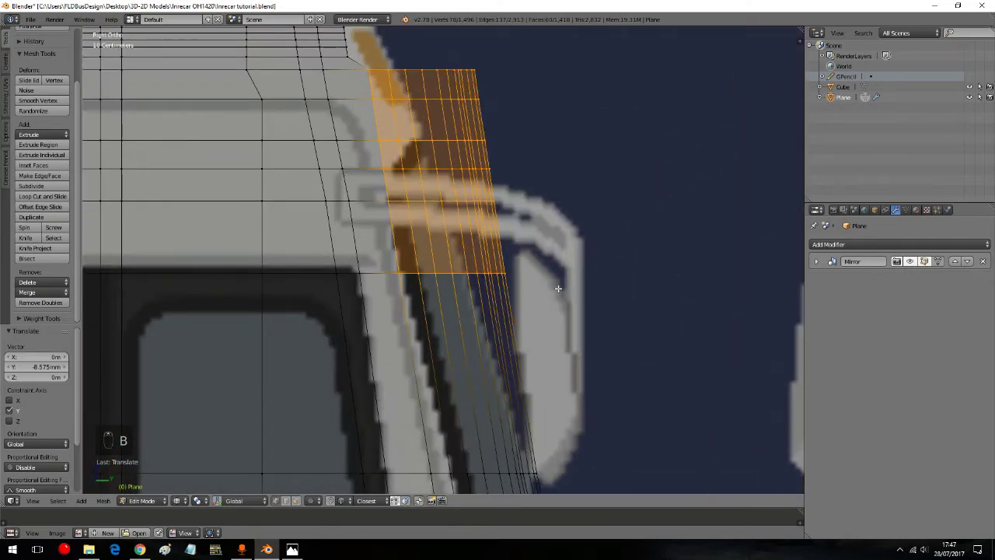
pyautogui.press('s')
pyautogui.press('g')
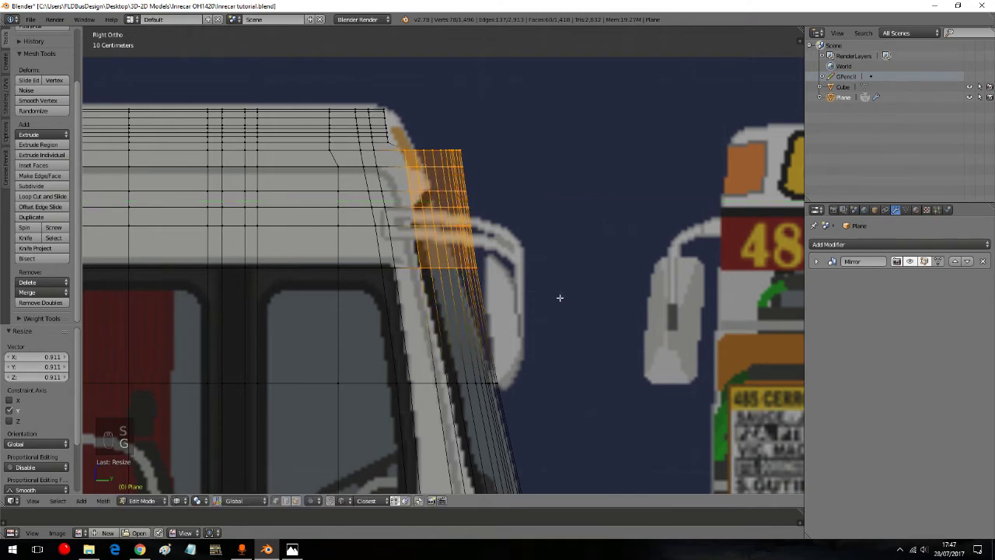
pyautogui.press('s')
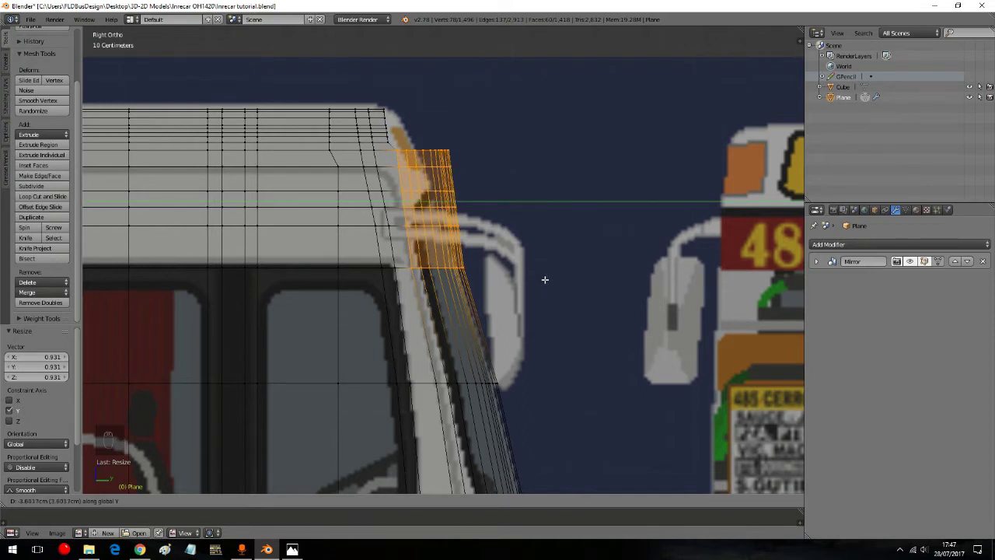
# Step: Box-select the top pillar rows and alternately scale and move them along Y
pyautogui.press('b')
pyautogui.press('s')
pyautogui.press('g')
pyautogui.press('s')
pyautogui.press('g')
pyautogui.press('b')
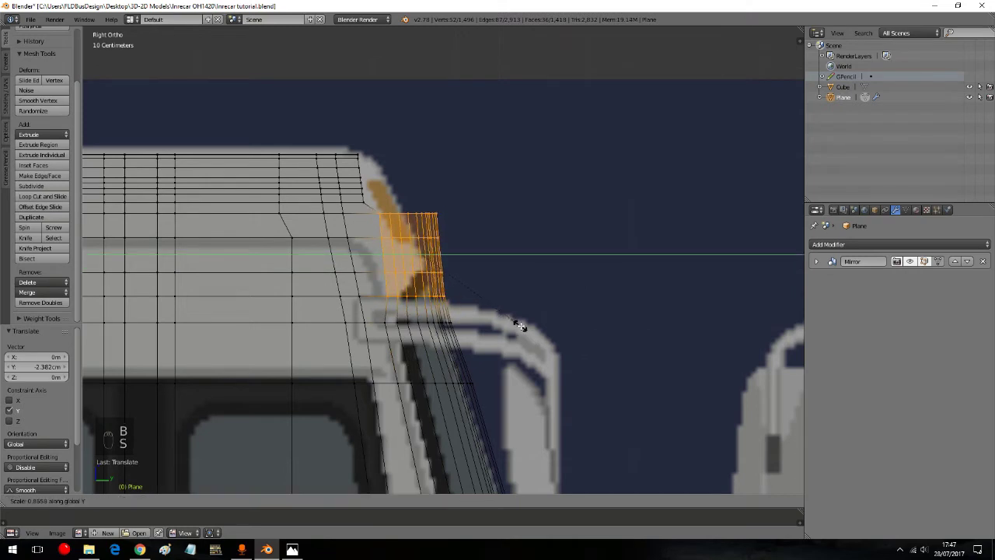
# Step: Fine-tune the pillar top with small Y scales and shifts until it matches the outline near the mirror
pyautogui.press('g')
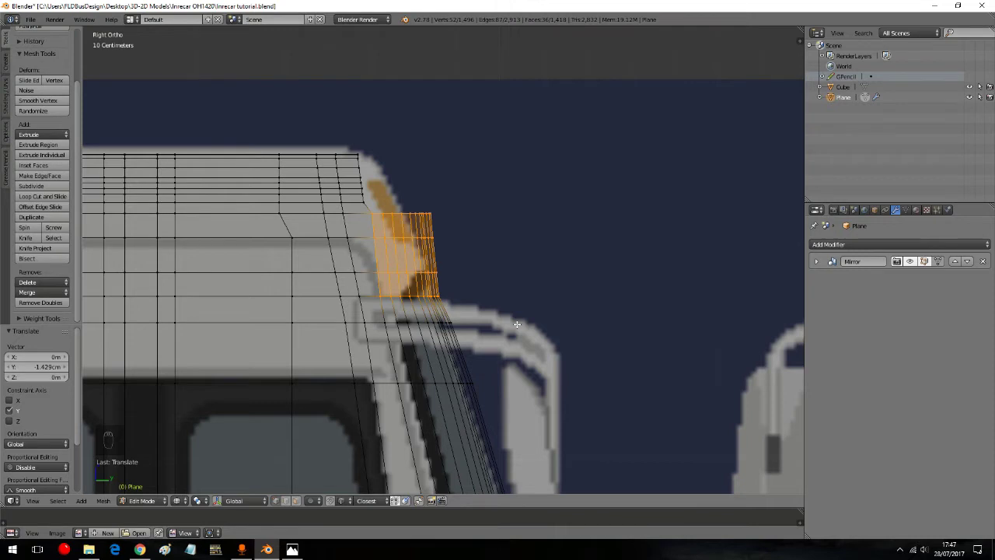
pyautogui.press('s')
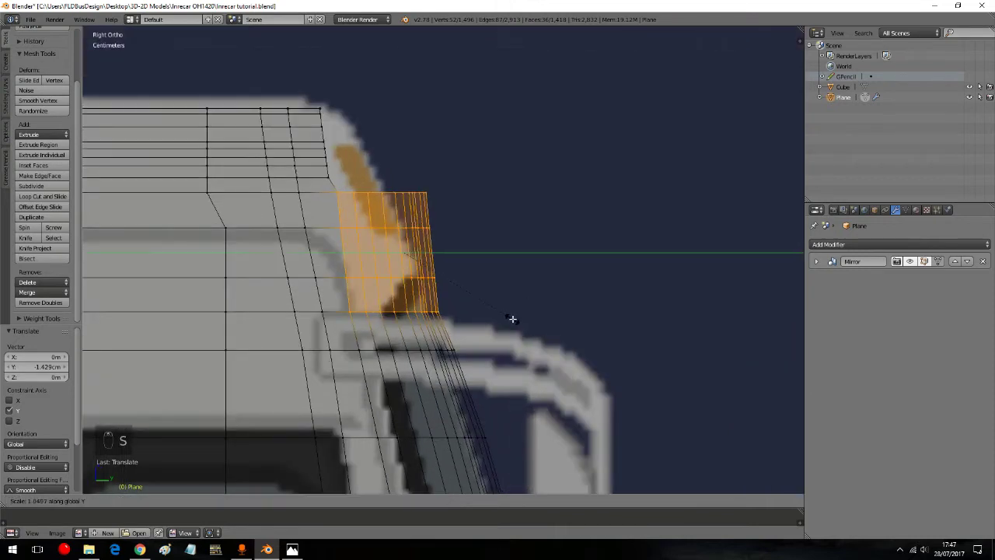
pyautogui.press('g')
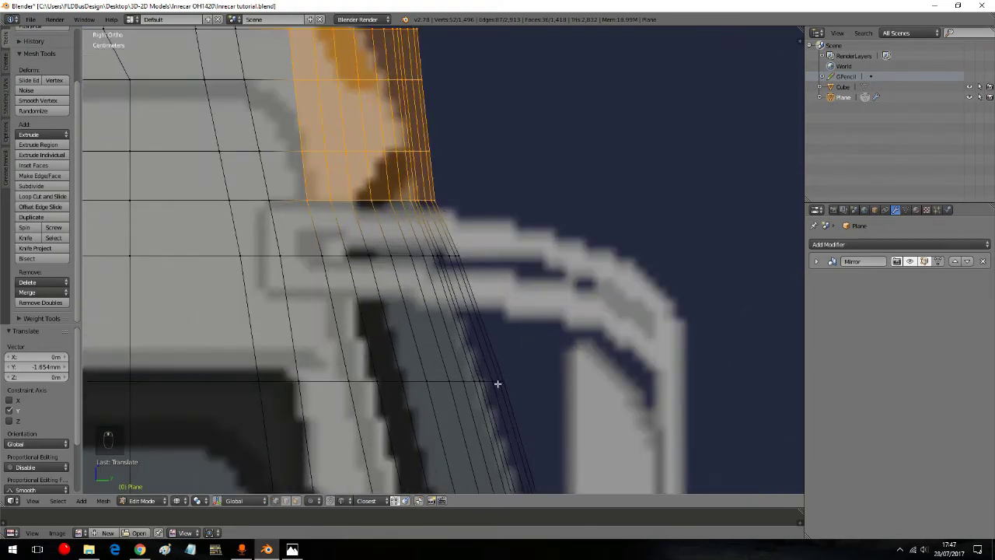
pyautogui.press('s')
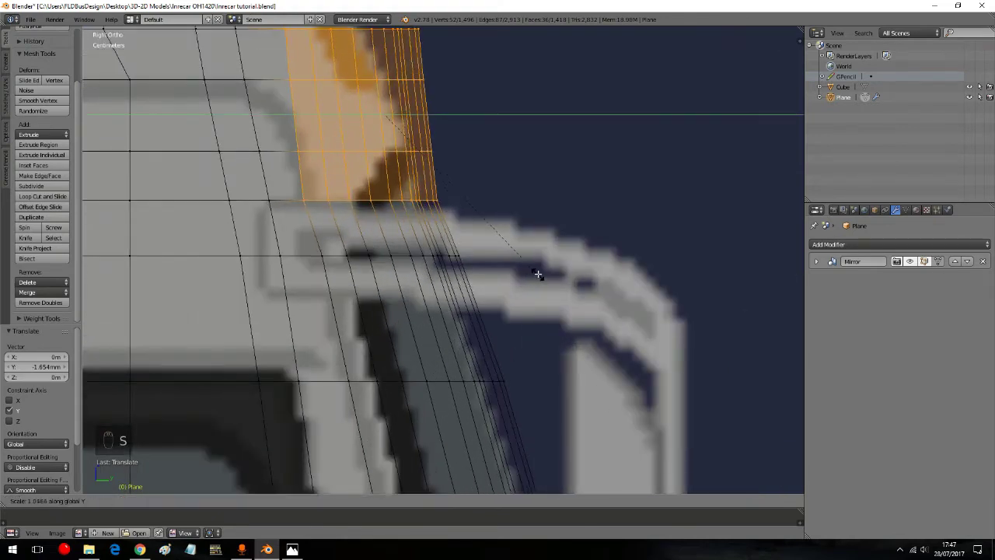
pyautogui.press('g')
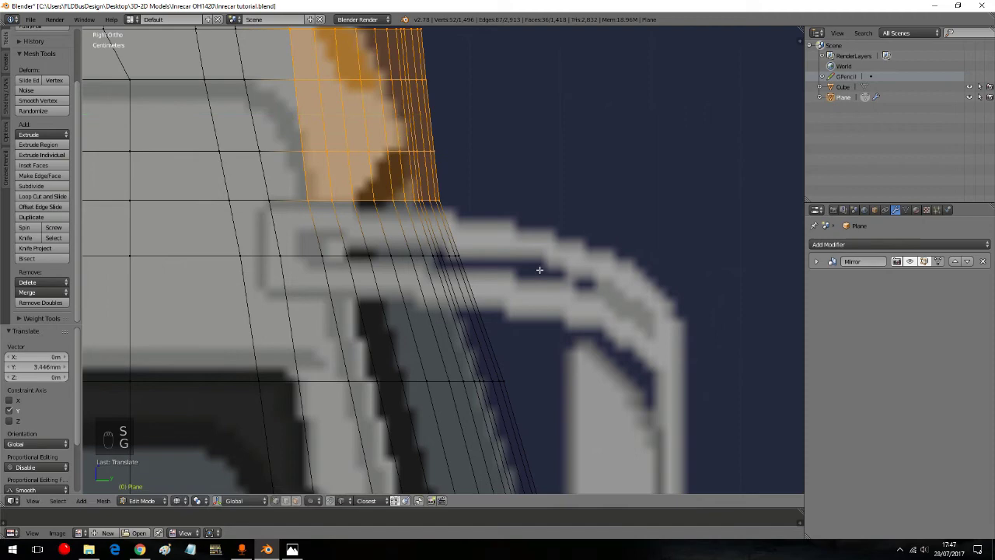
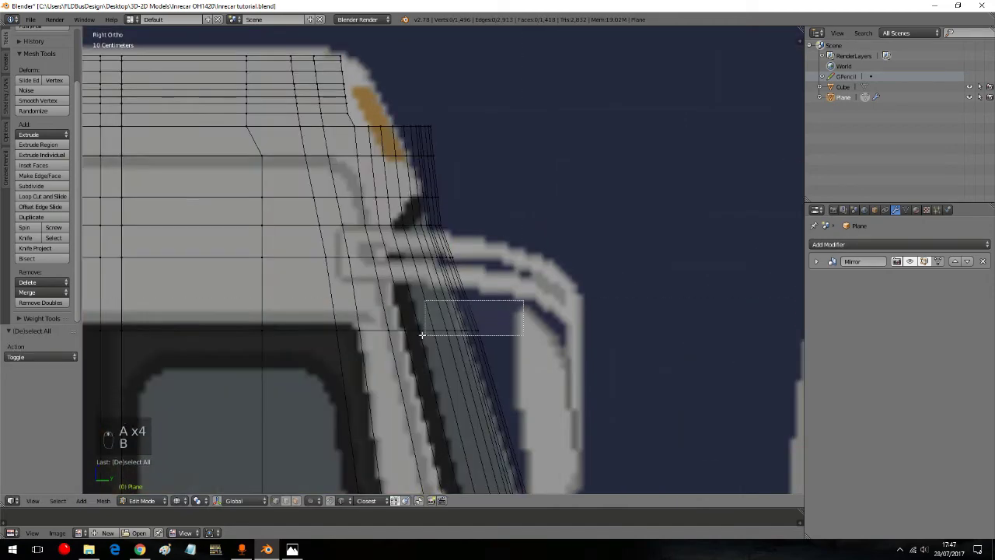
# Step: Scale one pillar vertex row along Y, then box-select the next row and move it along Y
pyautogui.press('s')
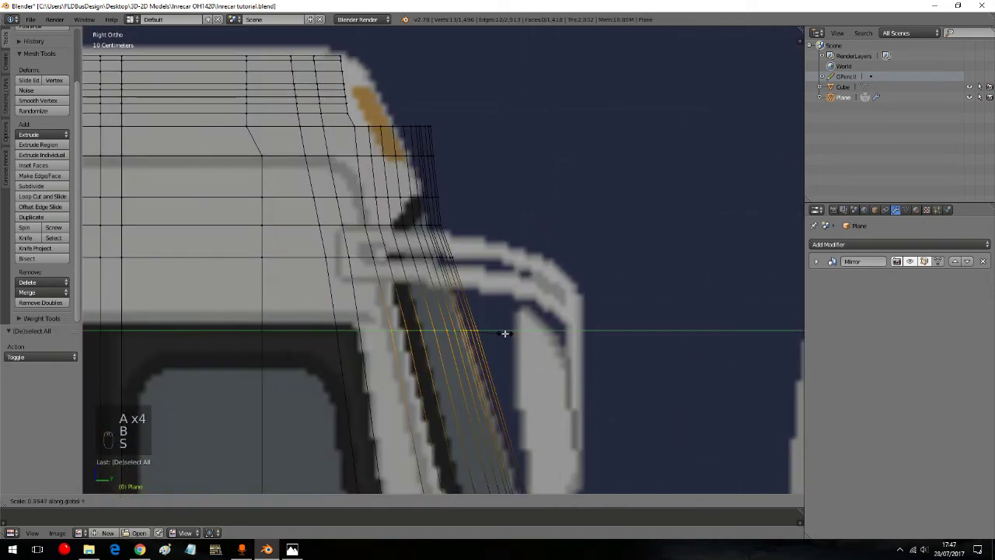
pyautogui.press('g')
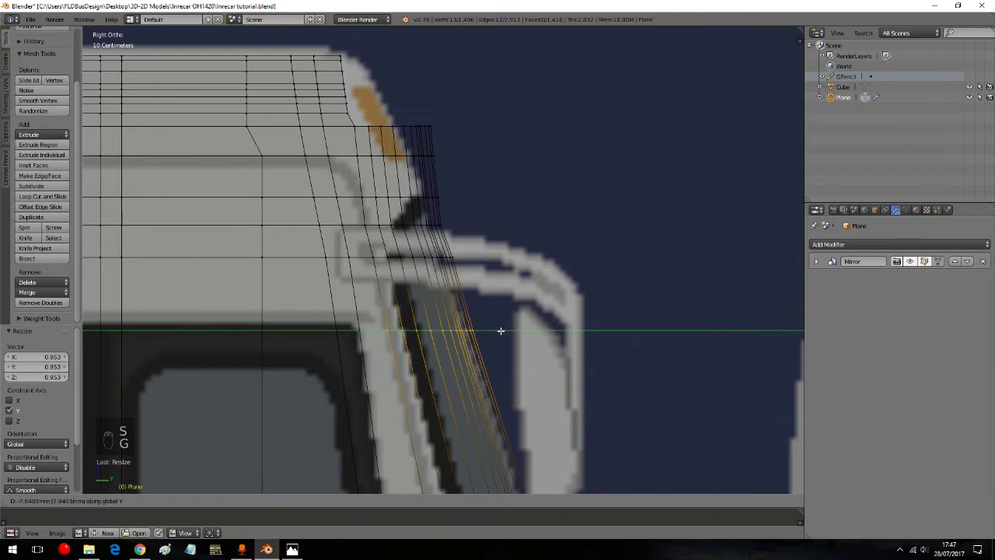
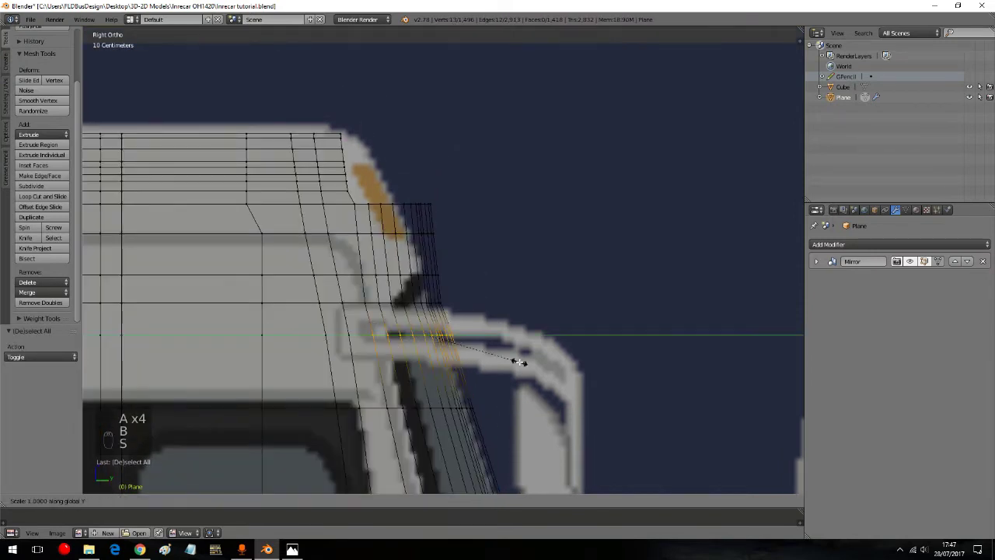
pyautogui.press('g')
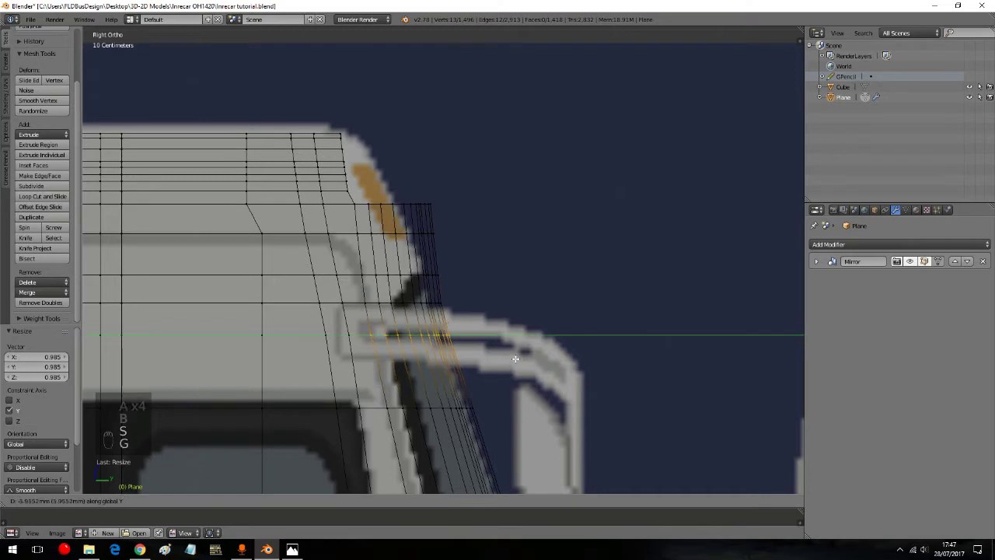
pyautogui.press('a')
pyautogui.press('a')
pyautogui.press('a')
pyautogui.press('b')
pyautogui.press('b')
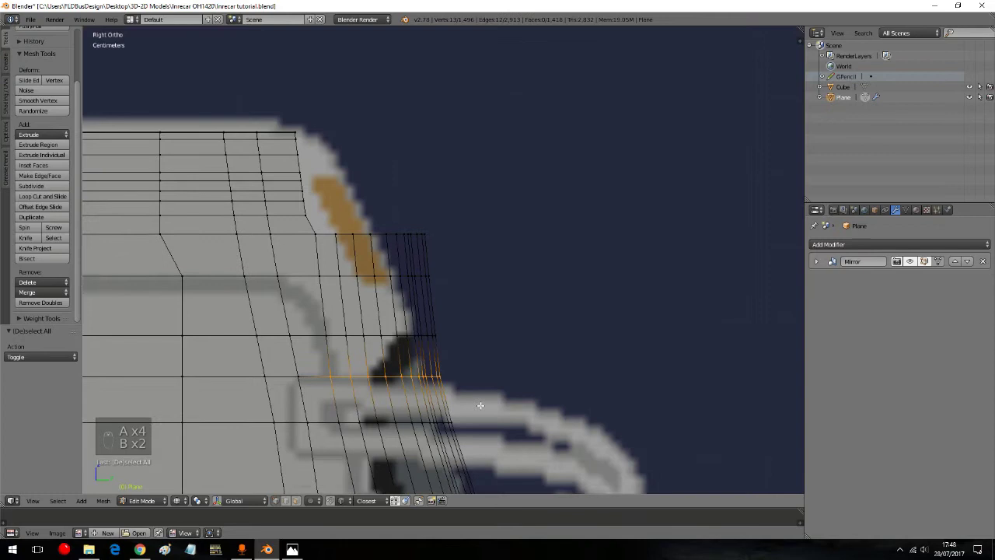
pyautogui.press('g')
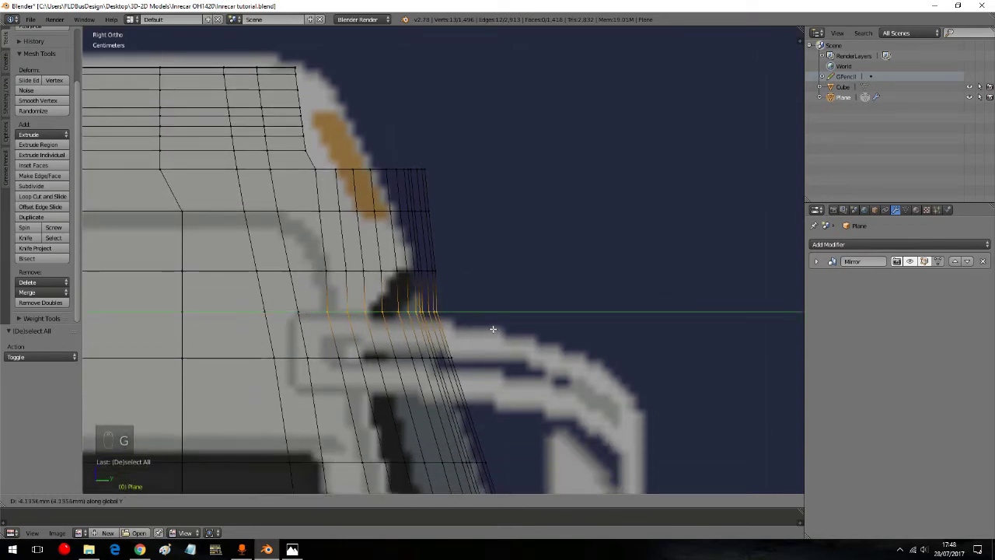
# Step: Box-select an upper face row and scale and shift it along Y onto the windscreen outline
pyautogui.press('a')
pyautogui.press('a')
pyautogui.press('a')
pyautogui.press('b')
pyautogui.press('s')
pyautogui.press('g')
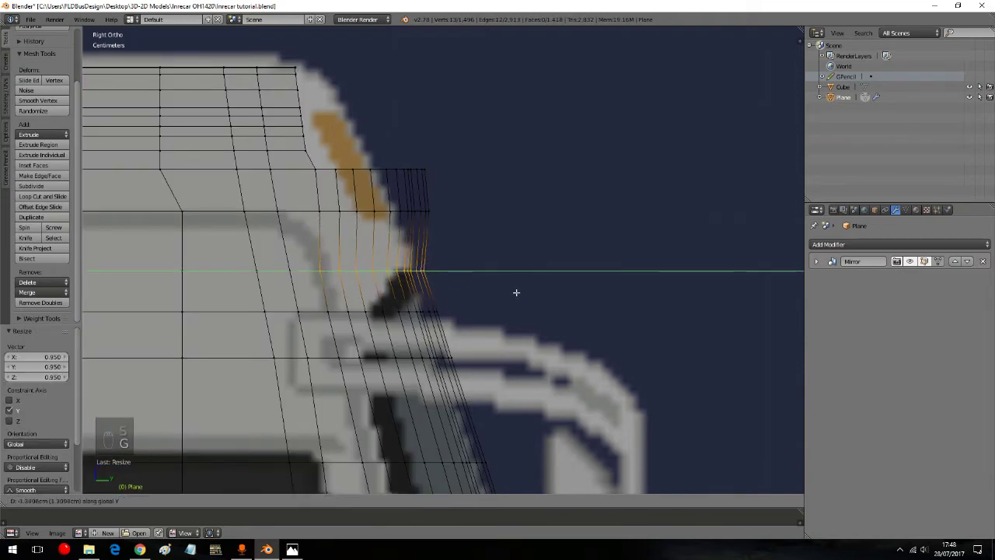
pyautogui.press('s')
pyautogui.press('g')
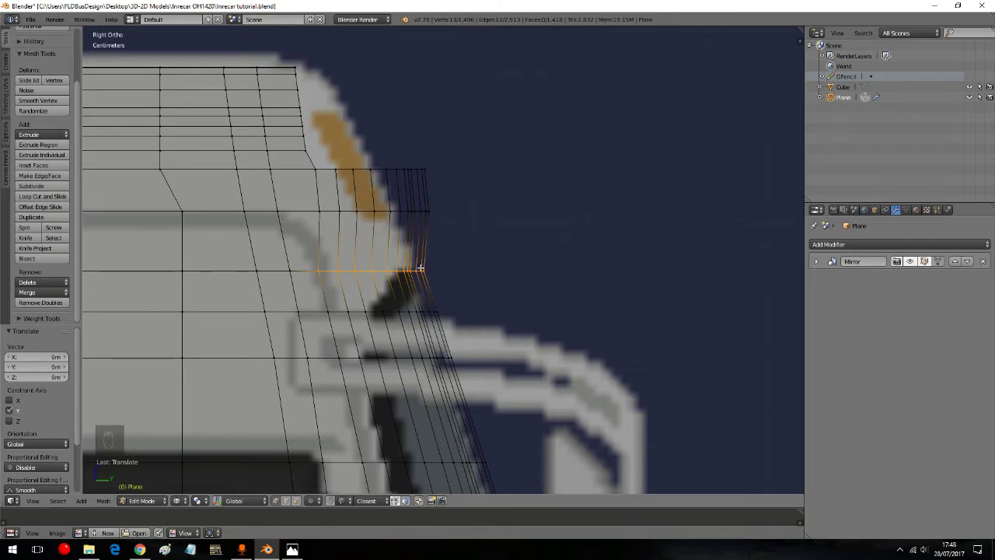
# Step: Move the upper vertex row along Y, then box-select and delete the stray window-corner vertices
pyautogui.press('a')
pyautogui.press('a')
pyautogui.press('a')
pyautogui.press('b')
pyautogui.press('s')
pyautogui.press('g')
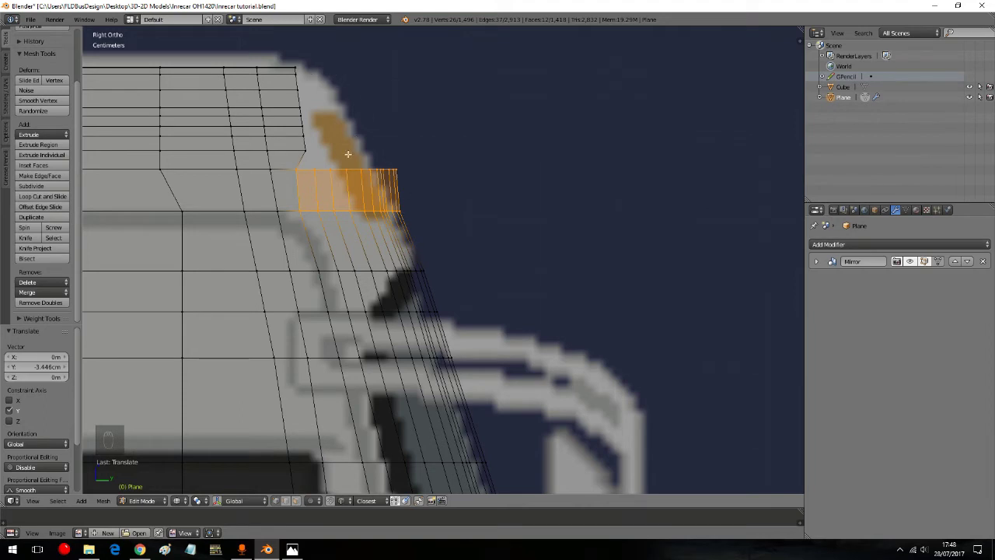
pyautogui.press('a')
pyautogui.press('a')
pyautogui.press('a')
pyautogui.press('b')
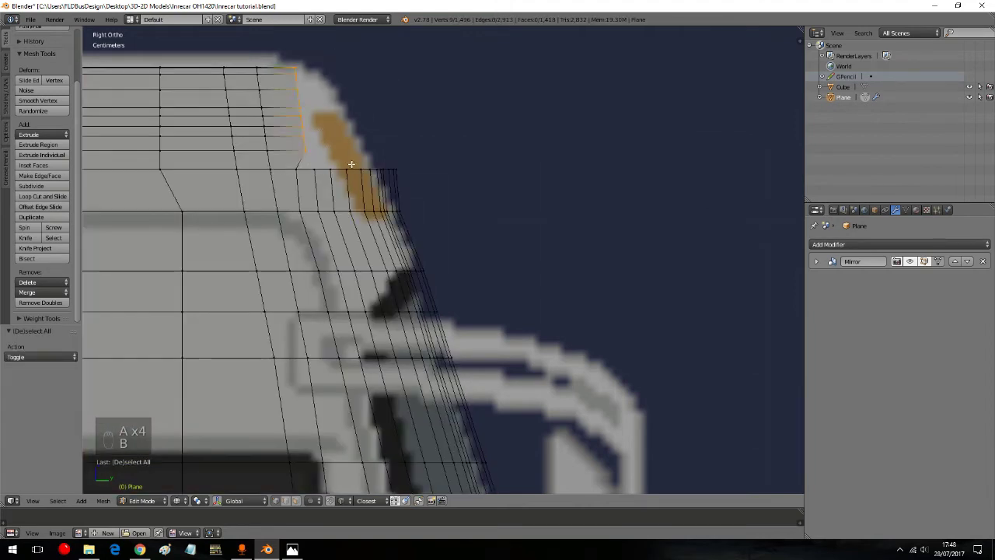
pyautogui.press('Delete')
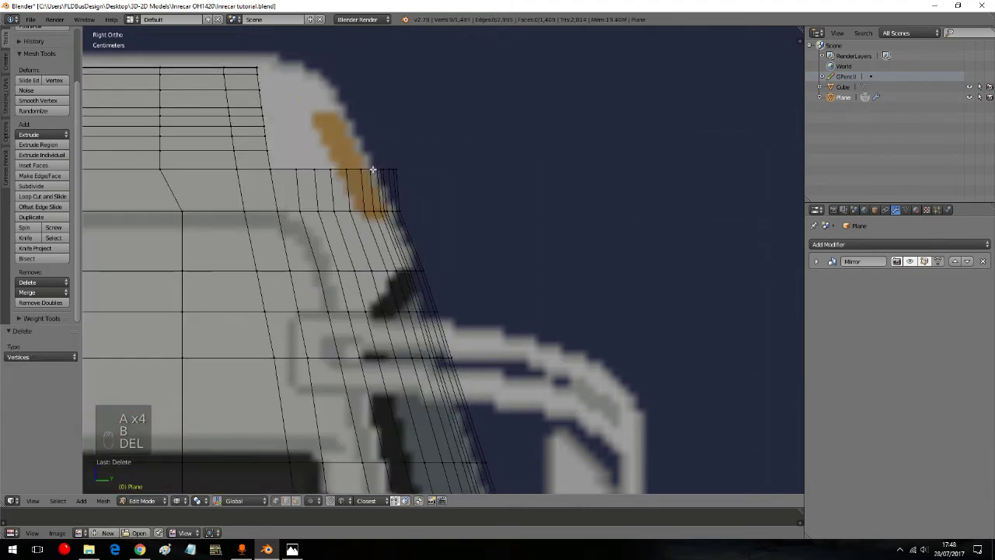
# Step: Move the upper pillar vertex row vertically onto the reference line and confirm its height
pyautogui.press('a')
pyautogui.press('a')
pyautogui.press('b')
pyautogui.press('g')
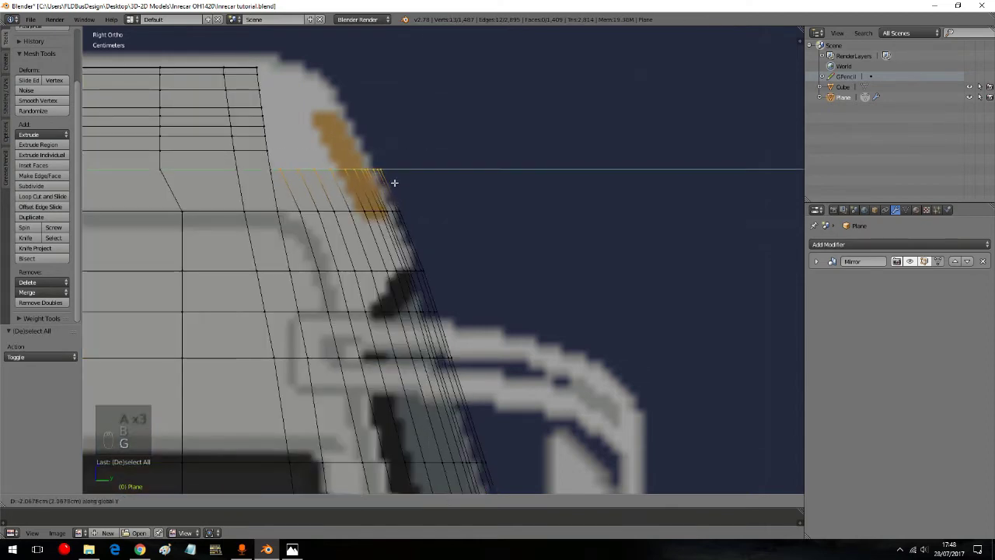
pyautogui.press('a')
pyautogui.press('a')
pyautogui.press('a')
pyautogui.press('b')
pyautogui.press('g')
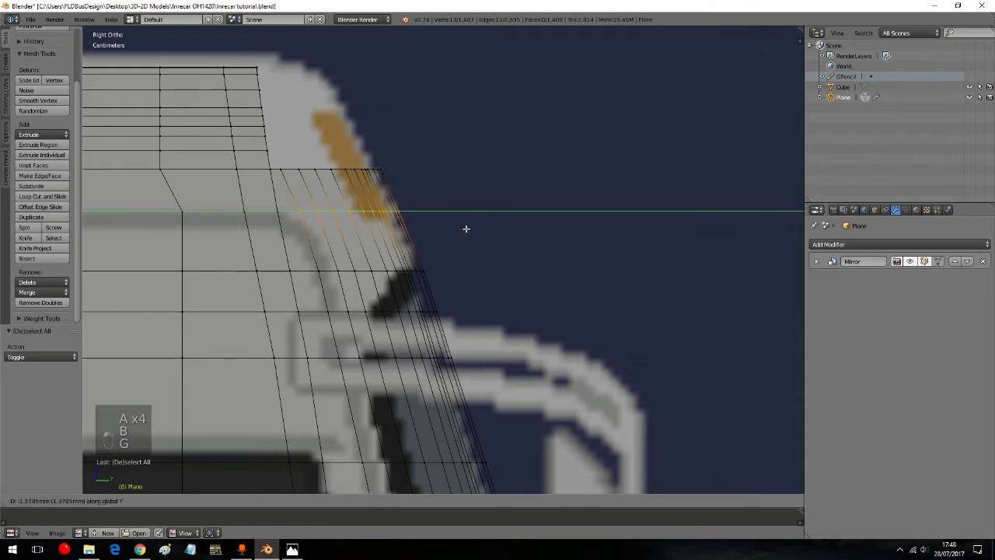
pyautogui.press('a')
pyautogui.press('a')
pyautogui.press('a')
pyautogui.press('a')
pyautogui.press('a')
pyautogui.press('a')
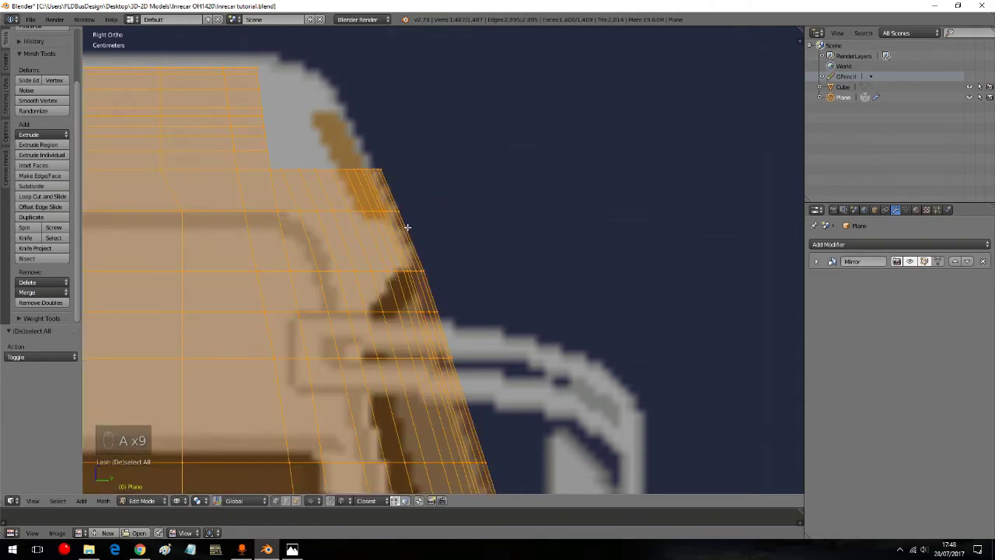
# Step: Move the lower row of window vertices vertically into position
pyautogui.press('a')
pyautogui.press('a')
pyautogui.press('a')
pyautogui.press('b')
pyautogui.press('g')
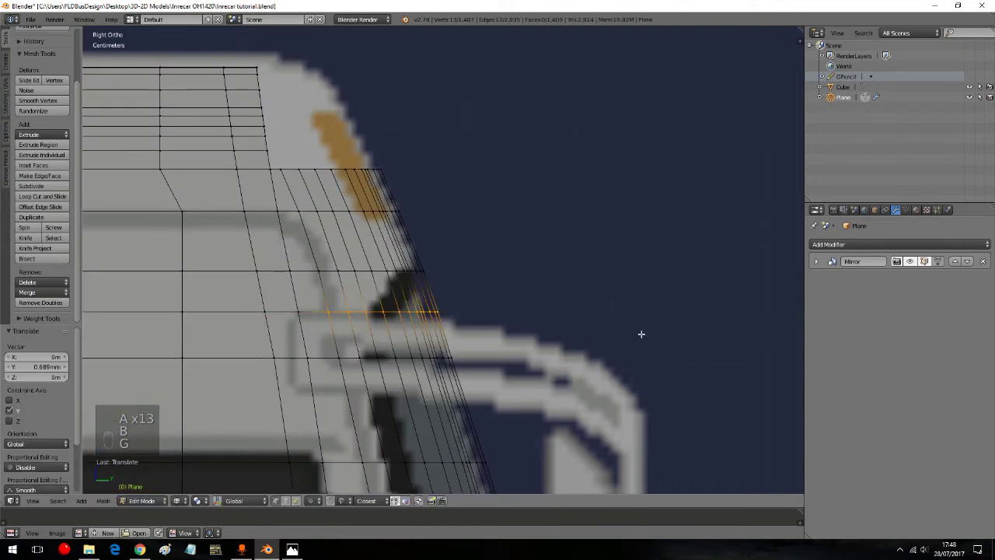
pyautogui.press('g')
# Step: Shift the face band below the window vertically onto the outline, clear the selection and exit mesh editing
pyautogui.press('a')
pyautogui.press('a')
pyautogui.press('a')
pyautogui.press('b')
pyautogui.press('g')
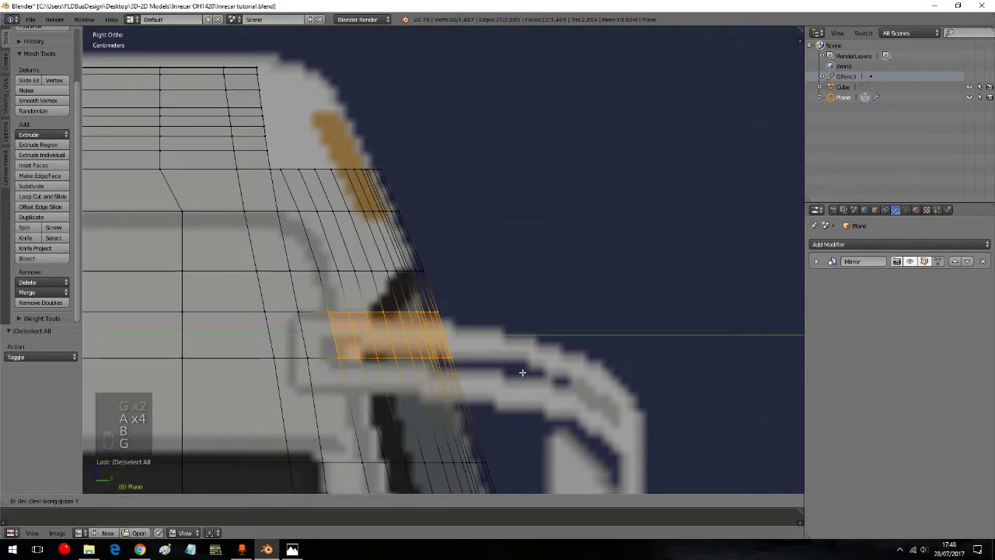
pyautogui.press('a')
pyautogui.press('a')
pyautogui.press('a')
pyautogui.press('b')
pyautogui.press('g')
pyautogui.press('a')
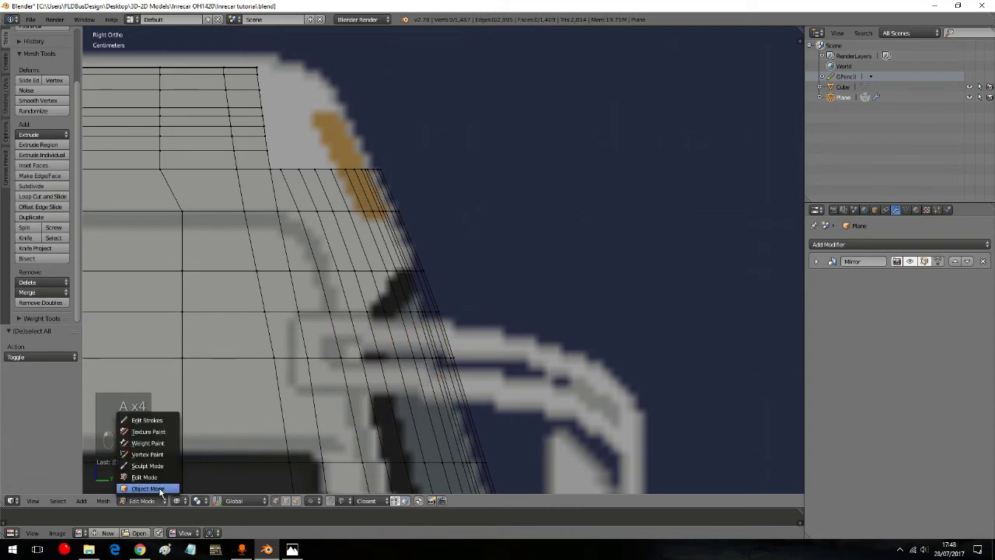
pyautogui.moveTo(480, 272); pyautogui.dragTo(455, 280)
pyautogui.press('KP_5')
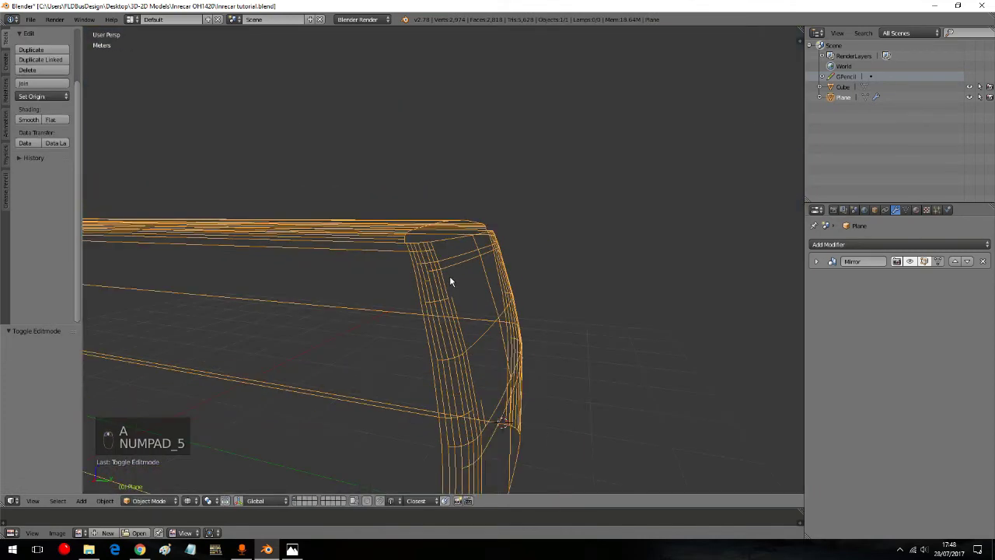
pyautogui.press('z')
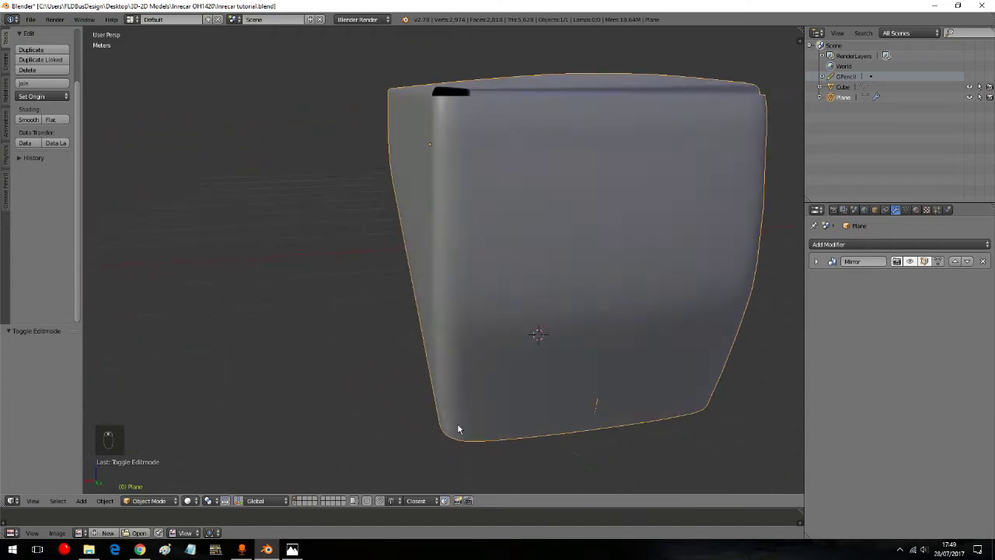
pyautogui.moveTo(555, 411); pyautogui.dragTo(511, 290)
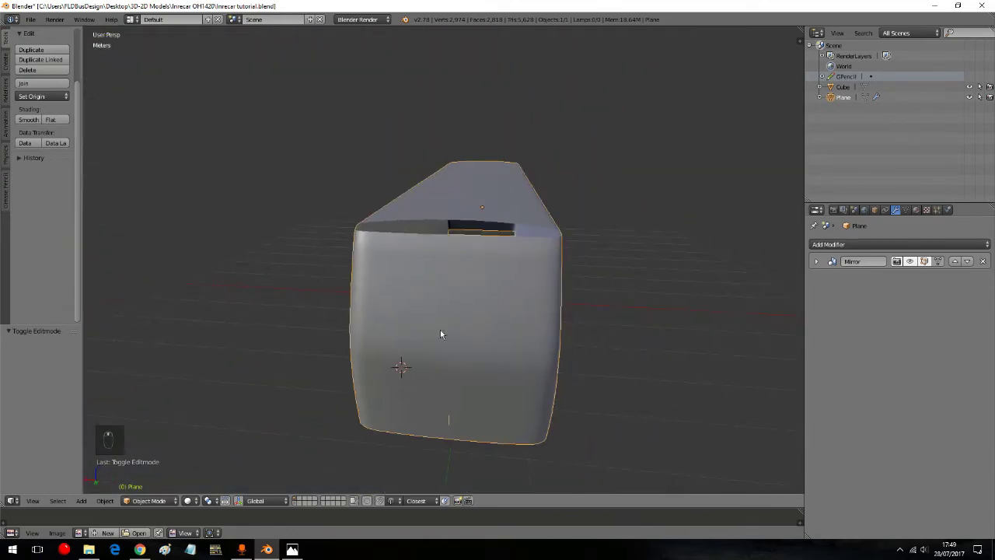
pyautogui.moveTo(198, 453); pyautogui.dragTo(360, 435)
pyautogui.press('KP_4')
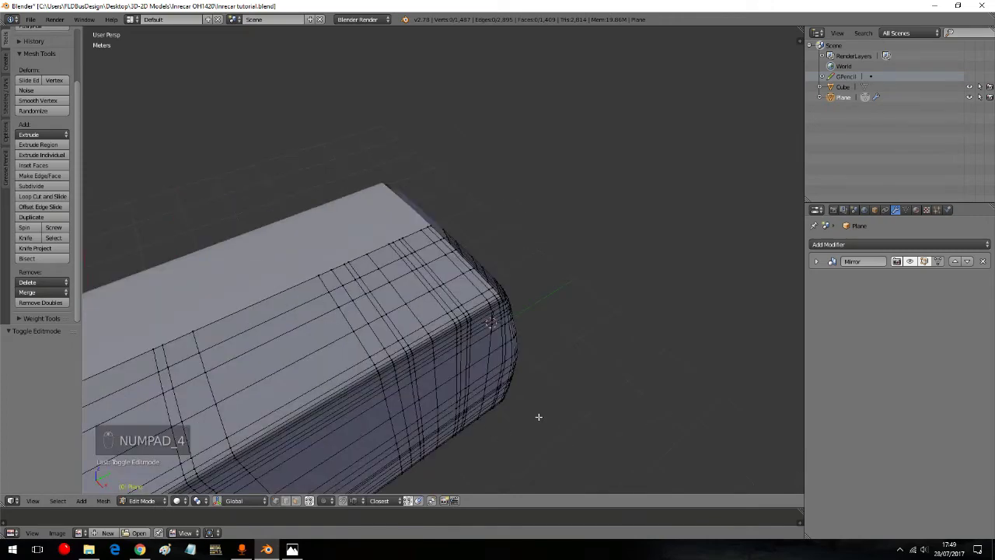
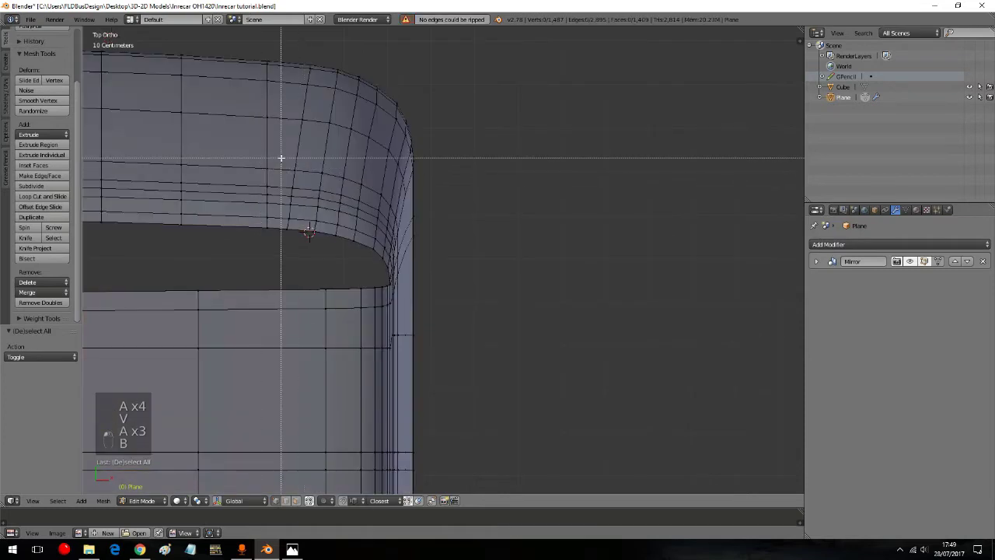
# Step: Box-select the faces along the curve above the opening and scale their width along X
pyautogui.press('b')
pyautogui.press('s')
pyautogui.press('b')
pyautogui.press('b')
pyautogui.press('b')
pyautogui.press('b')
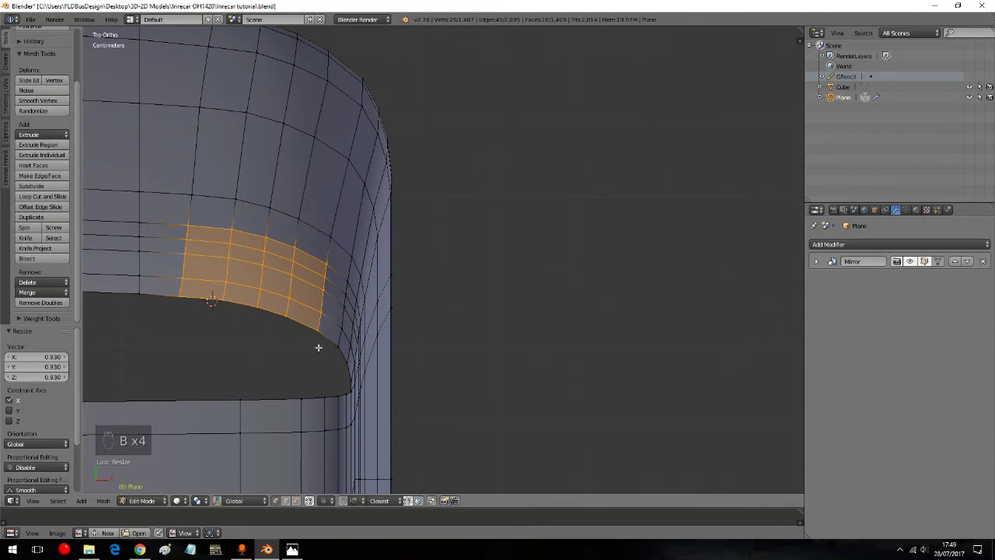
pyautogui.press('s')
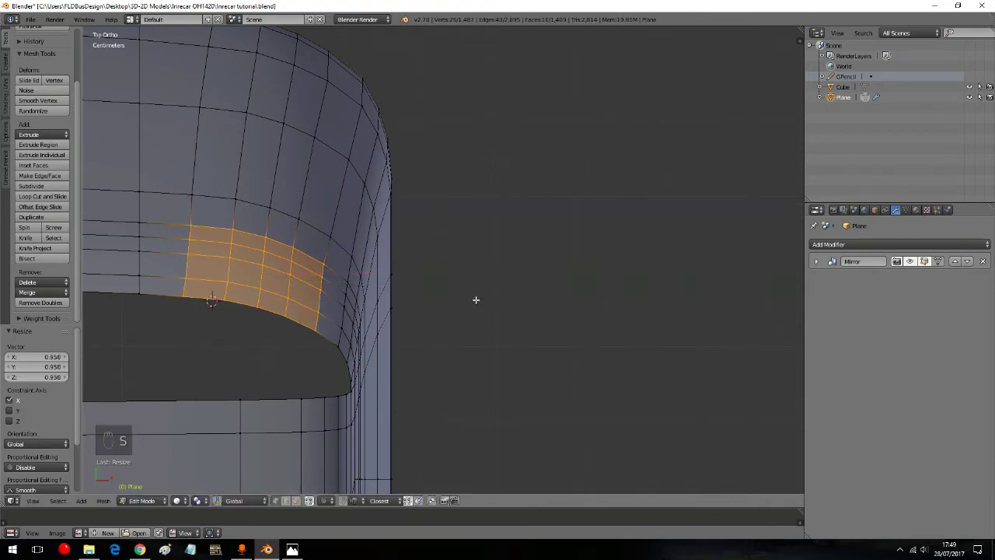
pyautogui.press('b')
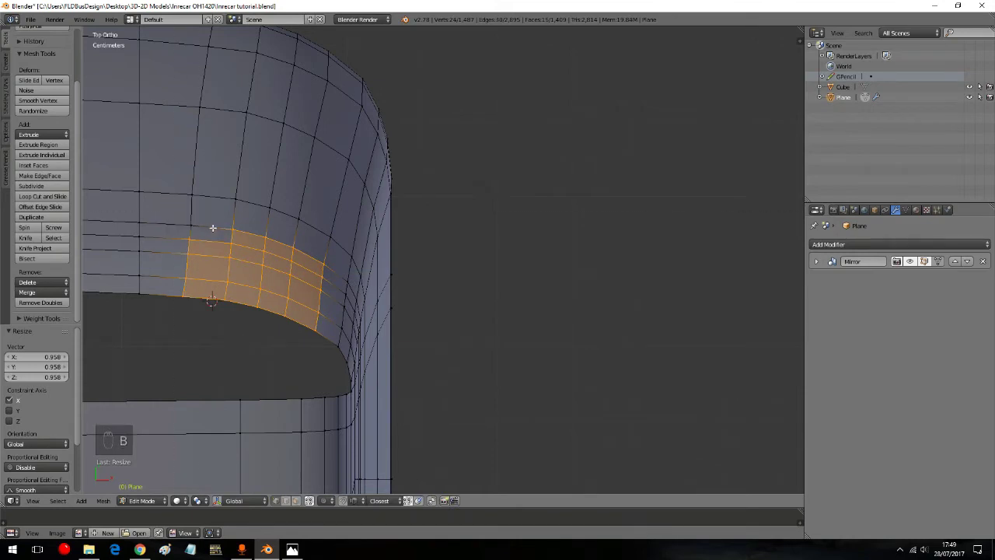
pyautogui.press('b')
# Step: Scale the selected faces along X a second time to tighten the curve
pyautogui.press('b')
pyautogui.press('b')
pyautogui.press('b')
pyautogui.press('s')
pyautogui.press('g')
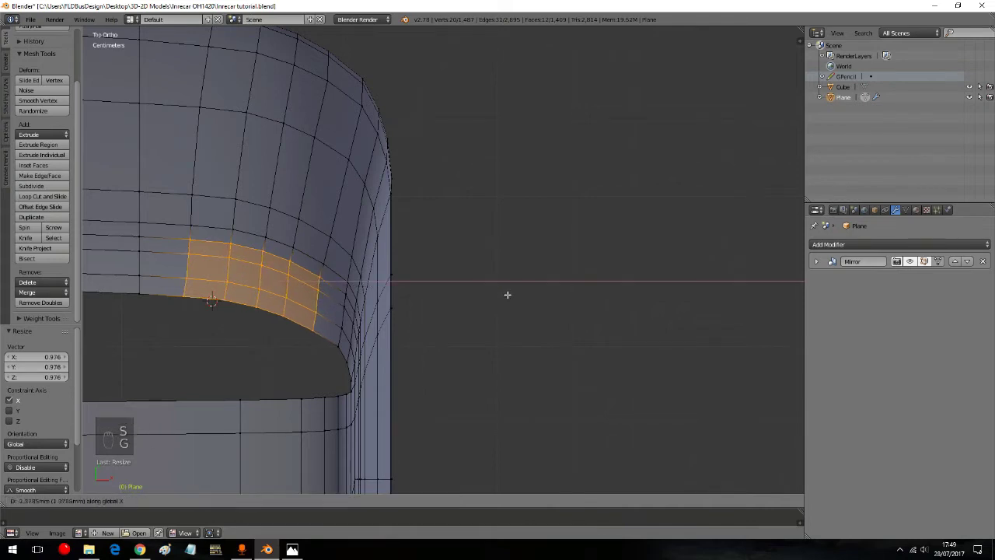
pyautogui.press('b')
# Step: Narrow the selection to the end faces, shift them sideways along X and scale their width
pyautogui.press('b')
pyautogui.press('b')
pyautogui.press('b')
pyautogui.press('b')
pyautogui.press('s')
pyautogui.press('g')
pyautogui.press('b')
pyautogui.press('b')
pyautogui.press('b')
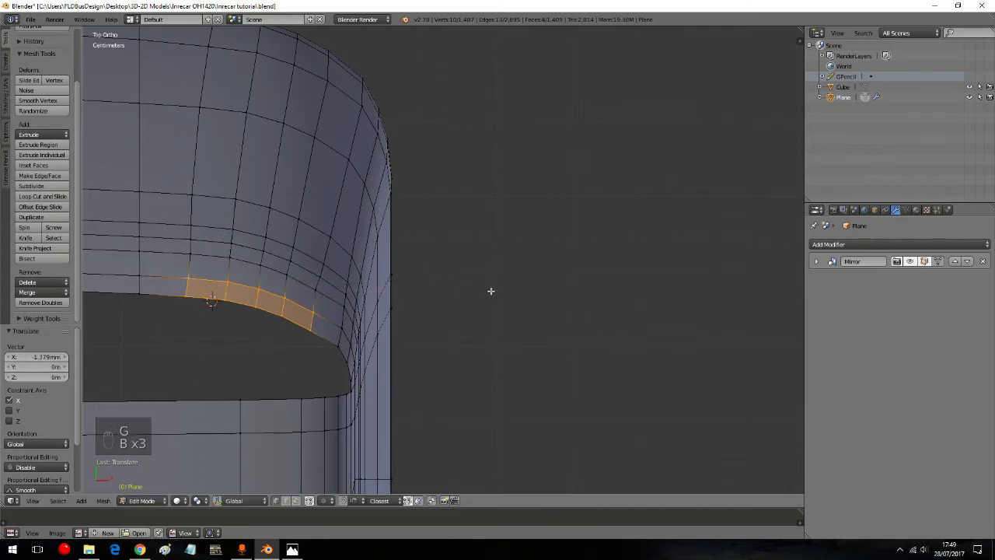
pyautogui.press('s')
pyautogui.press('g')
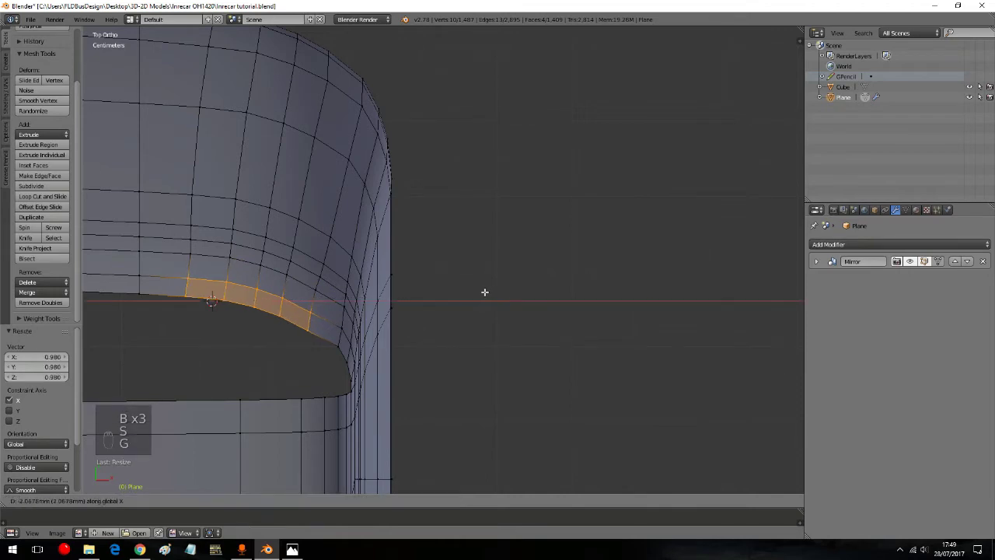
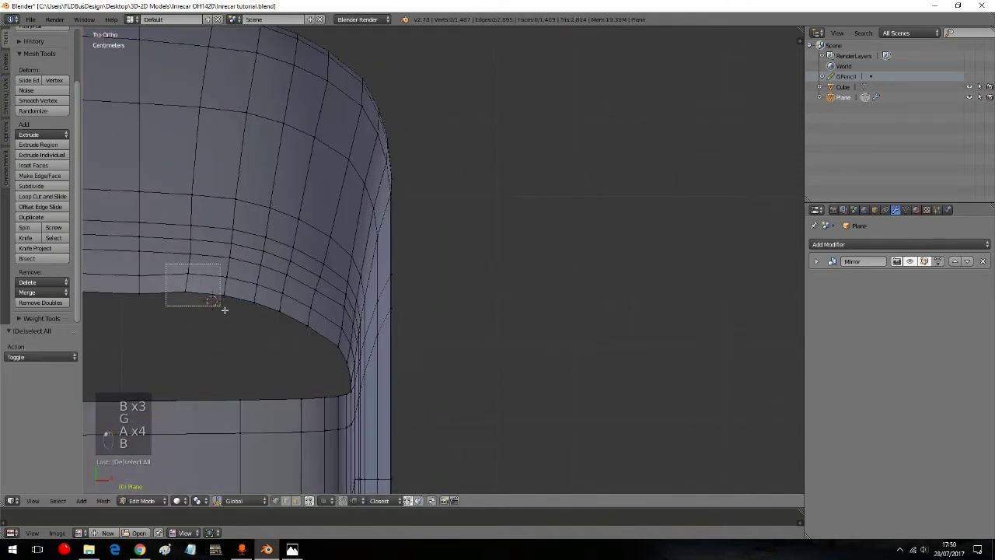
# Step: Pick the corner vertex above the opening and move it along the depth (Y) axis
pyautogui.press('g')
pyautogui.press('a')
pyautogui.press('a')
pyautogui.press('a')
pyautogui.press('b')
pyautogui.press('g')
pyautogui.press('a')
pyautogui.press('a')
pyautogui.press('a')
pyautogui.press('b')
pyautogui.press('g')
pyautogui.press('a')
pyautogui.press('a')
pyautogui.press('a')
pyautogui.press('b')
pyautogui.press('g')
pyautogui.press('g')
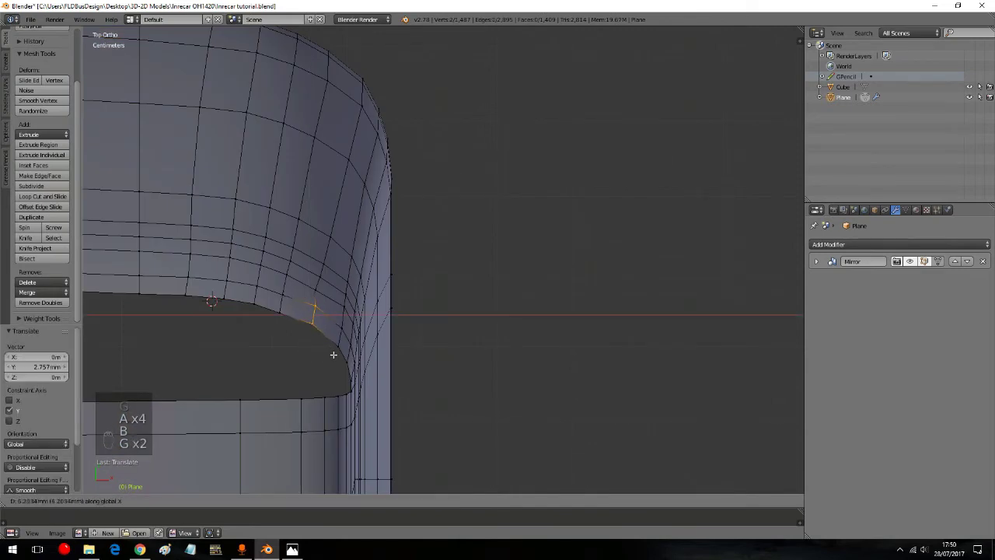
# Step: Edge-slide the corner vertex along its edge, then nudge the remaining picked vertices along depth
pyautogui.press('g')
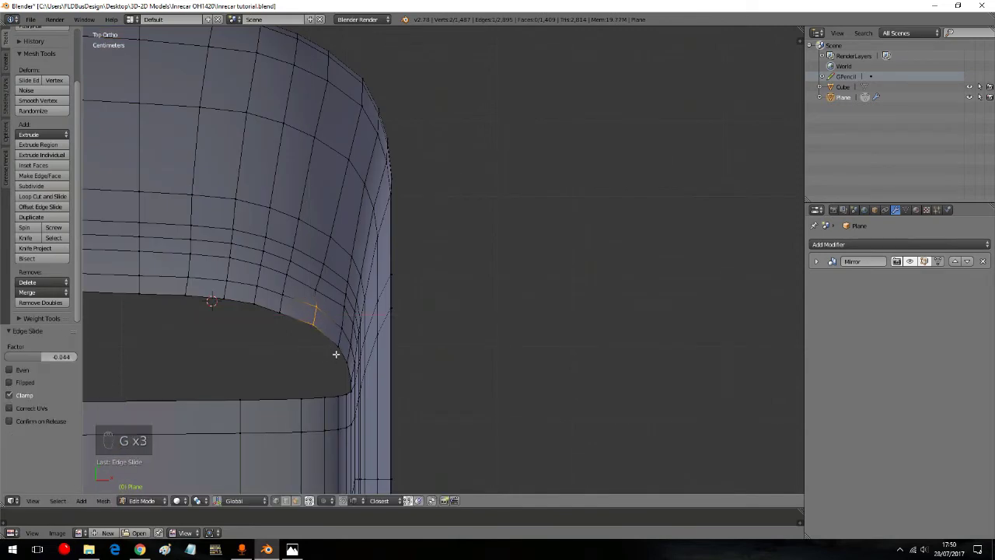
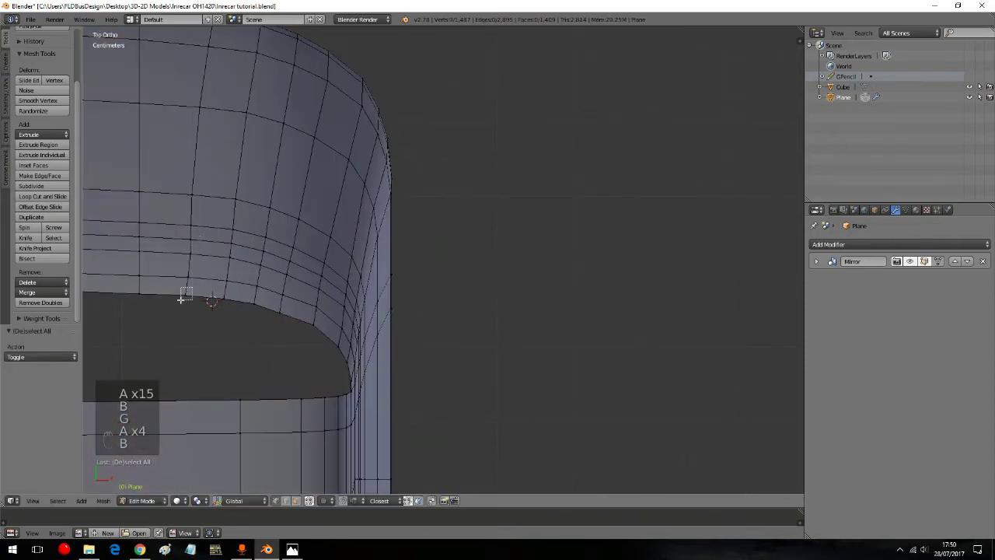
pyautogui.press('g')
pyautogui.press('a')
pyautogui.press('a')
pyautogui.press('a')
pyautogui.press('b')
pyautogui.moveTo(195, 242); pyautogui.dragTo(245, 248)
pyautogui.press('a')
pyautogui.press('a')
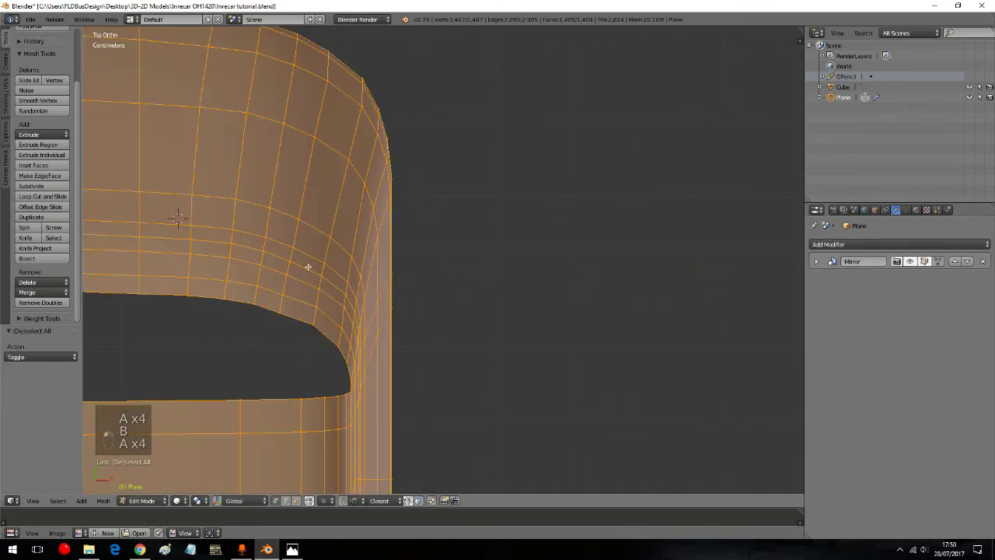
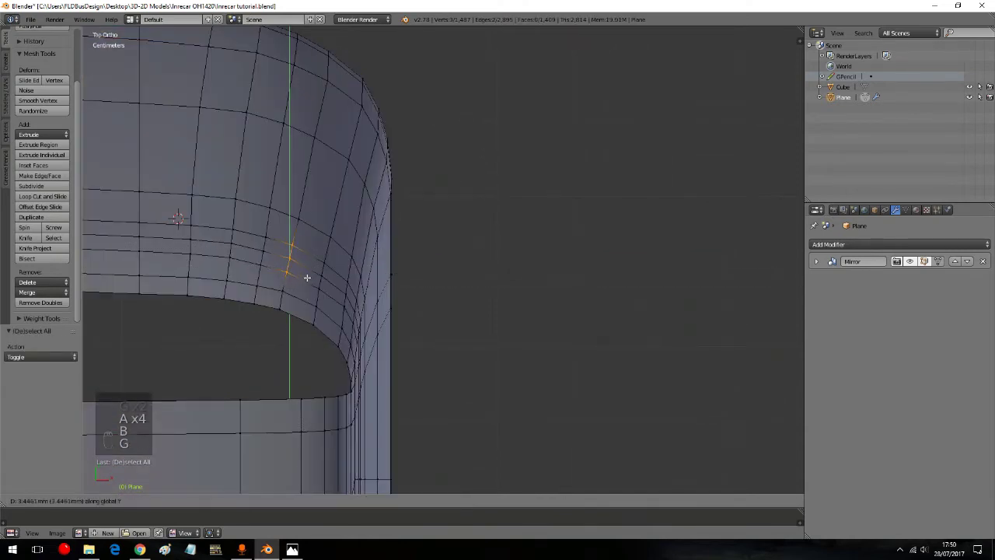
pyautogui.press('a')
pyautogui.click(307, 276)
pyautogui.press('a')
pyautogui.press('a')
pyautogui.press('b')
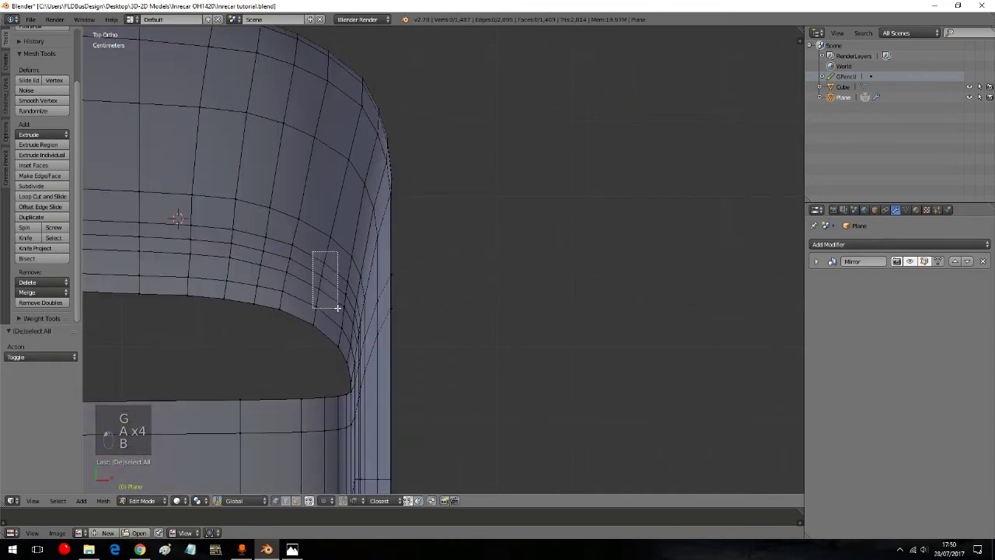
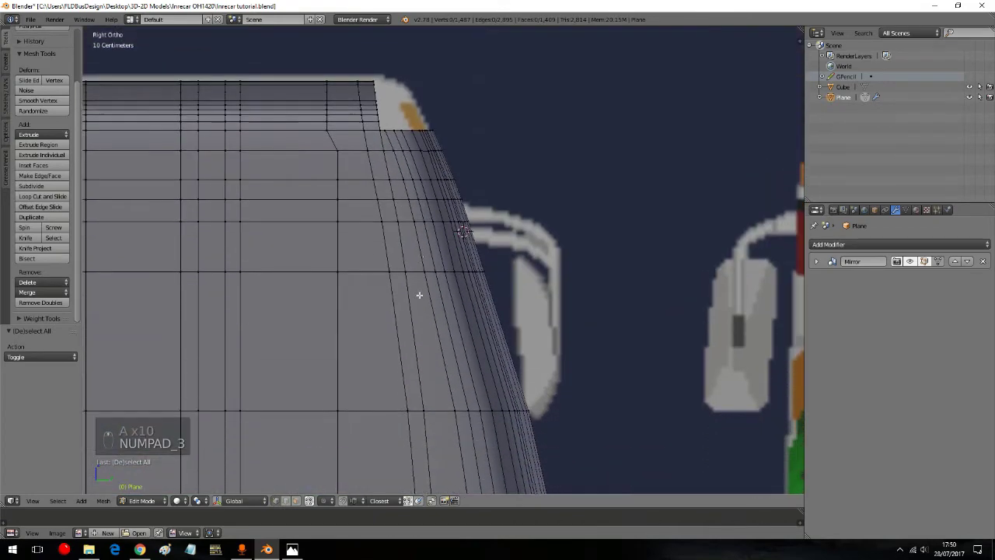
# Step: Extrude the opening's upper edge row outward and rotate it about X to follow the body slope
pyautogui.press('a')
pyautogui.press('a')
pyautogui.moveTo(150, 500); pyautogui.dragTo(467, 147)
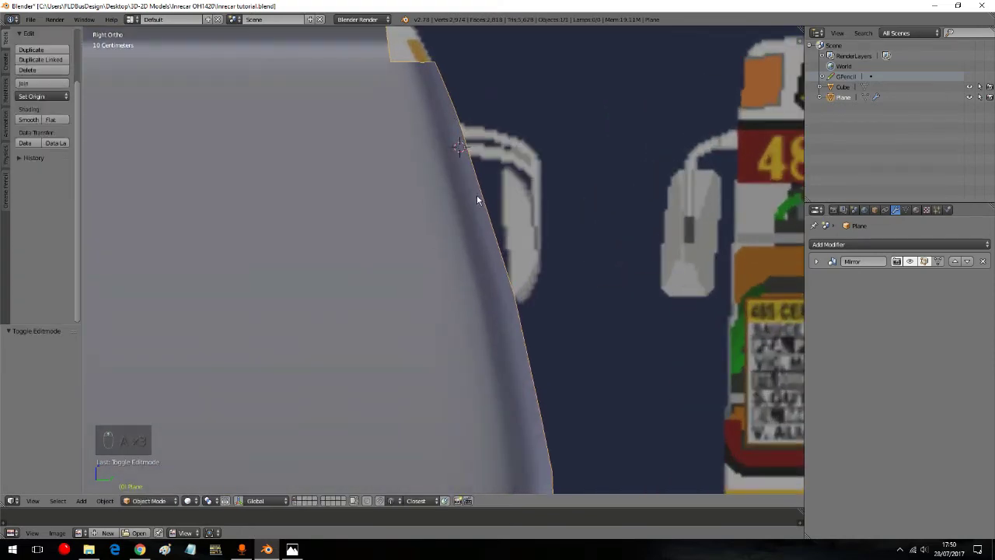
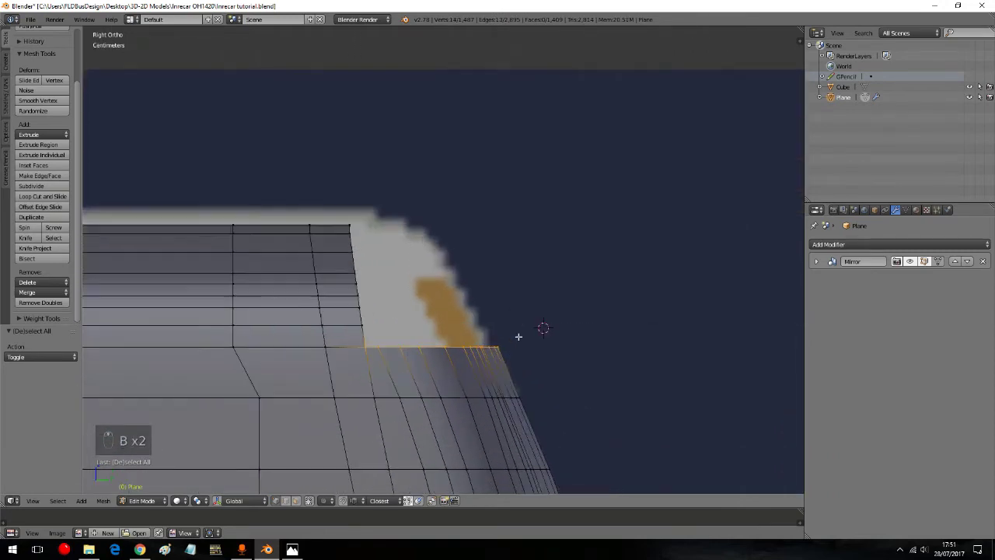
pyautogui.press('e')
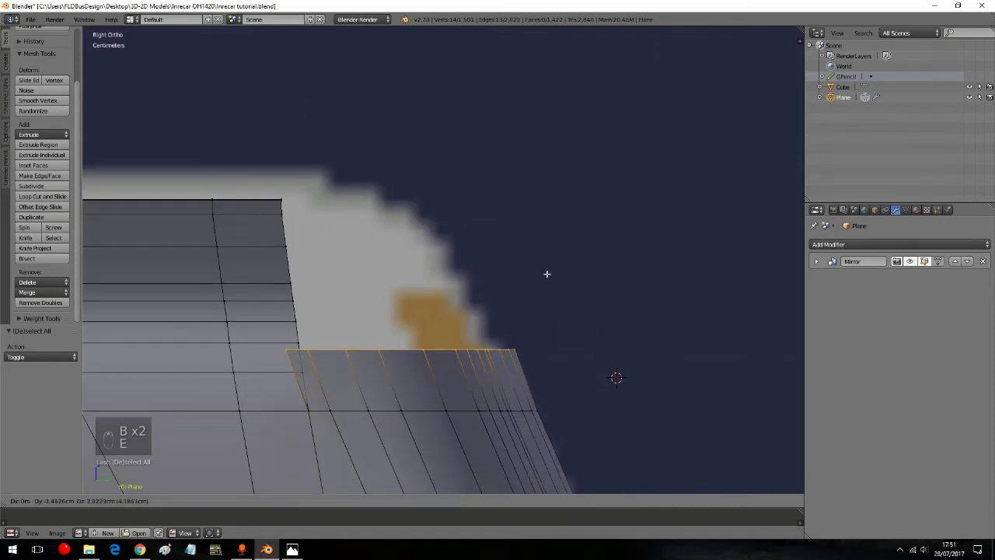
pyautogui.press('r')
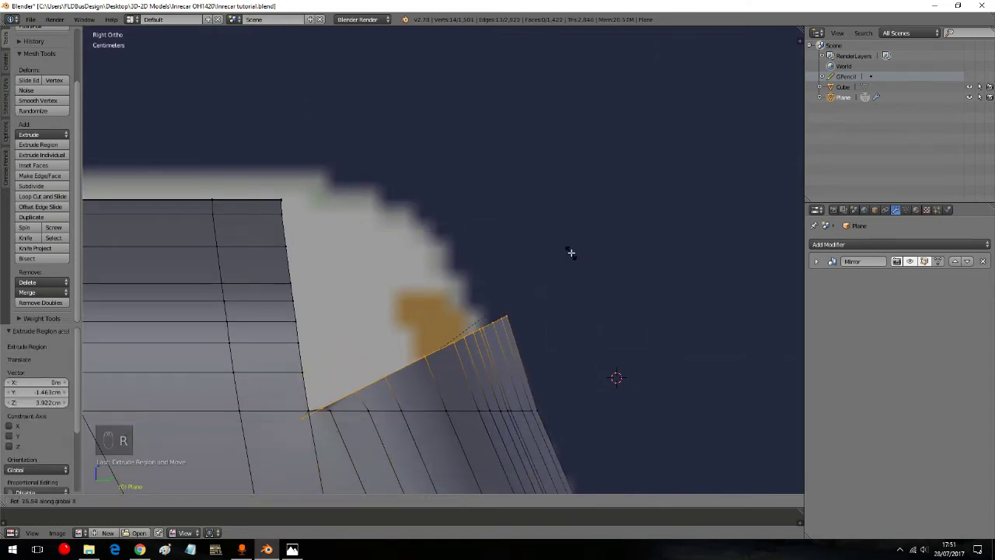
pyautogui.press('g')
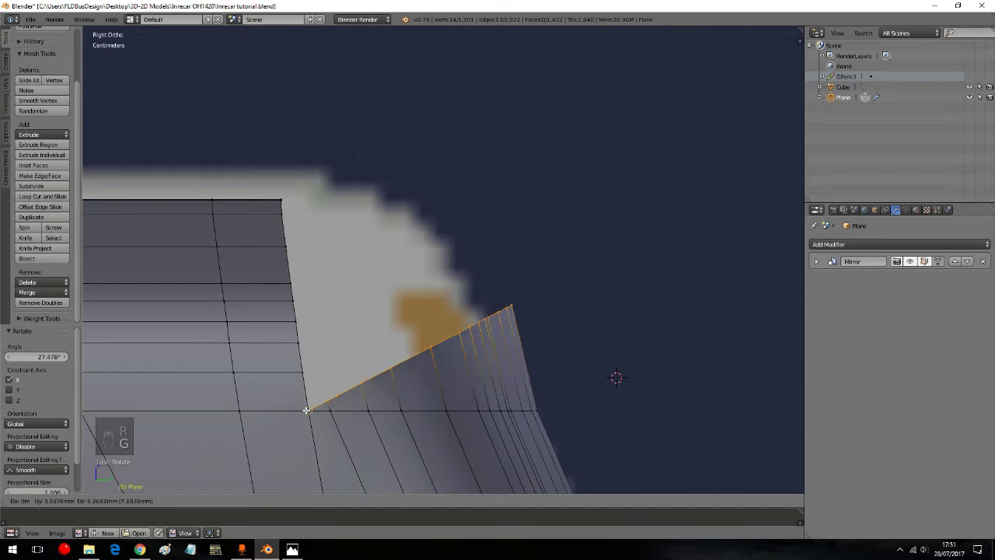
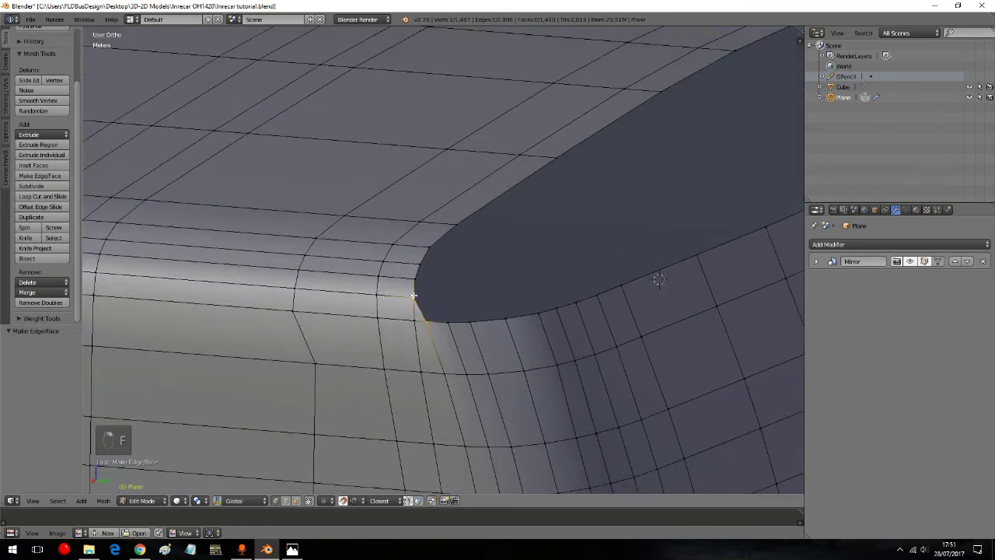
# Step: Fill the rounded corner with successive faces (F) so the opening ends in a straight edge
pyautogui.press('f')
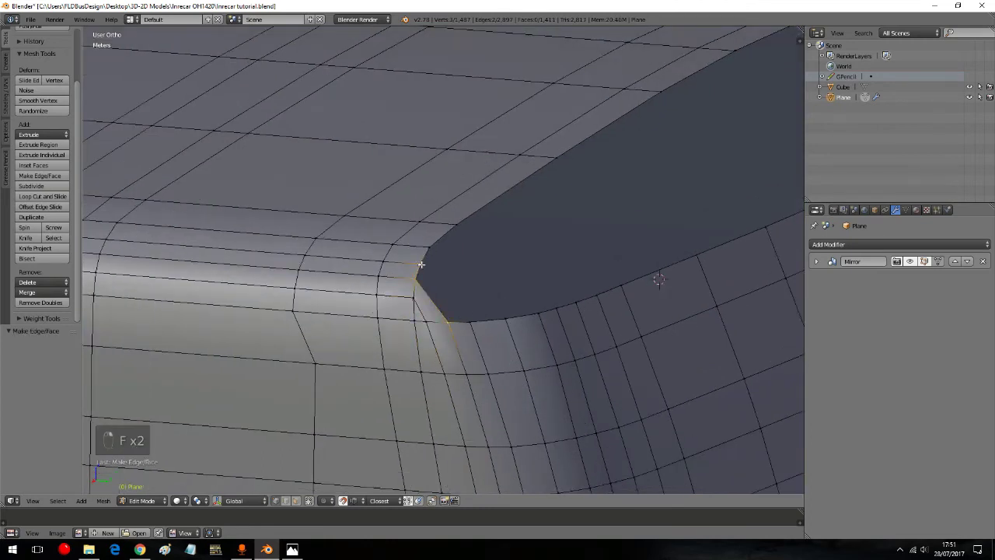
pyautogui.press('f')
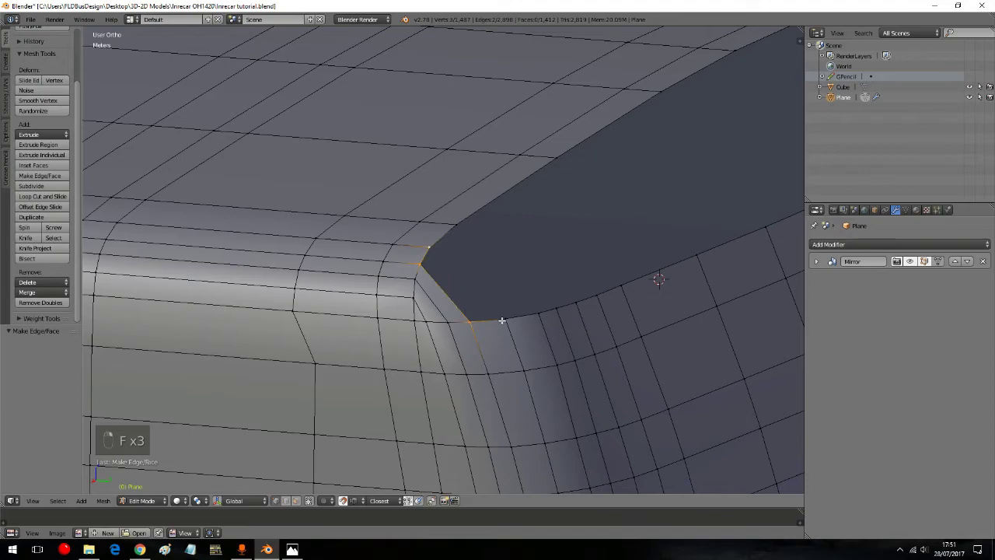
pyautogui.press('f')
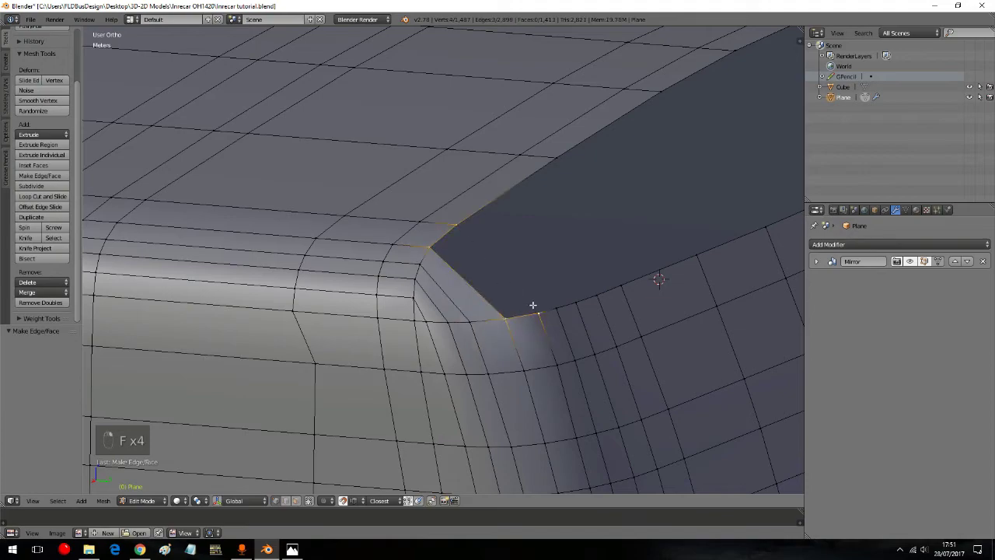
pyautogui.press('f')
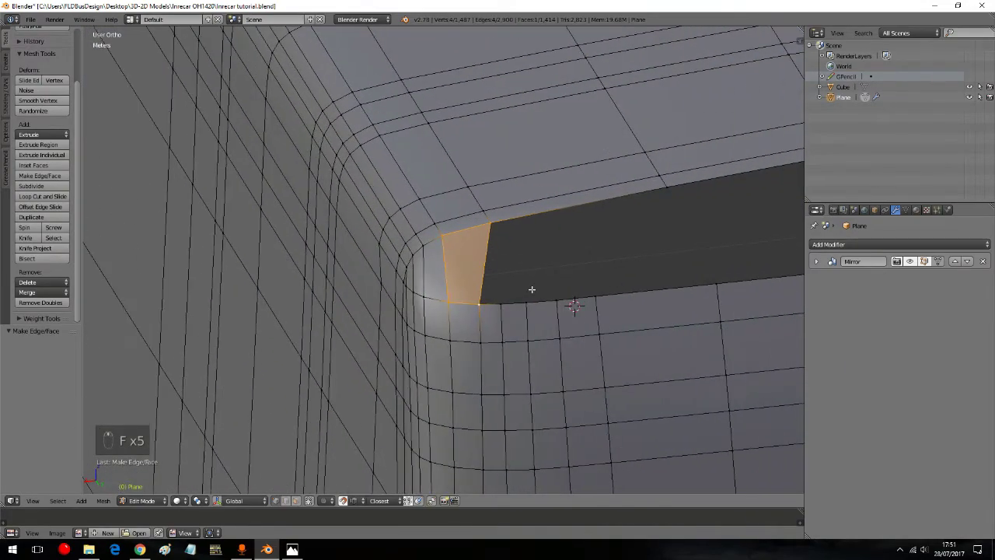
pyautogui.press('f')
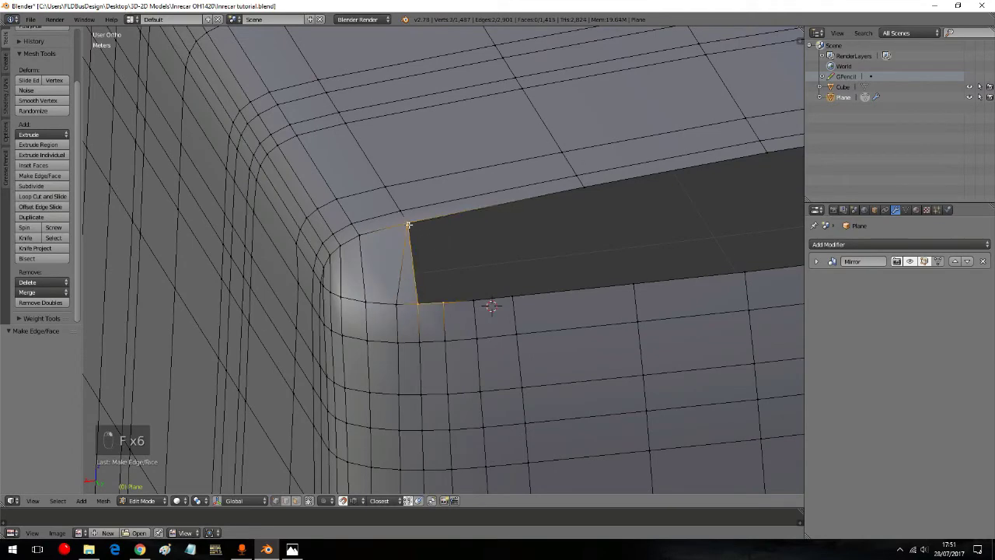
pyautogui.press('f')
pyautogui.press('a')
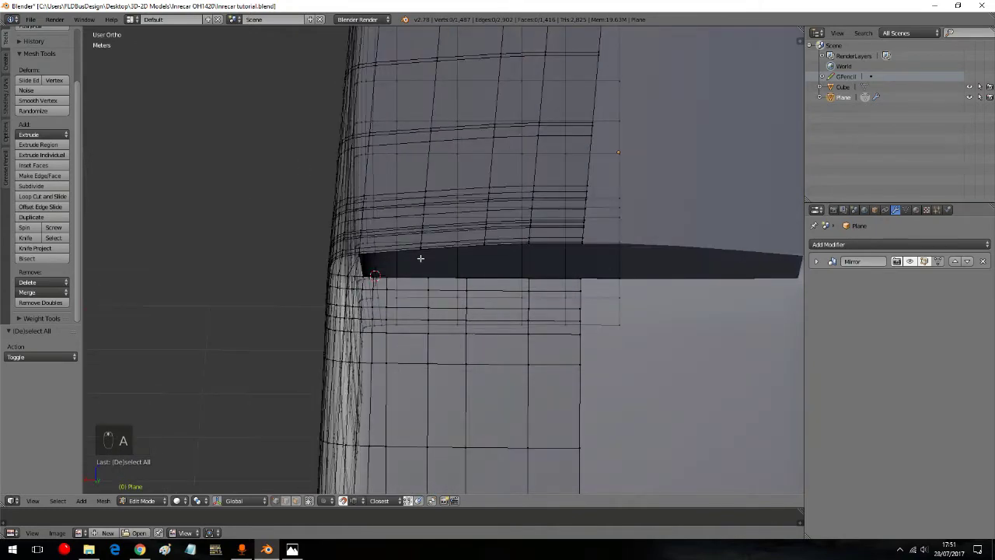
pyautogui.press('a')
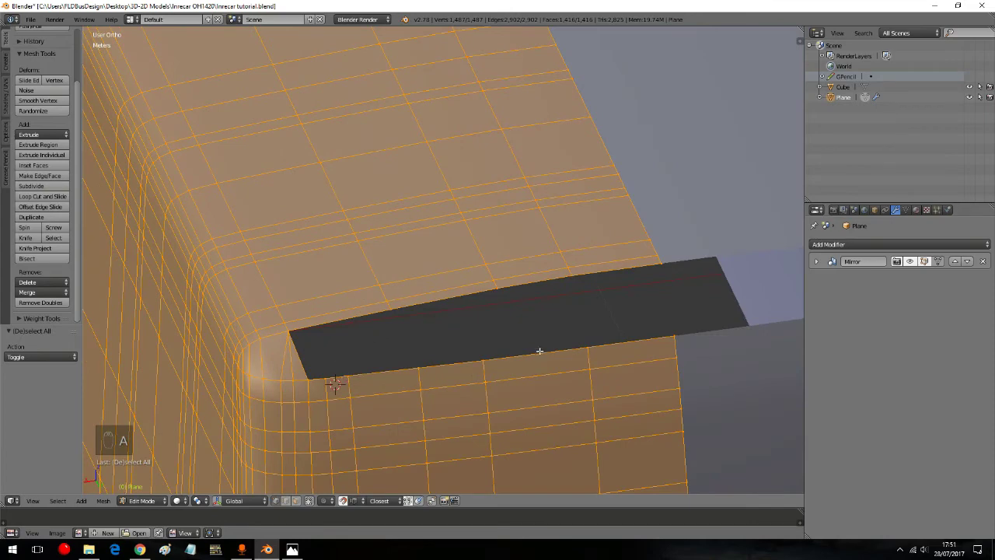
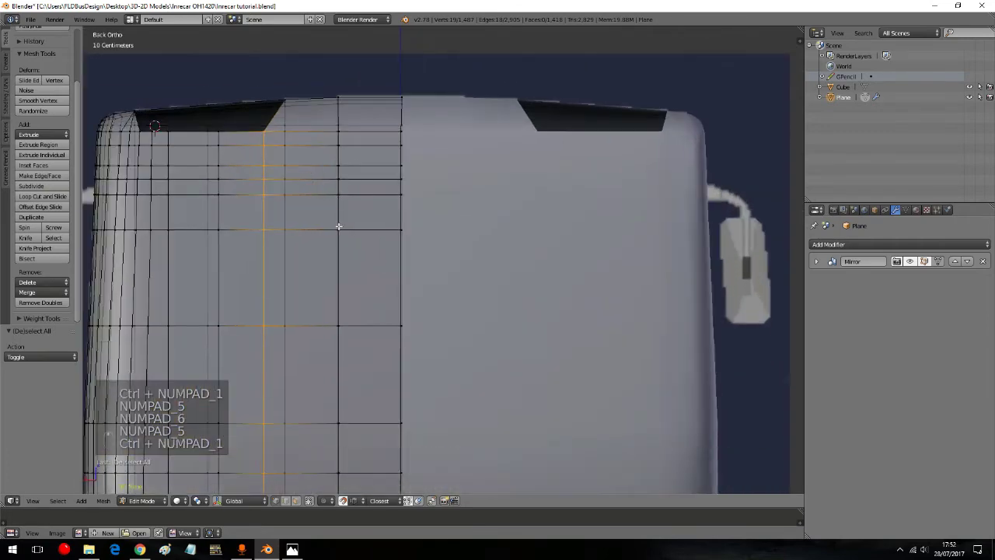
# Step: From Top view, move the vertical edge loop along X and Y into line with the opening
pyautogui.press('g')
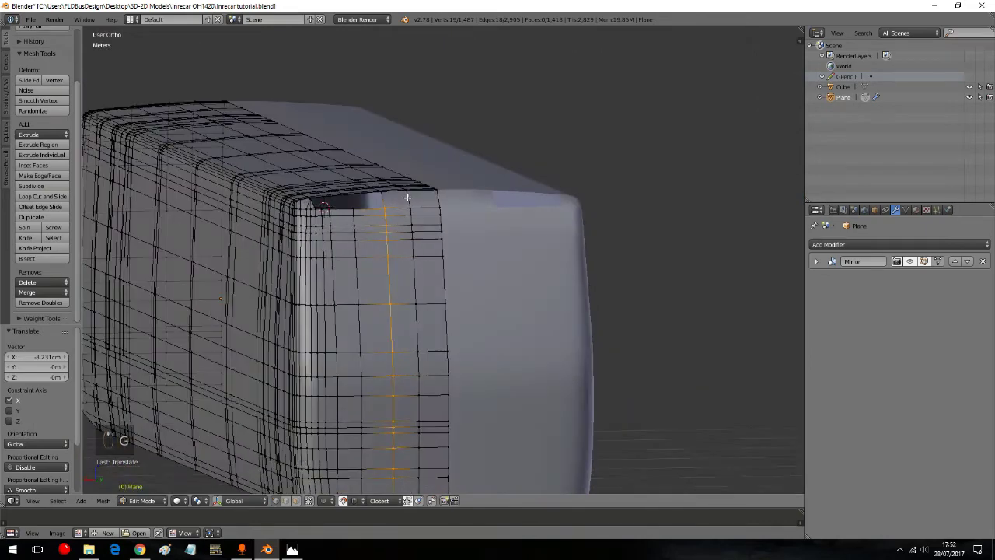
pyautogui.press('KP_7')
pyautogui.press('g')
pyautogui.press('g')
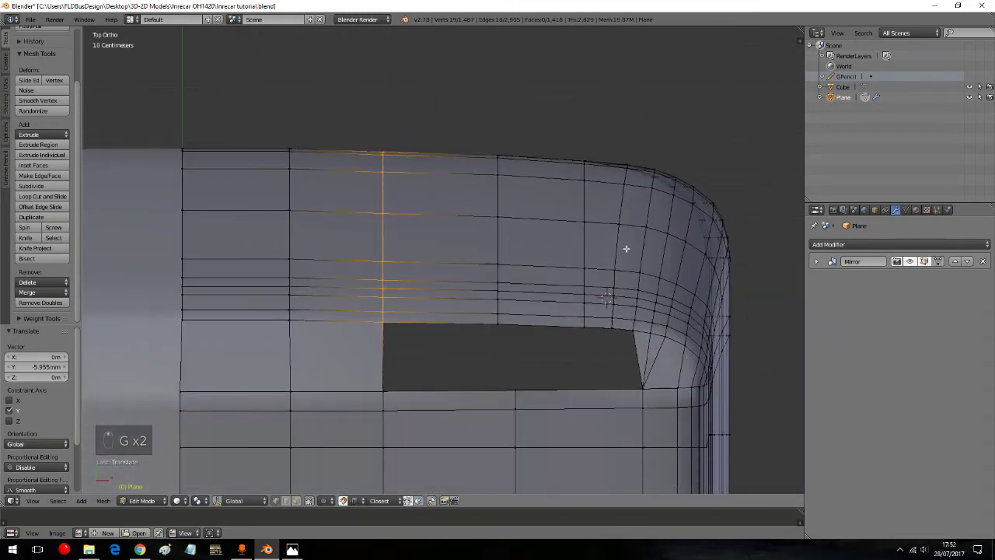
pyautogui.moveTo(382, 326); pyautogui.dragTo(517, 345)
pyautogui.press('a')
pyautogui.press('b')
pyautogui.press('g')
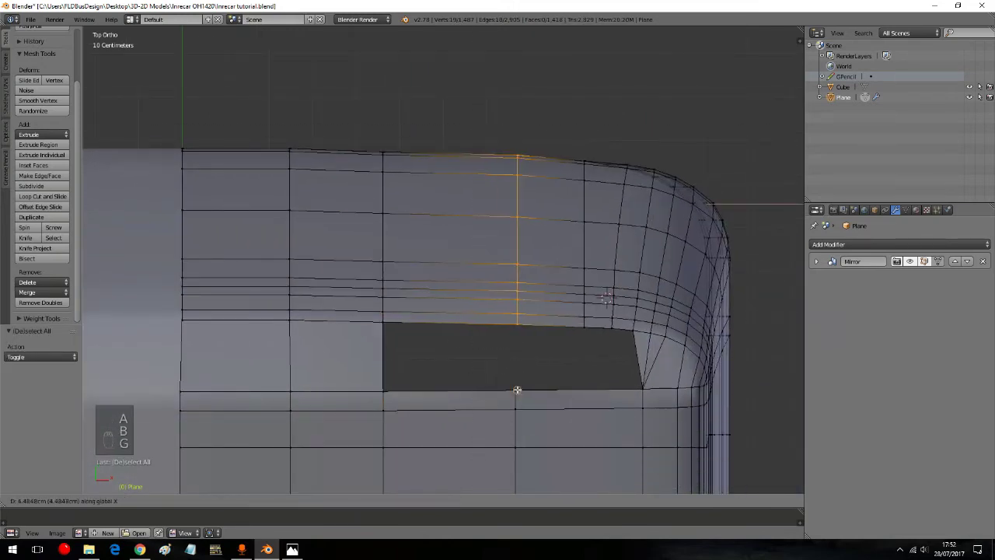
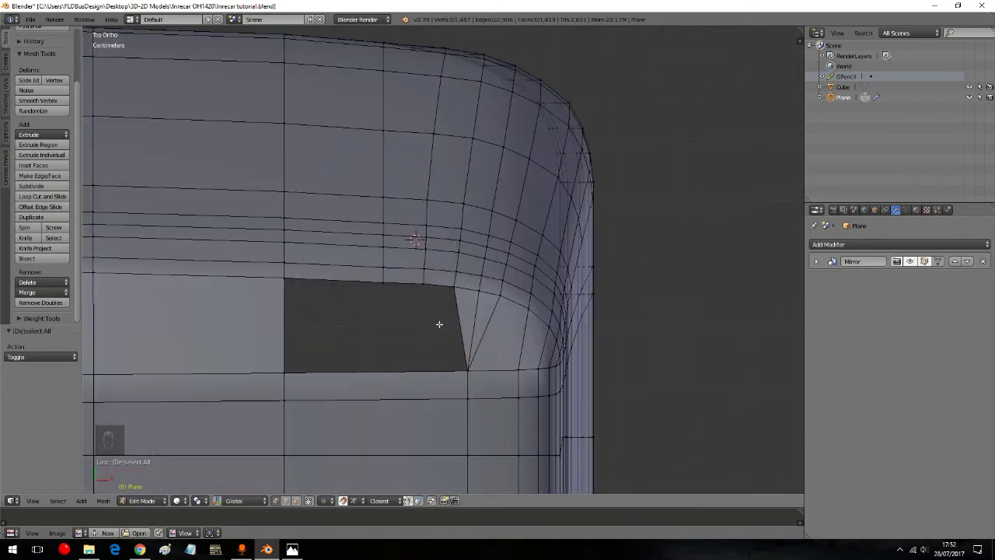
# Step: Add a new loop cut (Ctrl+R) across the roof beside the corner
pyautogui.moveTo(356, 349); pyautogui.dragTo(246, 333)
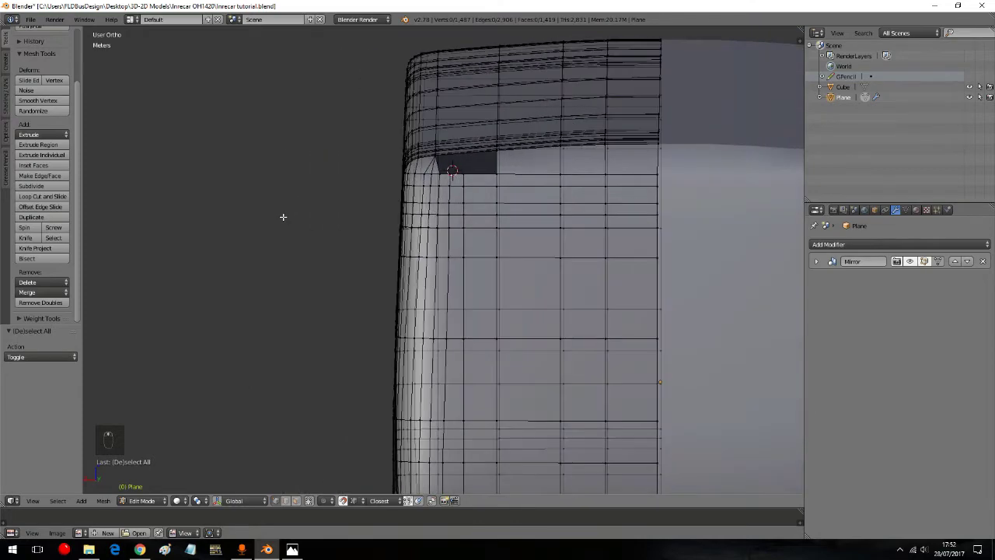
pyautogui.press('a')
pyautogui.press('a')
pyautogui.press('b')
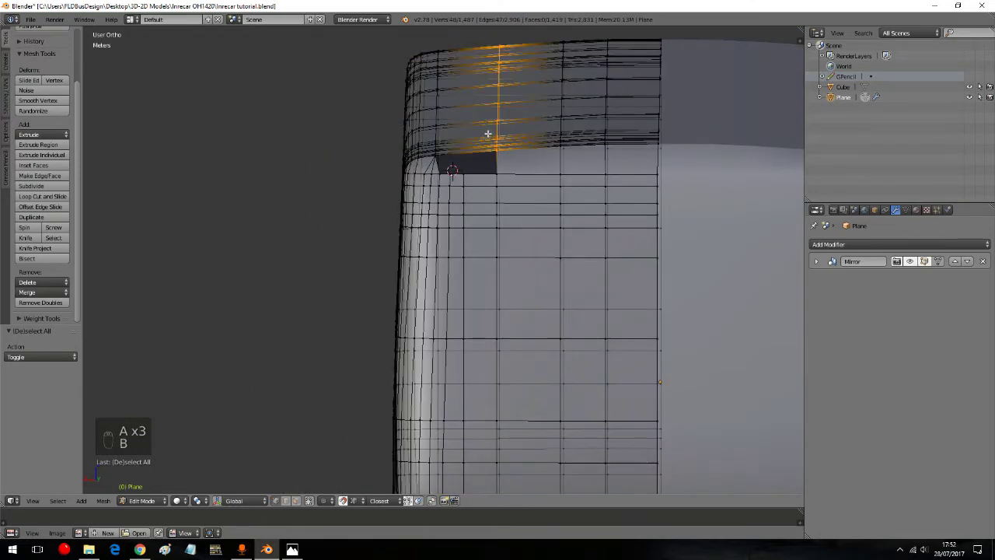
pyautogui.press('ctrl+r')
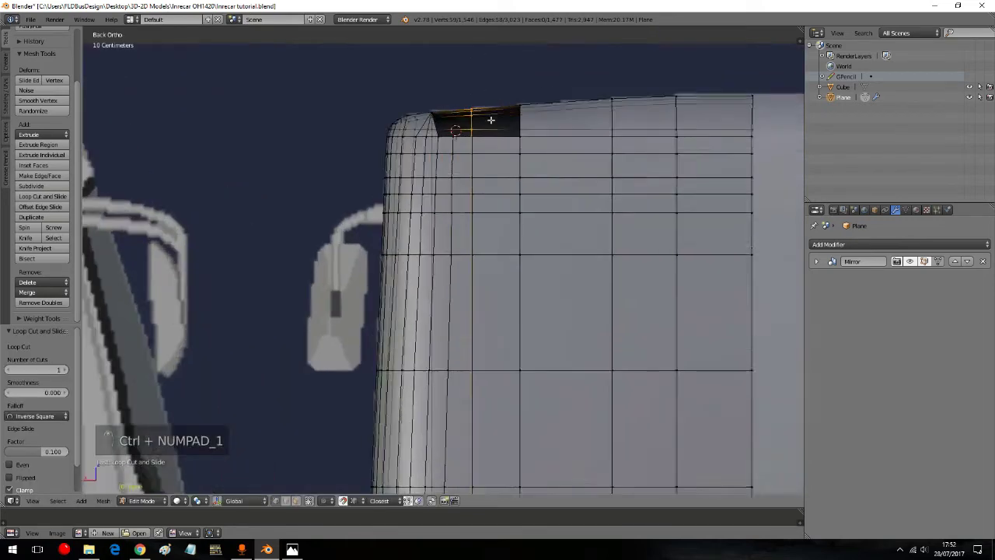
# Step: From rear view, select the edge along the opening's top and raise it along Z
pyautogui.press('g')
pyautogui.press('a')
pyautogui.press('a')
pyautogui.press('a')
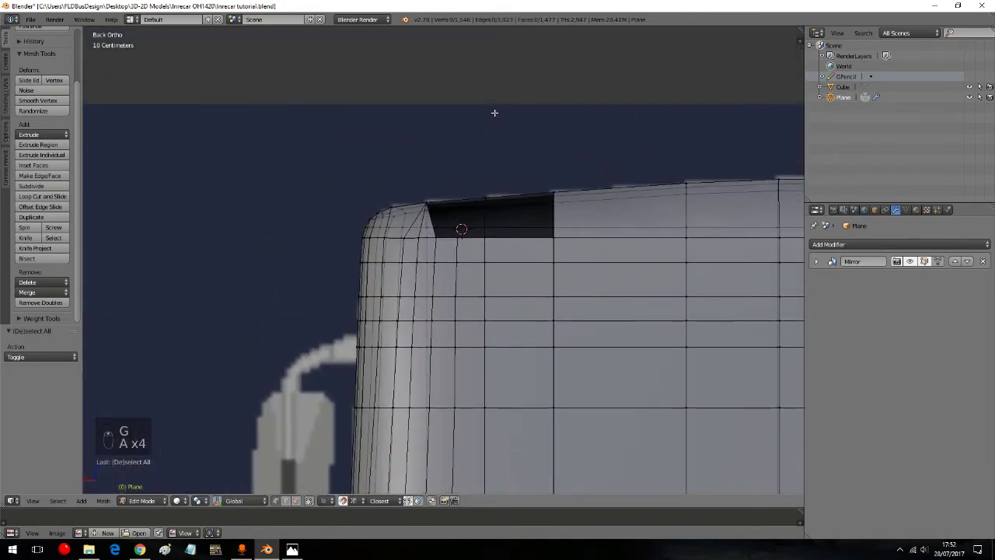
pyautogui.press('a')
pyautogui.press('a')
pyautogui.press('a')
pyautogui.press('b')
pyautogui.press('a')
pyautogui.press('a')
pyautogui.click(495, 103)
pyautogui.press('a')
pyautogui.press('b')
pyautogui.press('b')
pyautogui.press('g')
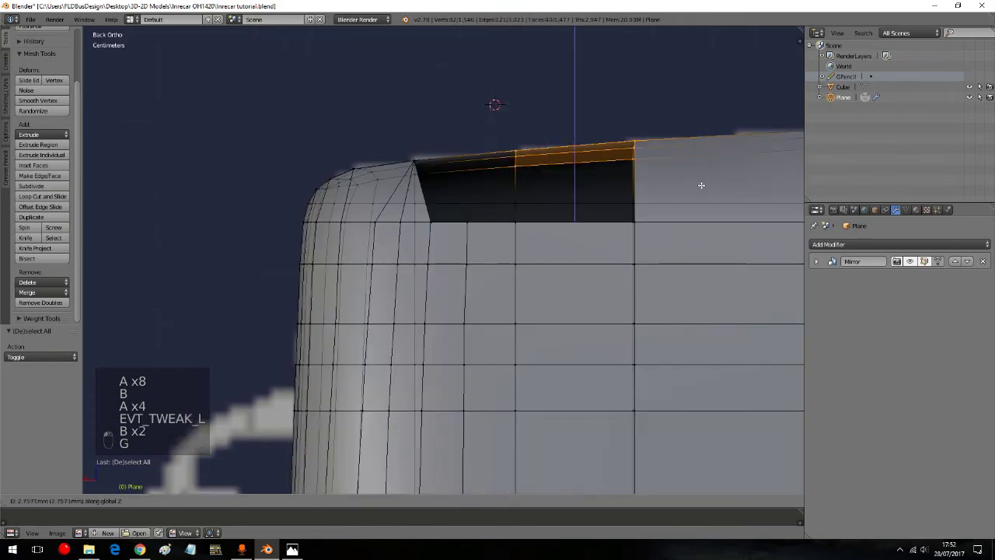
# Step: Adjust further vertices around the rear opening with repeated grab moves
pyautogui.press('a')
pyautogui.press('a')
pyautogui.press('a')
pyautogui.press('b')
pyautogui.press('g')
pyautogui.press('g')
pyautogui.press('a')
pyautogui.press('a')
pyautogui.press('a')
pyautogui.press('b')
pyautogui.press('g')
pyautogui.press('a')
pyautogui.press('a')
pyautogui.press('a')
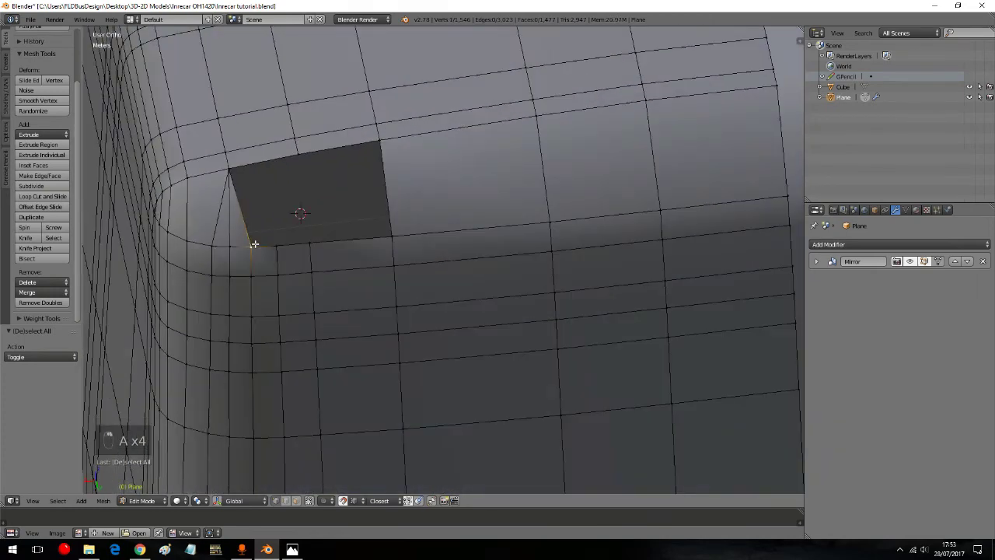
# Step: Select the corner vertices and close the leftover corner hole with new faces
pyautogui.click(243, 177)
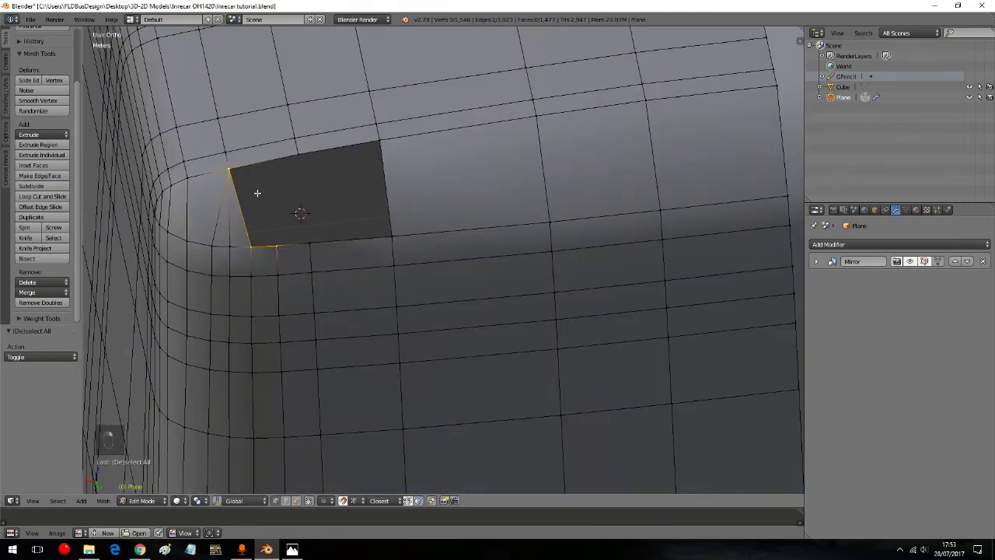
pyautogui.press('f')
pyautogui.press('f')
pyautogui.press('f')
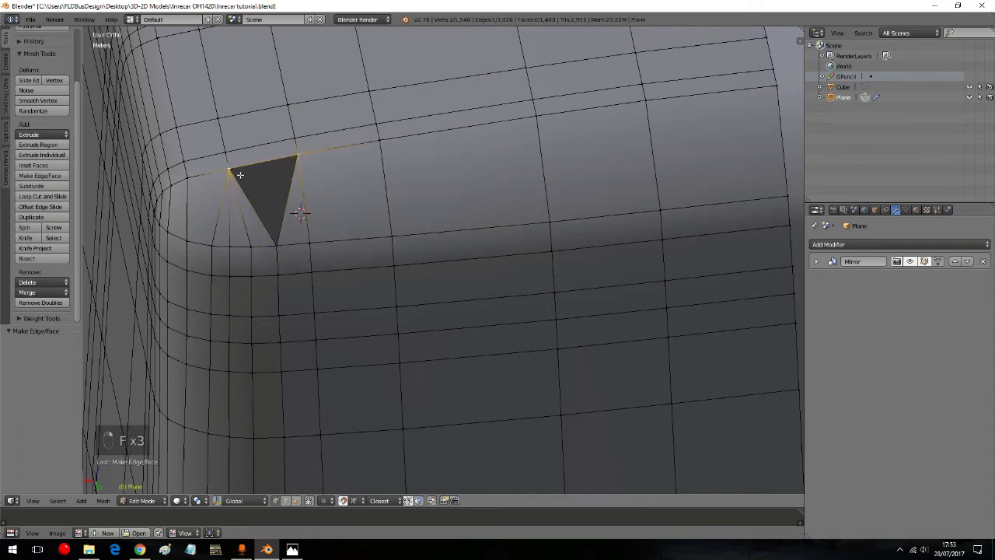
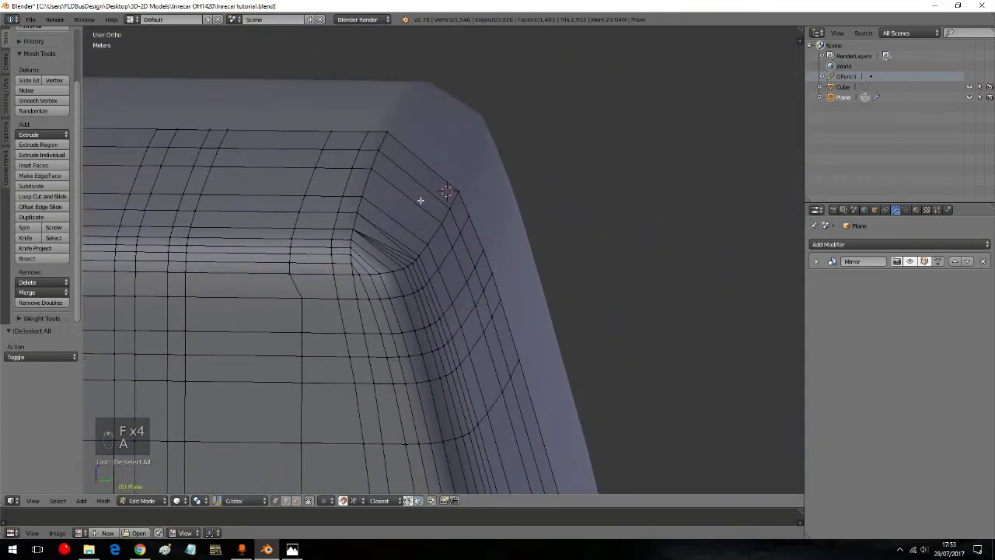
pyautogui.moveTo(378, 281); pyautogui.dragTo(291, 504)
pyautogui.moveTo(292, 504); pyautogui.dragTo(296, 504)
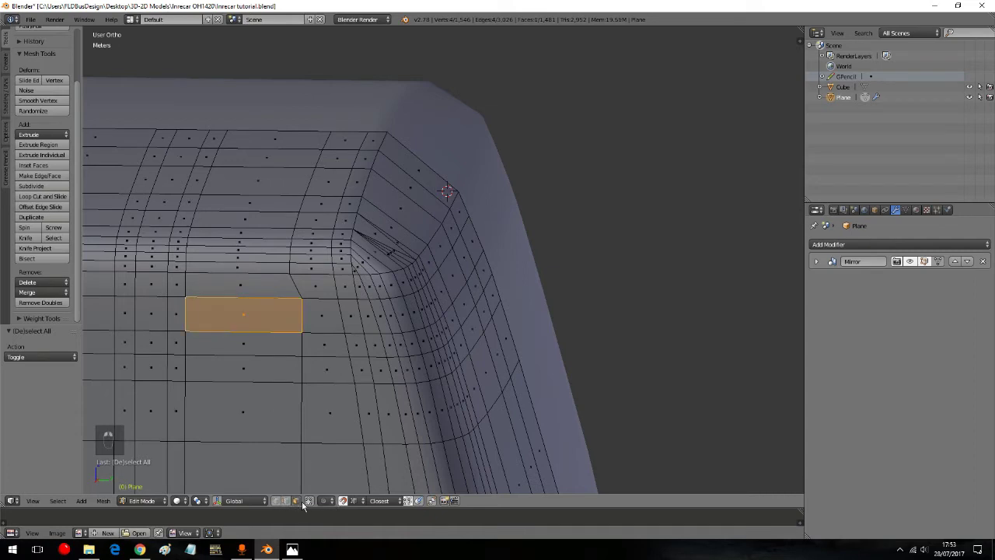
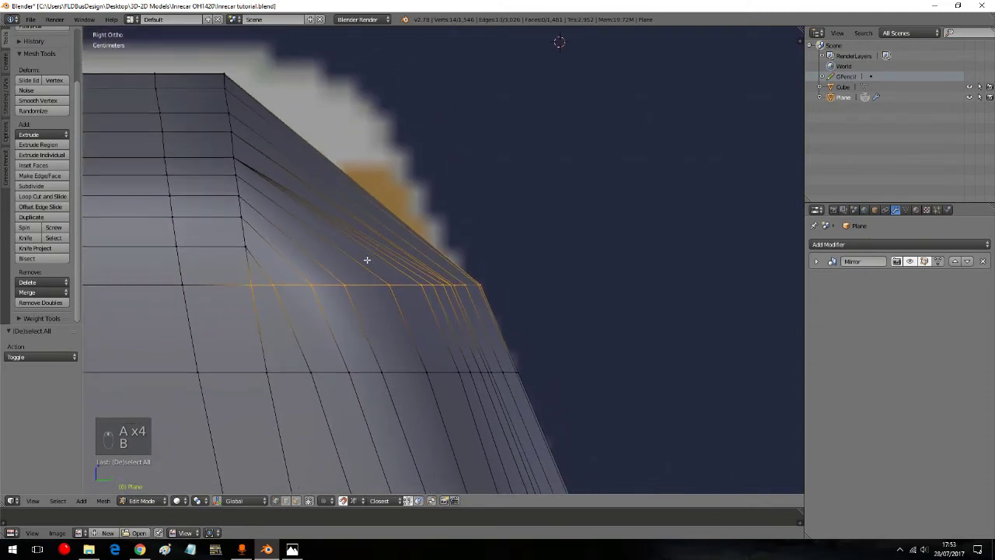
pyautogui.press('ctrl+r')
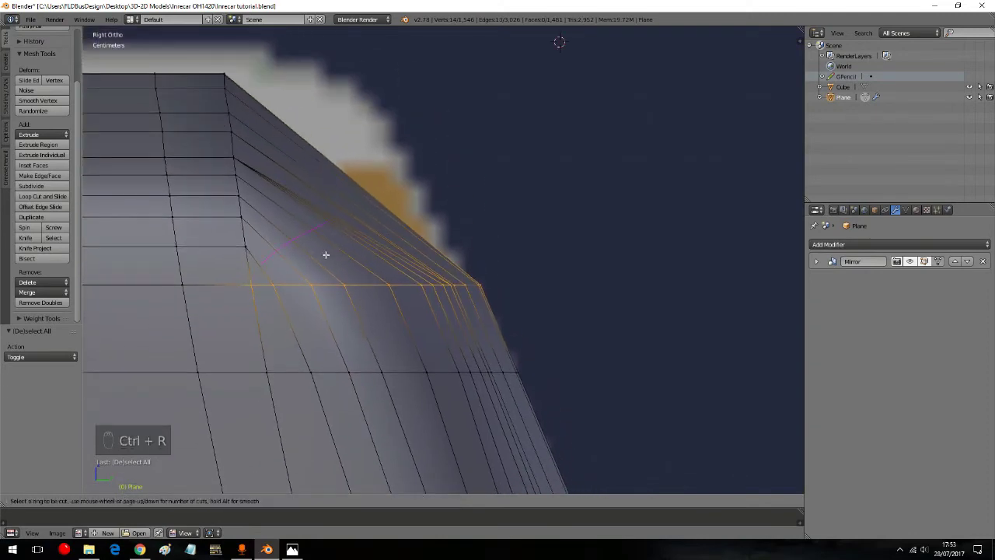
pyautogui.press('Return')
pyautogui.middleClick(311, 253)
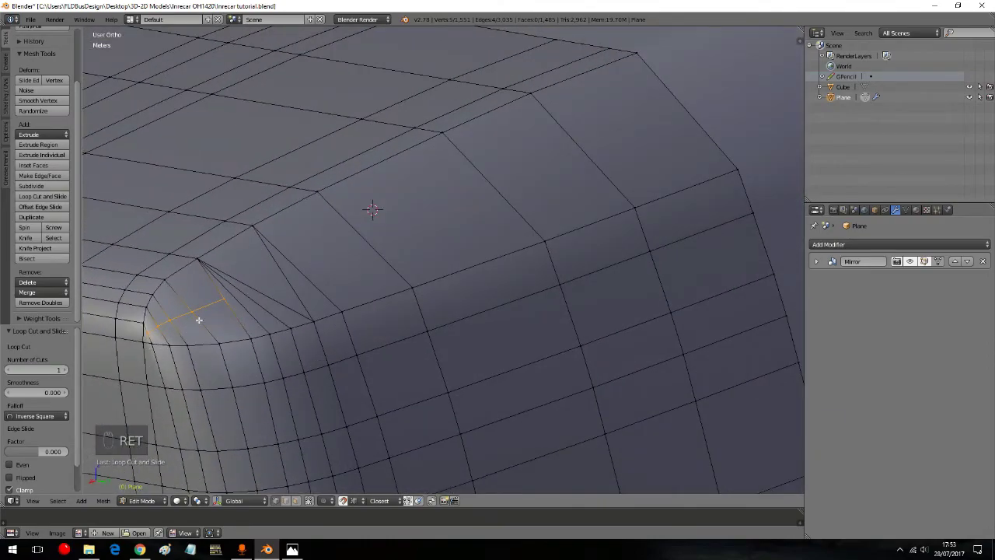
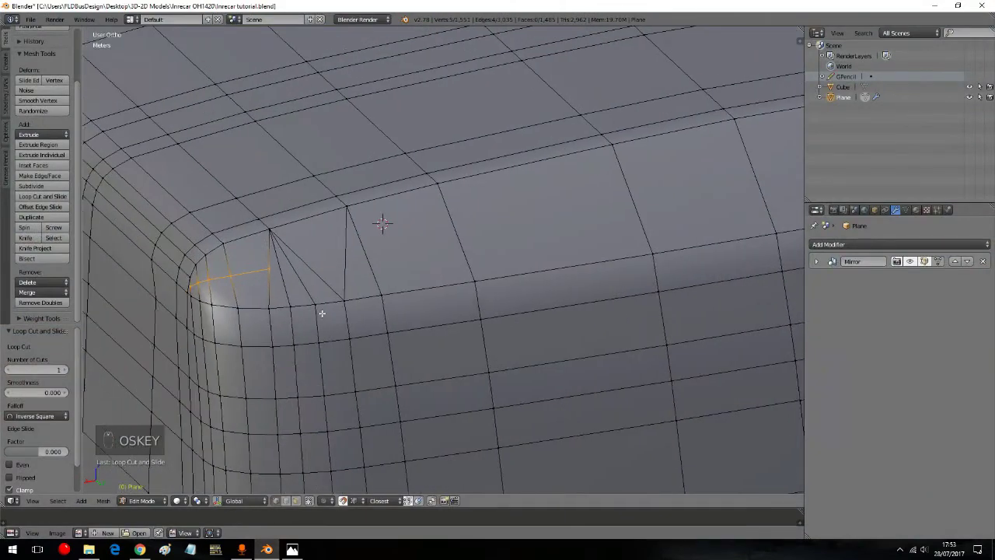
pyautogui.press('ctrl+z')
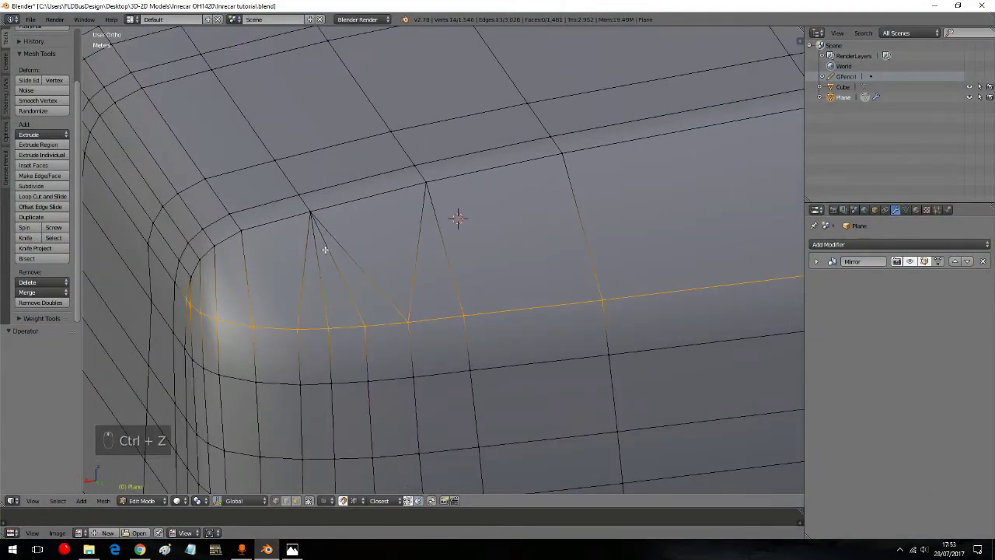
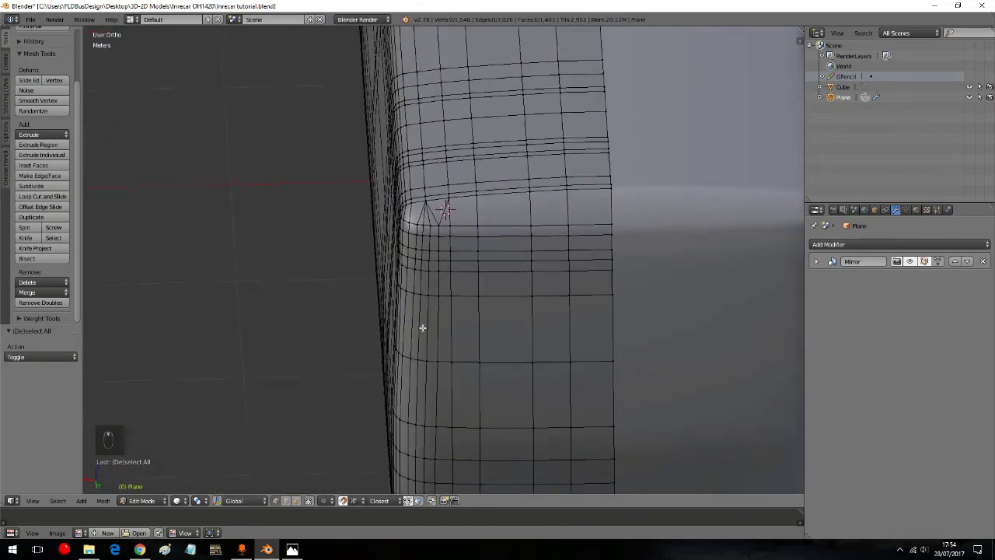
# Step: Grab and reposition the corner vertices of the window pillar into a tidier shape
pyautogui.press('a')
pyautogui.press('a')
pyautogui.press('b')
pyautogui.press('g')
pyautogui.press('a')
pyautogui.press('b')
pyautogui.press('g')
pyautogui.press('a')
pyautogui.press('a')
pyautogui.press('a')
pyautogui.press('b')
pyautogui.press('g')
pyautogui.press('a')
pyautogui.press('b')
pyautogui.press('g')
pyautogui.press('a')
pyautogui.moveTo(434, 316); pyautogui.dragTo(420, 384)
pyautogui.press('b')
pyautogui.press('g')
pyautogui.press('a')
pyautogui.press('b')
pyautogui.press('g')
pyautogui.press('shift+a')
pyautogui.press('a')
pyautogui.press('a')
pyautogui.press('a')
pyautogui.press('b')
pyautogui.press('g')
pyautogui.press('a')
pyautogui.press('b')
pyautogui.press('g')
pyautogui.press('a')
pyautogui.press('g')
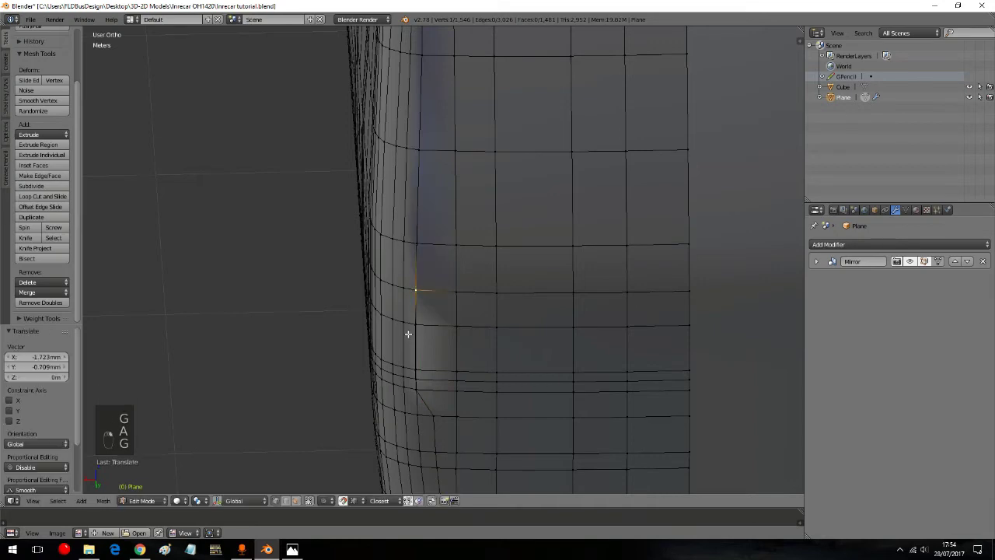
pyautogui.press('g')
pyautogui.press('g')
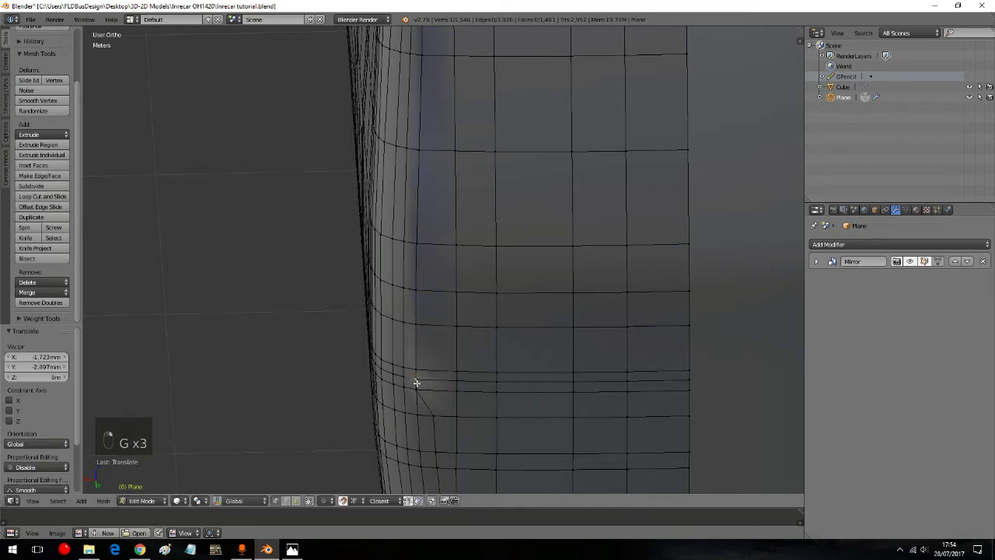
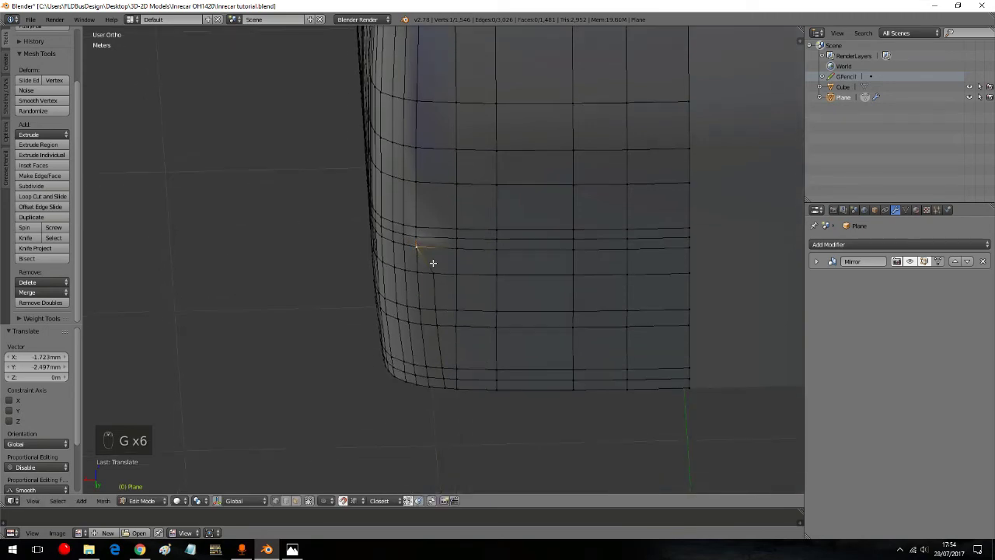
# Step: Nudge the remaining corner vertices and inspect the shaded corner from several angles
pyautogui.moveTo(425, 270); pyautogui.dragTo(431, 387)
pyautogui.press('g')
pyautogui.press('g')
pyautogui.press('g')
pyautogui.press('g')
pyautogui.press('g')
pyautogui.press('g')
pyautogui.press('g')
pyautogui.press('g')
pyautogui.press('g')
pyautogui.press('g')
pyautogui.press('a')
pyautogui.moveTo(333, 361); pyautogui.dragTo(382, 312)
pyautogui.moveTo(383, 312); pyautogui.dragTo(417, 335)
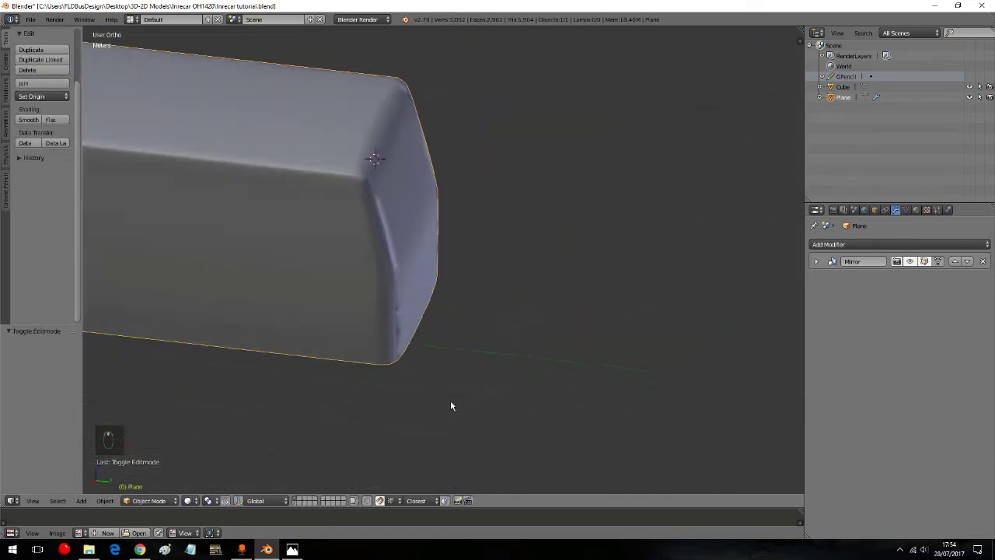
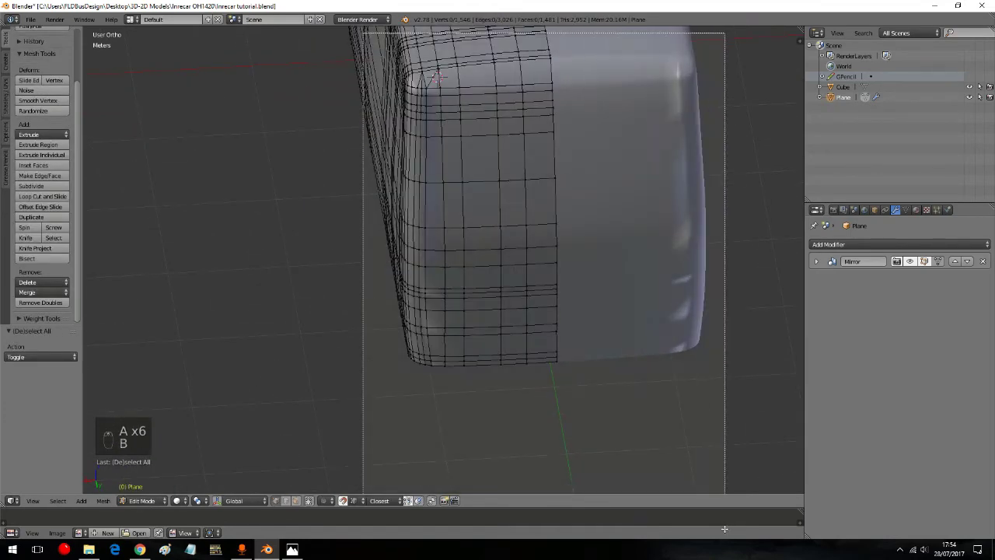
pyautogui.moveTo(55, 305); pyautogui.dragTo(150, 505)
pyautogui.click(148, 491)
pyautogui.moveTo(326, 327); pyautogui.dragTo(433, 312)
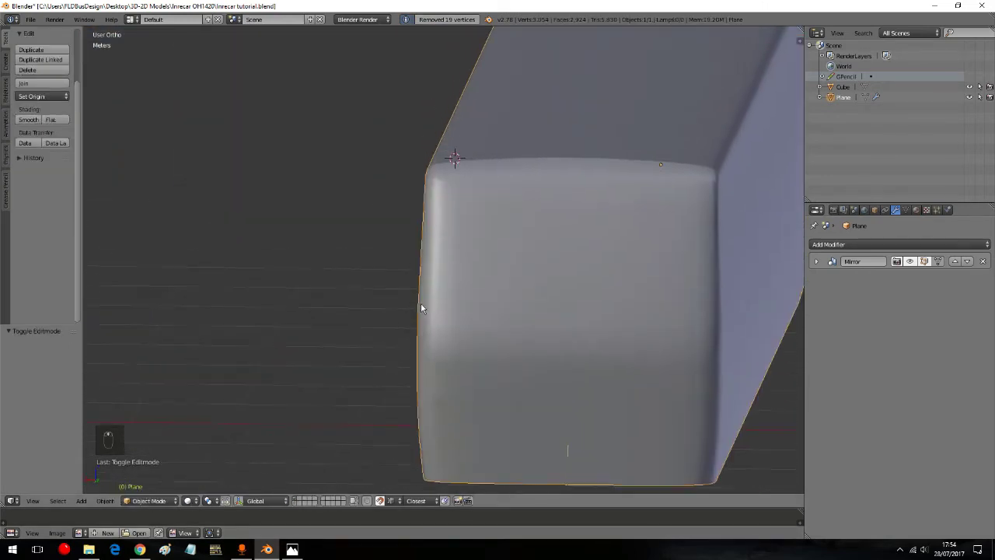
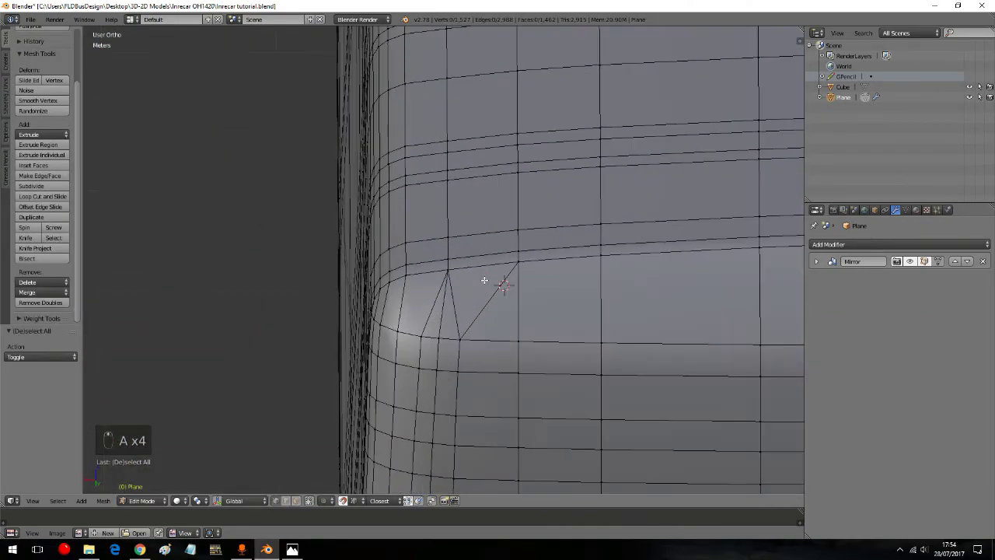
# Step: Remove doubles to merge 19 duplicate vertices, then start a loop cut beneath the pillar
pyautogui.press('a')
pyautogui.press('a')
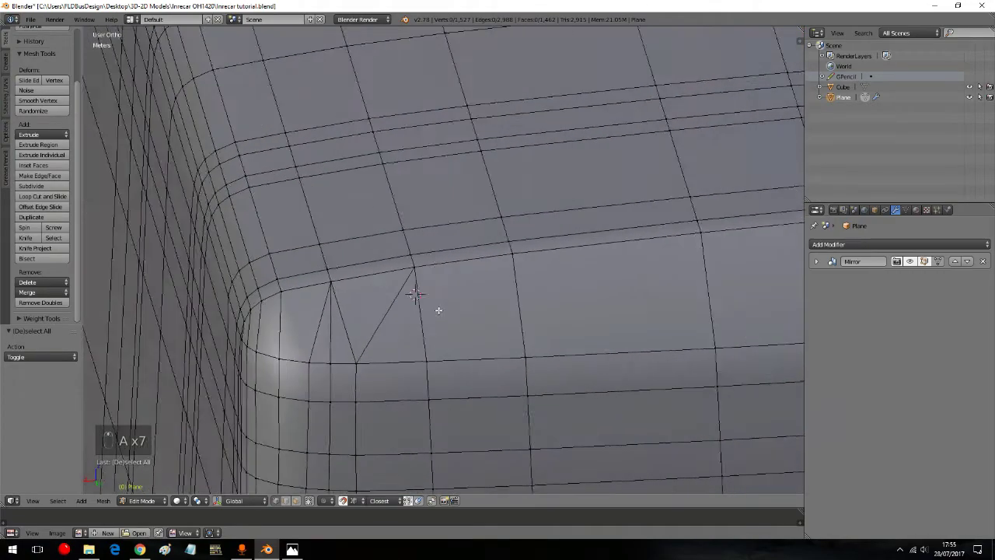
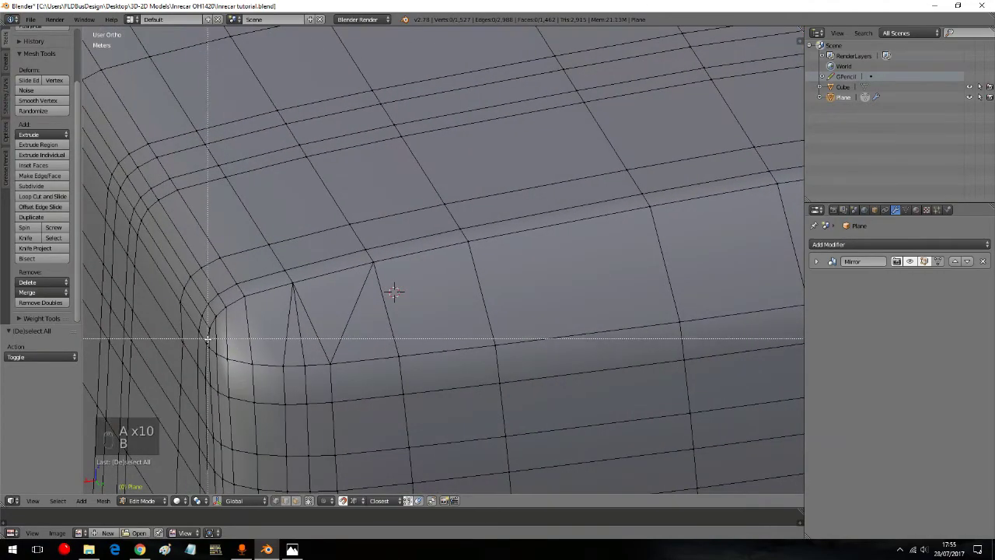
pyautogui.press('b')
pyautogui.press('b')
pyautogui.press('b')
pyautogui.press('b')
pyautogui.press('b')
pyautogui.press('b')
pyautogui.press('ctrl+r')
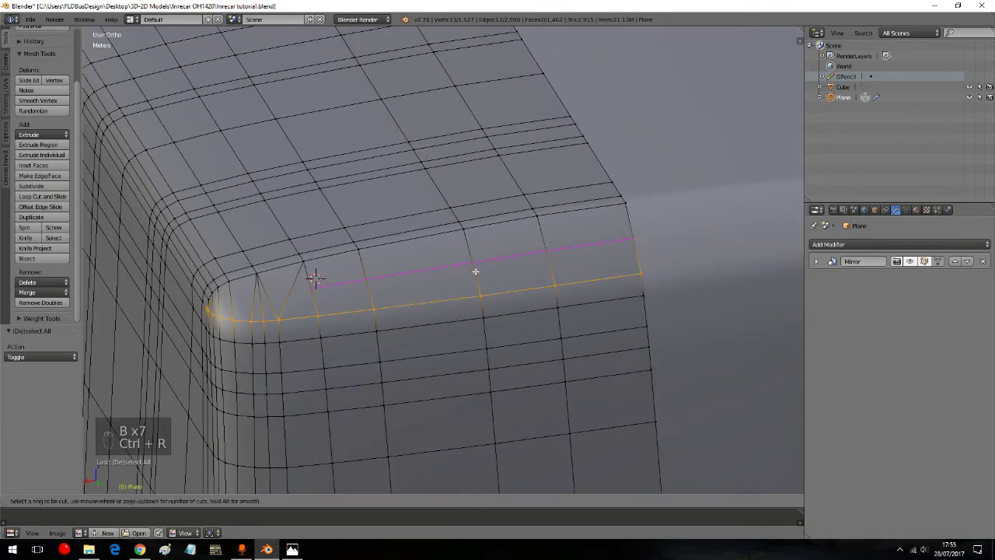
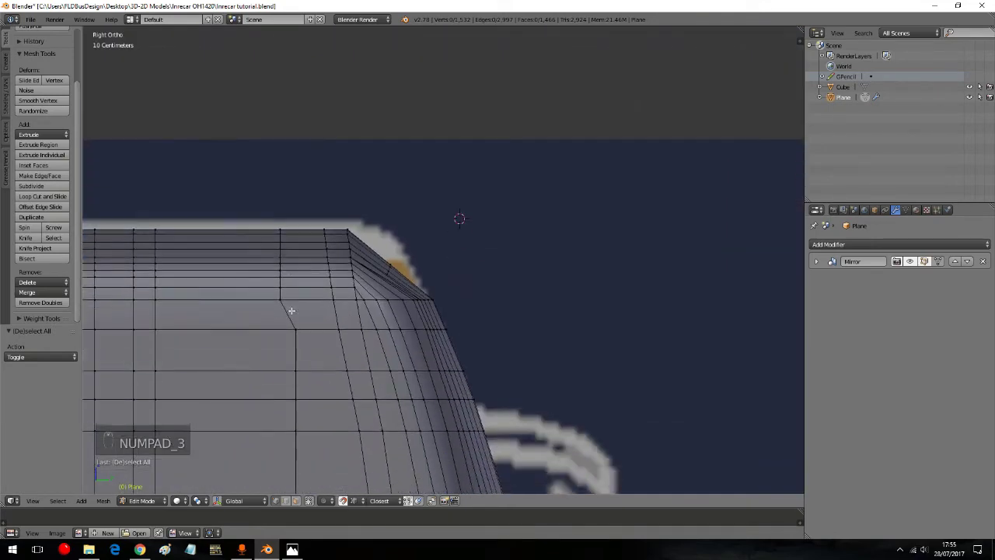
# Step: From Right Ortho, knife-cut new edges across the sloped roof corner and scale them along Y
pyautogui.press('k')
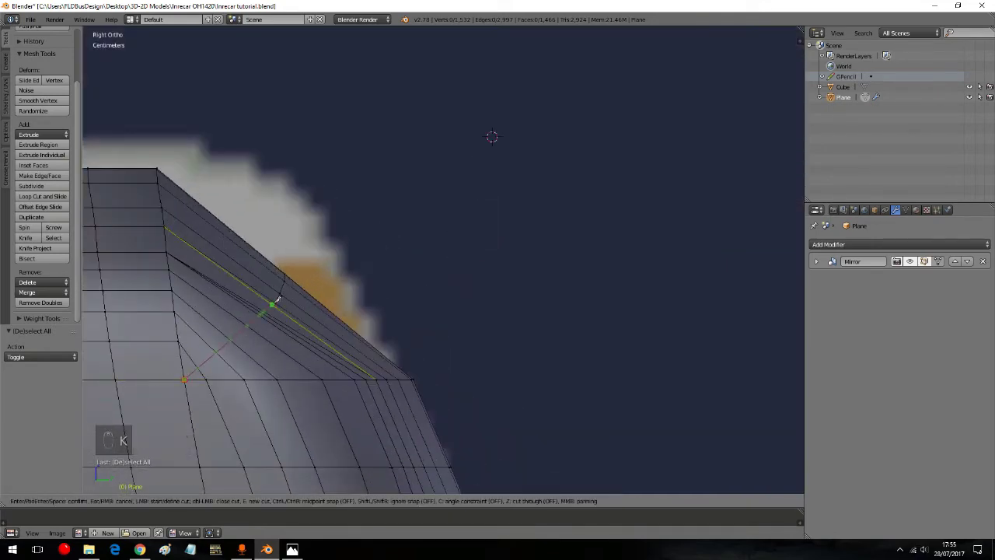
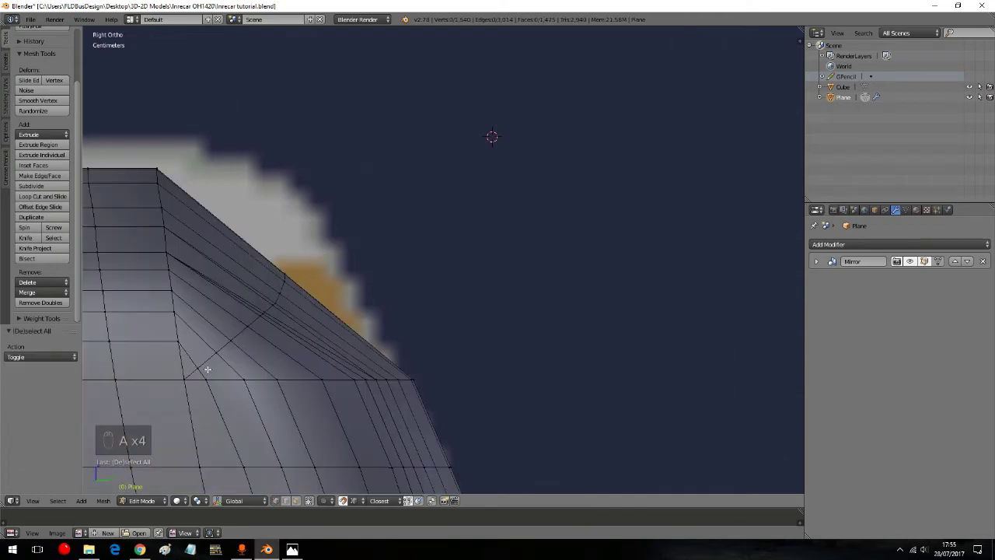
pyautogui.press('k')
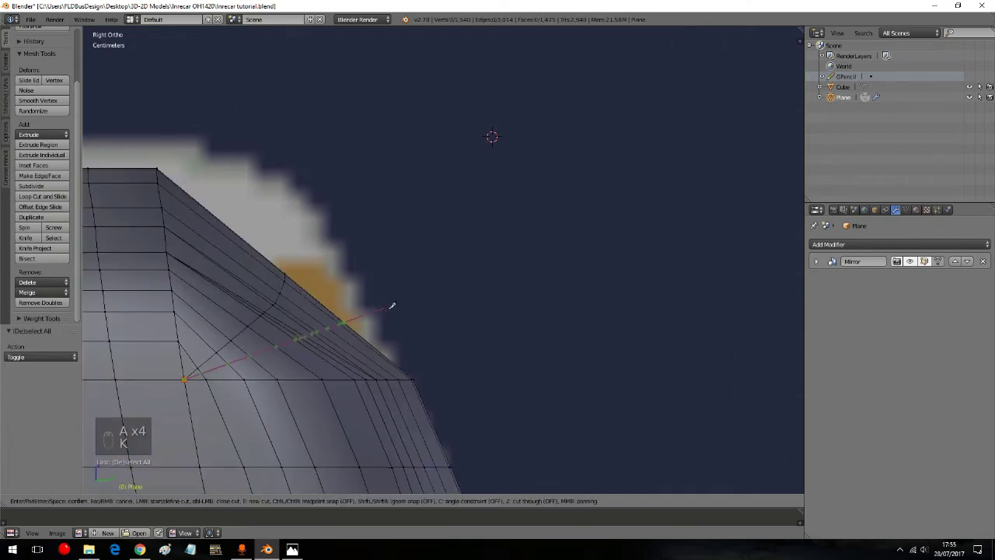
pyautogui.press('k')
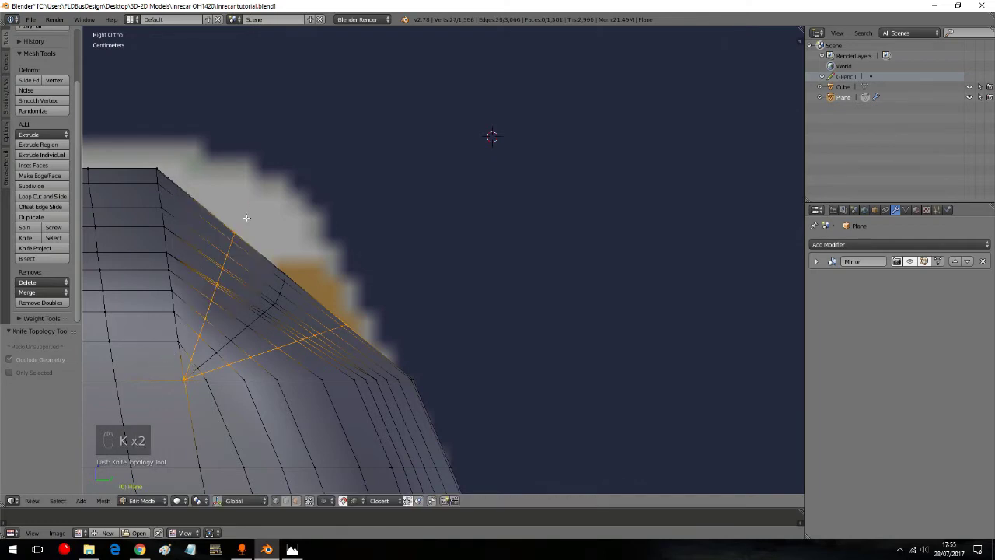
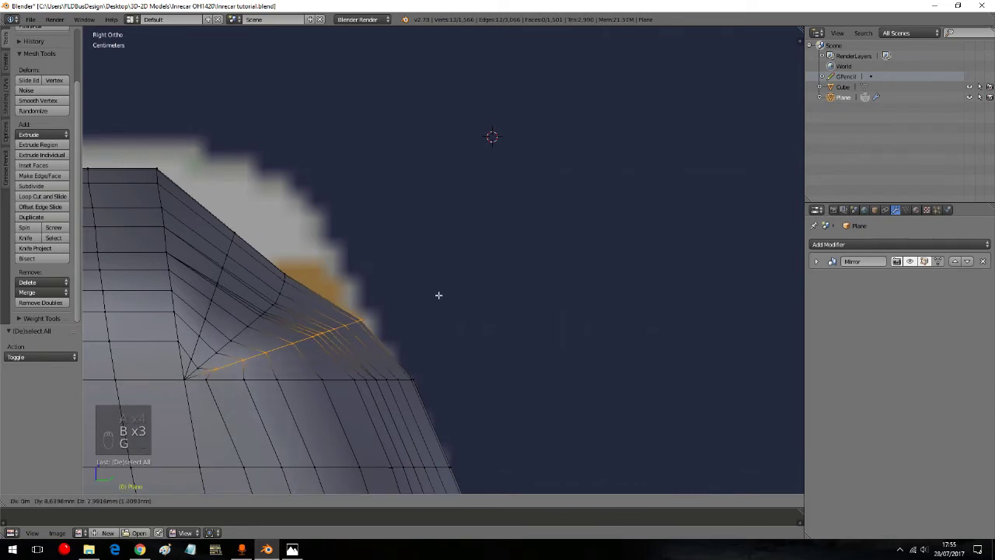
pyautogui.press('s')
pyautogui.press('g')
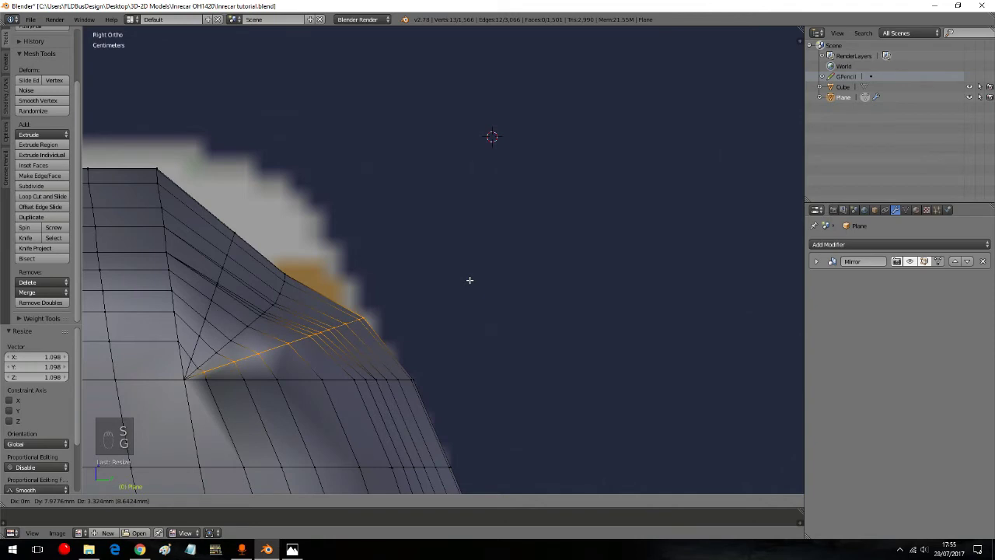
pyautogui.press('ctrl+z')
pyautogui.press('s')
pyautogui.press('g')
pyautogui.press('s')
pyautogui.press('g')
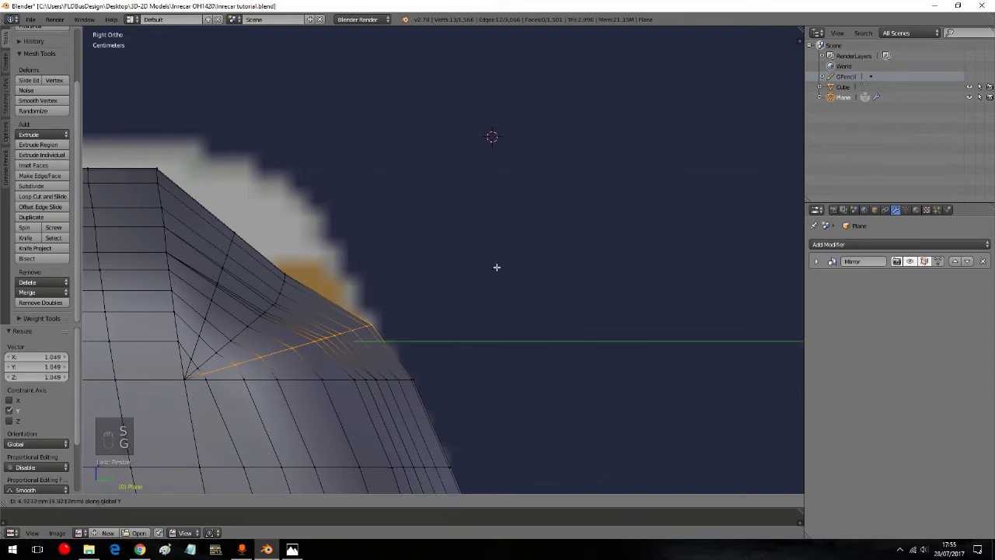
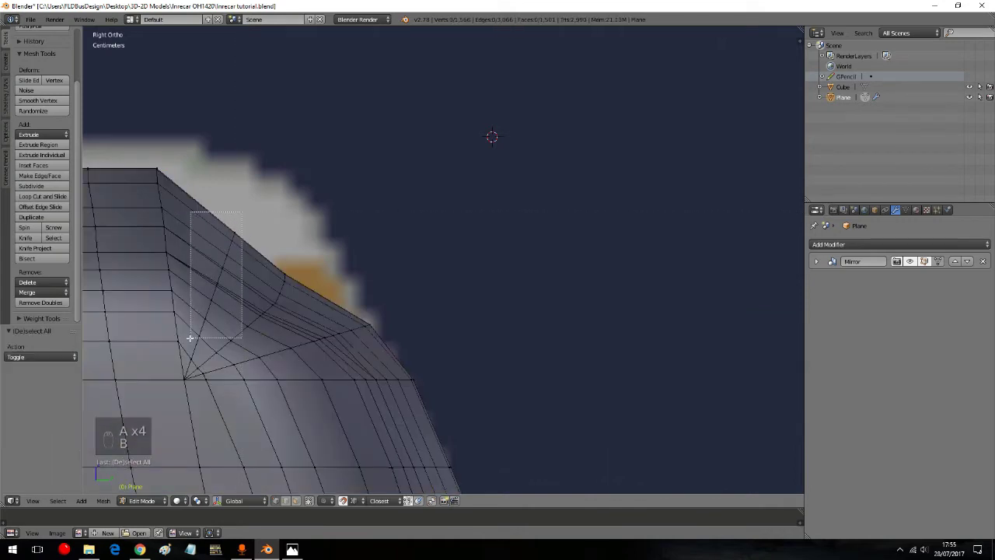
# Step: Move and scale the corner edges along Z to follow the reference outline
pyautogui.press('b')
pyautogui.press('g')
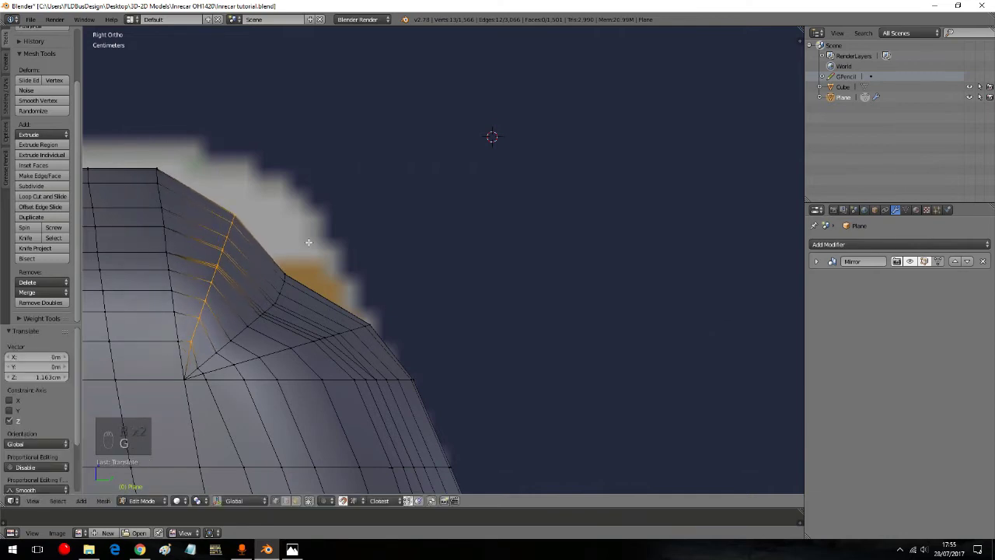
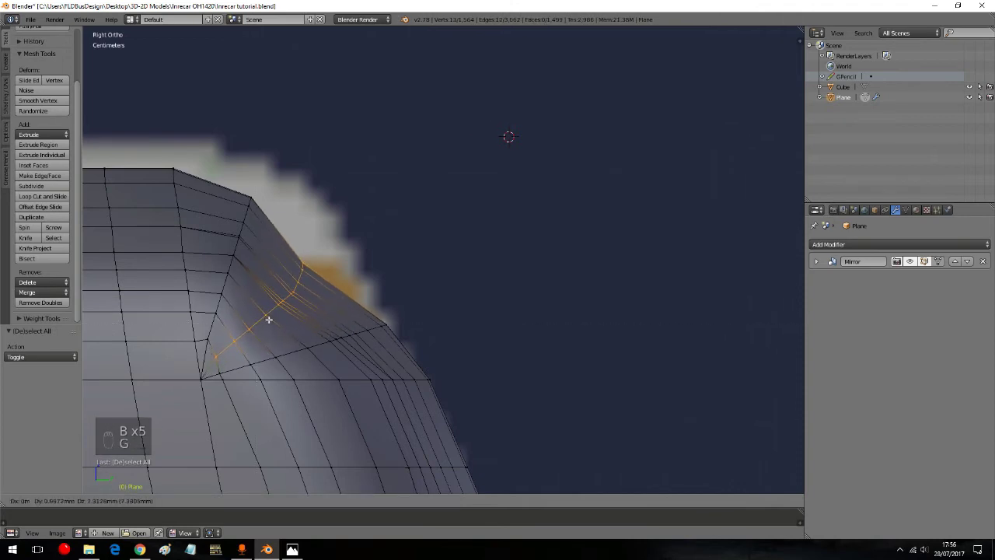
pyautogui.press('s')
pyautogui.press('s')
pyautogui.press('g')
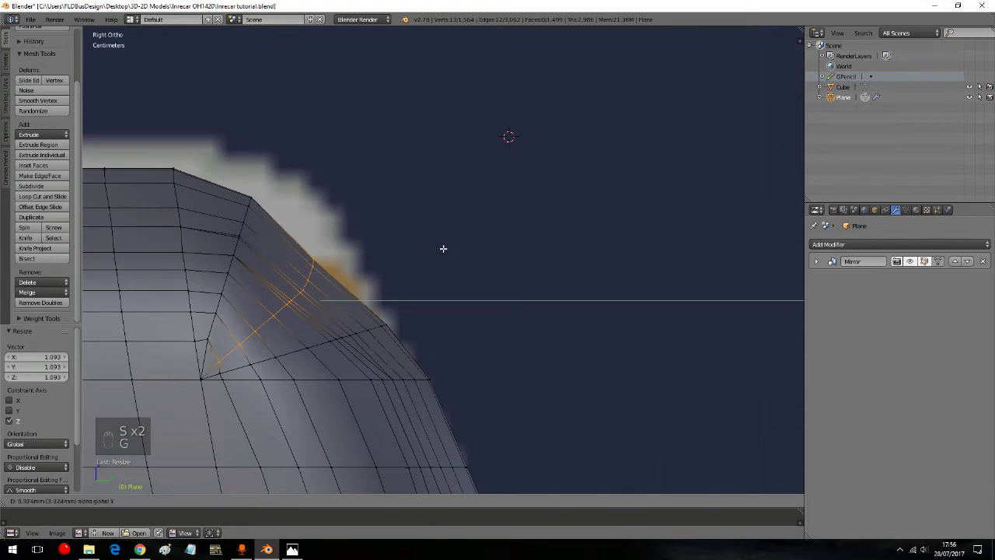
pyautogui.press('g')
pyautogui.press('g')
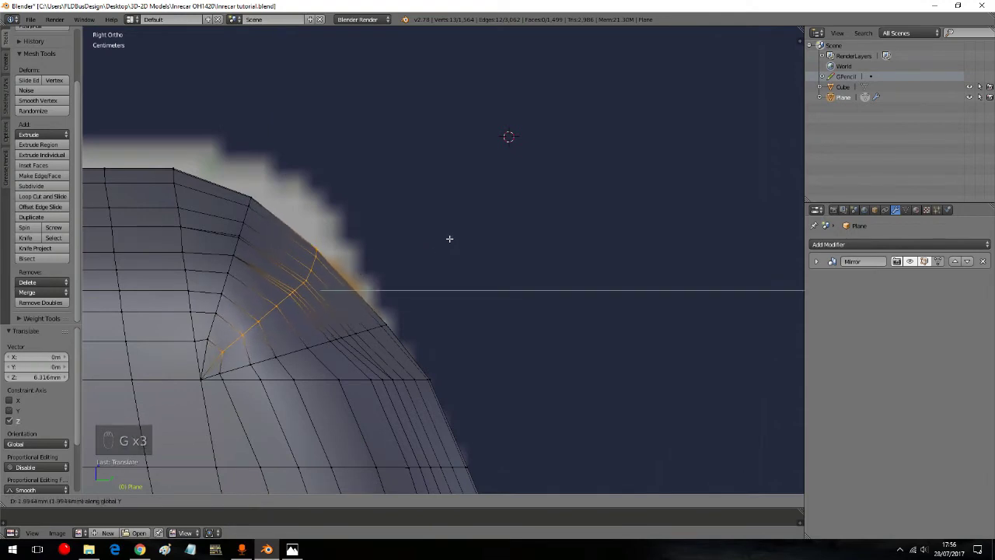
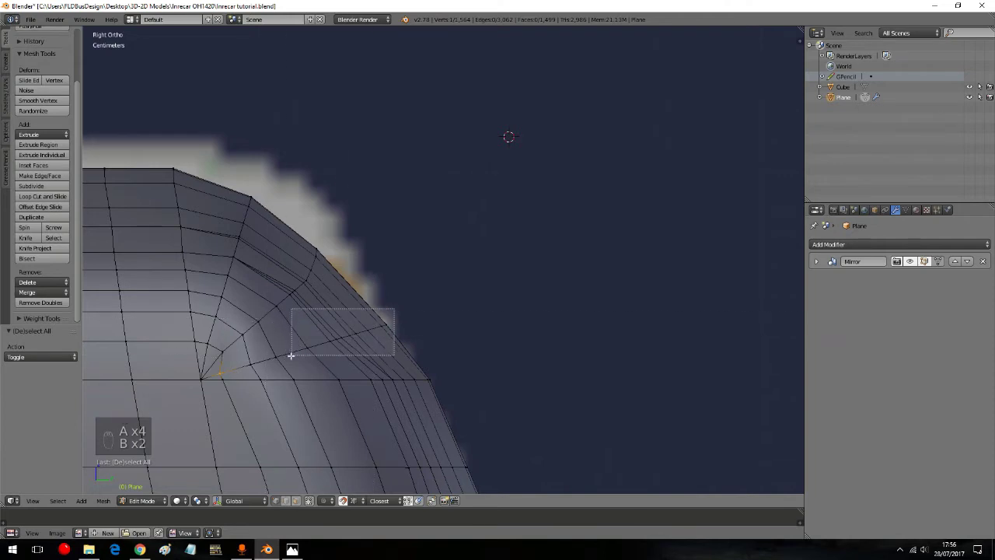
# Step: Cut another edge across the slope and shift the resulting face band along Y
pyautogui.press('b')
pyautogui.press('g')
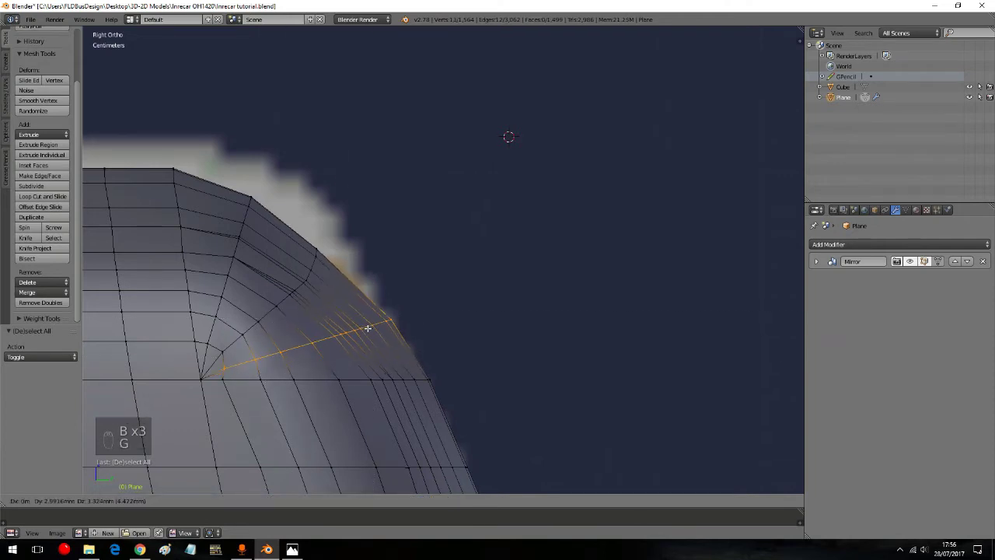
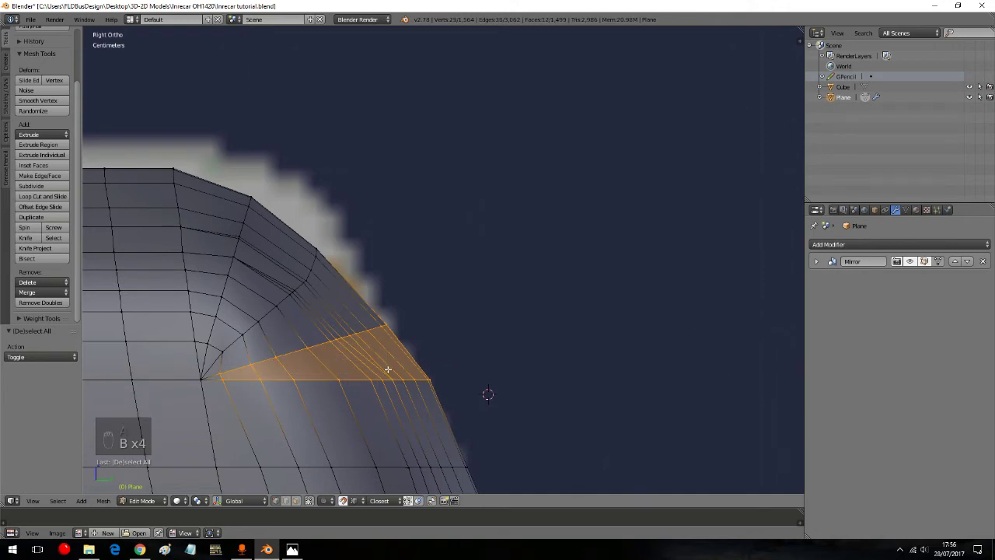
pyautogui.press('g')
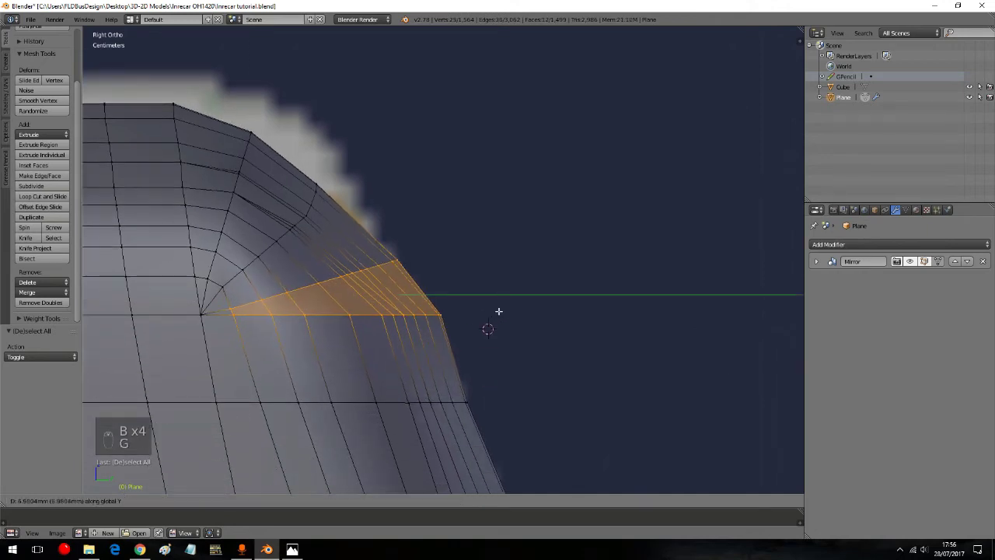
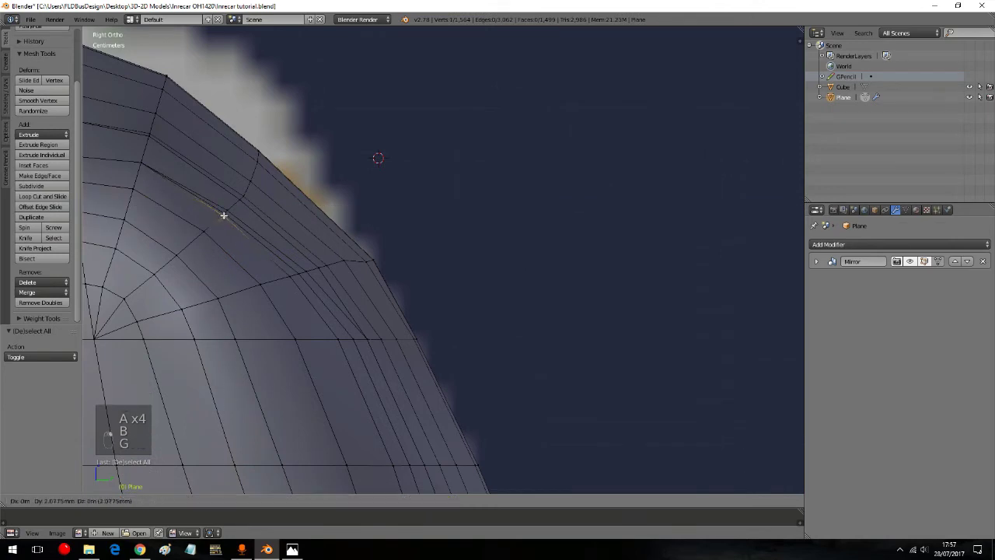
# Step: Nudge a roof vertex, then select the vertex rows along the rounded front corner
pyautogui.press('g')
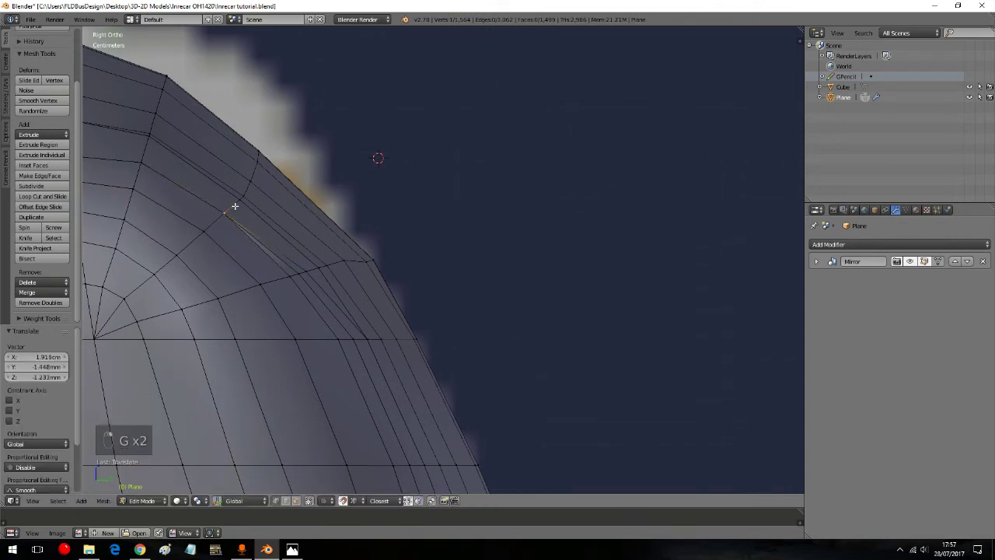
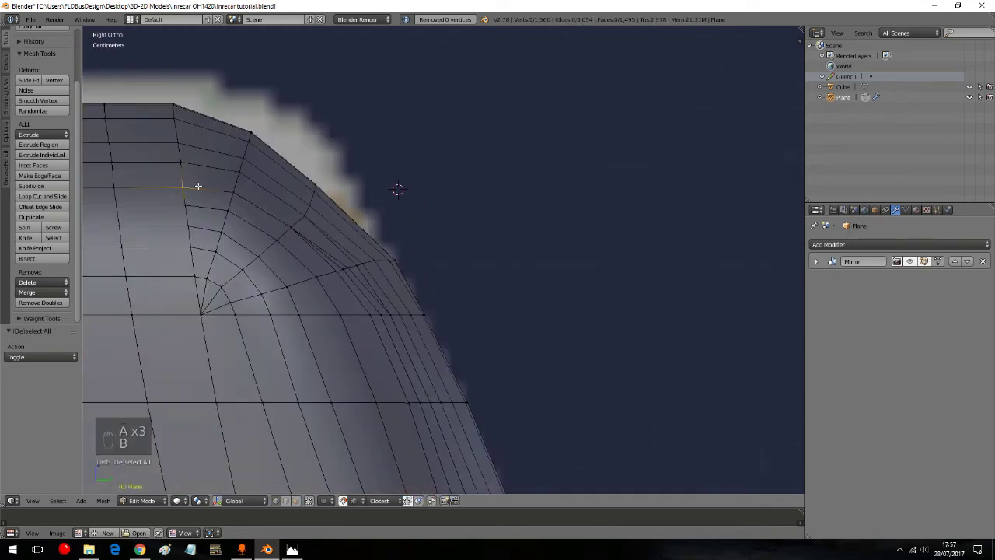
pyautogui.press('a')
pyautogui.press('a')
pyautogui.press('a')
pyautogui.press('b')
pyautogui.press('g')
pyautogui.press('a')
pyautogui.press('a')
pyautogui.press('a')
pyautogui.press('b')
pyautogui.press('g')
pyautogui.press('g')
pyautogui.press('a')
pyautogui.press('a')
pyautogui.press('a')
pyautogui.press('b')
pyautogui.press('g')
pyautogui.press('a')
pyautogui.press('a')
pyautogui.press('a')
pyautogui.press('b')
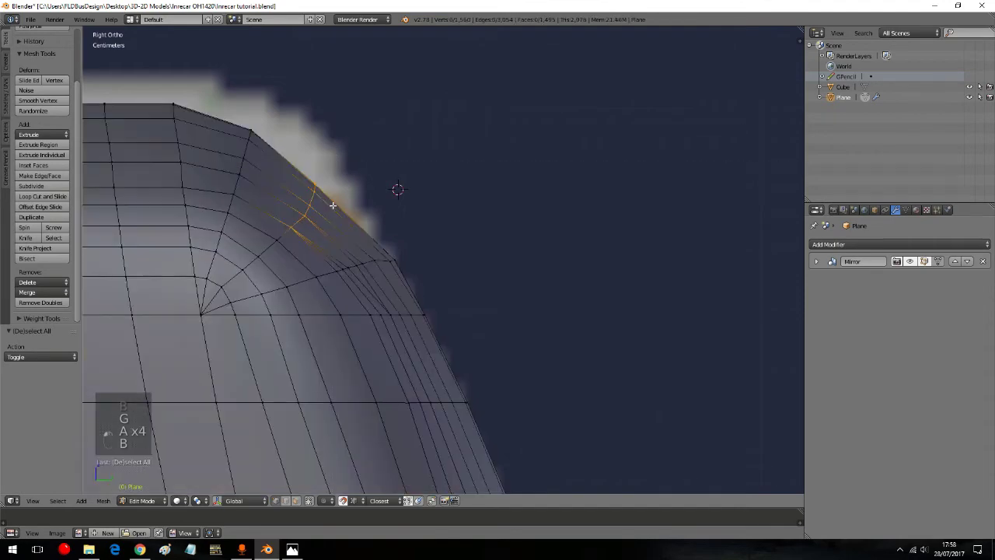
# Step: Move the selected corner rows vertically along Z to even out the curve
pyautogui.press('g')
pyautogui.press('a')
pyautogui.press('a')
pyautogui.press('a')
pyautogui.press('b')
pyautogui.press('g')
pyautogui.press('g')
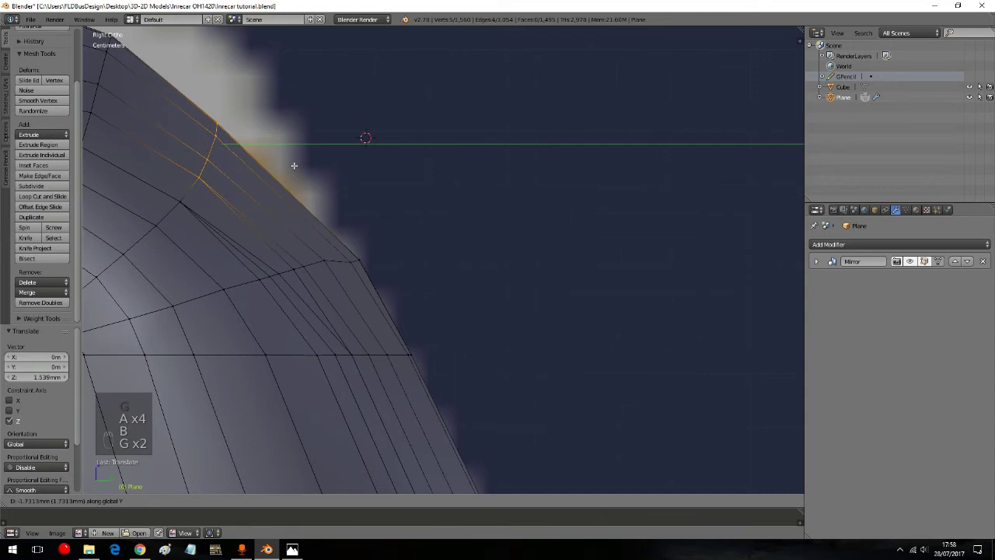
pyautogui.press('a')
pyautogui.press('a')
pyautogui.press('a')
pyautogui.press('b')
pyautogui.press('g')
pyautogui.press('a')
pyautogui.press('g')
pyautogui.press('a')
pyautogui.press('a')
pyautogui.press('b')
pyautogui.press('g')
pyautogui.press('g')
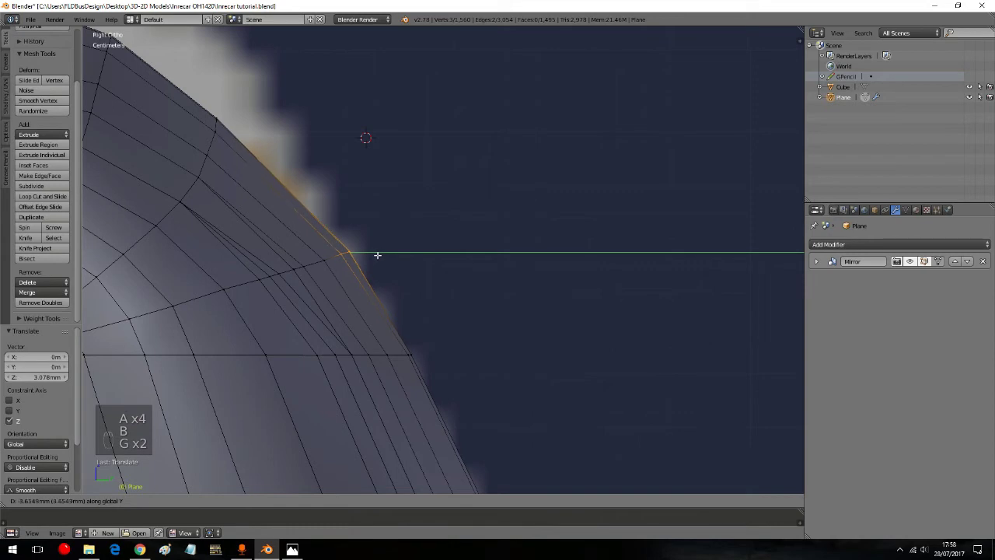
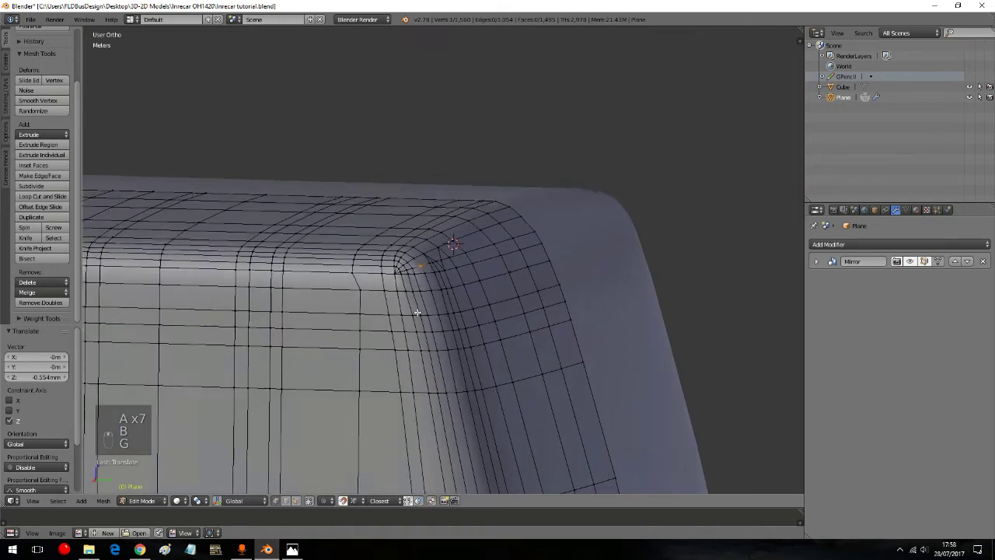
# Step: Leave Edit Mode and orbit around the whole smoothed bus body
pyautogui.moveTo(165, 474); pyautogui.dragTo(402, 323)
pyautogui.middleClick(478, 315)
pyautogui.press('KP_5')
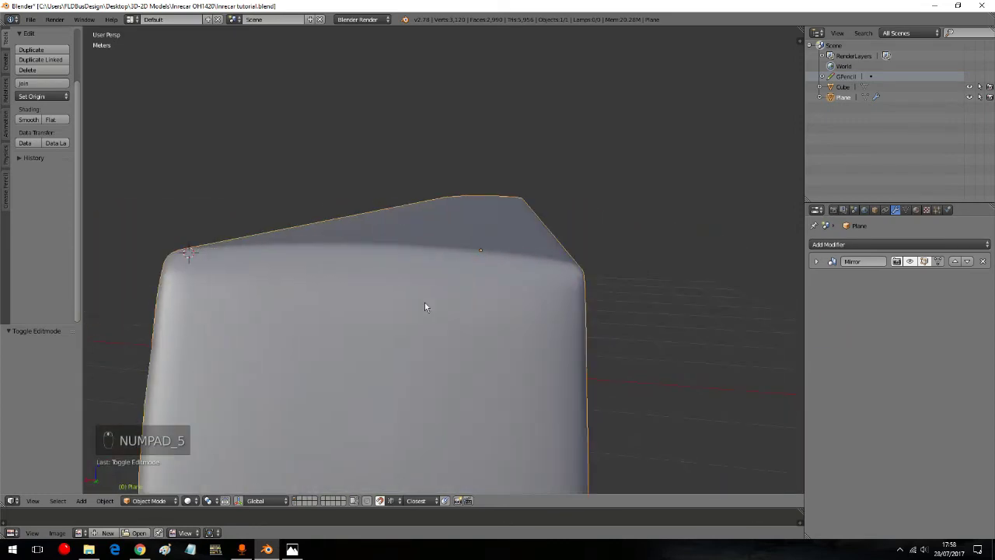
pyautogui.middleClick(413, 300)
pyautogui.moveTo(988, 17); pyautogui.dragTo(625, 278)
# Step: Switch to Right Ortho to compare the front roof corner against the reference image
pyautogui.press('ctrl+shift+w')
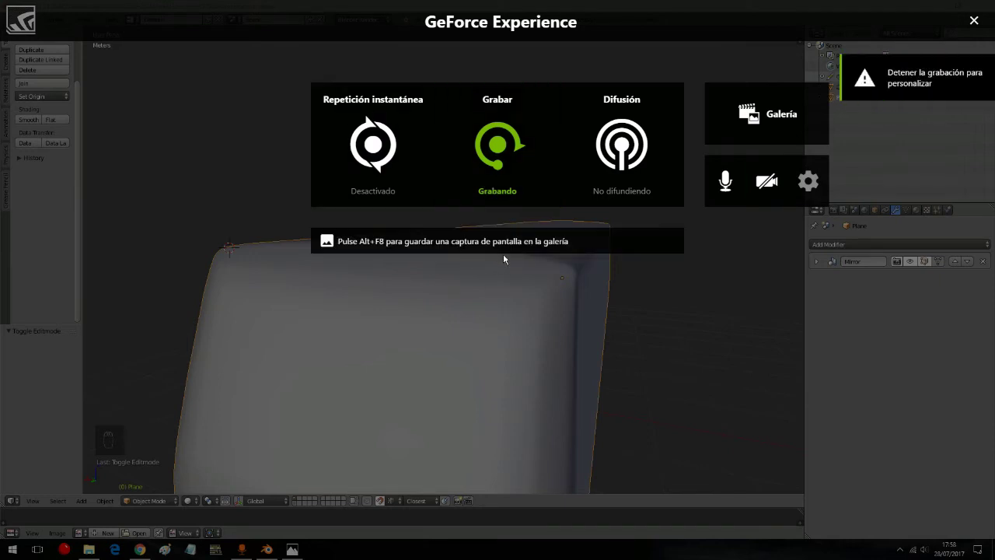
pyautogui.click(520, 246)
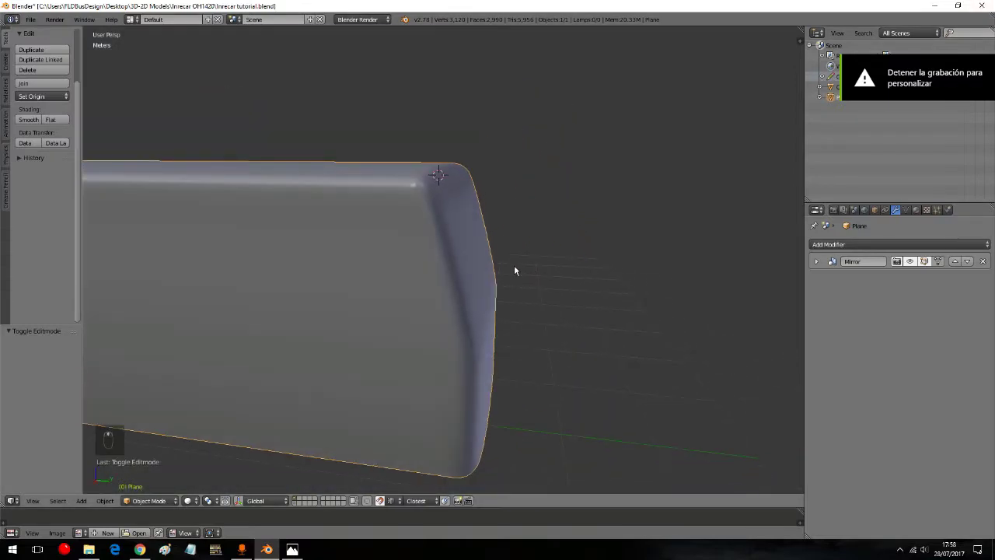
pyautogui.middleClick(519, 270)
pyautogui.press('KP_3')
pyautogui.press('KP_5')
pyautogui.press('a')
pyautogui.press('a')
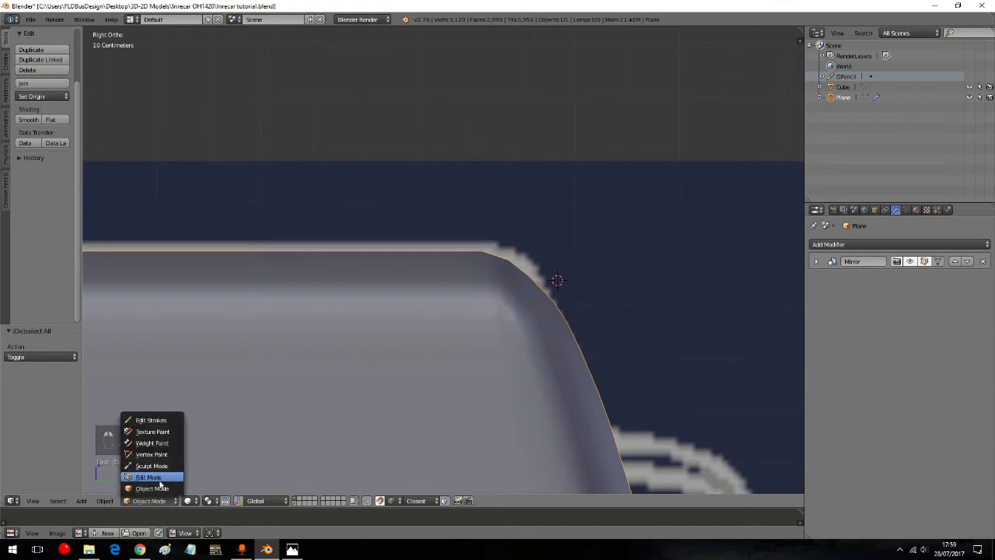
# Step: Box-select the faces of the rounded front corner patch on the bus shell
pyautogui.moveTo(452, 368); pyautogui.dragTo(439, 232)
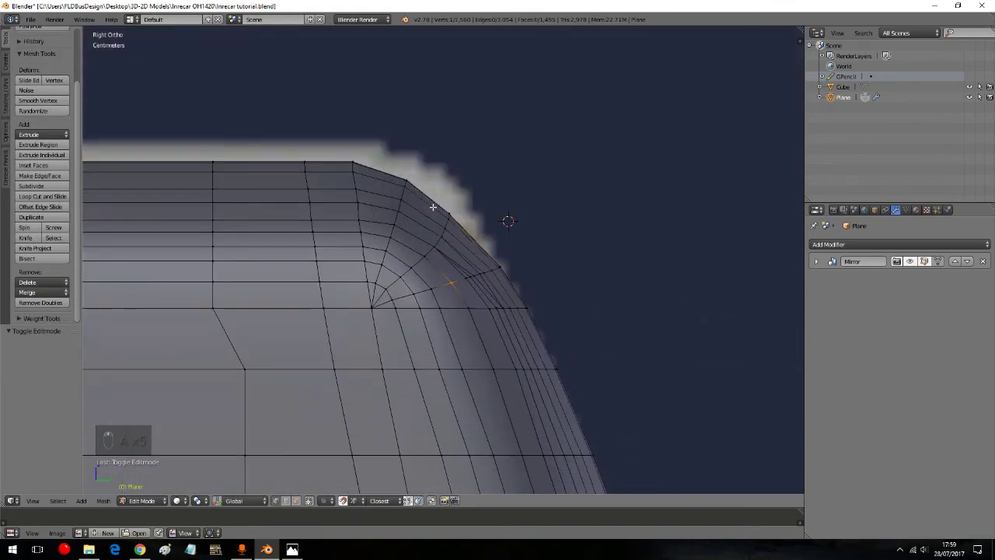
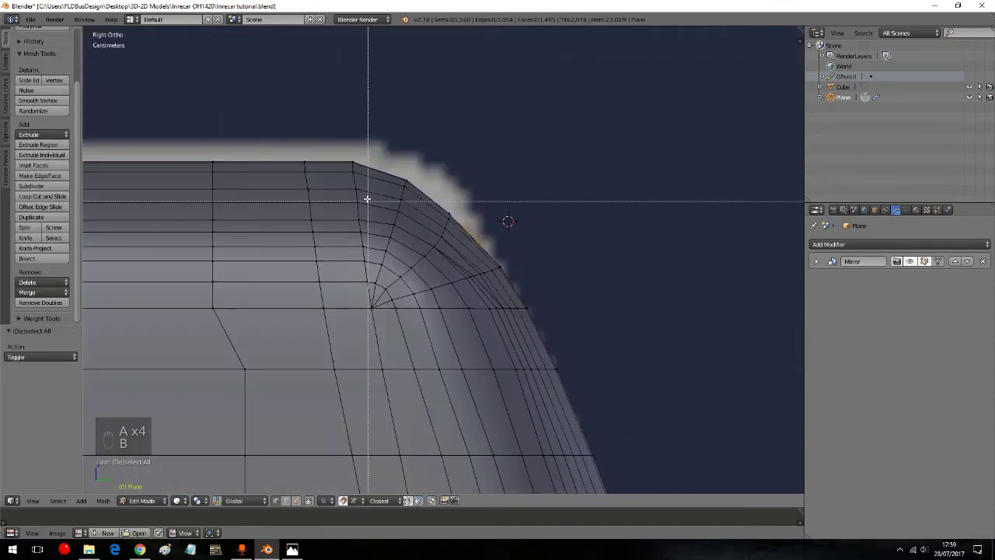
pyautogui.press('g')
pyautogui.press('a')
pyautogui.press('a')
pyautogui.press('a')
pyautogui.press('b')
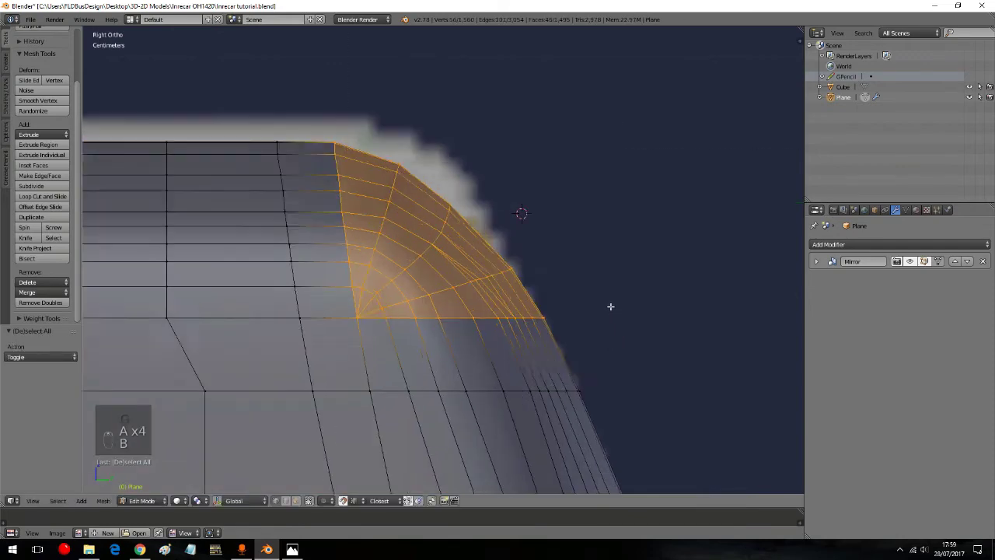
# Step: Move the lower edge loop of the corner patch vertically along the Z constraint
pyautogui.press('a')
pyautogui.press('a')
pyautogui.press('a')
pyautogui.press('b')
pyautogui.press('g')
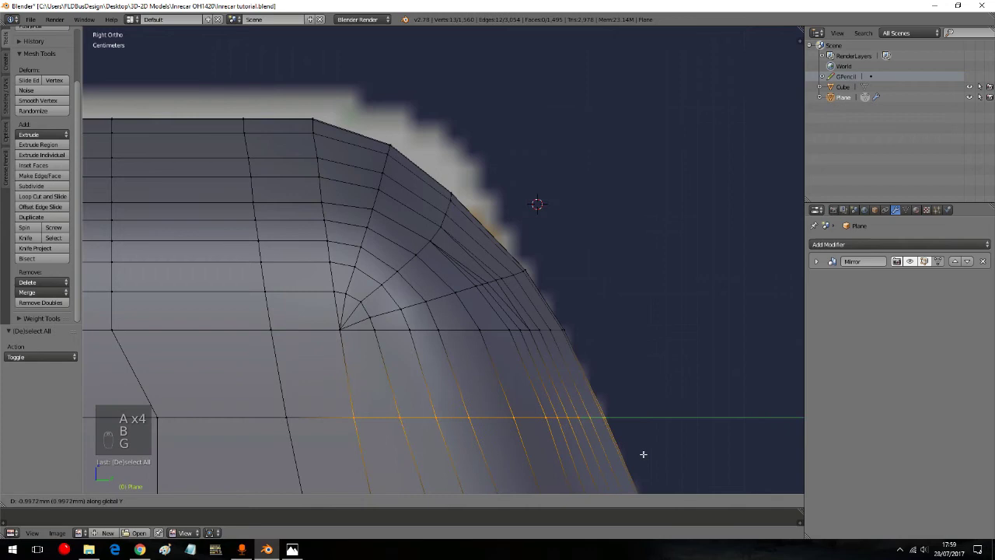
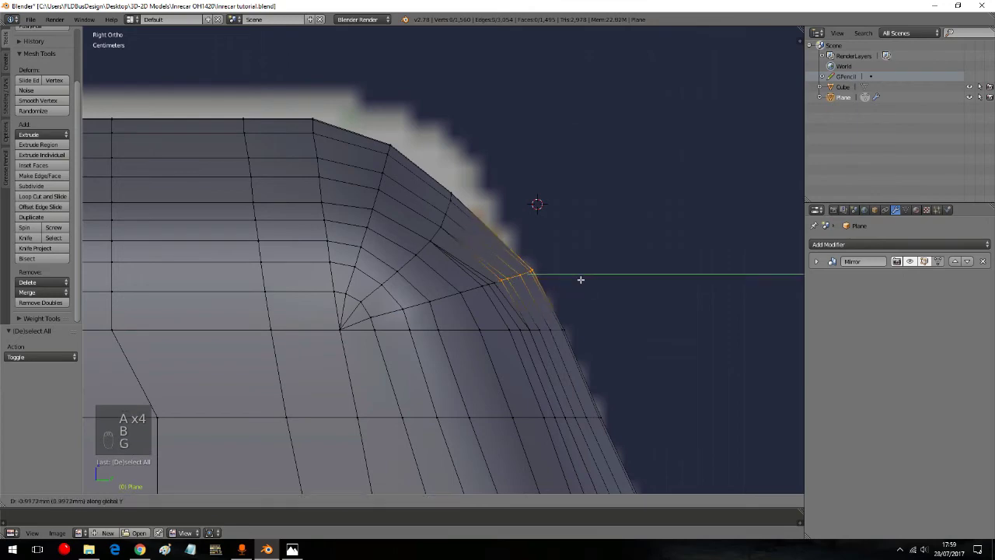
# Step: Scale and shift the corner loop rows vertically so the patch grid flows evenly
pyautogui.press('g')
pyautogui.press('a')
pyautogui.press('a')
pyautogui.press('a')
pyautogui.press('b')
pyautogui.press('g')
pyautogui.press('a')
pyautogui.press('a')
pyautogui.press('a')
pyautogui.press('b')
pyautogui.press('b')
pyautogui.press('b')
pyautogui.press('s')
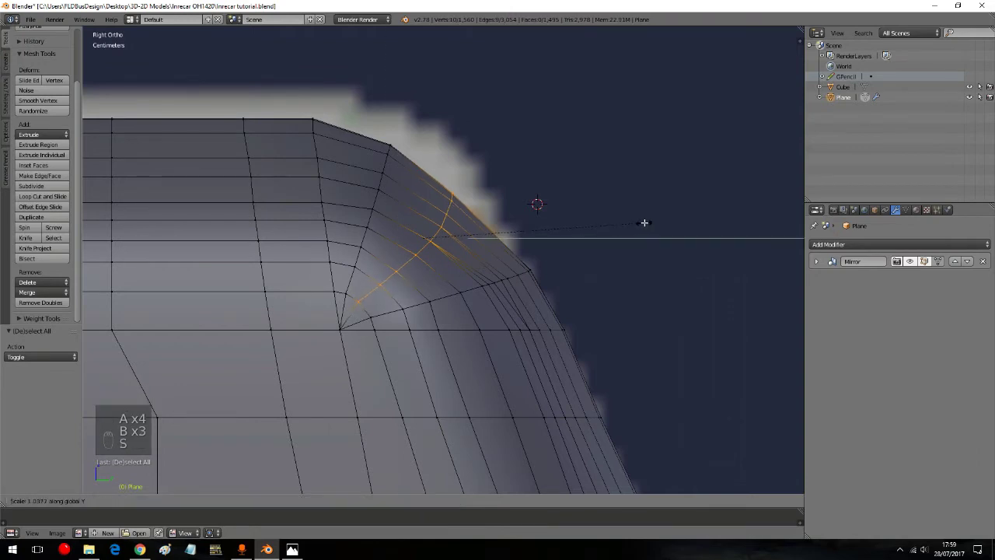
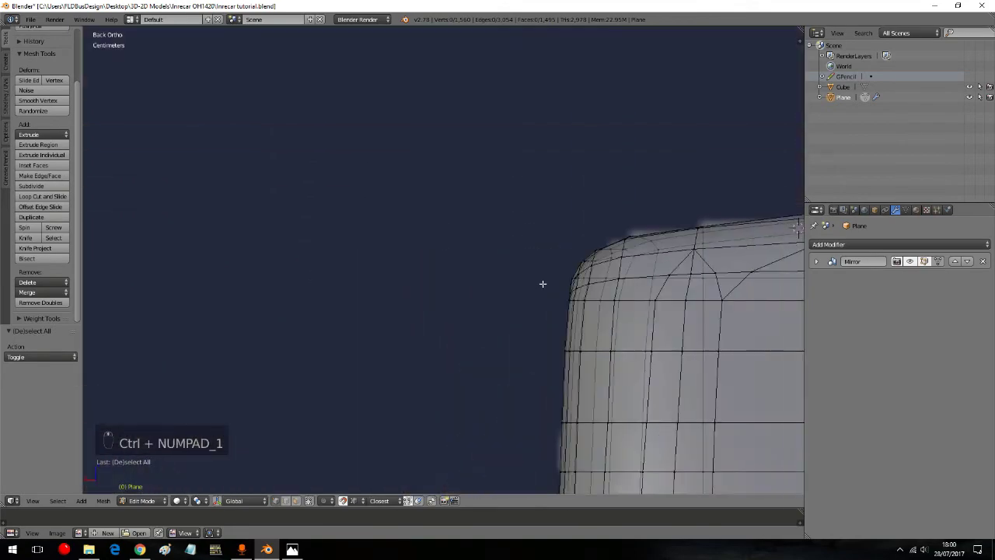
# Step: From the back view, slide a rear roof-corner vertex sideways along X
pyautogui.press('a')
pyautogui.press('a')
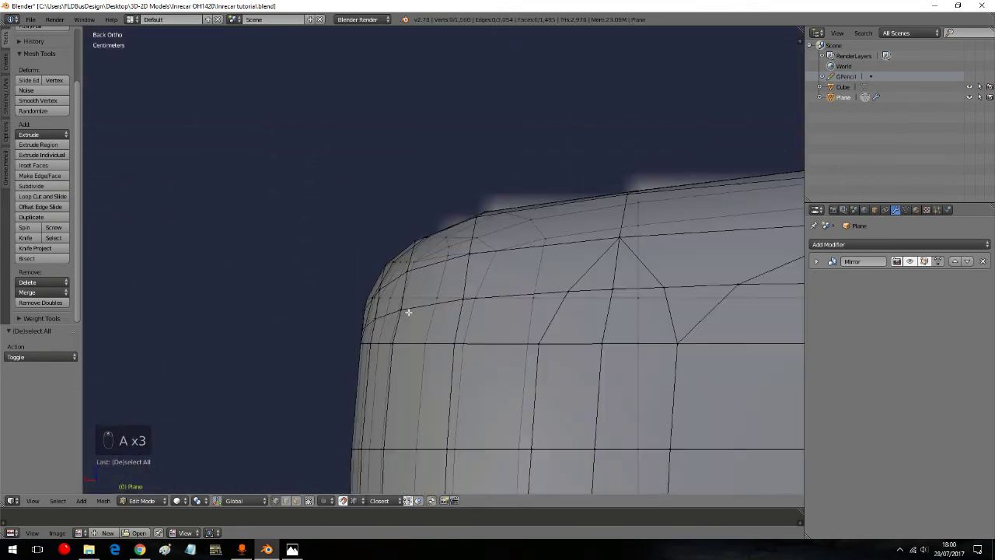
pyautogui.press('a')
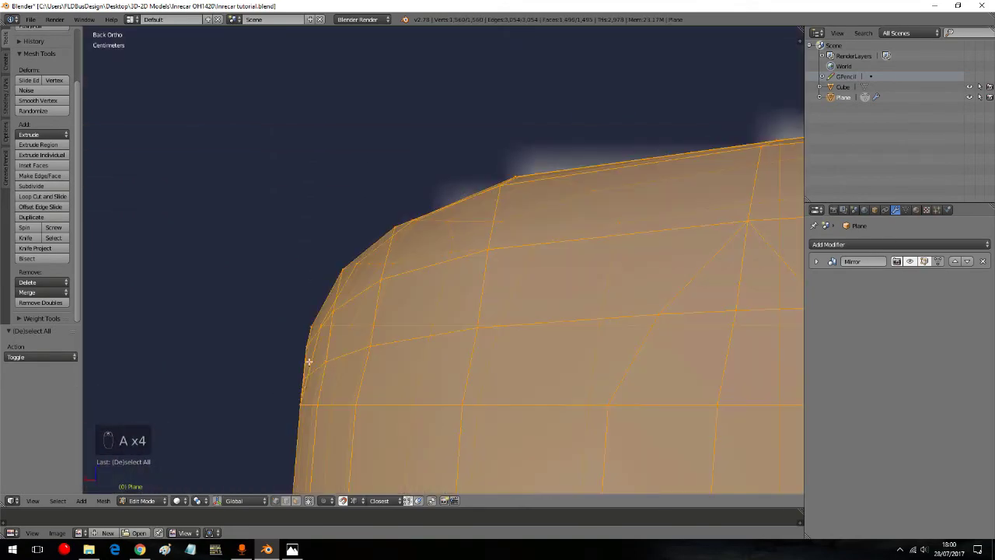
pyautogui.press('a')
pyautogui.press('a')
pyautogui.press('b')
pyautogui.press('a')
pyautogui.press('b')
pyautogui.press('g')
pyautogui.press('a')
pyautogui.press('a')
pyautogui.press('a')
pyautogui.press('b')
pyautogui.press('g')
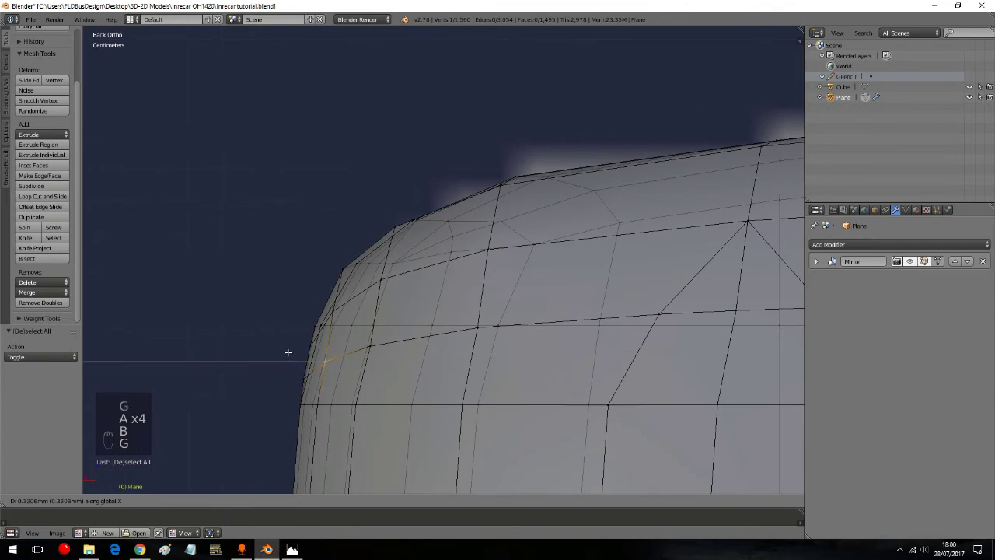
# Step: Nudge further vertices along the rear corner loop sideways along X
pyautogui.press('a')
pyautogui.press('a')
pyautogui.press('a')
pyautogui.press('b')
pyautogui.press('g')
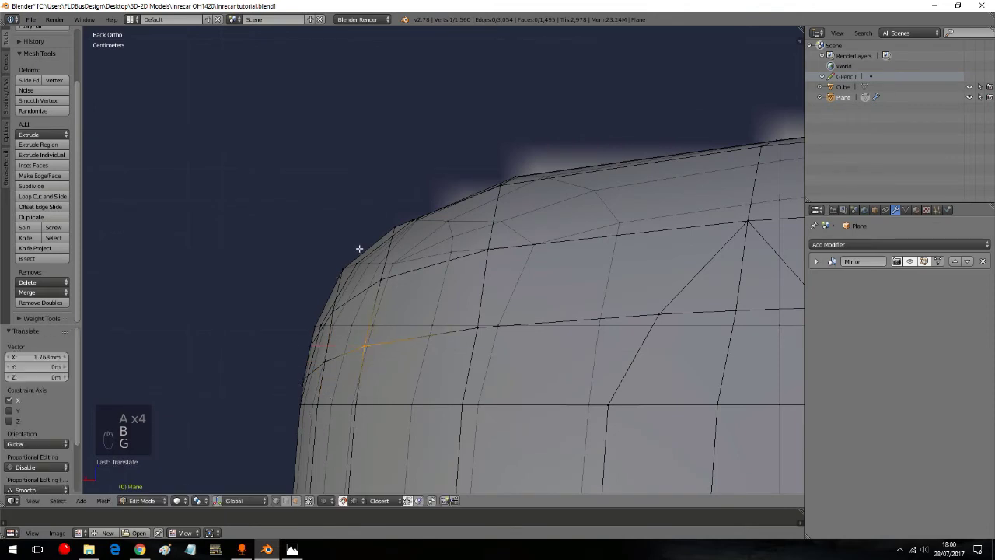
pyautogui.press('a')
pyautogui.press('a')
pyautogui.press('a')
pyautogui.press('b')
pyautogui.press('g')
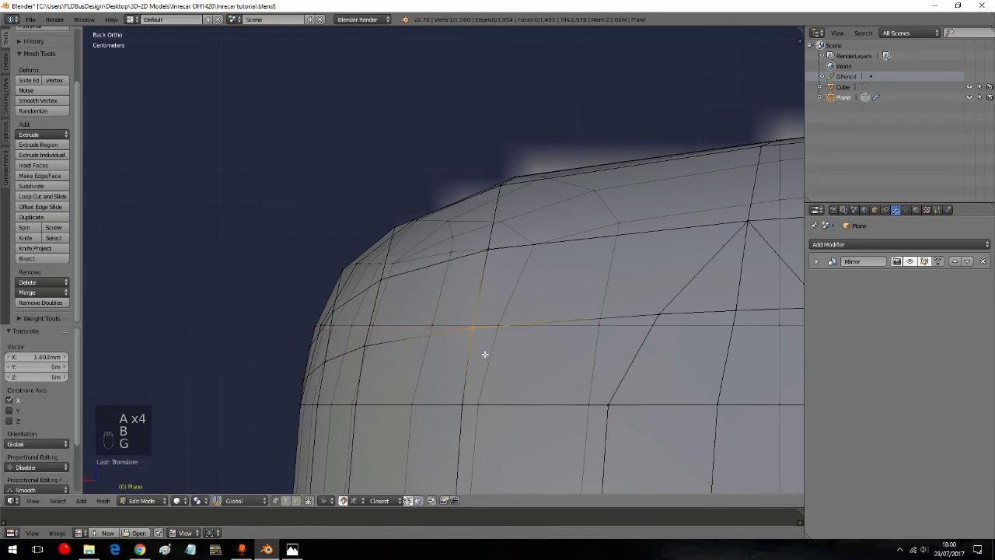
# Step: Adjust a last corner vertex, select the whole mesh and leave edit mode
pyautogui.press('a')
pyautogui.press('a')
pyautogui.press('a')
pyautogui.press('b')
pyautogui.press('ctrl+b')
pyautogui.press('g')
pyautogui.press('a')
pyautogui.press('a')
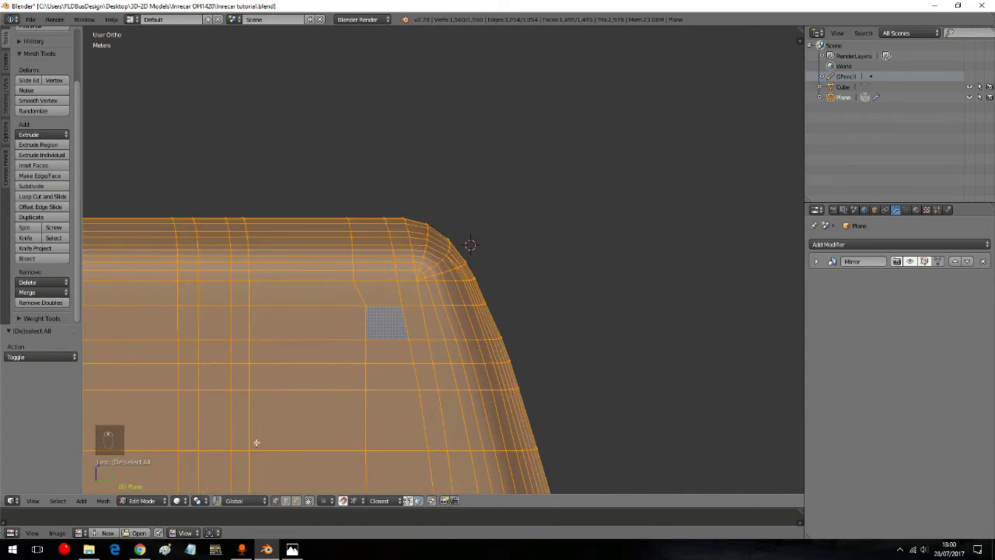
# Step: Orbit around the bus body, then switch to the right orthographic side view
pyautogui.moveTo(153, 505); pyautogui.dragTo(377, 365)
pyautogui.press('KP_5')
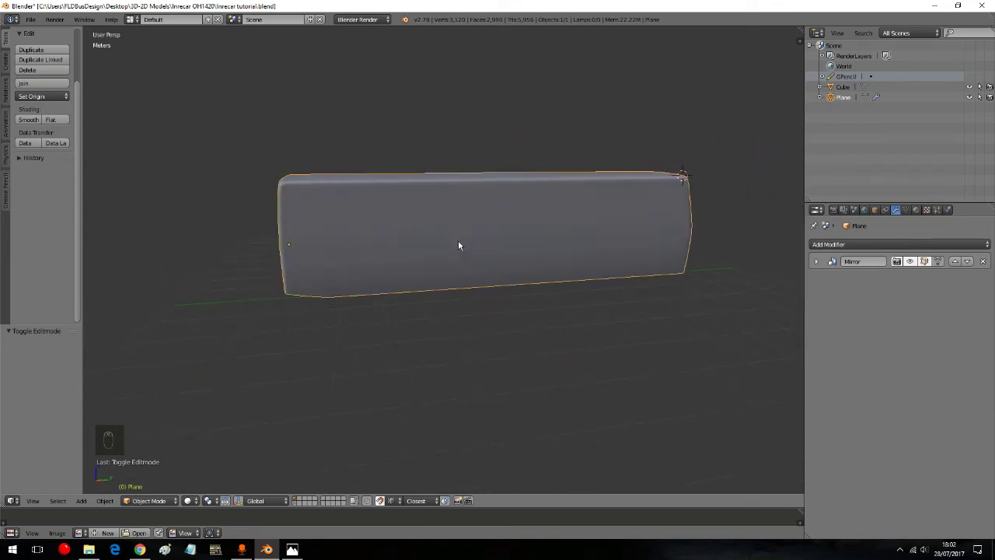
pyautogui.press('KP_5')
pyautogui.press('KP_3')
pyautogui.press('KP_5')
pyautogui.press('KP_5')
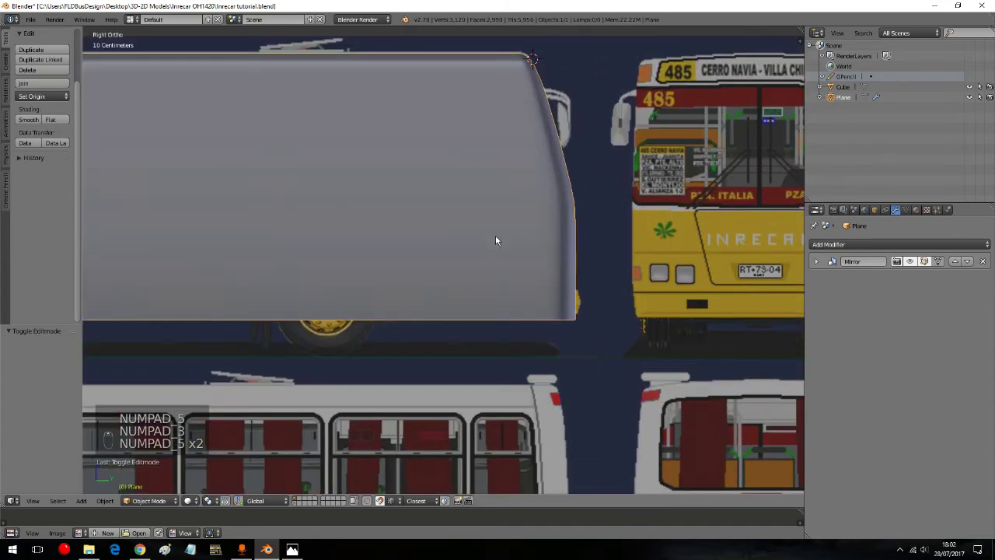
# Step: View the body as wireframe over the side reference, pan along it, then return to solid shading
pyautogui.press('z')
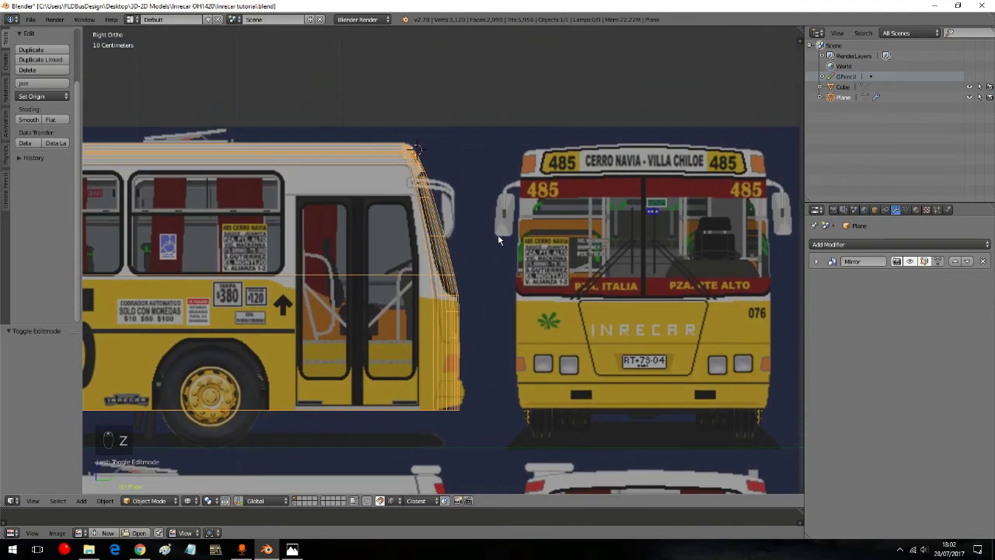
pyautogui.press('a')
pyautogui.press('a')
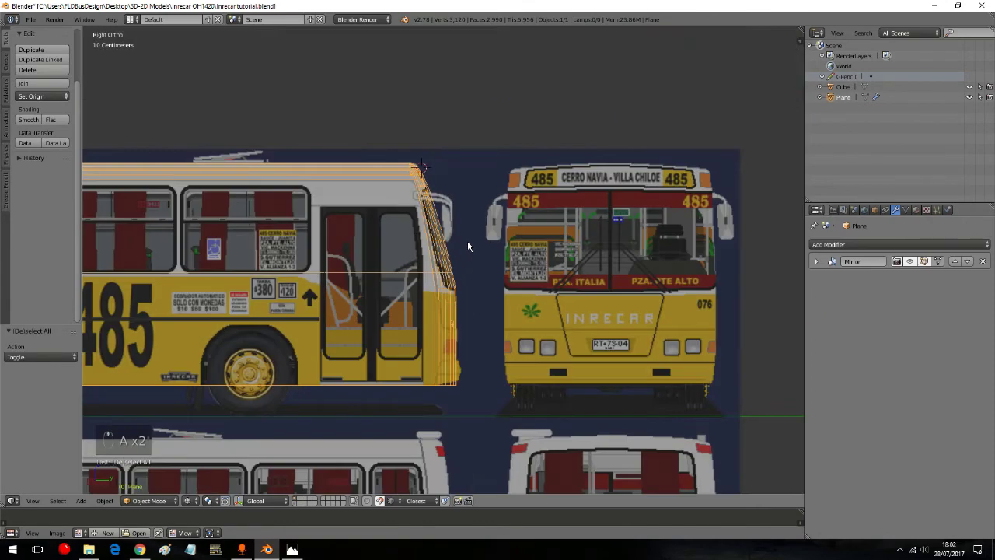
pyautogui.press('z')
pyautogui.press('z')
pyautogui.middleClick(473, 245)
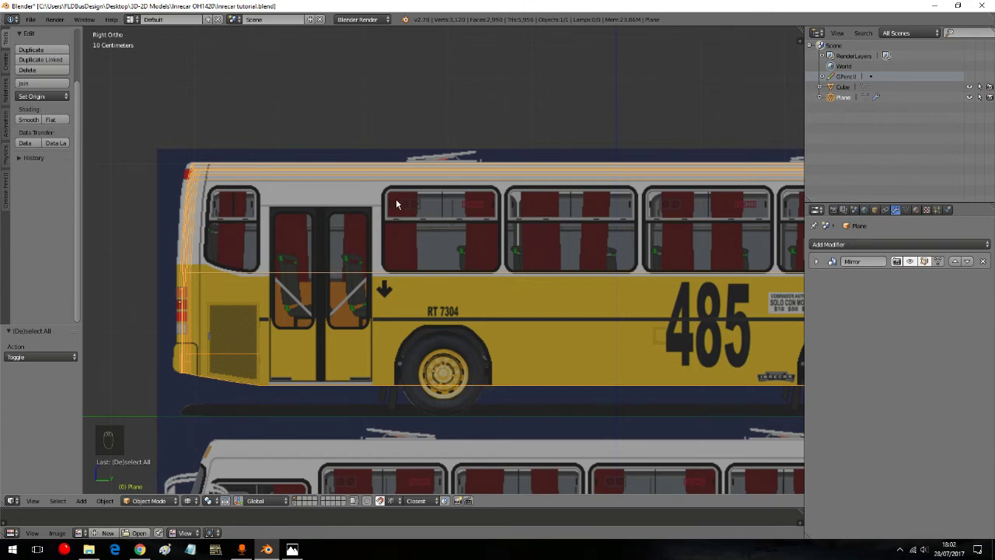
pyautogui.press('z')
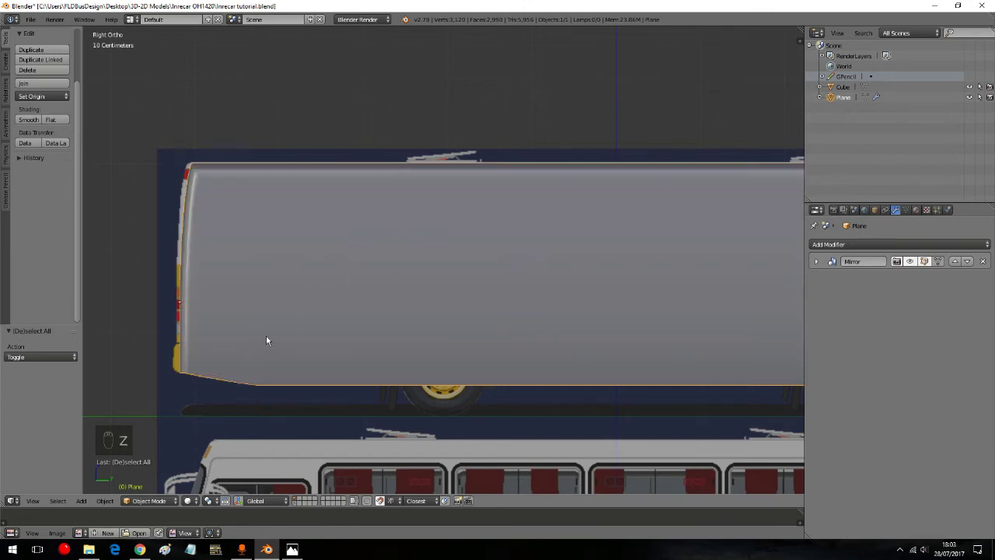
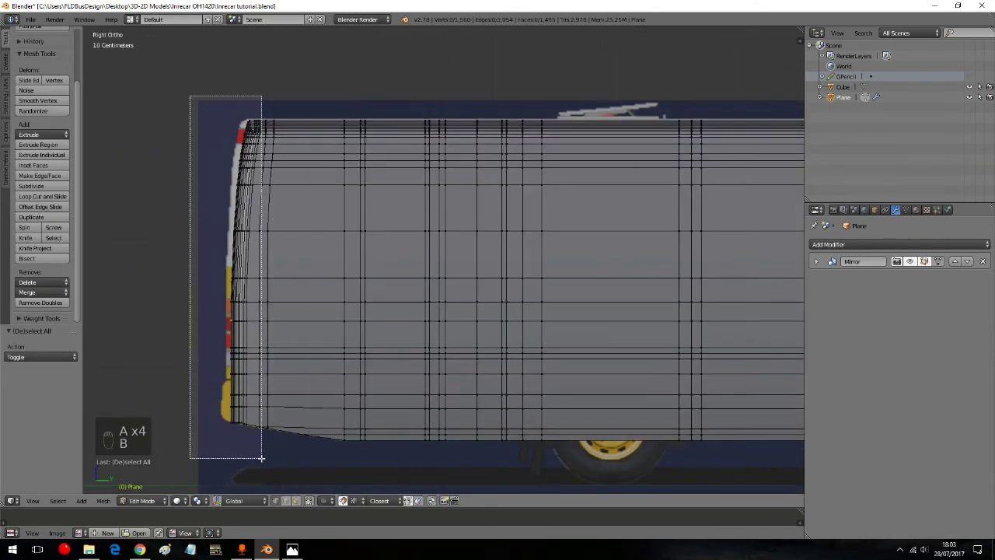
# Step: In edit mode select the nose vertices and start shifting them along Y, undoing a misstep
pyautogui.press('b')
pyautogui.press('s')
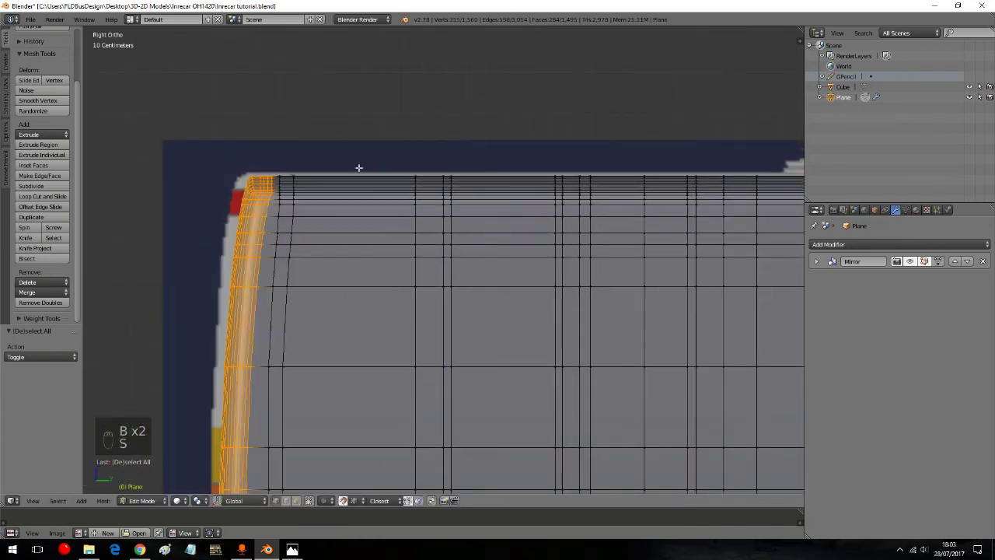
pyautogui.press('shift+Tab')
pyautogui.press('s')
pyautogui.press('g')
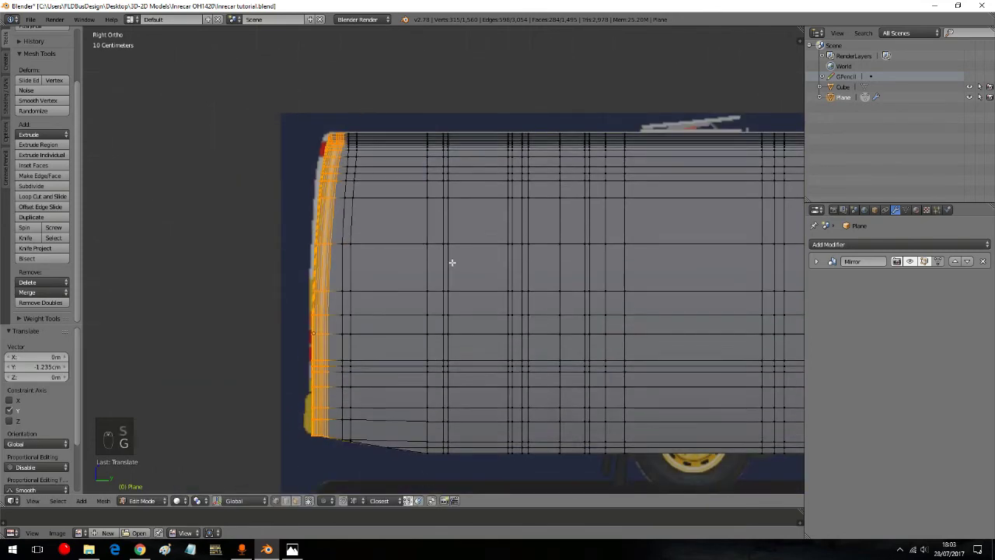
pyautogui.press('a')
pyautogui.press('y')
pyautogui.press('ctrl+z')
pyautogui.press('ctrl+z')
# Step: Rescale and shift the front edge strip along Y, deselect and leave edit mode
pyautogui.press('s')
pyautogui.press('g')
pyautogui.press('a')
pyautogui.press('a')
pyautogui.press('a')
pyautogui.press('b')
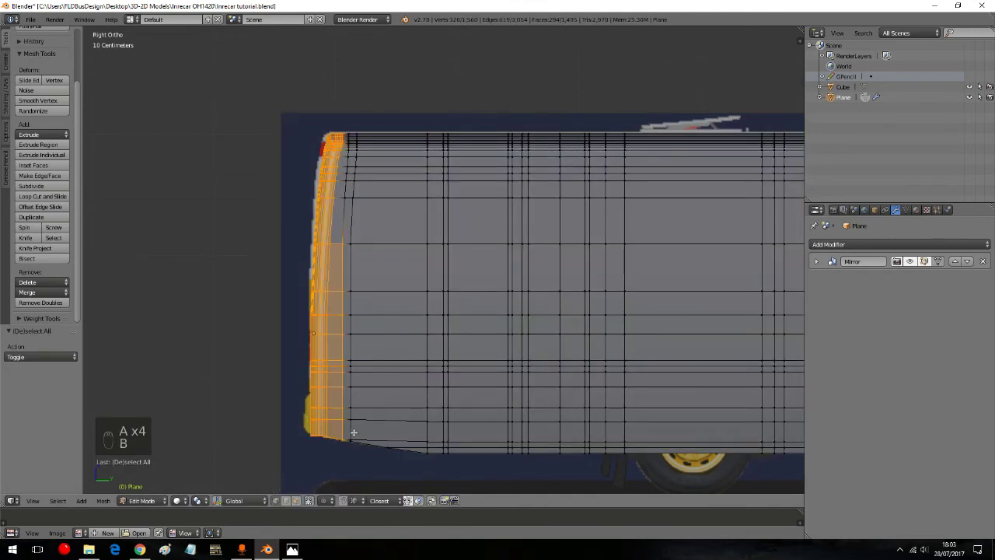
pyautogui.press('g')
pyautogui.press('b')
pyautogui.press('g')
pyautogui.press('a')
pyautogui.press('a')
pyautogui.press('a')
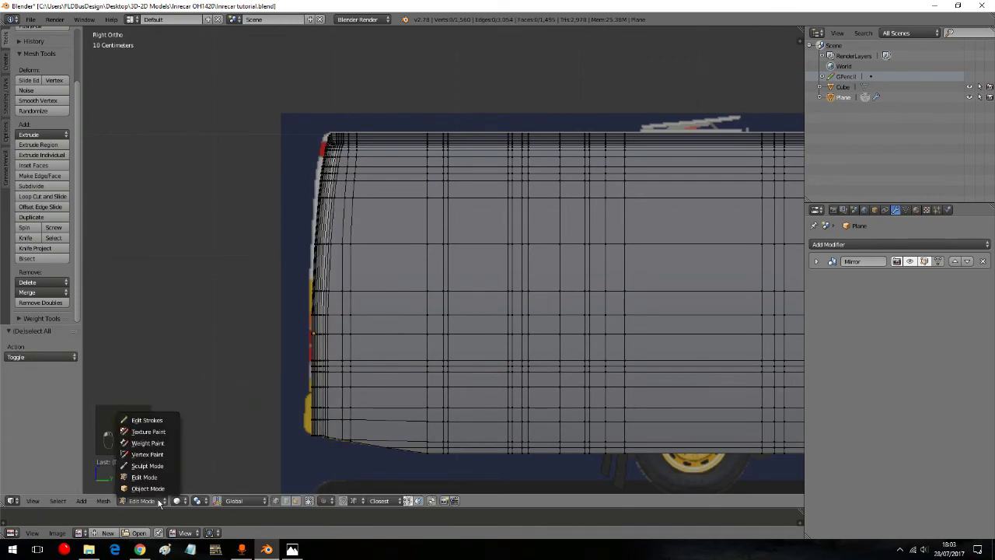
pyautogui.press('z')
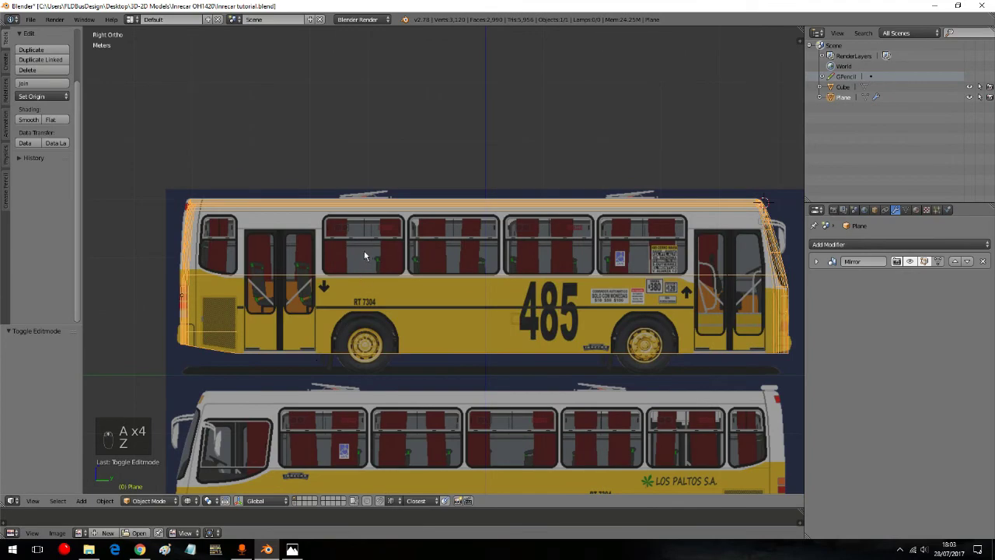
# Step: Add a new cube and scale it down over the first side window of the reference
pyautogui.moveTo(369, 247); pyautogui.dragTo(356, 243)
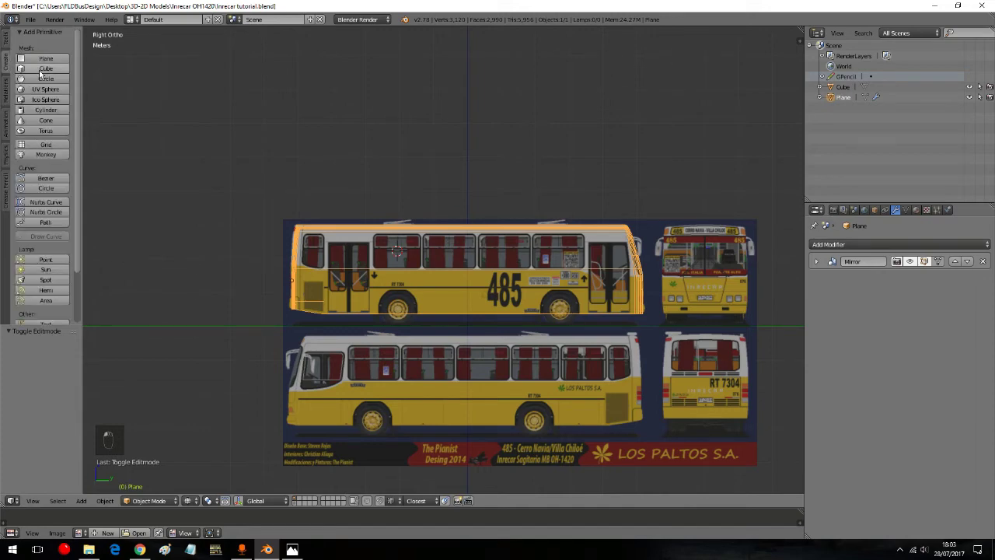
pyautogui.moveTo(296, 210); pyautogui.dragTo(405, 205)
pyautogui.press('s')
pyautogui.press('g')
pyautogui.press('a')
pyautogui.press('a')
pyautogui.press('a')
pyautogui.moveTo(278, 367); pyautogui.dragTo(156, 503)
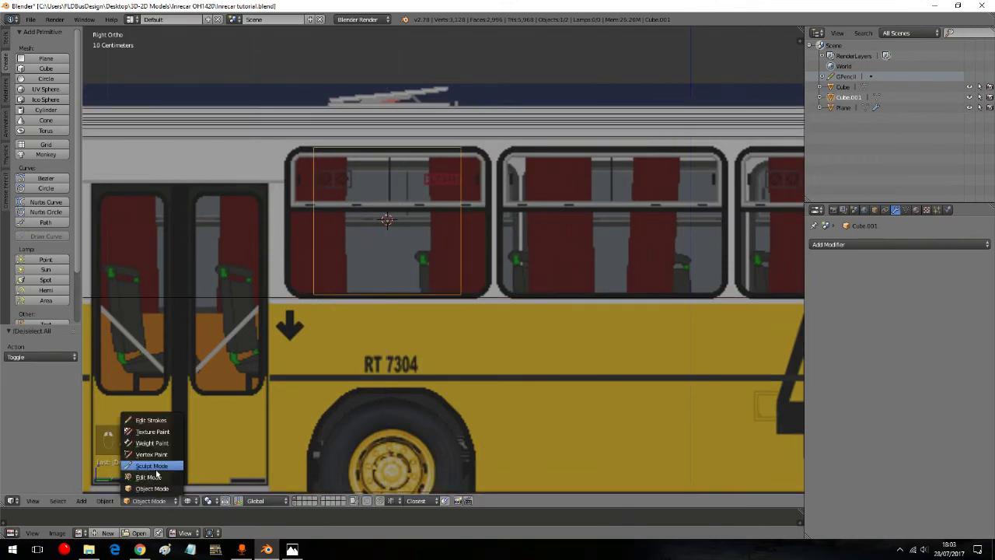
# Step: In edit mode move the cube's top and bottom edges vertically to the window frame
pyautogui.press('a')
pyautogui.press('a')
pyautogui.press('a')
pyautogui.press('a')
pyautogui.press('b')
pyautogui.press('g')
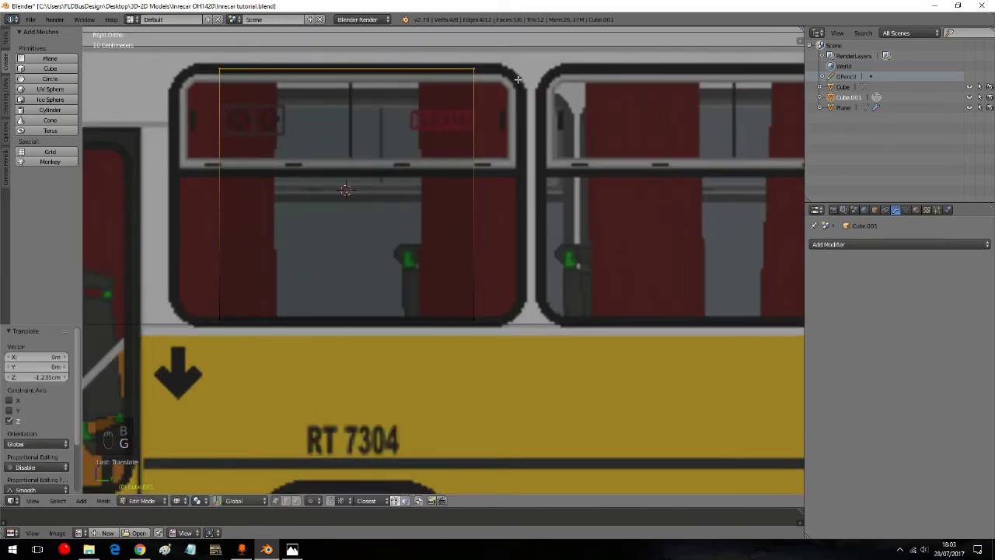
pyautogui.press('g')
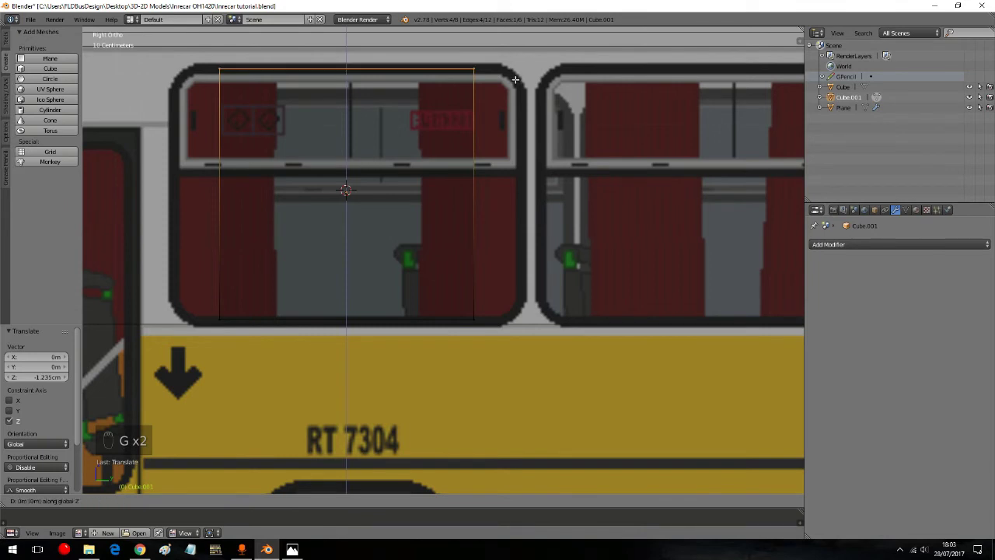
pyautogui.press('a')
pyautogui.press('a')
pyautogui.press('a')
pyautogui.press('b')
pyautogui.press('g')
# Step: Move the cube's side edges along Y to the window edges and clear the selection
pyautogui.press('a')
pyautogui.press('a')
pyautogui.press('a')
pyautogui.press('b')
pyautogui.press('g')
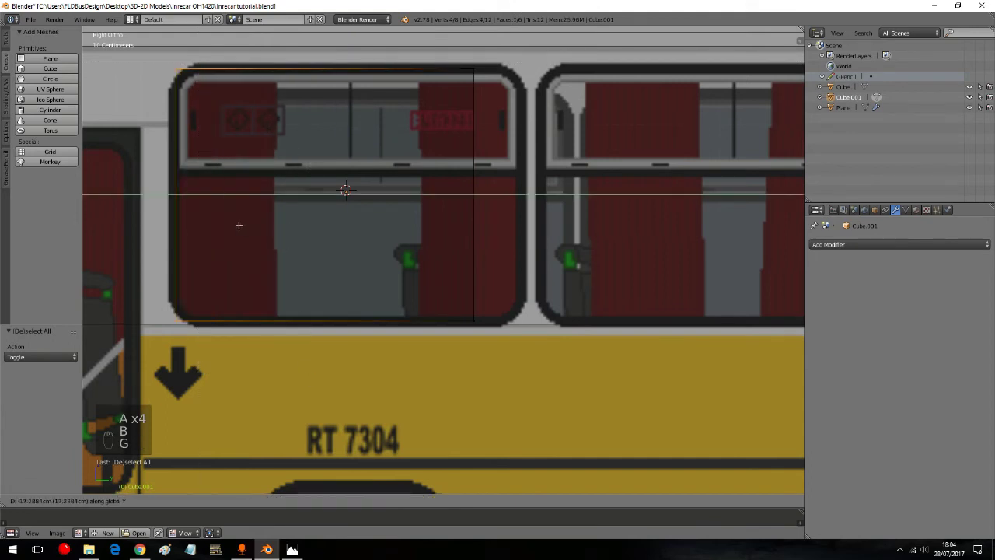
pyautogui.press('g')
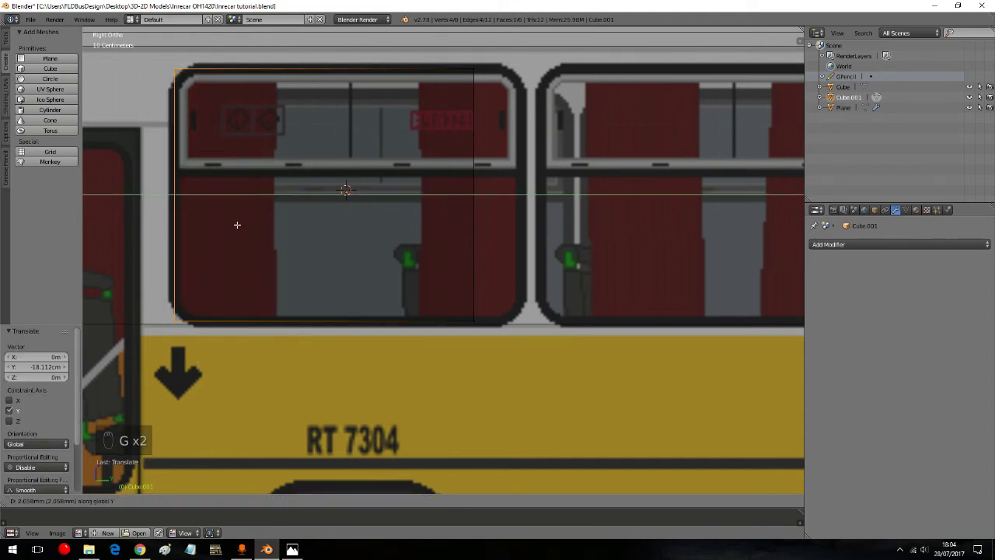
pyautogui.press('a')
pyautogui.press('a')
pyautogui.press('a')
pyautogui.press('b')
pyautogui.press('g')
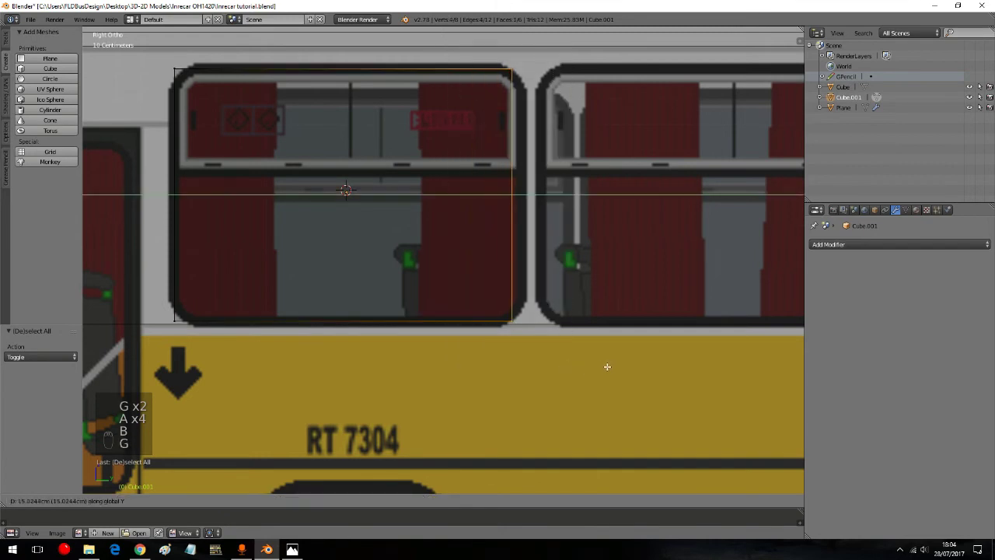
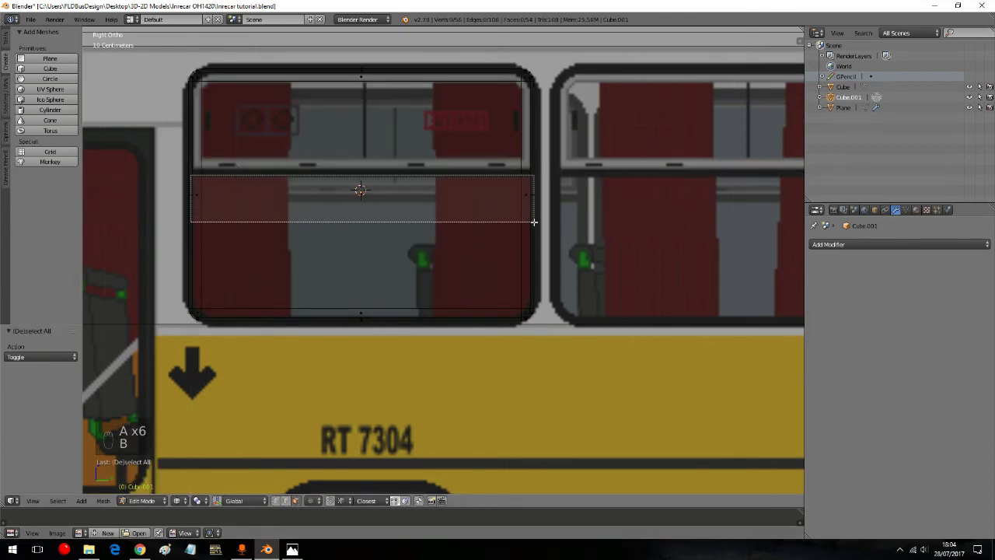
# Step: Select the window block and bevel its corners into rounded arcs
pyautogui.press('b')
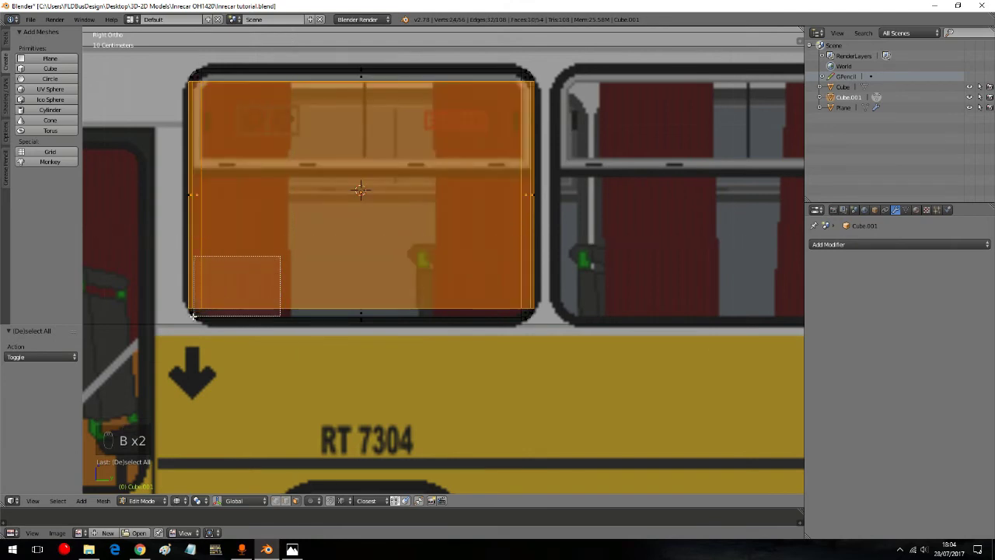
pyautogui.press('b')
pyautogui.press('b')
pyautogui.press('b')
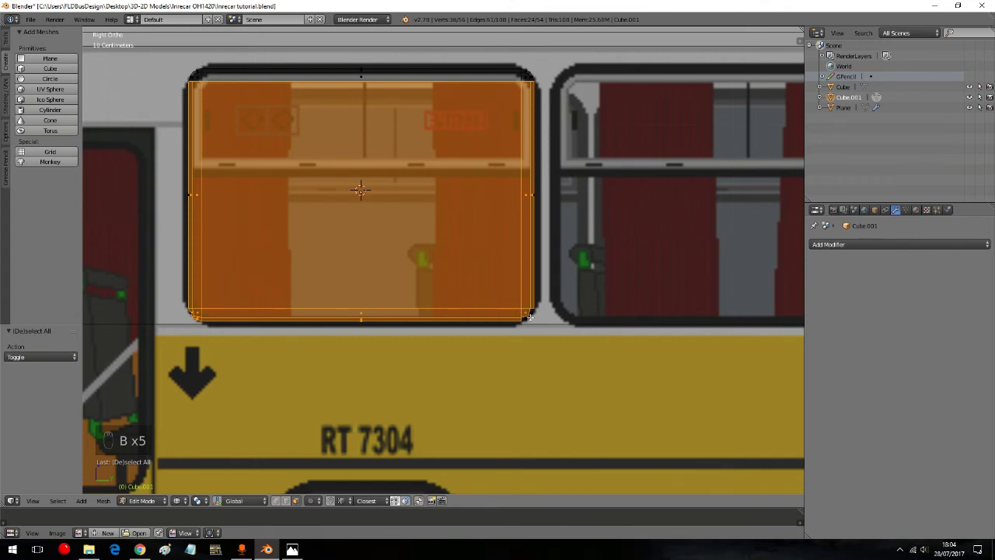
pyautogui.press('b')
pyautogui.press('b')
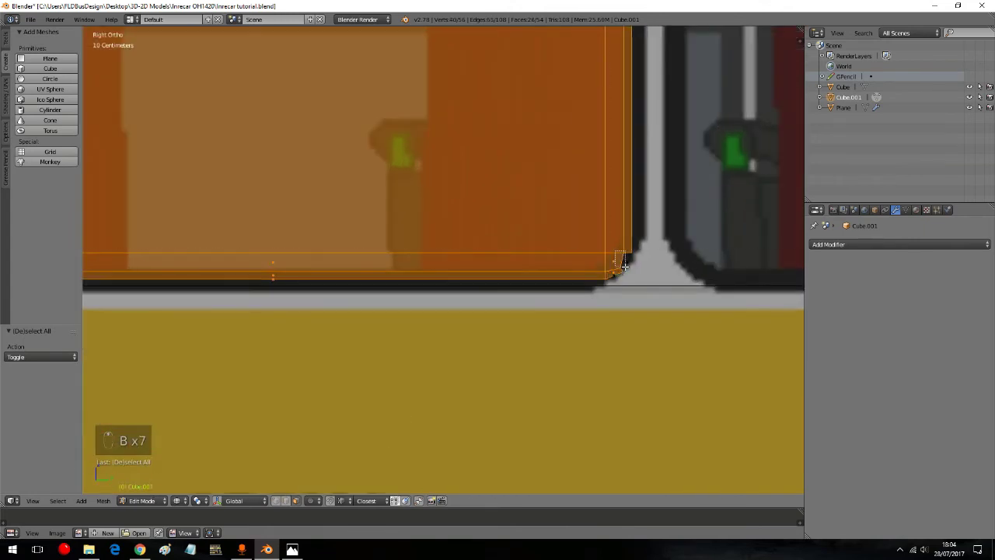
pyautogui.press('b')
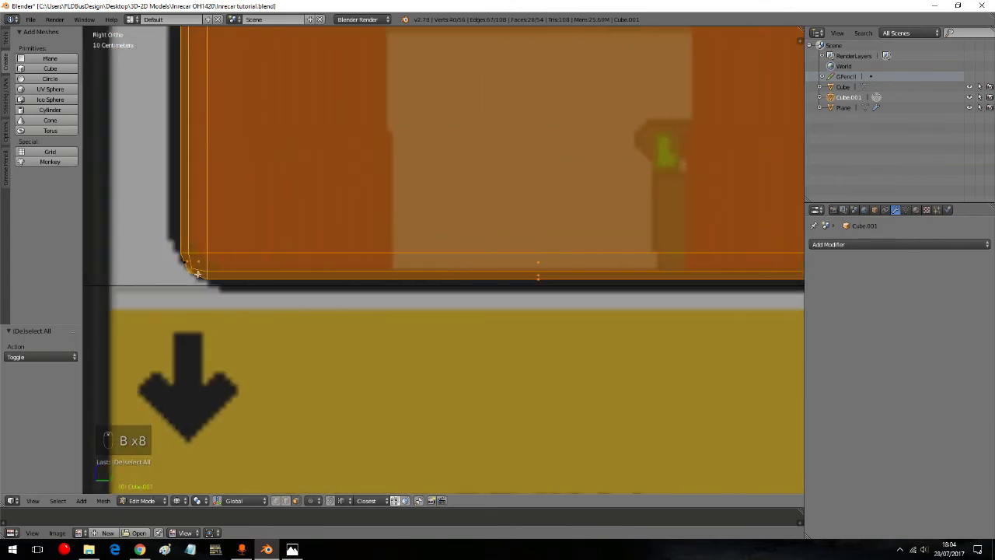
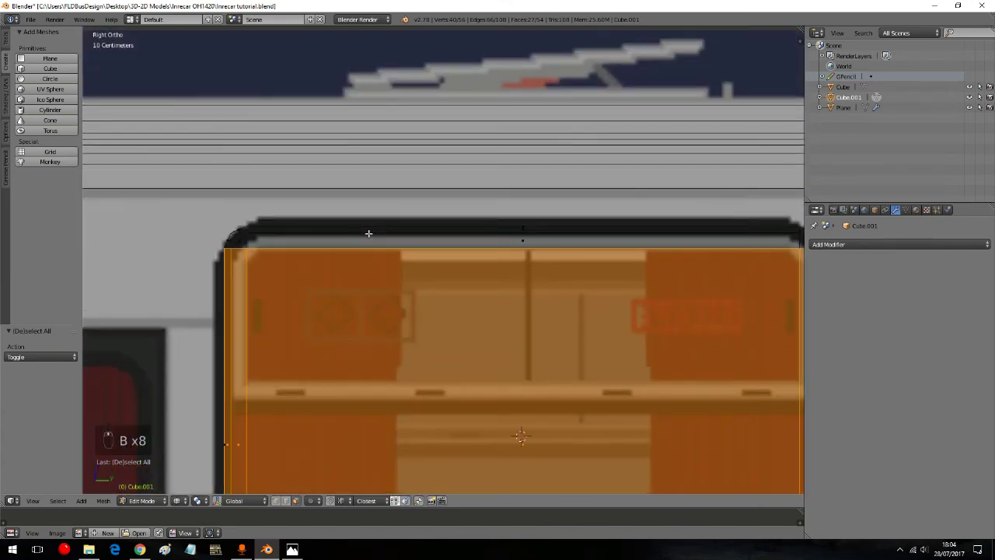
pyautogui.press('b')
pyautogui.press('b')
# Step: Tweak the corner vertices, then delete the faces to leave an edge outline of the window
pyautogui.press('b')
pyautogui.press('b')
pyautogui.press('b')
pyautogui.press('b')
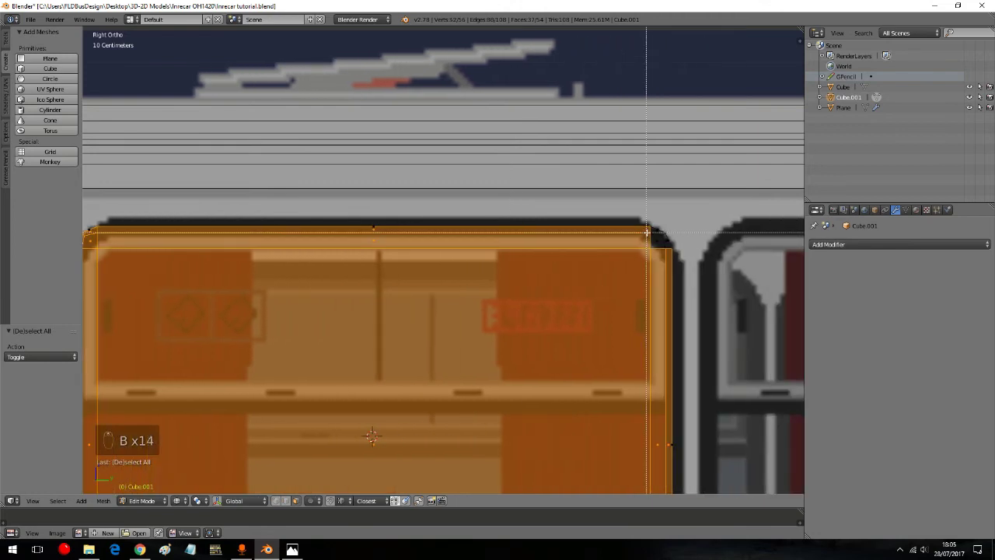
pyautogui.press('b')
pyautogui.press('b')
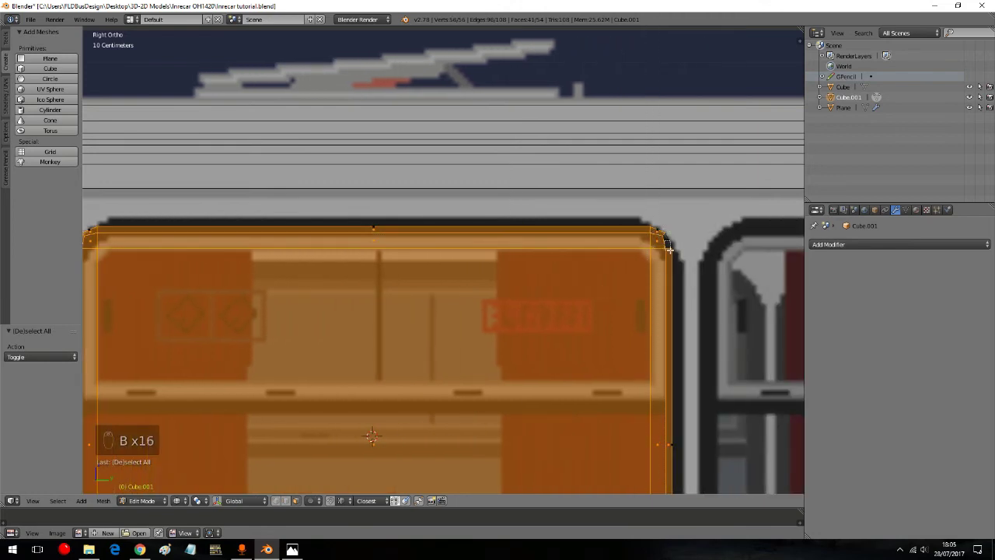
pyautogui.press('b')
pyautogui.moveTo(660, 237); pyautogui.dragTo(370, 336)
pyautogui.press('Delete')
# Step: Box-select the window outline and scale it up to the block's size
pyautogui.press('a')
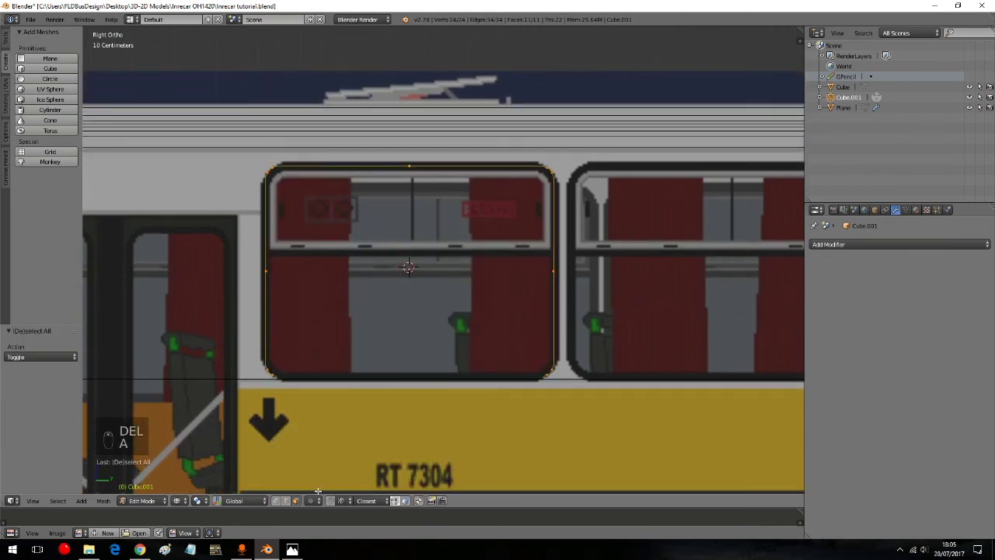
pyautogui.press('a')
pyautogui.press('a')
pyautogui.press('a')
pyautogui.press('b')
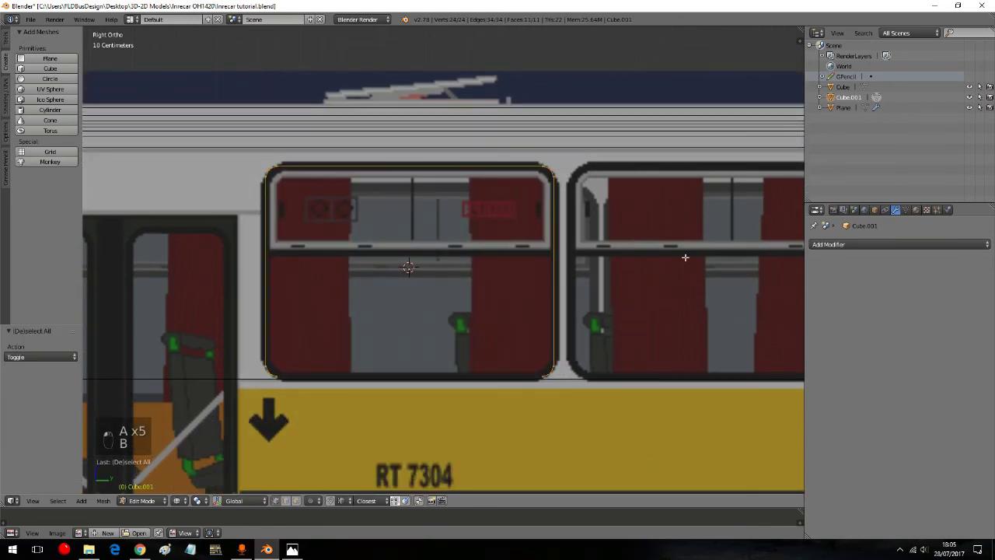
pyautogui.press('s')
pyautogui.press('s')
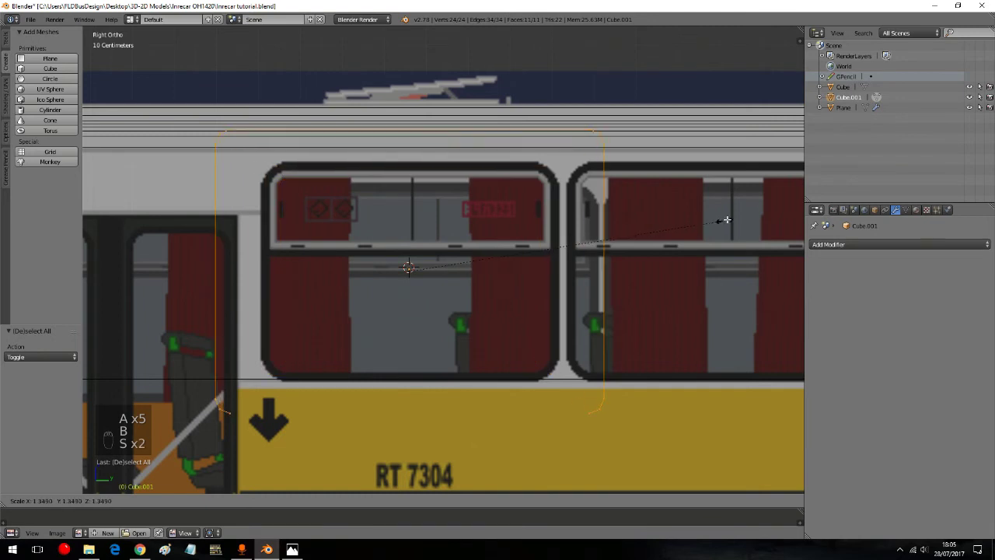
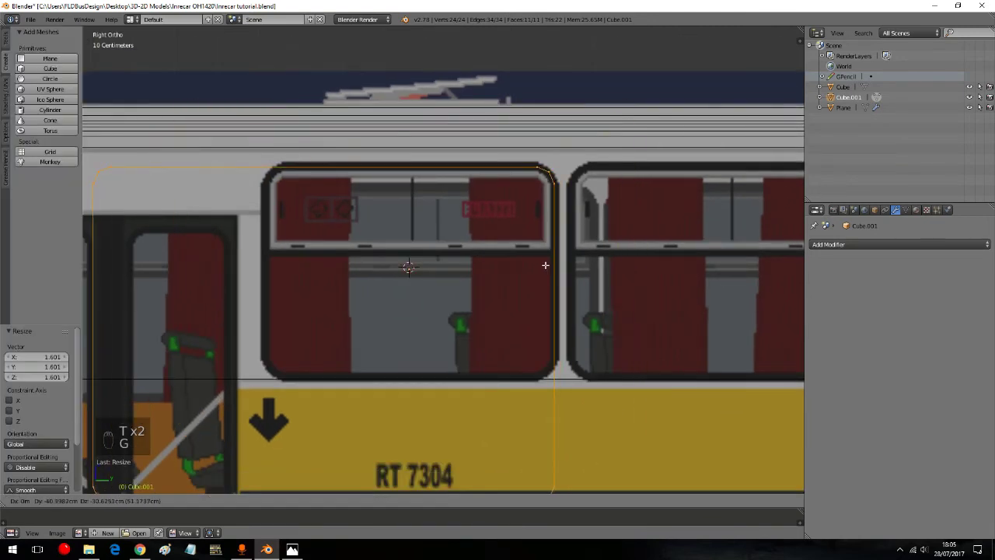
# Step: Reselect the outline's vertices and extrude/move them to give the window block depth
pyautogui.press('a')
pyautogui.press('a')
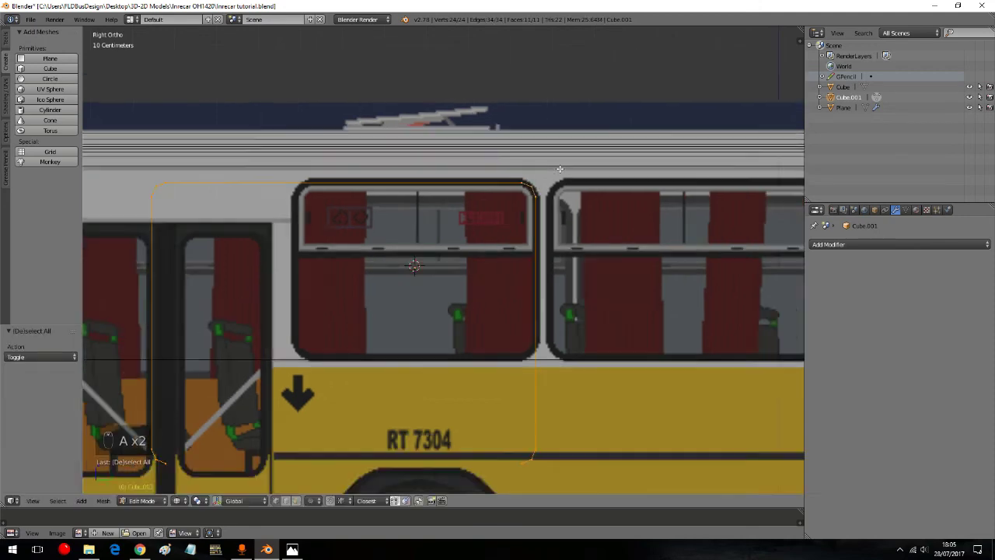
pyautogui.press('a')
pyautogui.press('a')
pyautogui.press('a')
pyautogui.press('b')
pyautogui.press('g')
pyautogui.press('a')
pyautogui.press('a')
pyautogui.press('a')
pyautogui.press('g')
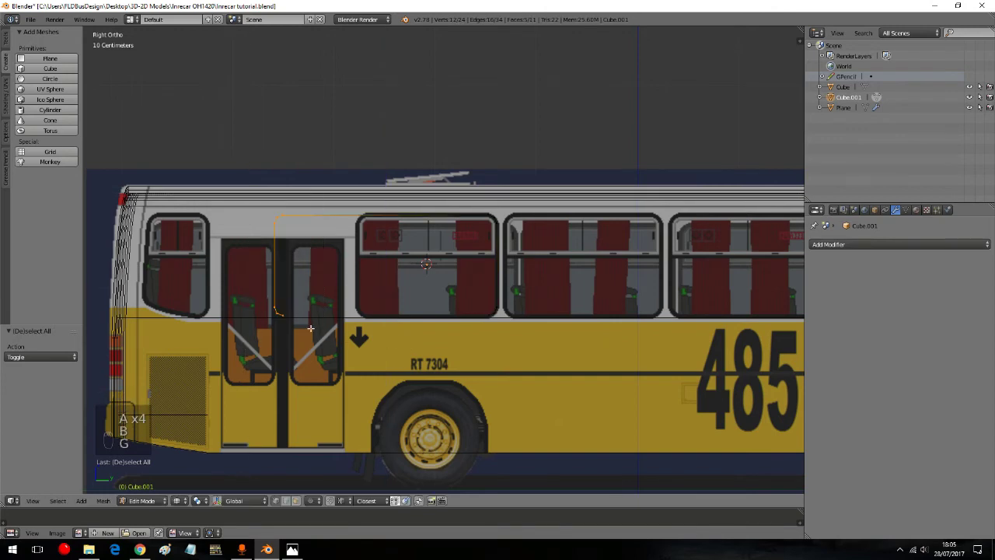
pyautogui.press('g')
pyautogui.press('g')
# Step: Fill a face across the block's outline and check its depth from a side ortho view
pyautogui.press('a')
pyautogui.press('a')
pyautogui.press('a')
pyautogui.press('b')
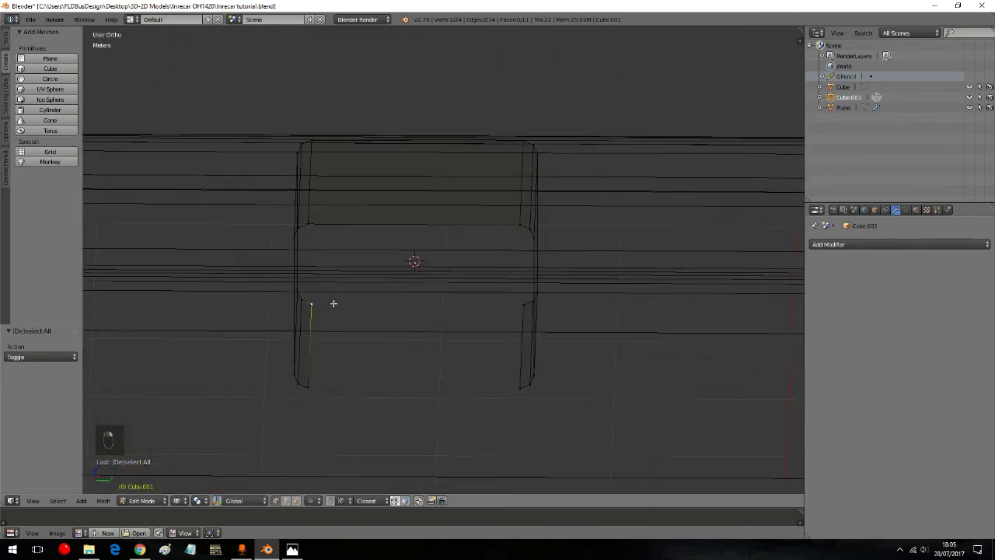
pyautogui.moveTo(332, 331); pyautogui.dragTo(513, 387)
pyautogui.press('f')
pyautogui.press('a')
pyautogui.press('KP_3')
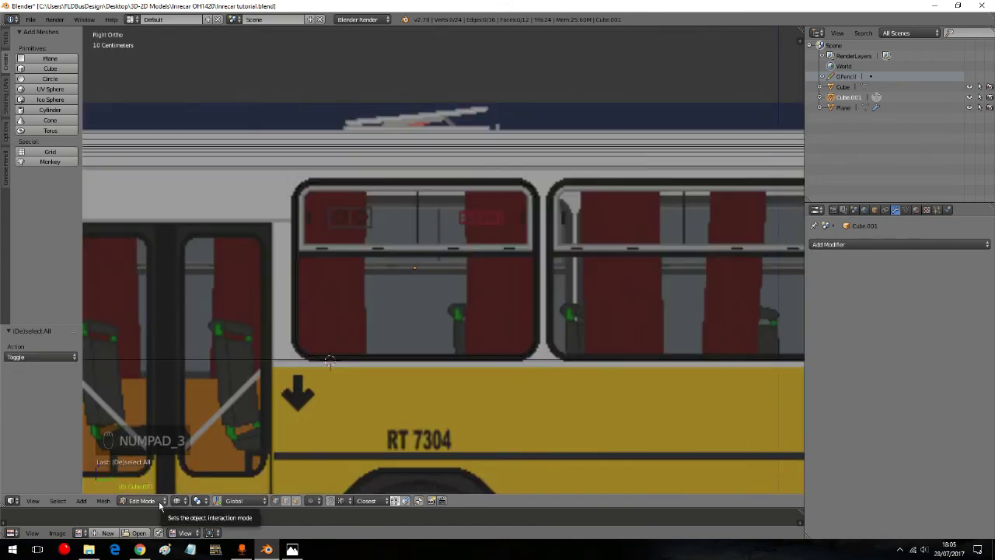
pyautogui.moveTo(552, 338); pyautogui.dragTo(583, 345)
# Step: Switch to solid shading to preview the rounded window block against the bus body
pyautogui.press('z')
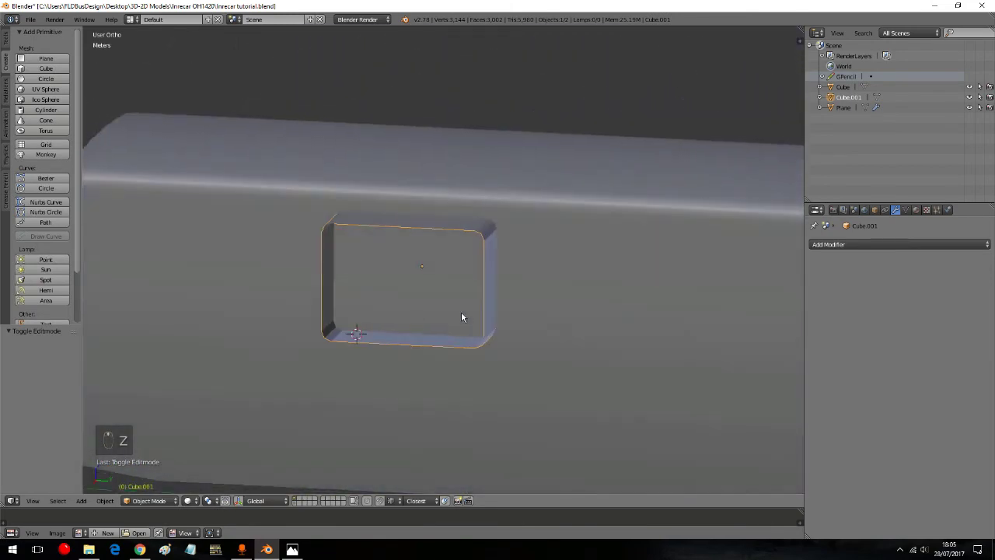
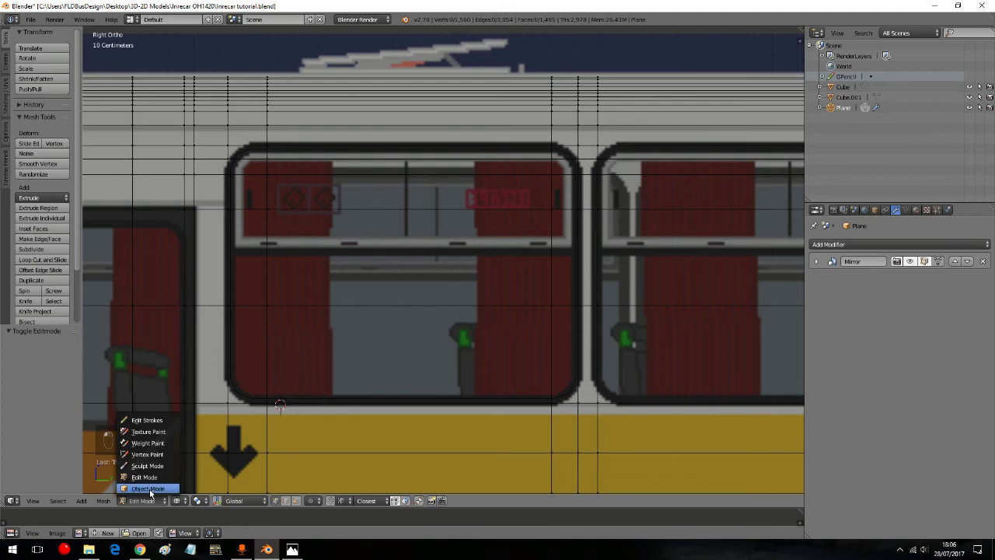
# Step: Duplicate the window cutter box along Y and place it over the second side window
pyautogui.moveTo(242, 445); pyautogui.dragTo(282, 365)
pyautogui.moveTo(281, 365); pyautogui.dragTo(280, 368)
pyautogui.middleClick(280, 368)
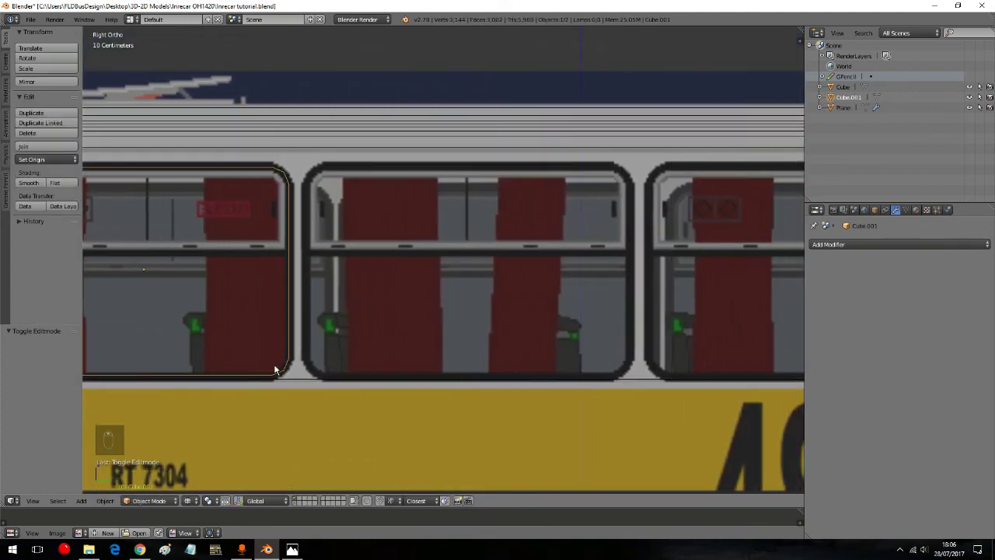
pyautogui.press('shift+d')
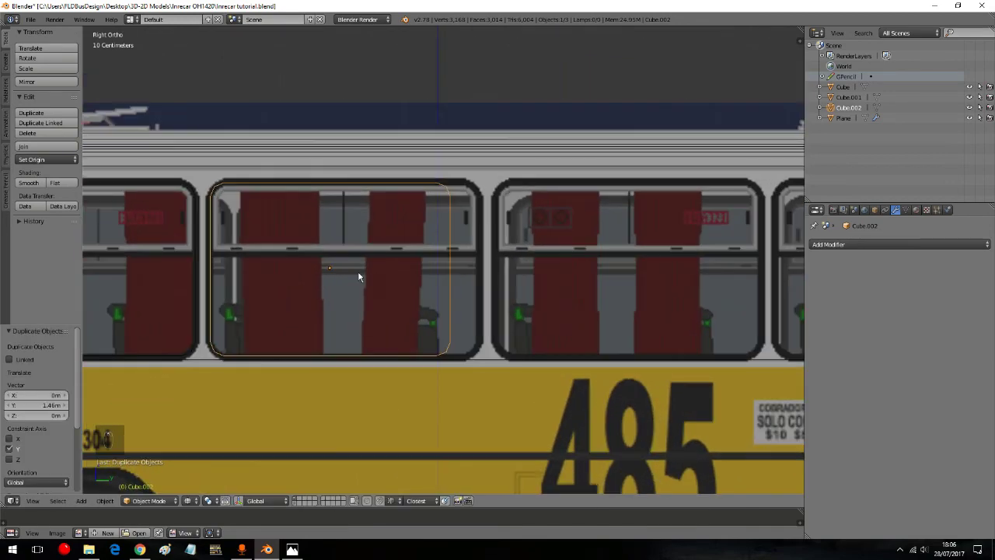
pyautogui.press('a')
pyautogui.press('a')
pyautogui.press('b')
pyautogui.press('g')
pyautogui.press('a')
pyautogui.press('a')
pyautogui.press('a')
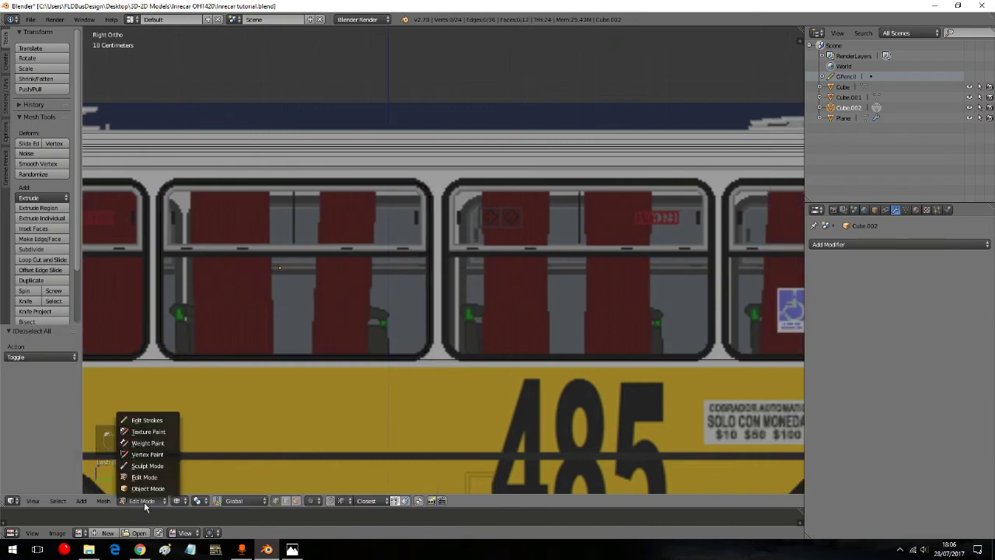
pyautogui.moveTo(149, 492); pyautogui.dragTo(264, 334)
# Step: Duplicate the box twice more over the rear two windows and begin shifting the last copy along Y
pyautogui.press('shift+d')
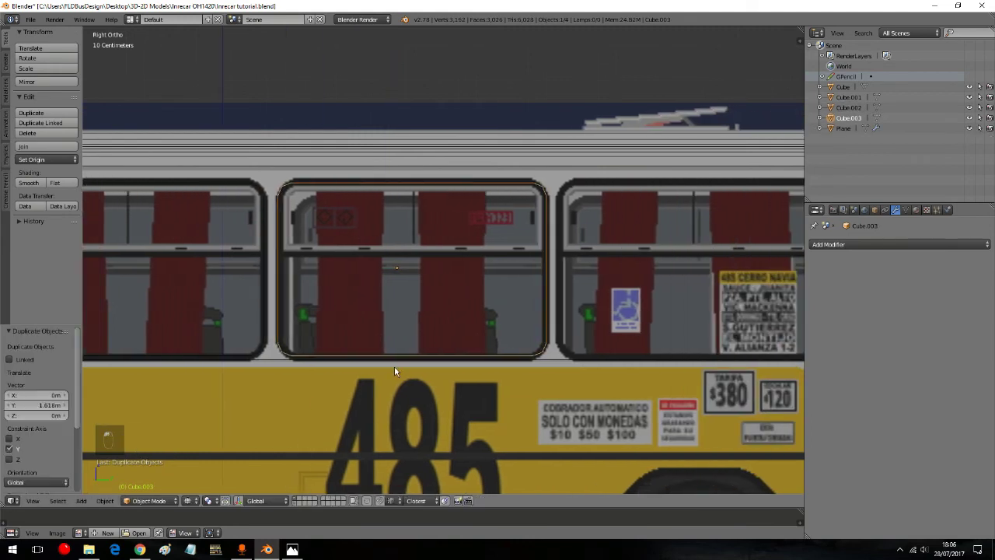
pyautogui.moveTo(377, 310); pyautogui.dragTo(422, 297)
pyautogui.moveTo(422, 296); pyautogui.dragTo(318, 297)
pyautogui.press('shift+d')
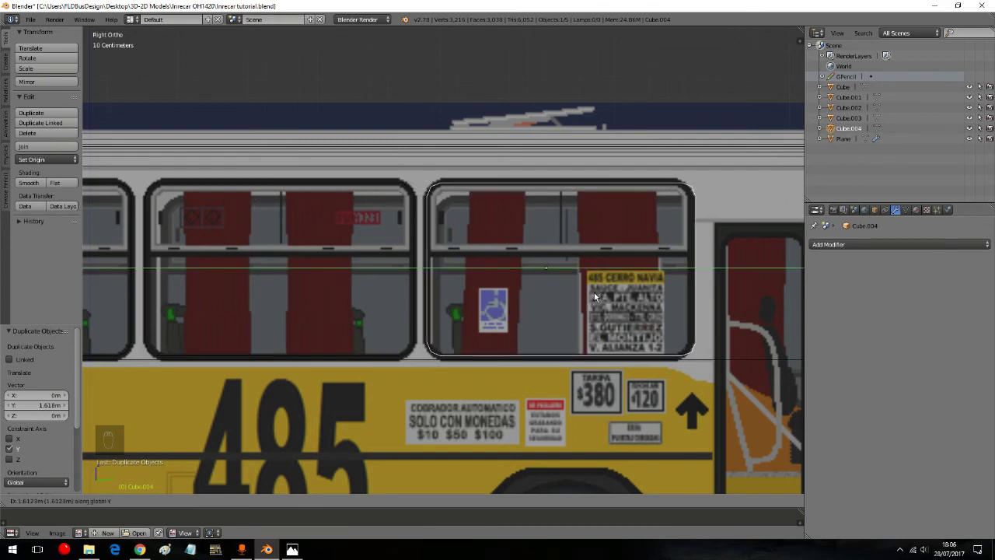
pyautogui.click(144, 478)
pyautogui.press('a')
pyautogui.press('a')
pyautogui.press('b')
pyautogui.press('g')
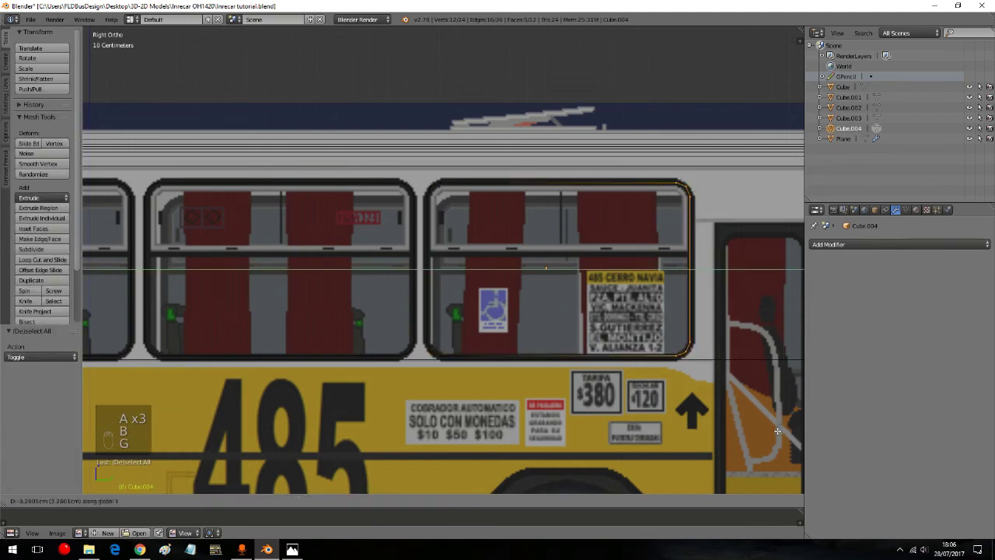
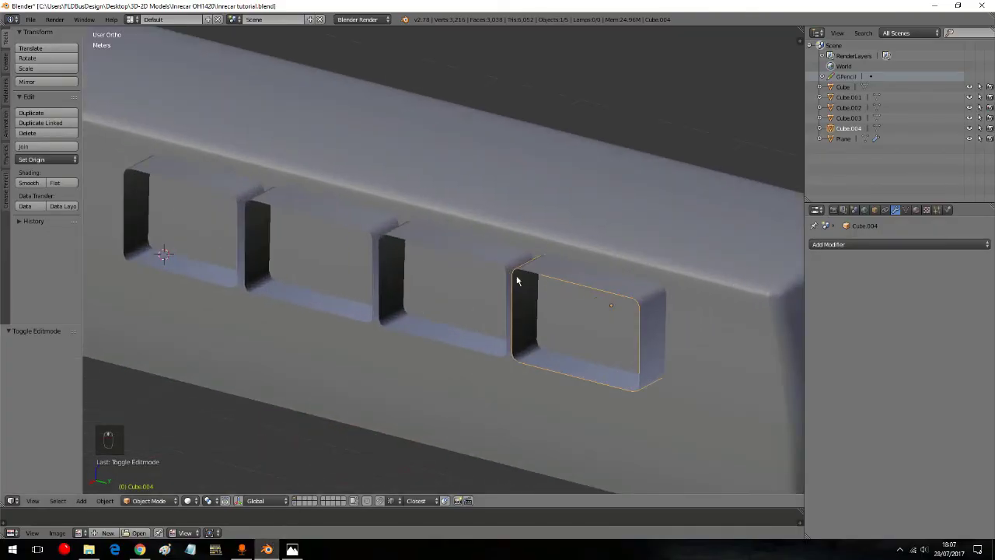
# Step: Join the four cutter boxes into one object and move it along X into the body wall
pyautogui.moveTo(498, 255); pyautogui.dragTo(490, 305)
pyautogui.moveTo(22, 150); pyautogui.dragTo(333, 331)
pyautogui.press('g')
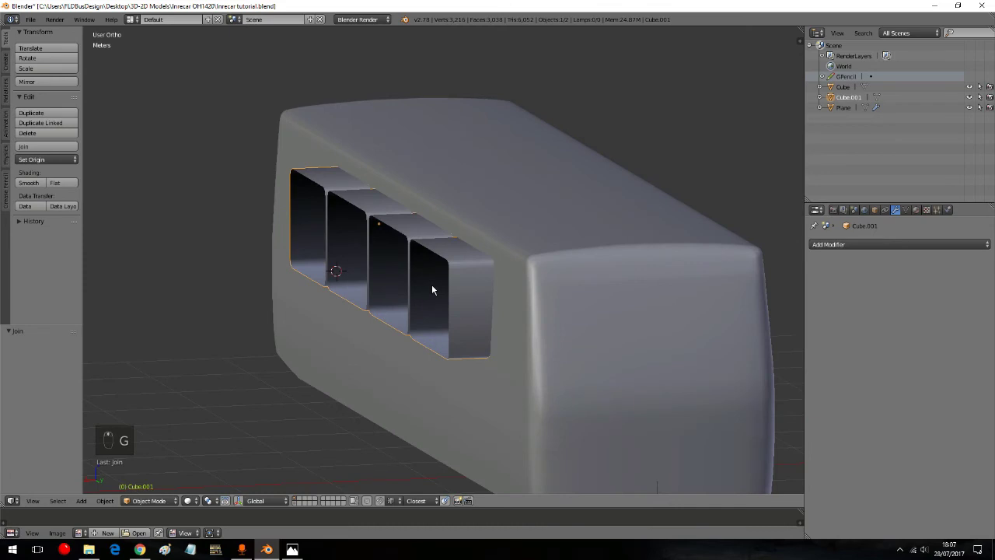
pyautogui.press('g')
pyautogui.press('g')
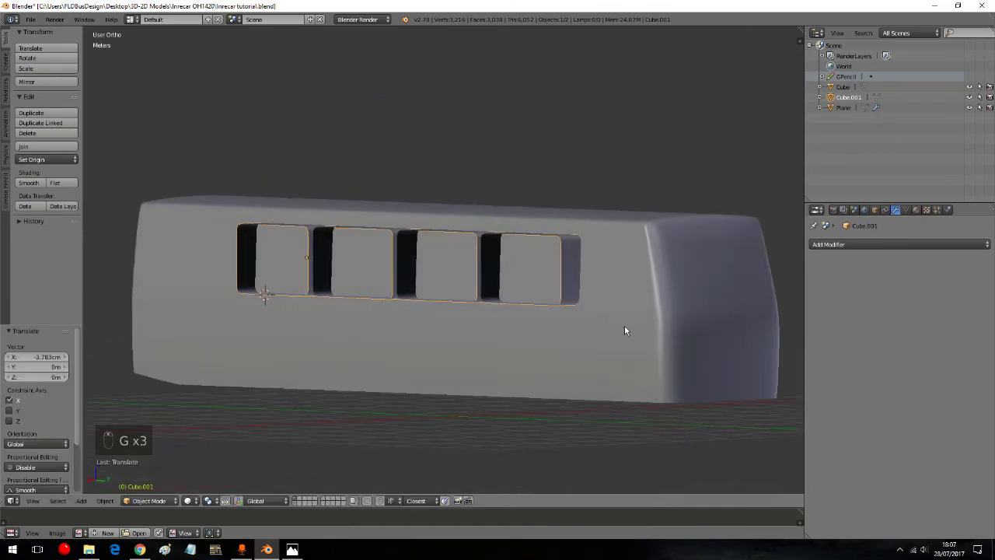
pyautogui.moveTo(626, 330); pyautogui.dragTo(700, 353)
pyautogui.moveTo(700, 353); pyautogui.dragTo(651, 283)
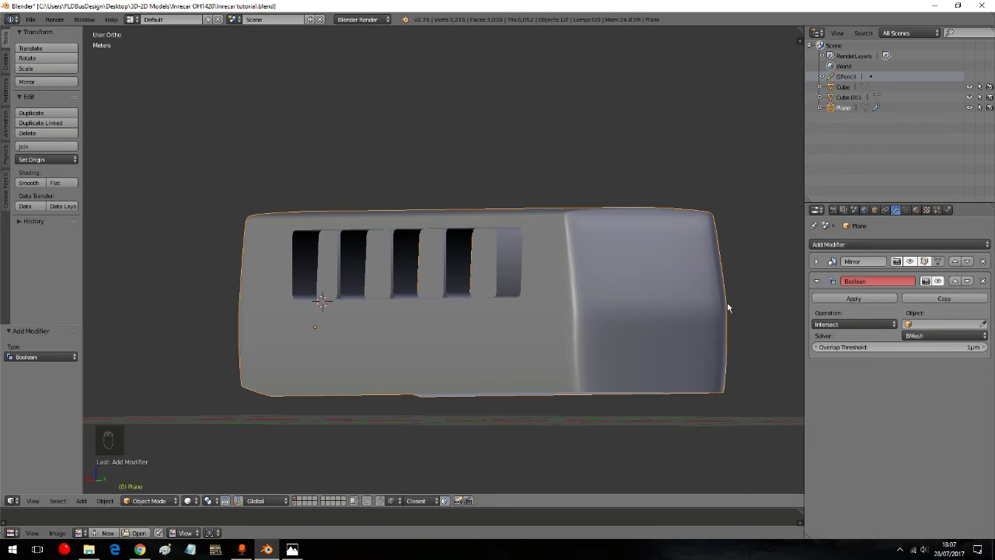
# Step: Set the Boolean to Difference with the cutter object and apply it to the bus body
pyautogui.moveTo(859, 325); pyautogui.dragTo(120, 483)
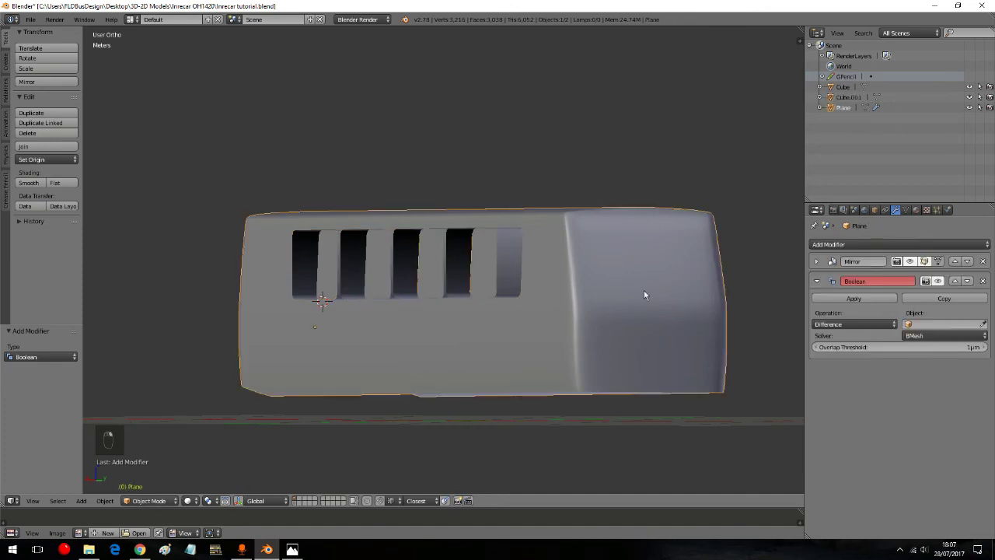
pyautogui.moveTo(467, 339); pyautogui.dragTo(538, 341)
pyautogui.middleClick(538, 341)
pyautogui.moveTo(558, 365); pyautogui.dragTo(534, 353)
pyautogui.moveTo(867, 297); pyautogui.dragTo(661, 276)
# Step: Hide everything except the bus body and set its shading to smooth, inspecting the cut openings
pyautogui.rightClick(661, 276)
pyautogui.press('h')
pyautogui.moveTo(631, 311); pyautogui.dragTo(581, 325)
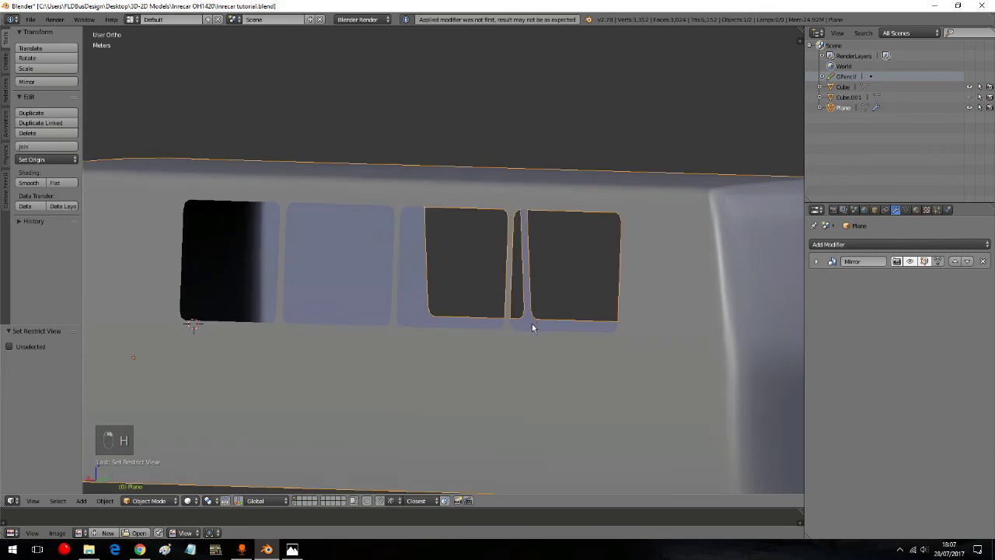
pyautogui.click(34, 185)
pyautogui.moveTo(285, 318); pyautogui.dragTo(409, 271)
pyautogui.moveTo(409, 270); pyautogui.dragTo(438, 262)
pyautogui.doubleClick(441, 263)
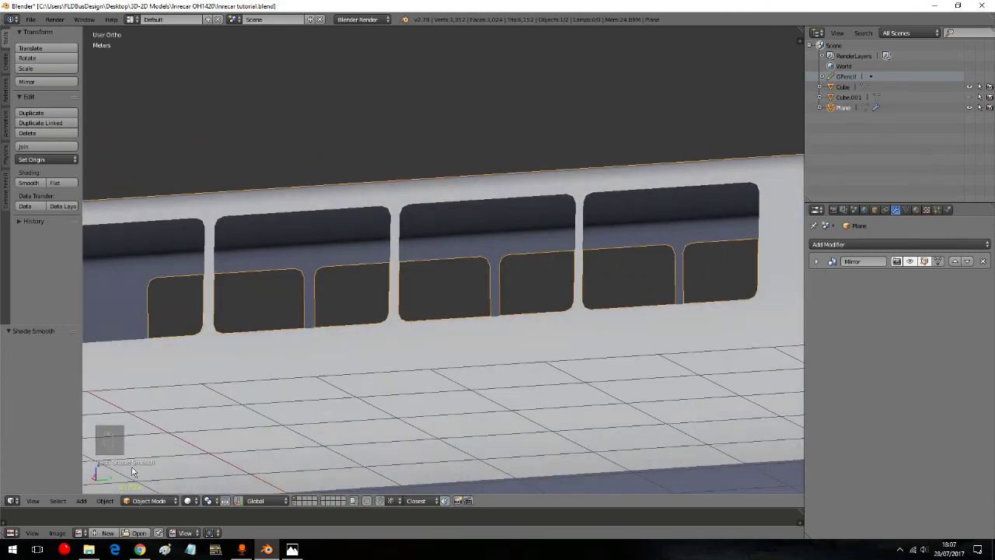
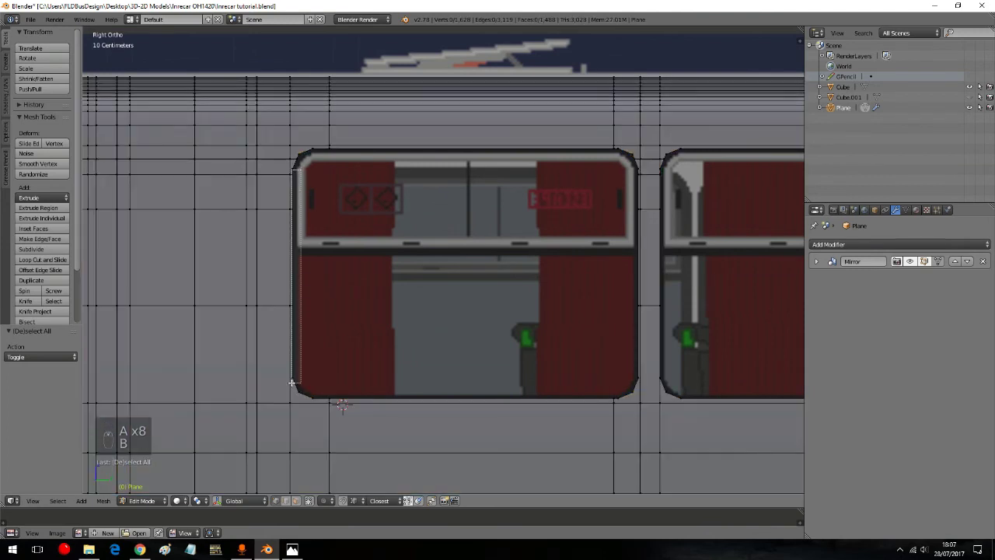
# Step: Box-select the first pillar edge's vertices and scale them to Y 0 into one vertical line
pyautogui.press('g')
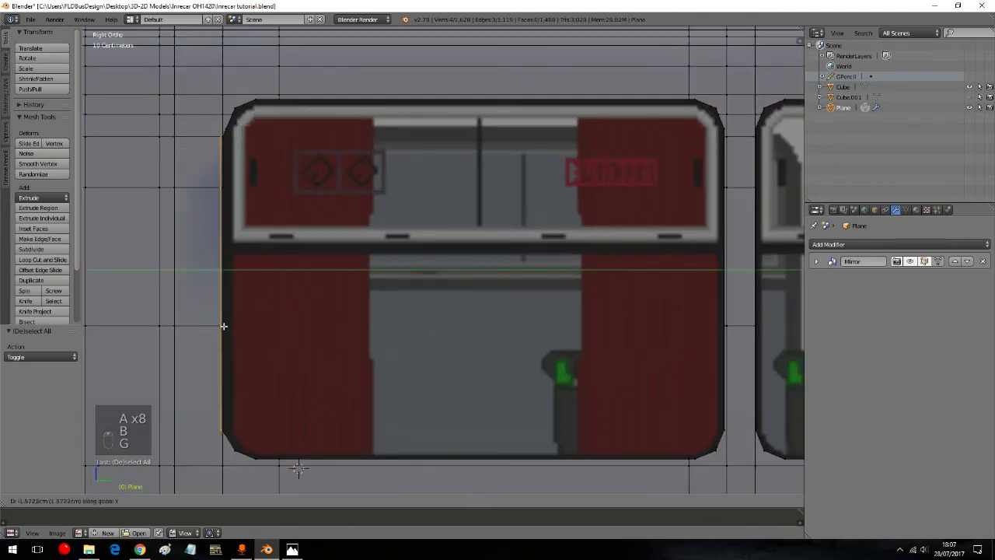
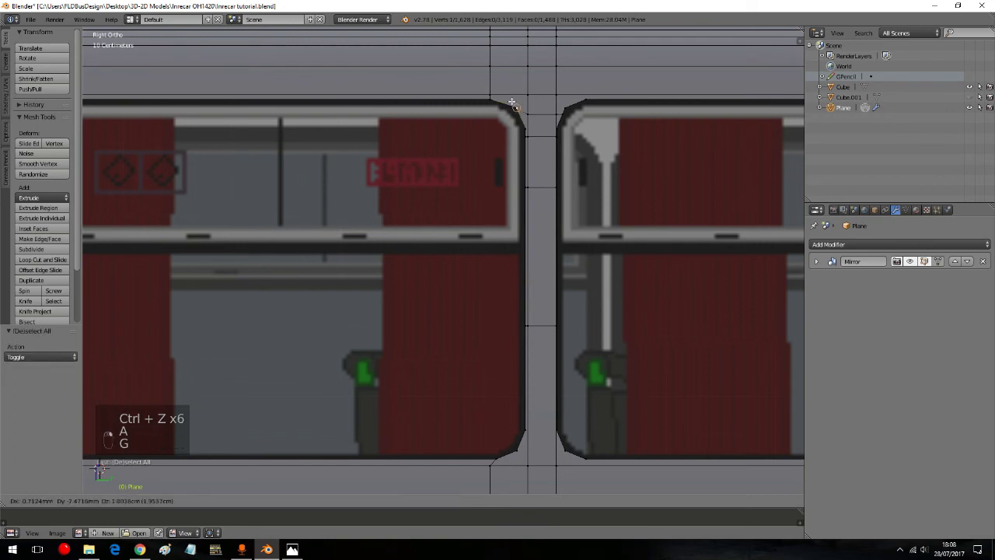
pyautogui.press('g')
pyautogui.press('a')
pyautogui.press('a')
pyautogui.press('a')
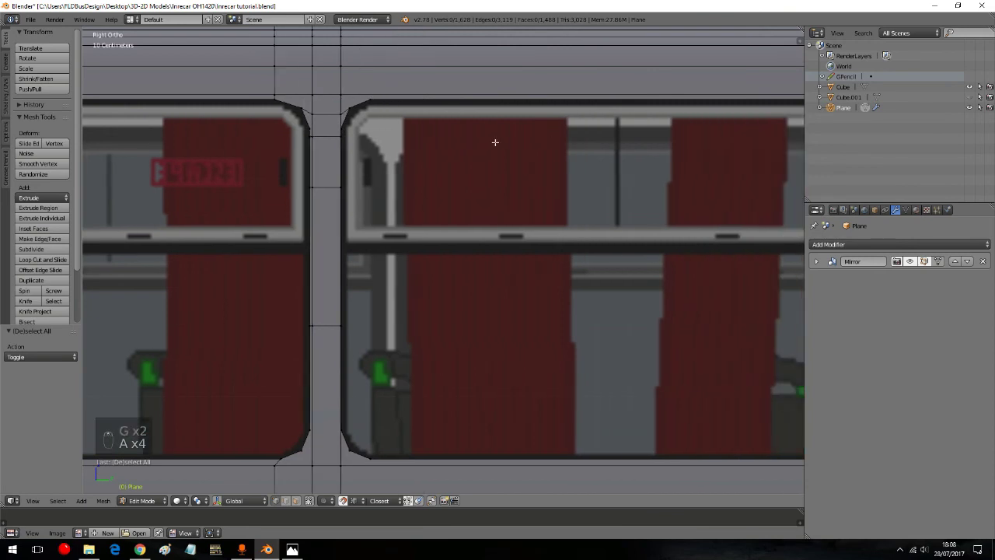
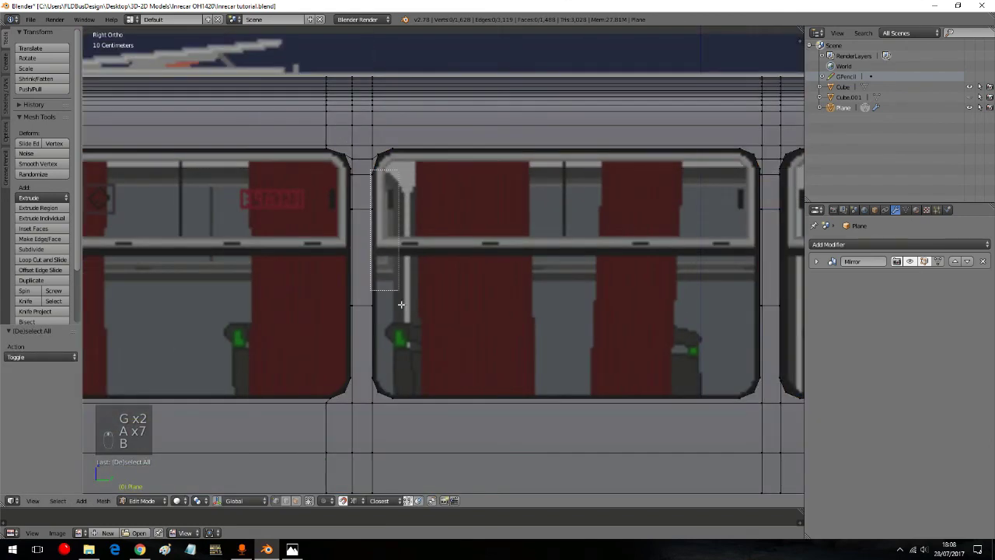
pyautogui.press('s')
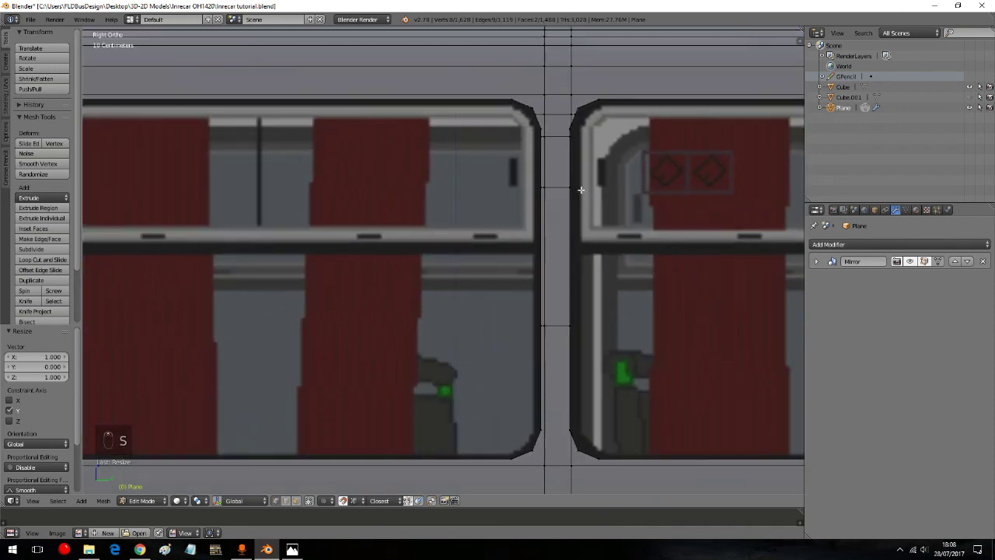
# Step: Align the next pillar edges the same way and nudge their vertices along the window corners
pyautogui.press('s')
pyautogui.press('a')
pyautogui.press('a')
pyautogui.press('a')
pyautogui.press('b')
pyautogui.press('a')
pyautogui.press('a')
pyautogui.press('a')
pyautogui.press('g')
pyautogui.press('a')
pyautogui.press('a')
pyautogui.press('a')
pyautogui.press('g')
pyautogui.press('a')
pyautogui.press('a')
pyautogui.press('a')
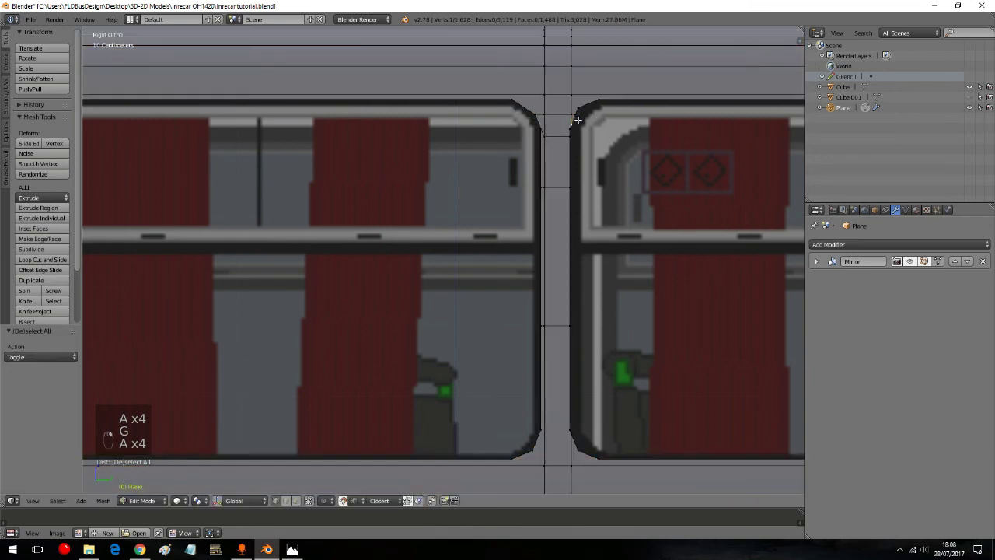
pyautogui.press('g')
pyautogui.press('g')
pyautogui.press('g')
# Step: Adjust the remaining pillar vertices, undo a misplaced move, then select the whole body mesh
pyautogui.press('a')
pyautogui.press('a')
pyautogui.press('a')
pyautogui.press('b')
pyautogui.press('g')
pyautogui.press('a')
pyautogui.press('a')
pyautogui.press('a')
pyautogui.press('b')
pyautogui.press('g')
pyautogui.press('a')
pyautogui.press('ctrl+z')
pyautogui.press('ctrl+z')
pyautogui.press('a')
pyautogui.press('b')
pyautogui.press('g')
pyautogui.press('a')
pyautogui.press('a')
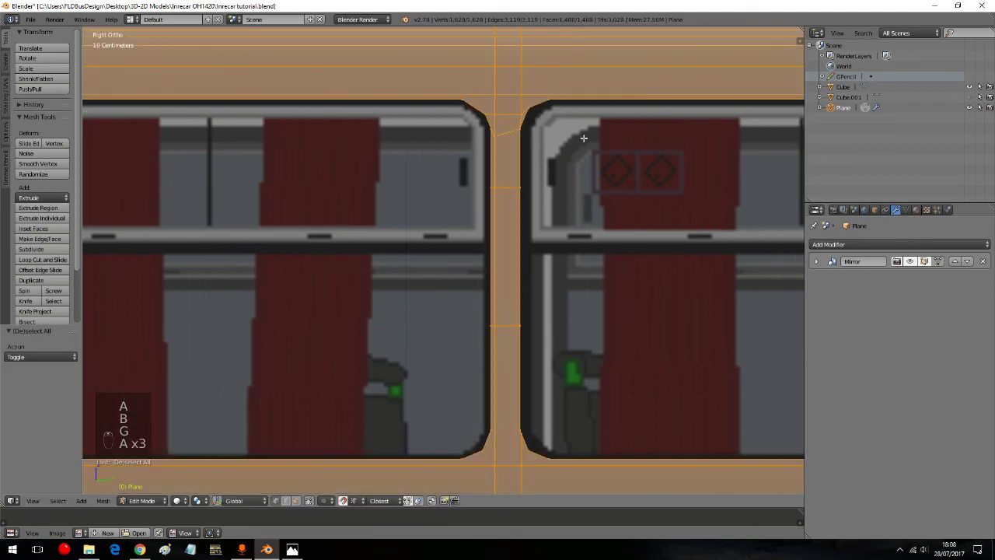
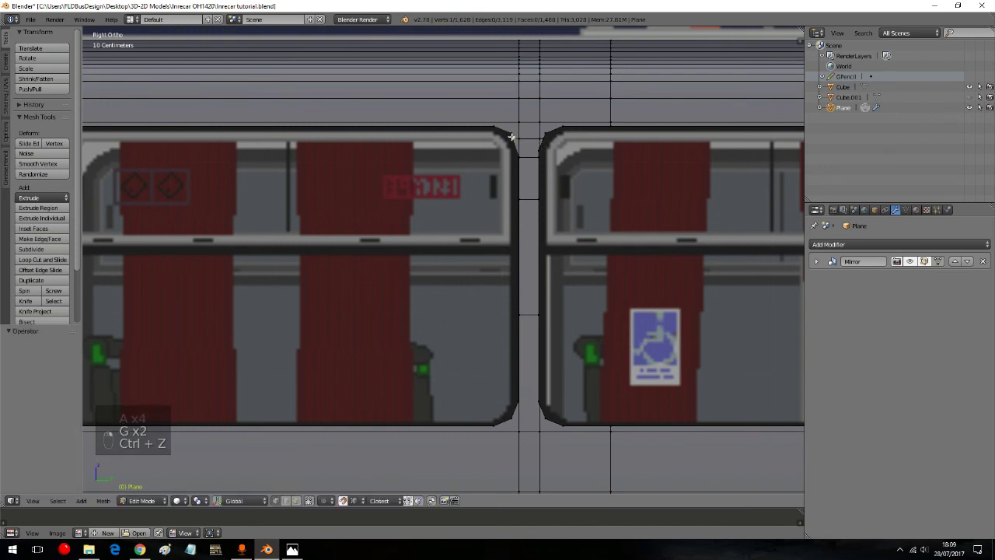
# Step: Nudge a pillar vertex along Y to the window edge and scale the pillar's vertices to Y 0
pyautogui.press('g')
pyautogui.press('a')
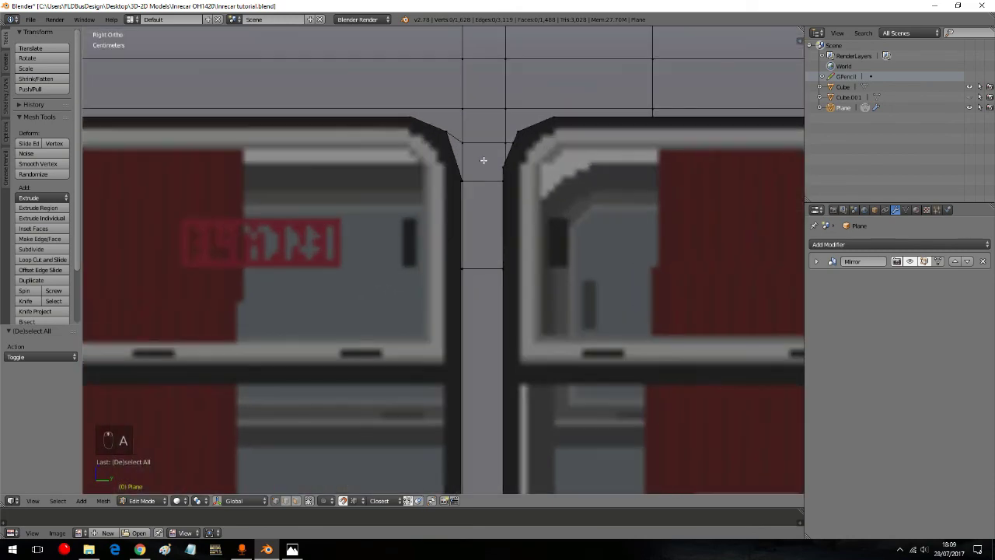
pyautogui.press('g')
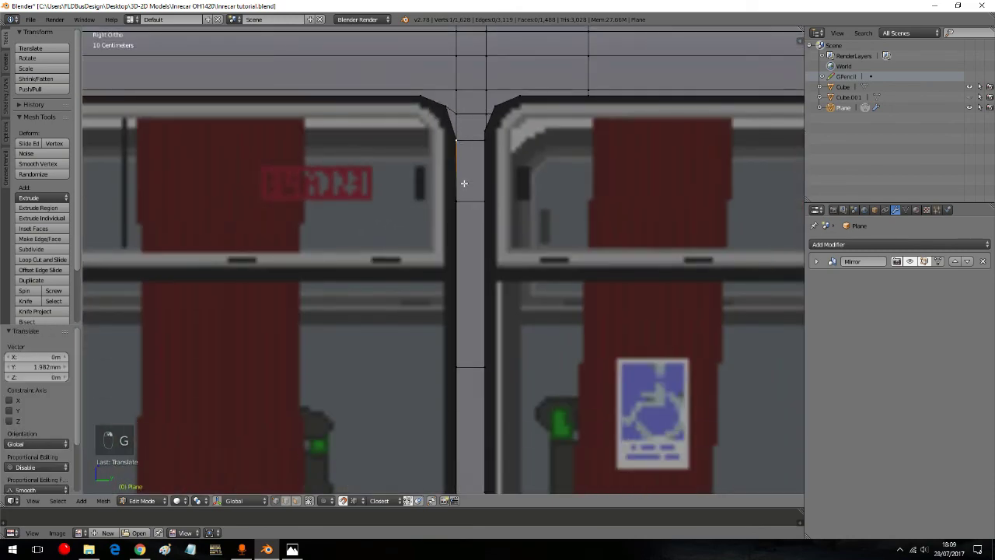
pyautogui.press('a')
pyautogui.press('a')
pyautogui.press('a')
pyautogui.press('b')
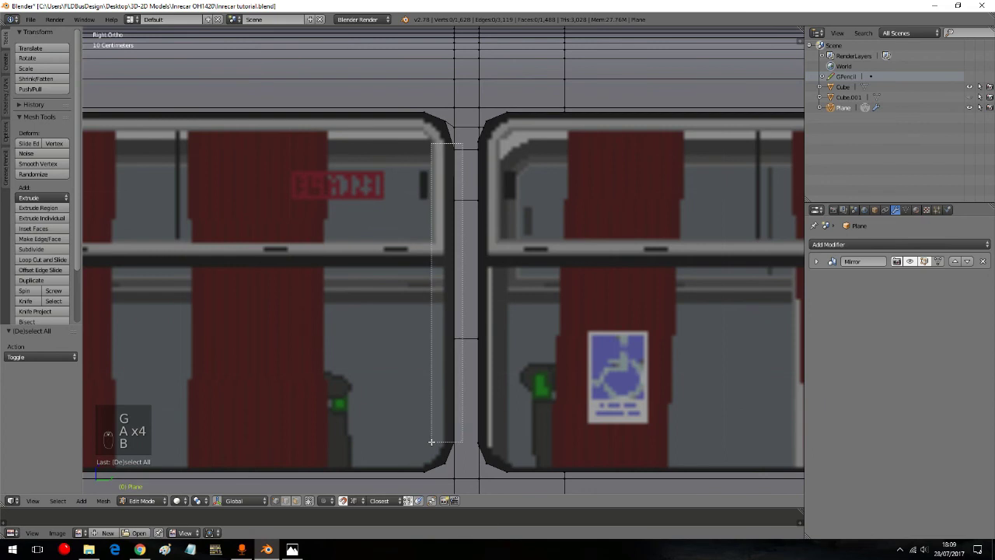
pyautogui.press('s')
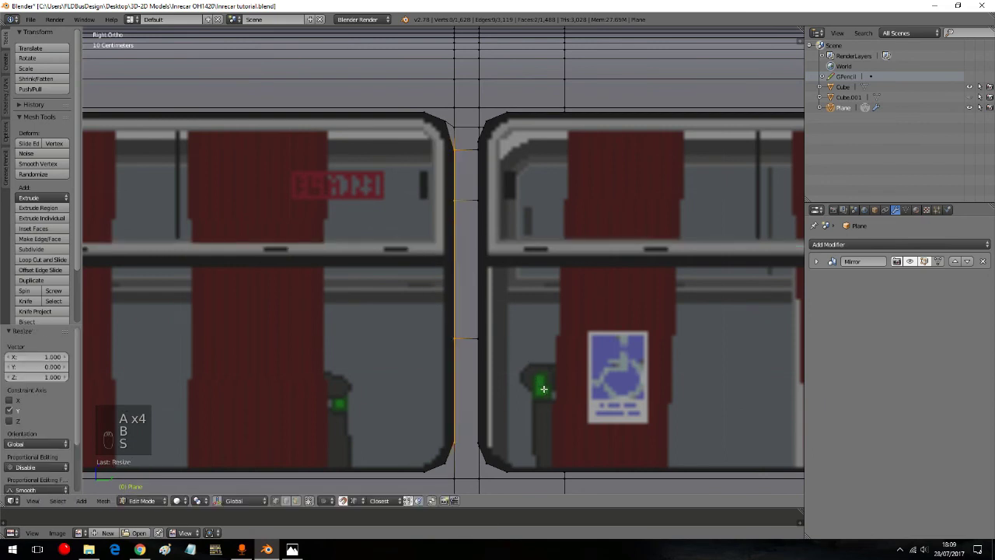
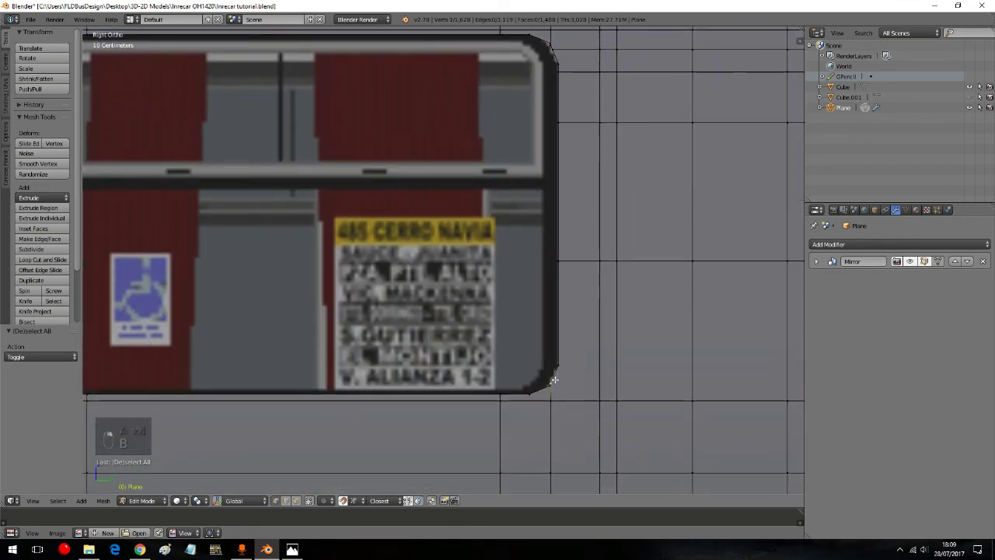
# Step: Move the rear window-corner vertex along Y and Z to fit the opening, then select the whole mesh
pyautogui.press('g')
pyautogui.press('a')
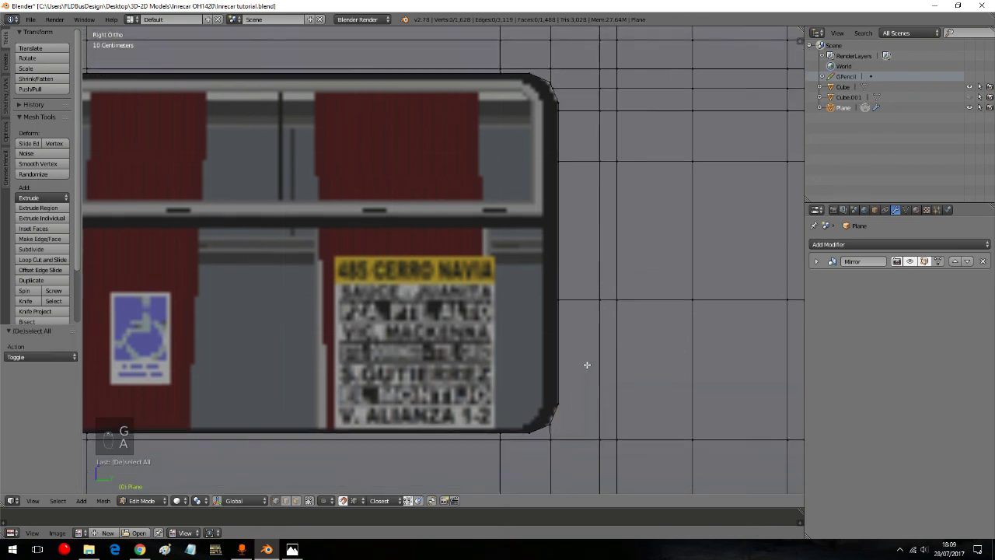
pyautogui.press('a')
pyautogui.press('a')
pyautogui.press('g')
pyautogui.press('a')
pyautogui.press('g')
pyautogui.press('a')
pyautogui.press('a')
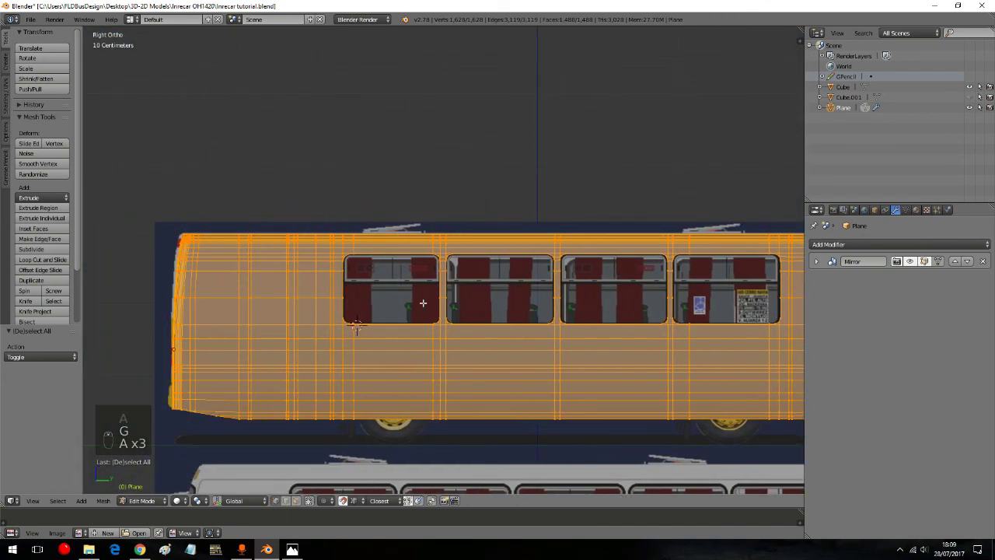
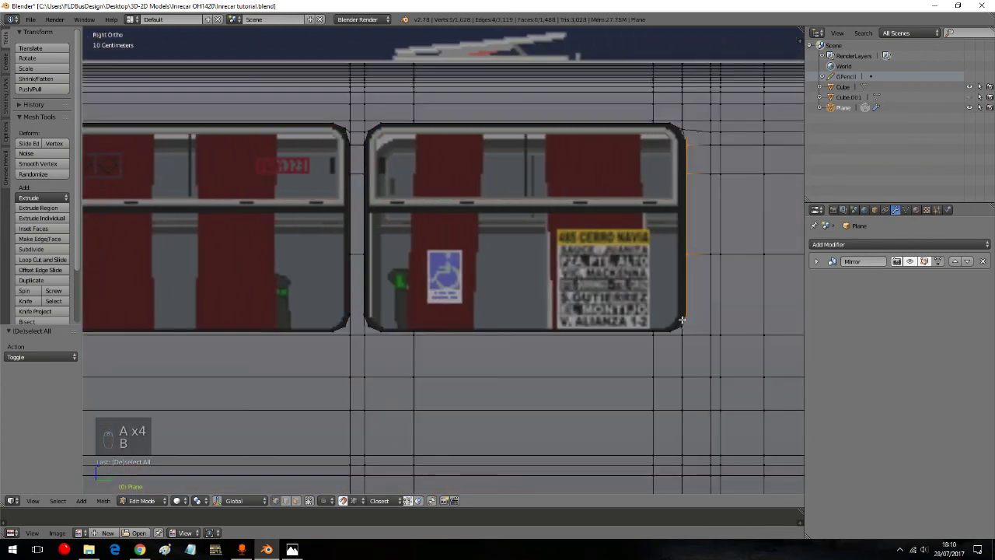
# Step: Flatten the rear pillar's edge vertices along Y into a straight vertical line
pyautogui.press('s')
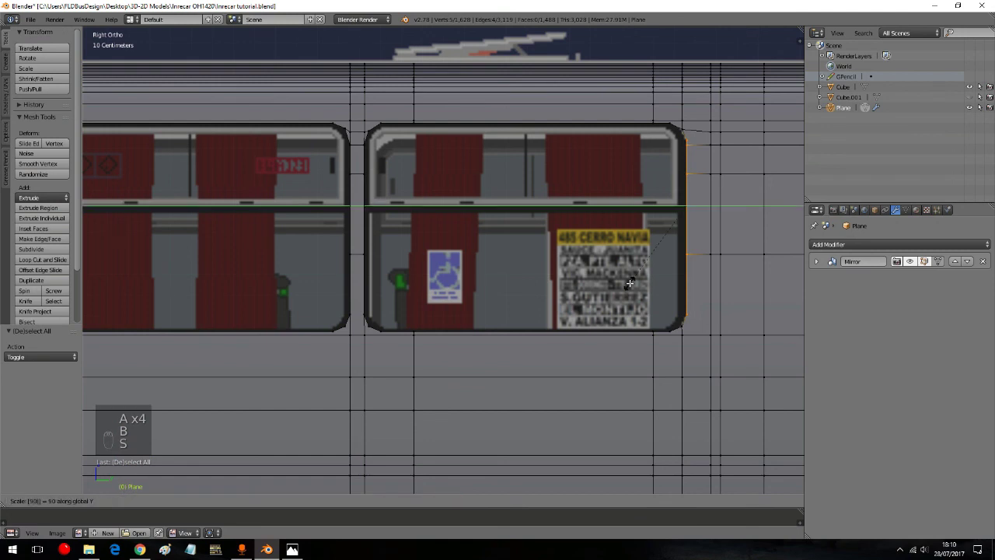
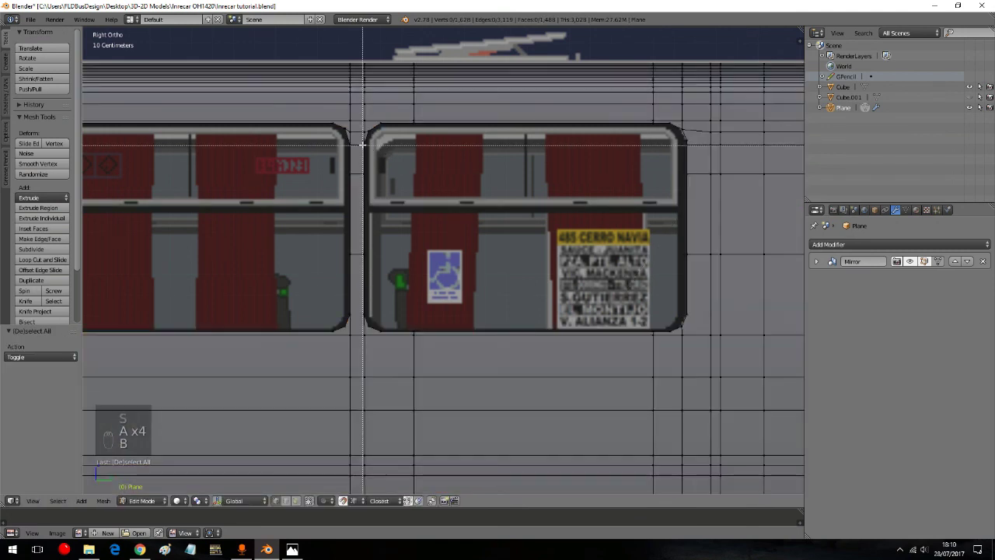
pyautogui.press('s')
pyautogui.press('a')
pyautogui.press('b')
pyautogui.press('s')
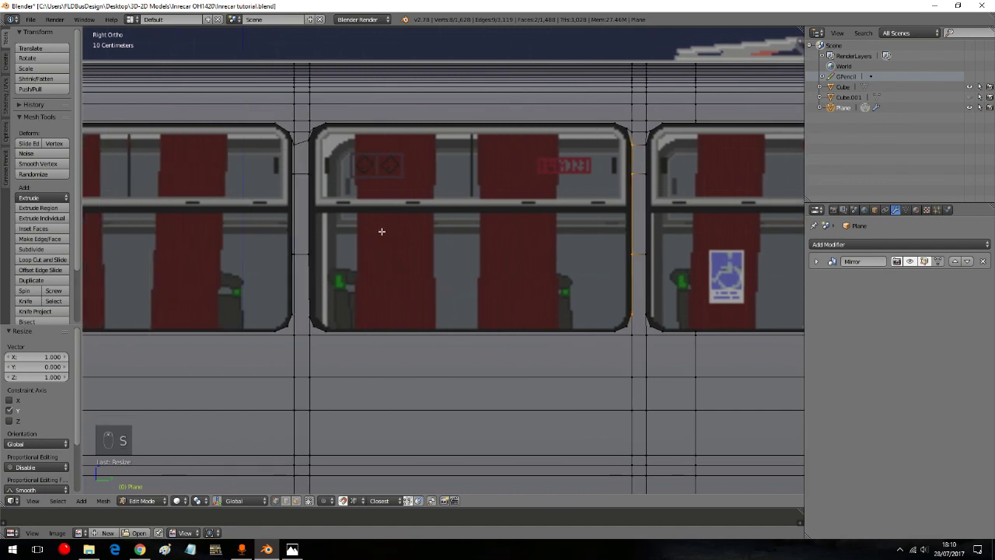
pyautogui.press('a')
pyautogui.press('b')
pyautogui.press('s')
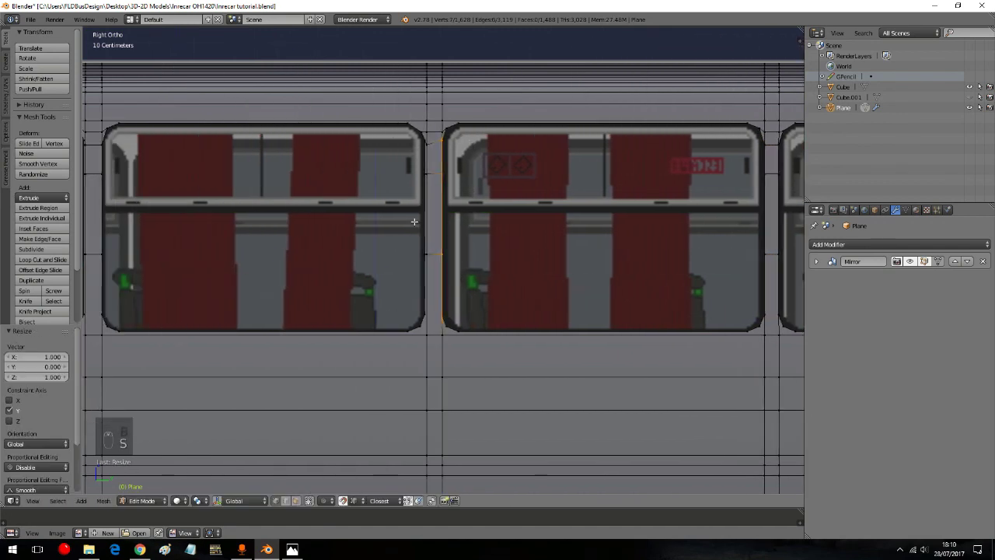
# Step: Straighten the next pillar edge and nudge its lower corner vertex into place with G
pyautogui.press('a')
pyautogui.press('b')
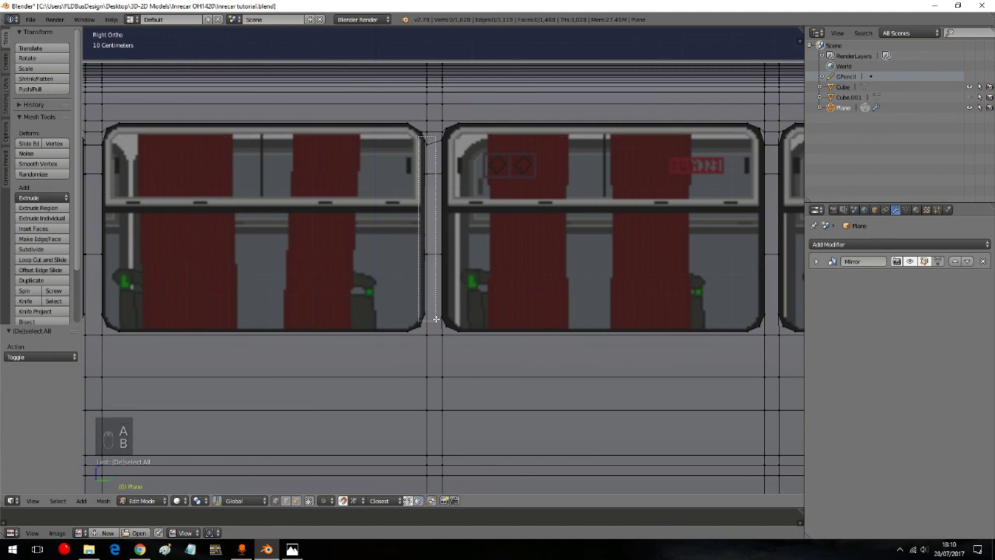
pyautogui.press('s')
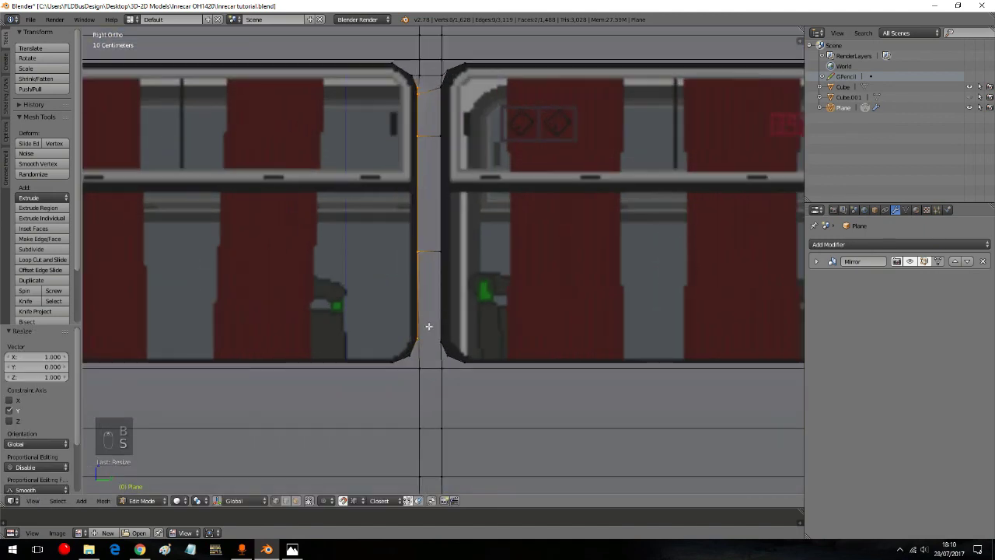
pyautogui.press('a')
pyautogui.press('a')
pyautogui.press('a')
pyautogui.press('b')
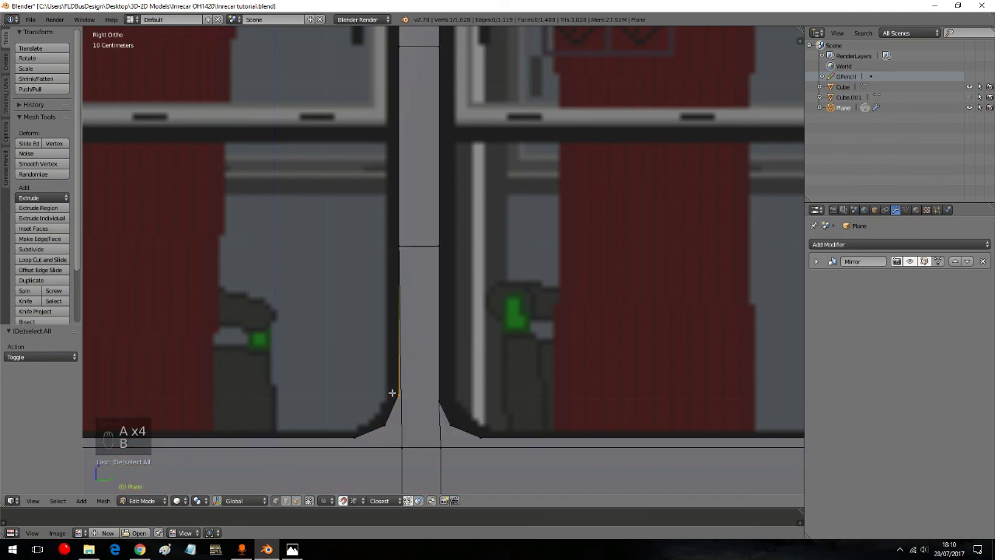
pyautogui.press('g')
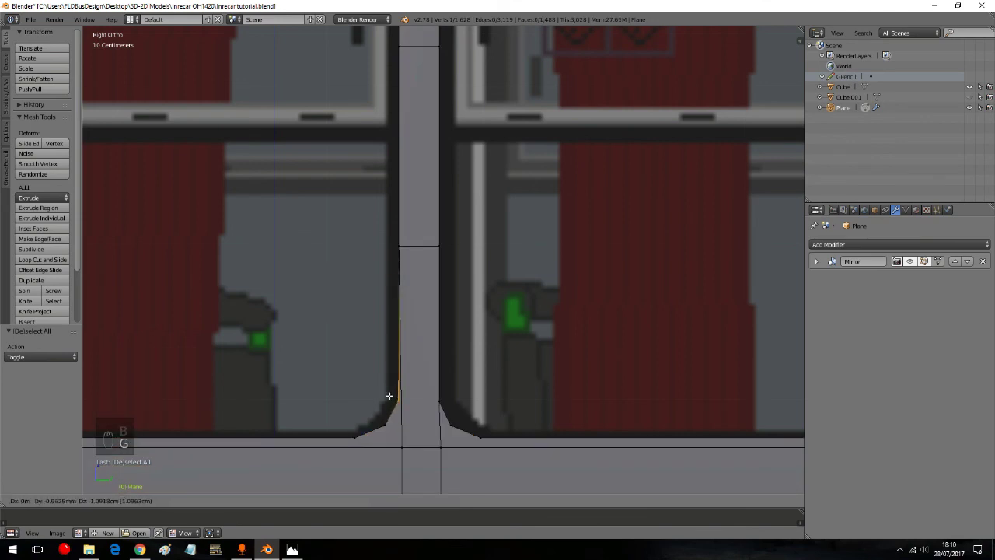
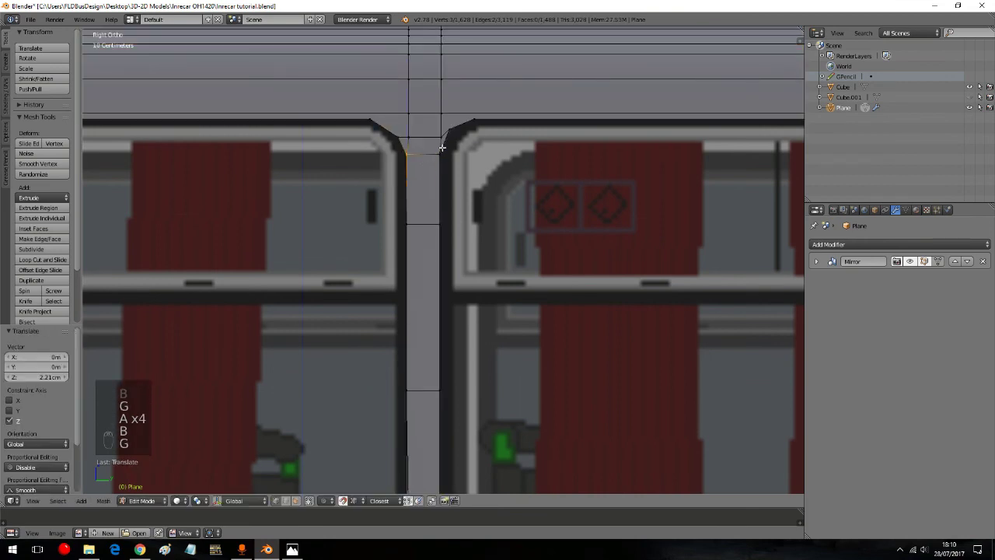
pyautogui.press('g')
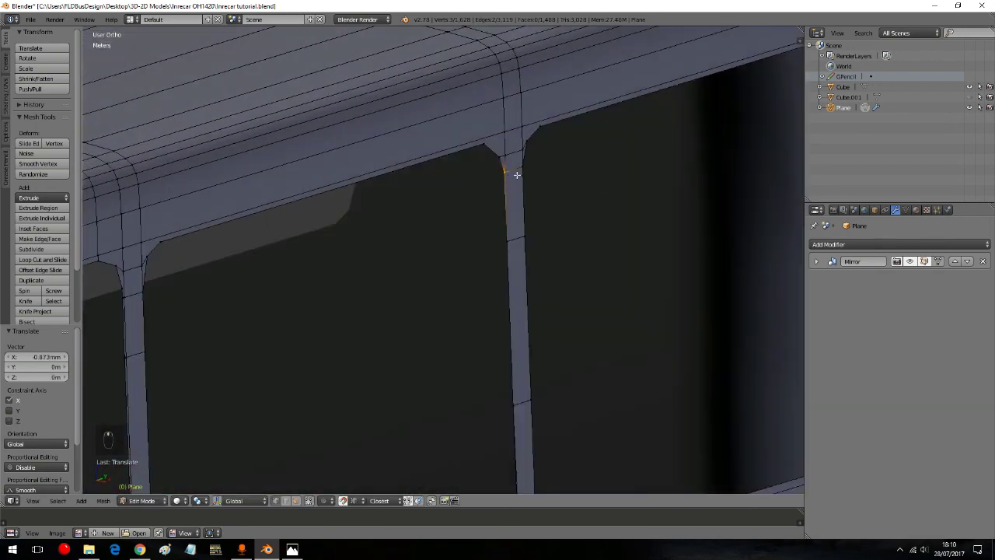
pyautogui.press('KP_3')
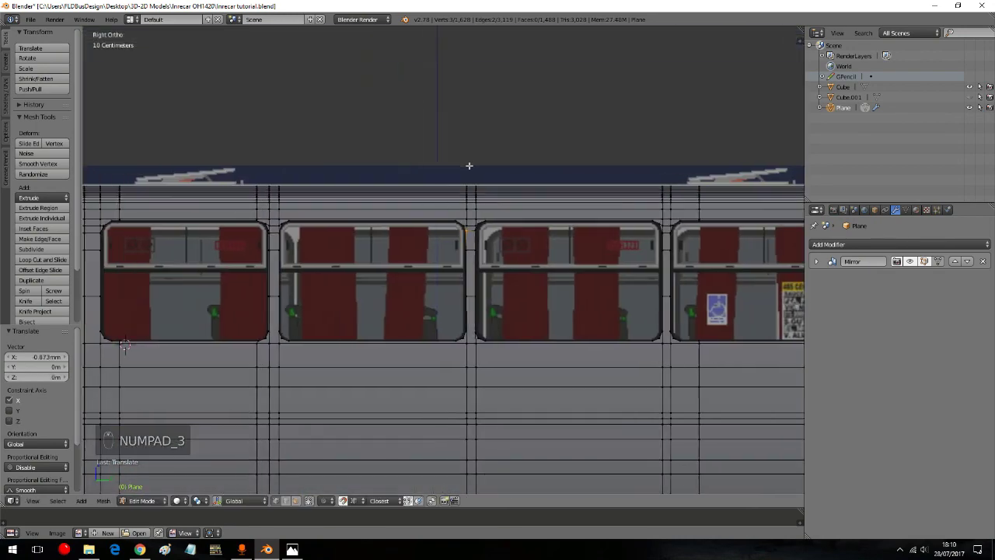
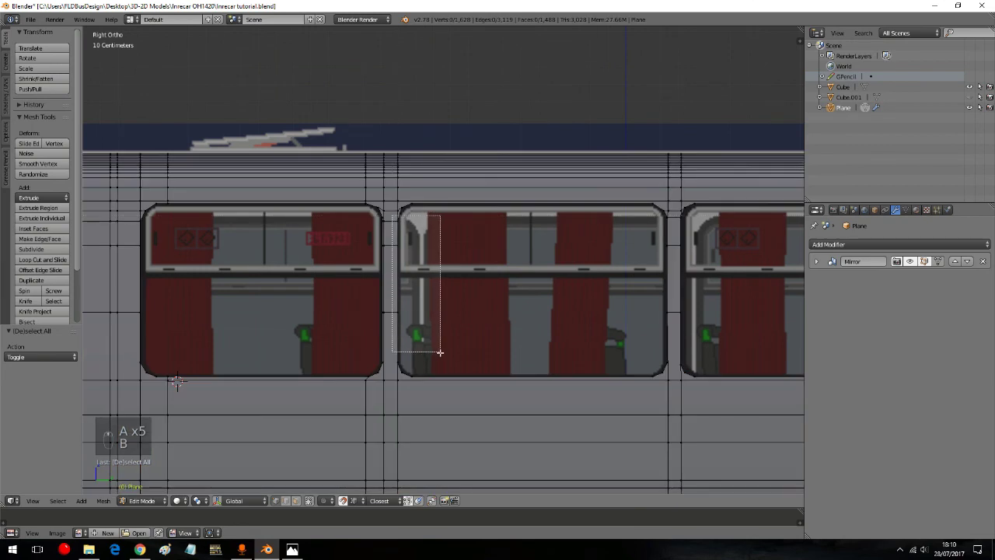
# Step: Select and inspect the following pillar edge, then clear the selection
pyautogui.press('s')
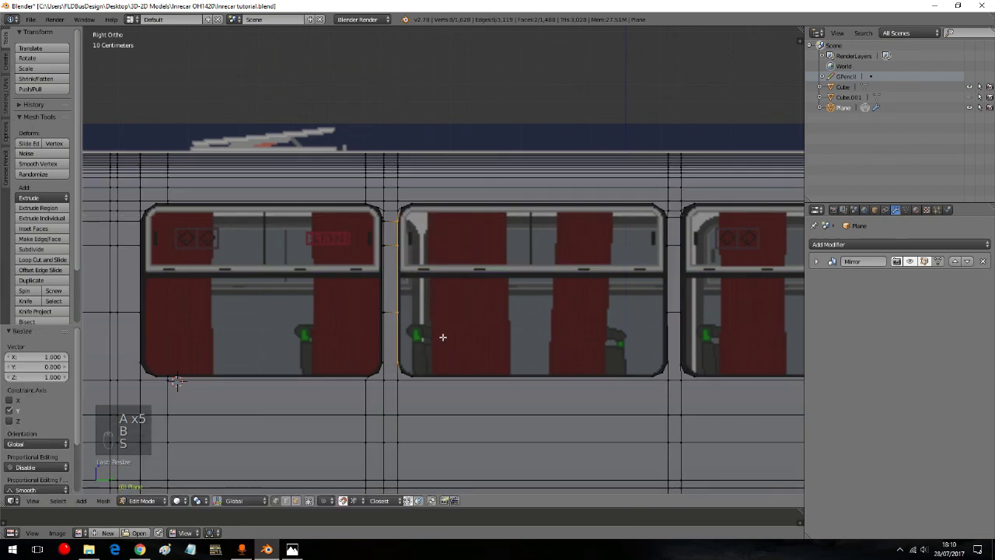
pyautogui.press('a')
pyautogui.press('b')
pyautogui.press('b')
pyautogui.press('s')
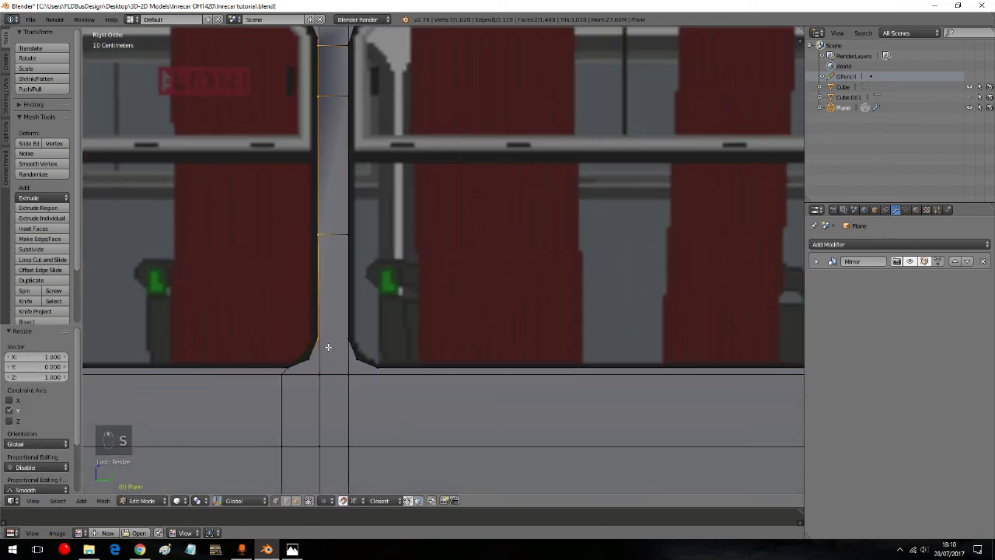
pyautogui.press('a')
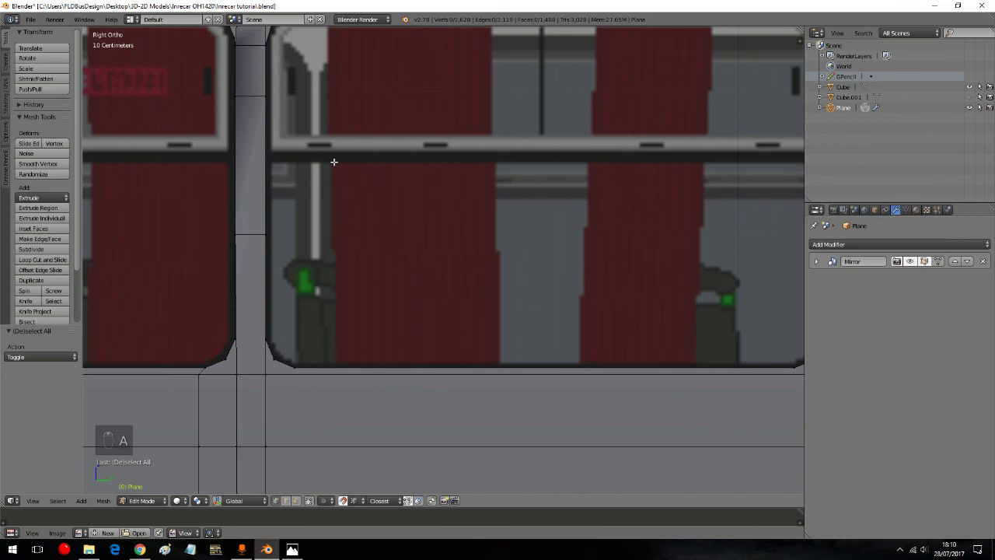
pyautogui.press('a')
pyautogui.press('a')
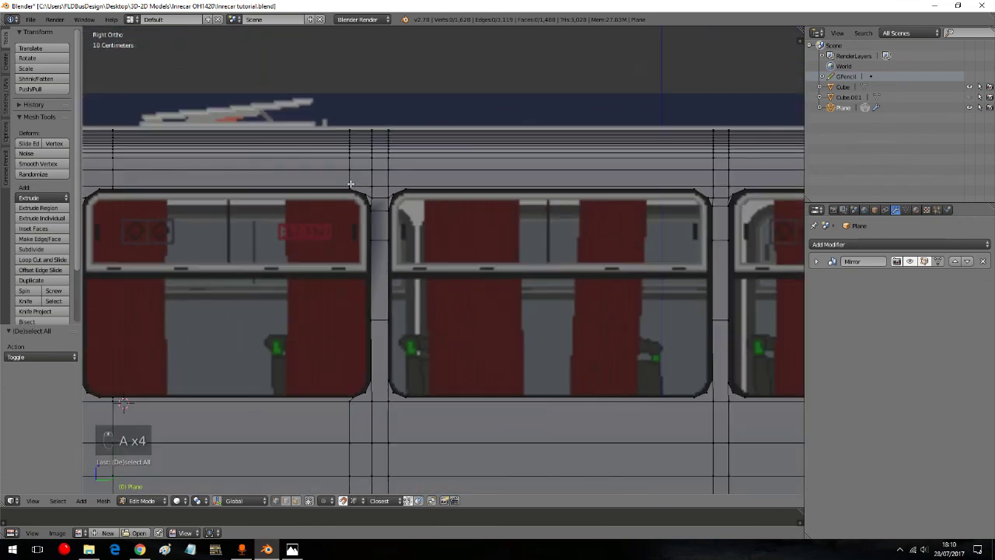
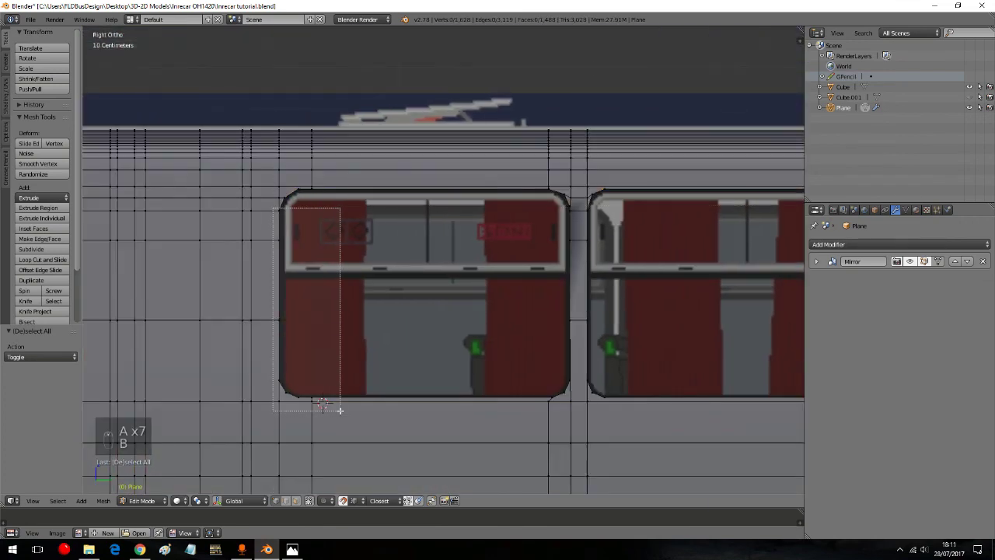
# Step: Box-select all the window-area vertices across the four side windows
pyautogui.press('s')
pyautogui.press('a')
pyautogui.press('a')
pyautogui.press('a')
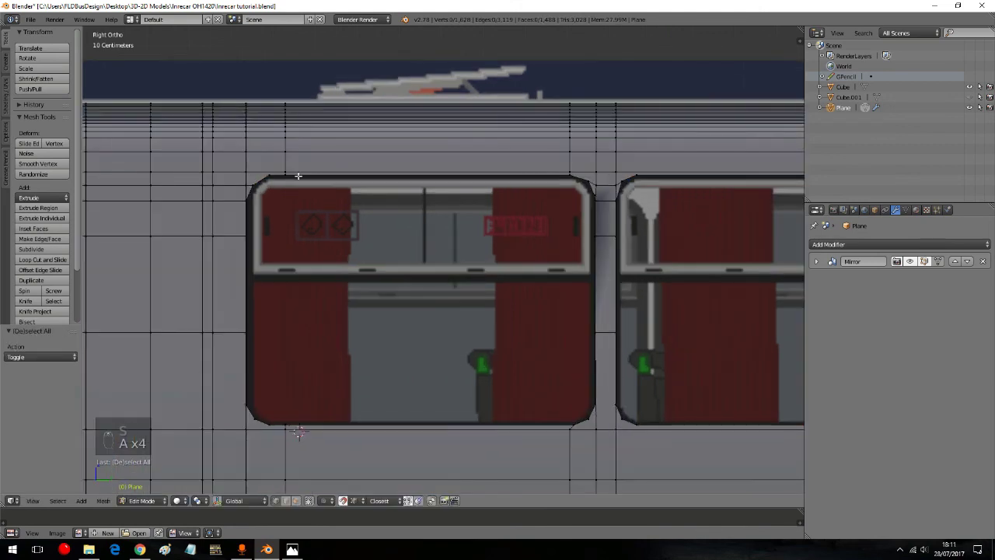
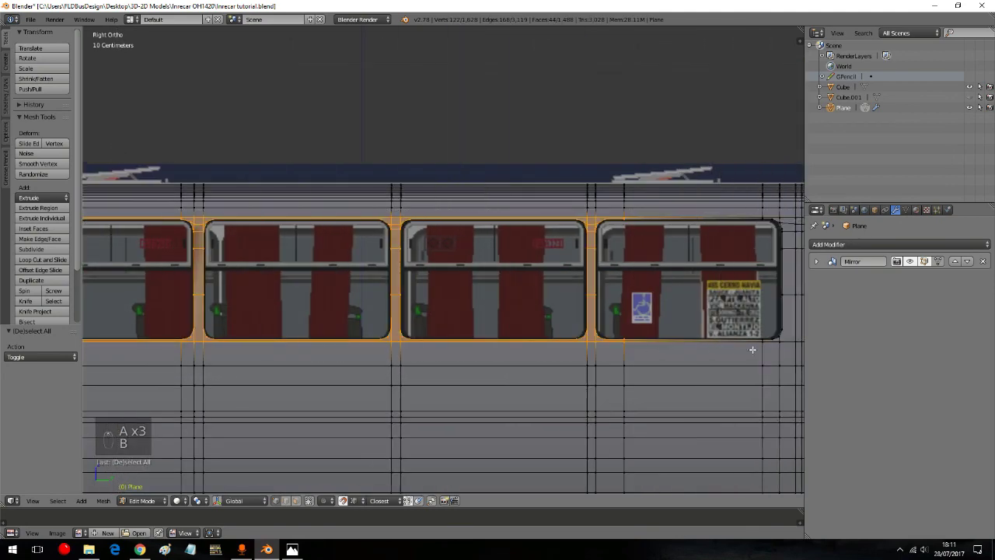
pyautogui.press('ctrl+b')
pyautogui.moveTo(526, 209); pyautogui.dragTo(497, 211)
pyautogui.press('ctrl+z')
pyautogui.press('b')
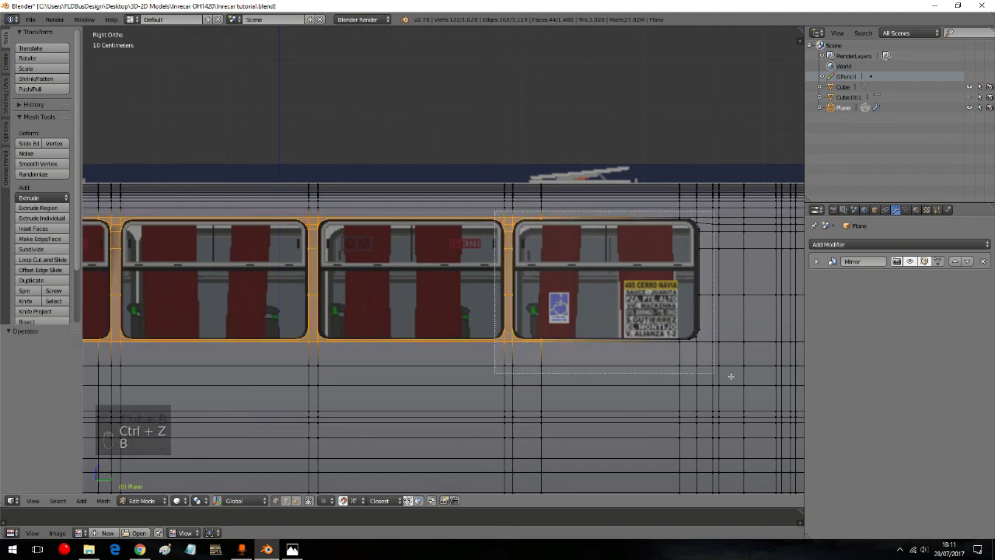
pyautogui.press('b')
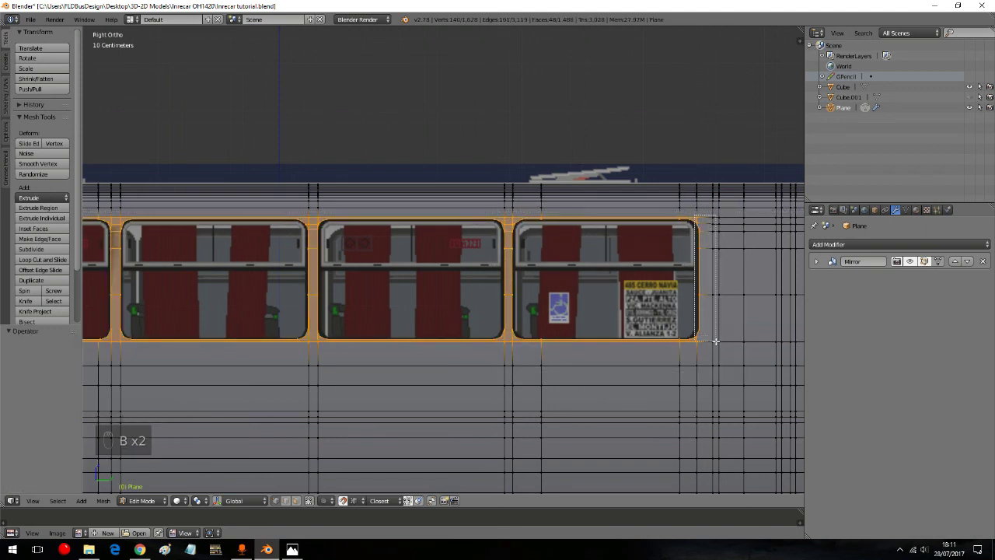
pyautogui.moveTo(50, 300); pyautogui.dragTo(400, 252)
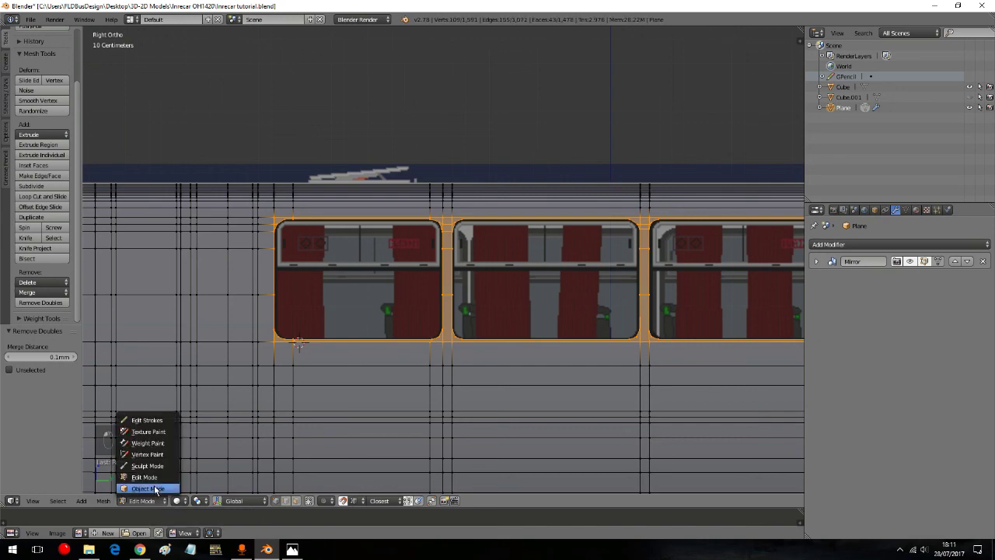
# Step: Run Remove Doubles on the selection, merging the duplicate window vertices
pyautogui.moveTo(156, 490); pyautogui.dragTo(423, 430)
pyautogui.moveTo(423, 431); pyautogui.dragTo(526, 364)
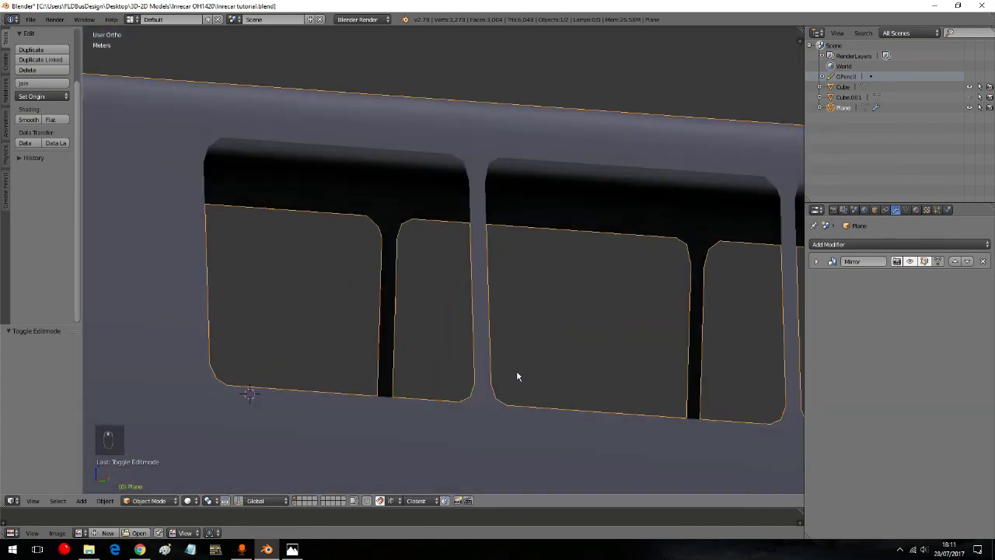
pyautogui.middleClick(477, 379)
pyautogui.moveTo(514, 373); pyautogui.dragTo(641, 375)
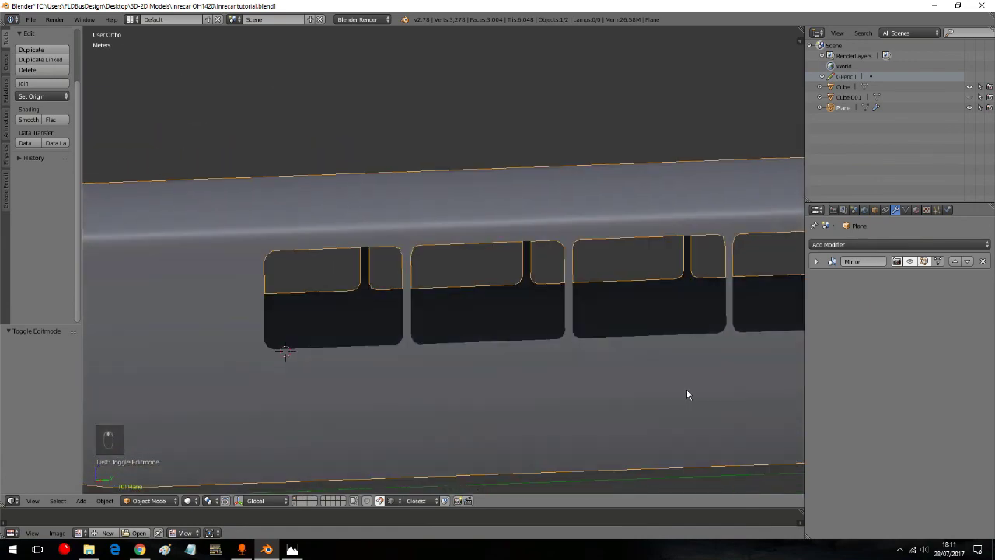
pyautogui.press('KP_5')
pyautogui.press('KP_3')
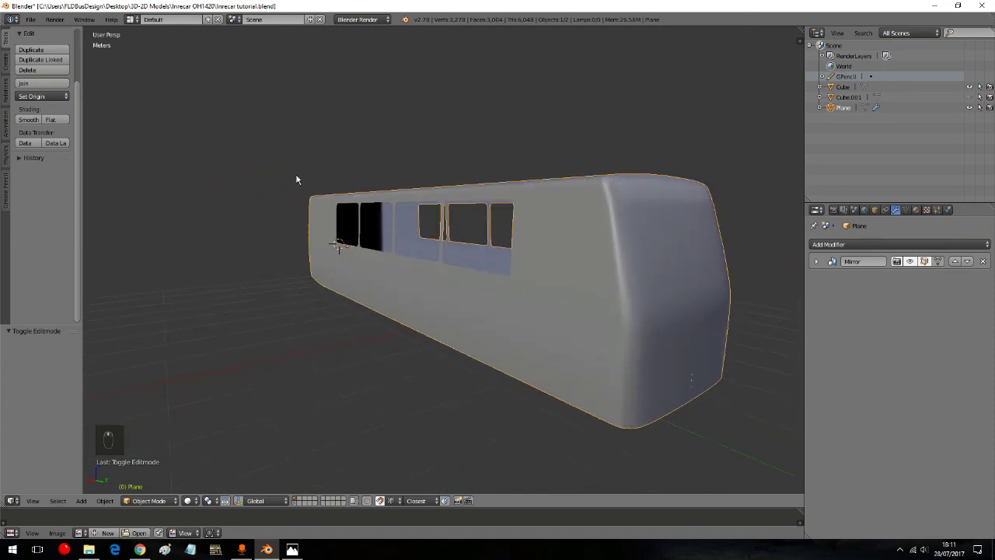
# Step: Save the model over Irrecar tutorial.blend via Save As
pyautogui.moveTo(29, 26); pyautogui.dragTo(63, 114)
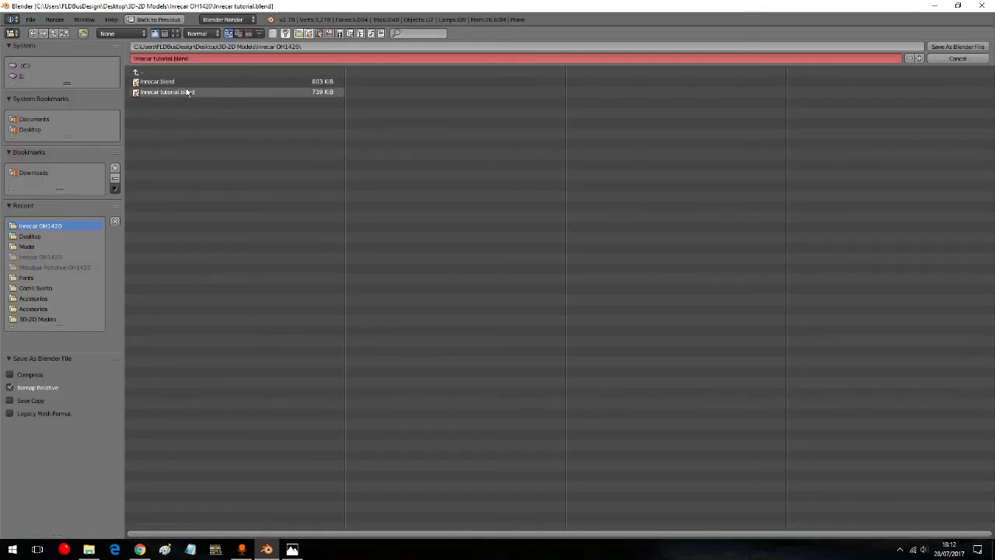
pyautogui.moveTo(585, 263); pyautogui.dragTo(479, 255)
pyautogui.moveTo(479, 254); pyautogui.dragTo(410, 254)
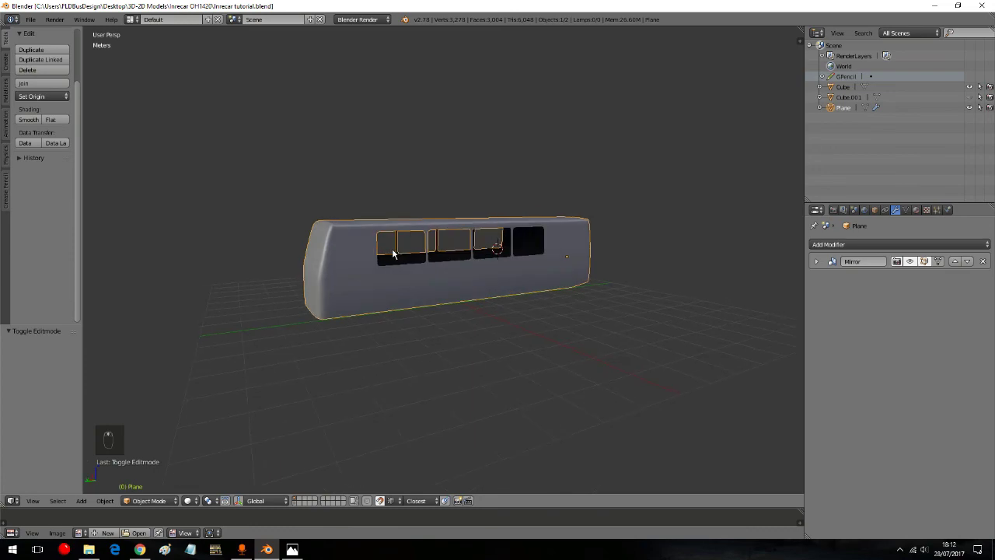